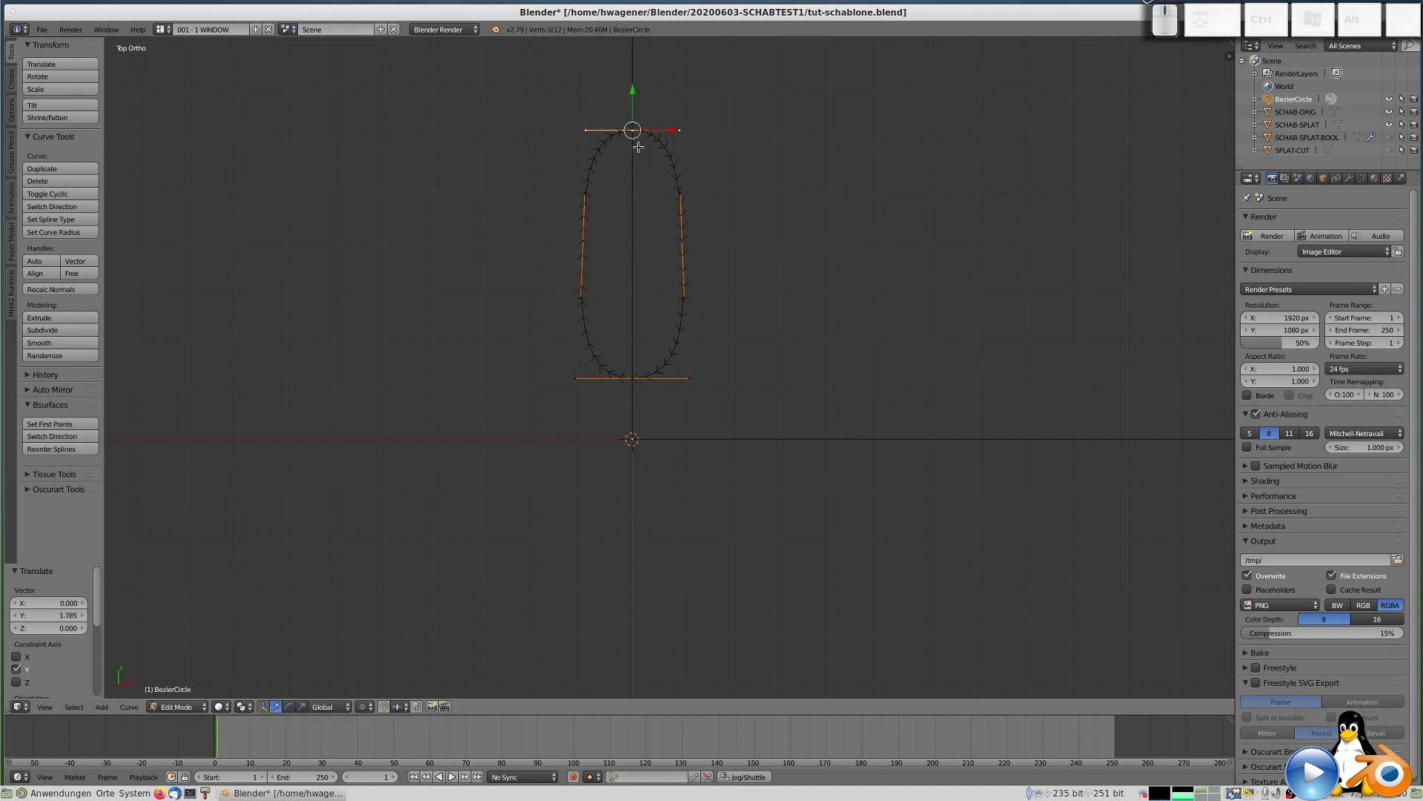
# Stretch the petal's top handle upward along Y and scale the outline down into a slender petal.
pyautogui.press('g')
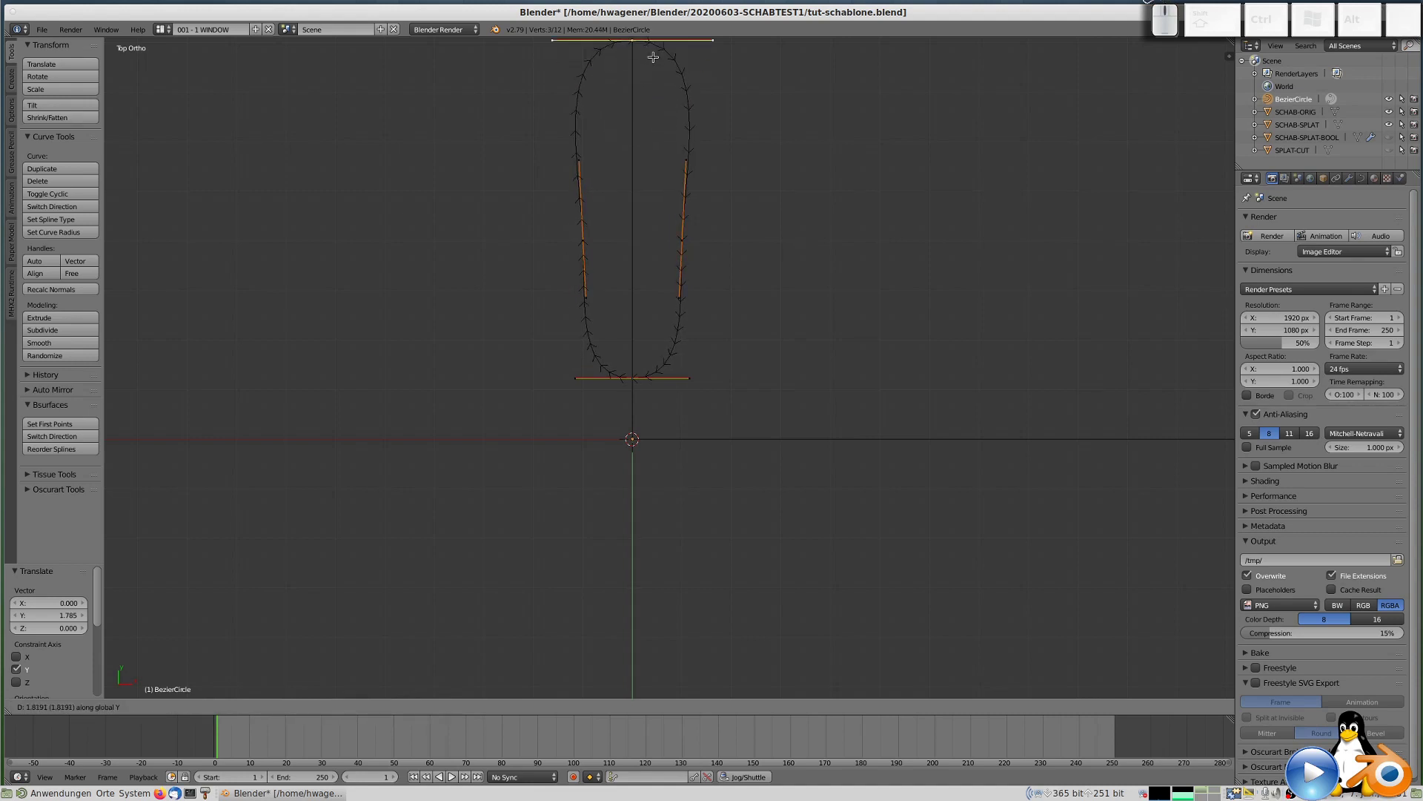
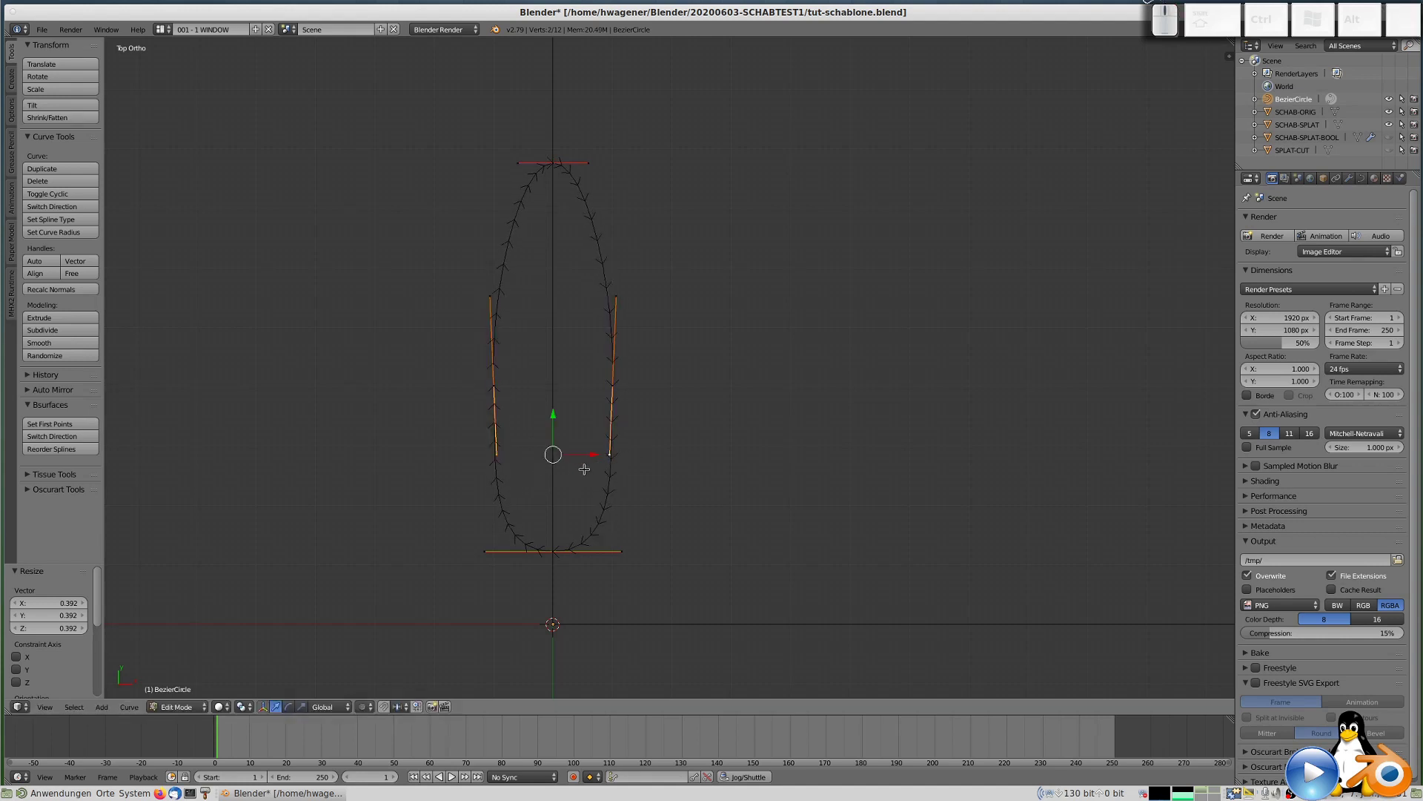
pyautogui.press('s')
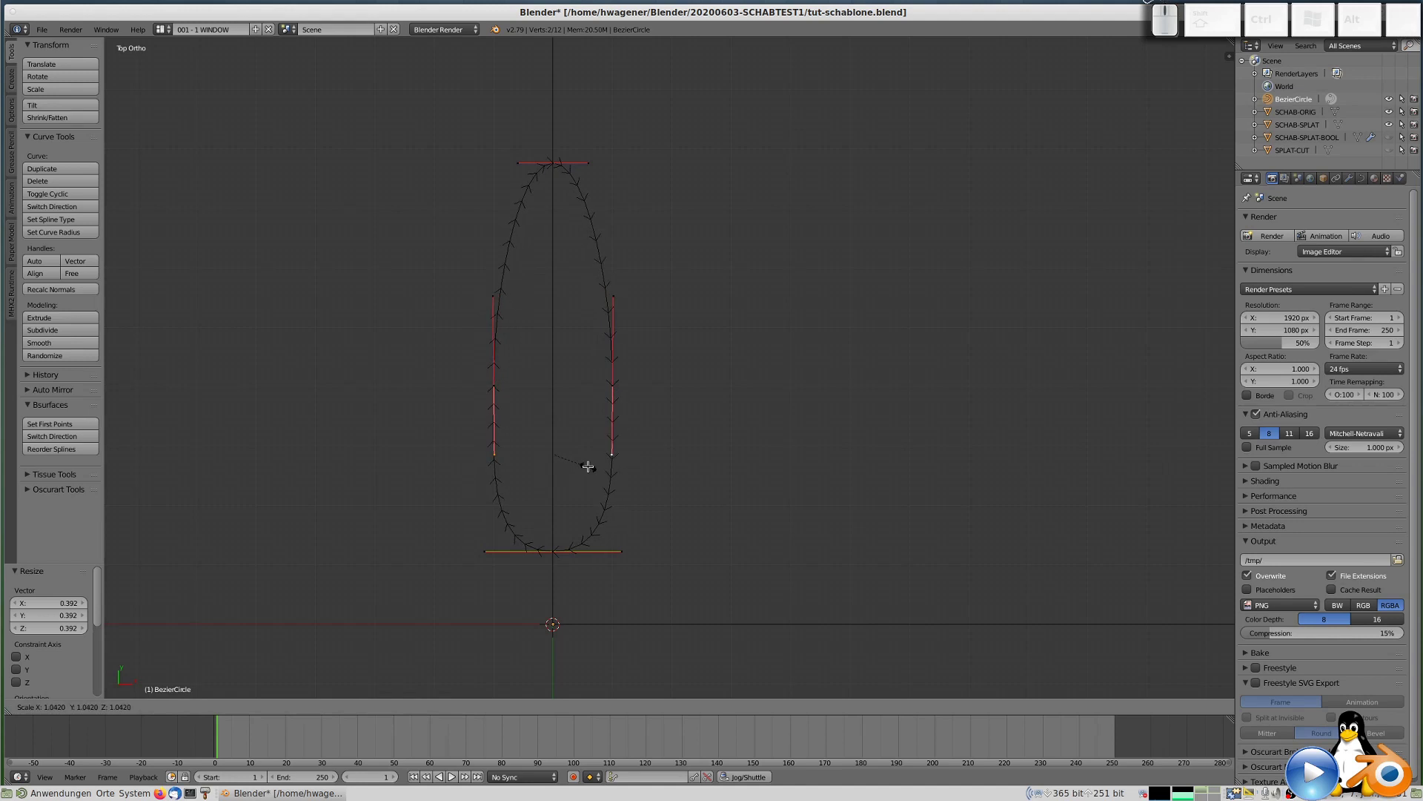
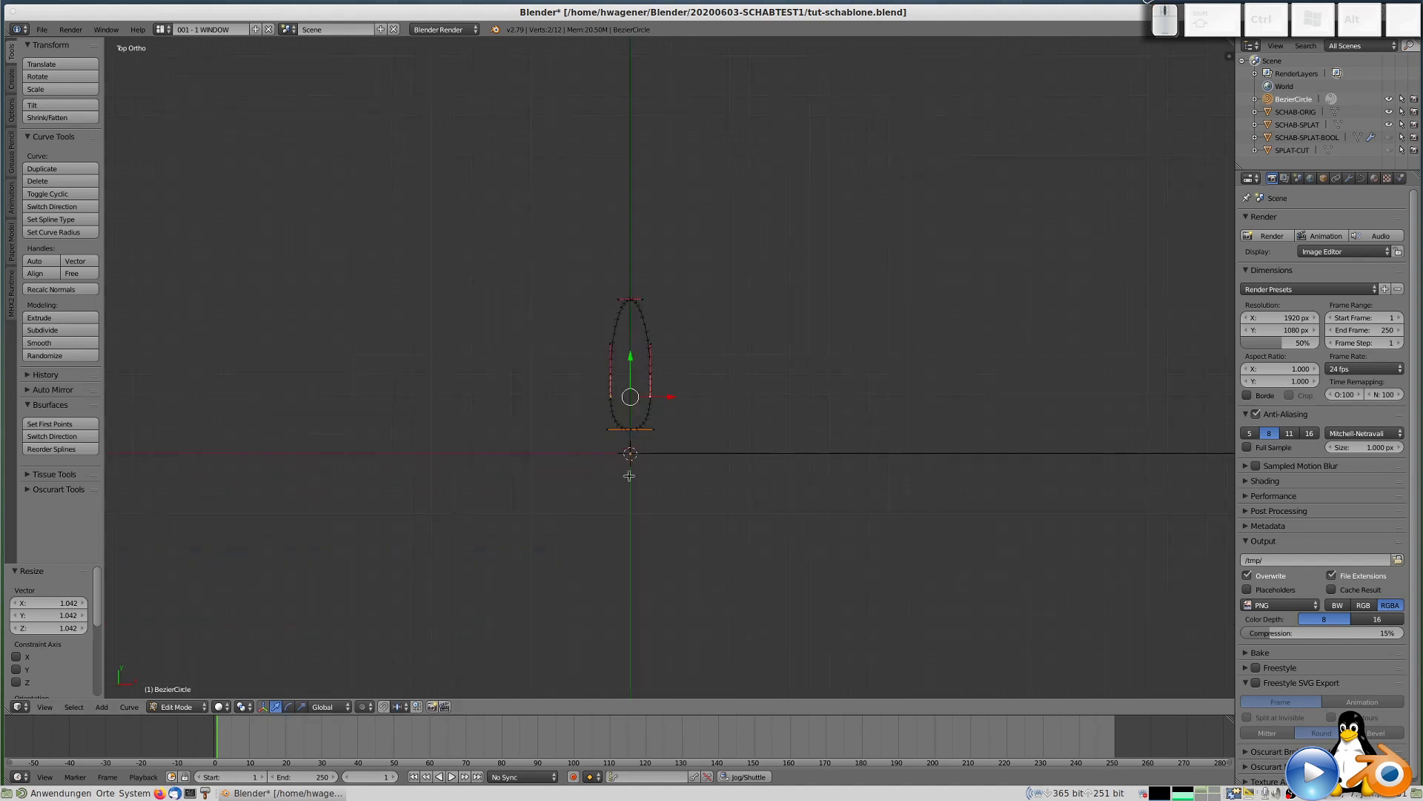
pyautogui.scroll(3)
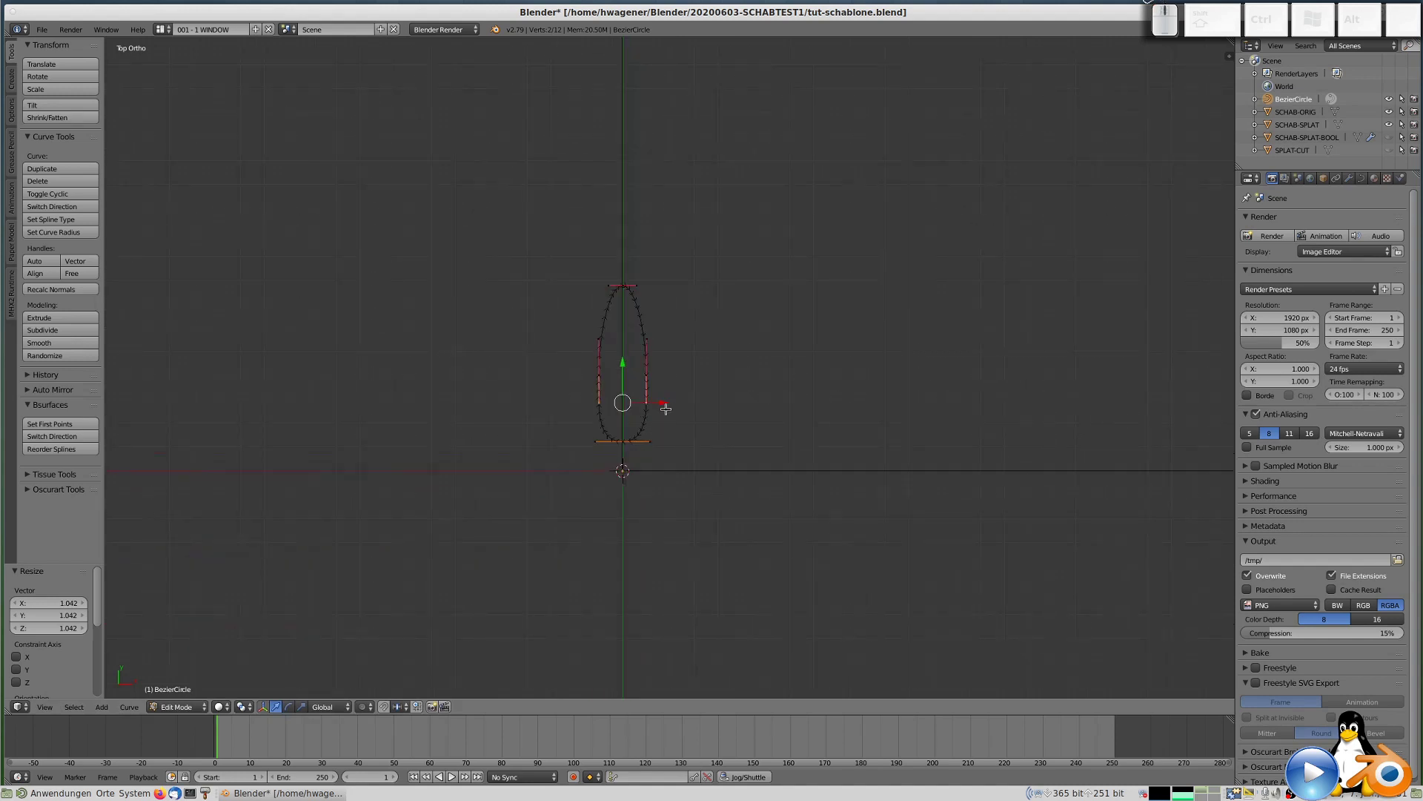
# Select all petal points and move the whole petal up along Y above the flower centre.
pyautogui.press('a')
pyautogui.press('a')
pyautogui.press('g')
pyautogui.press('y')
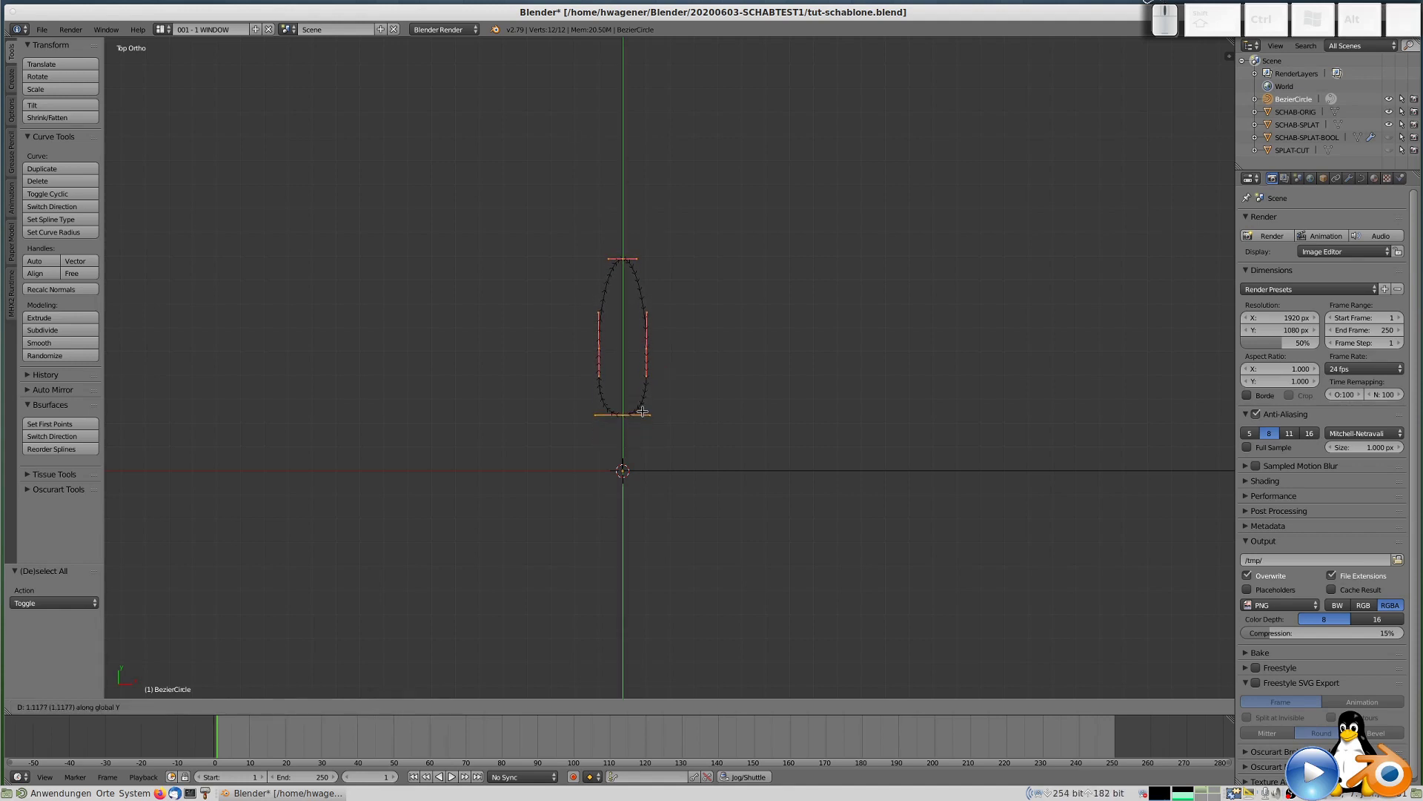
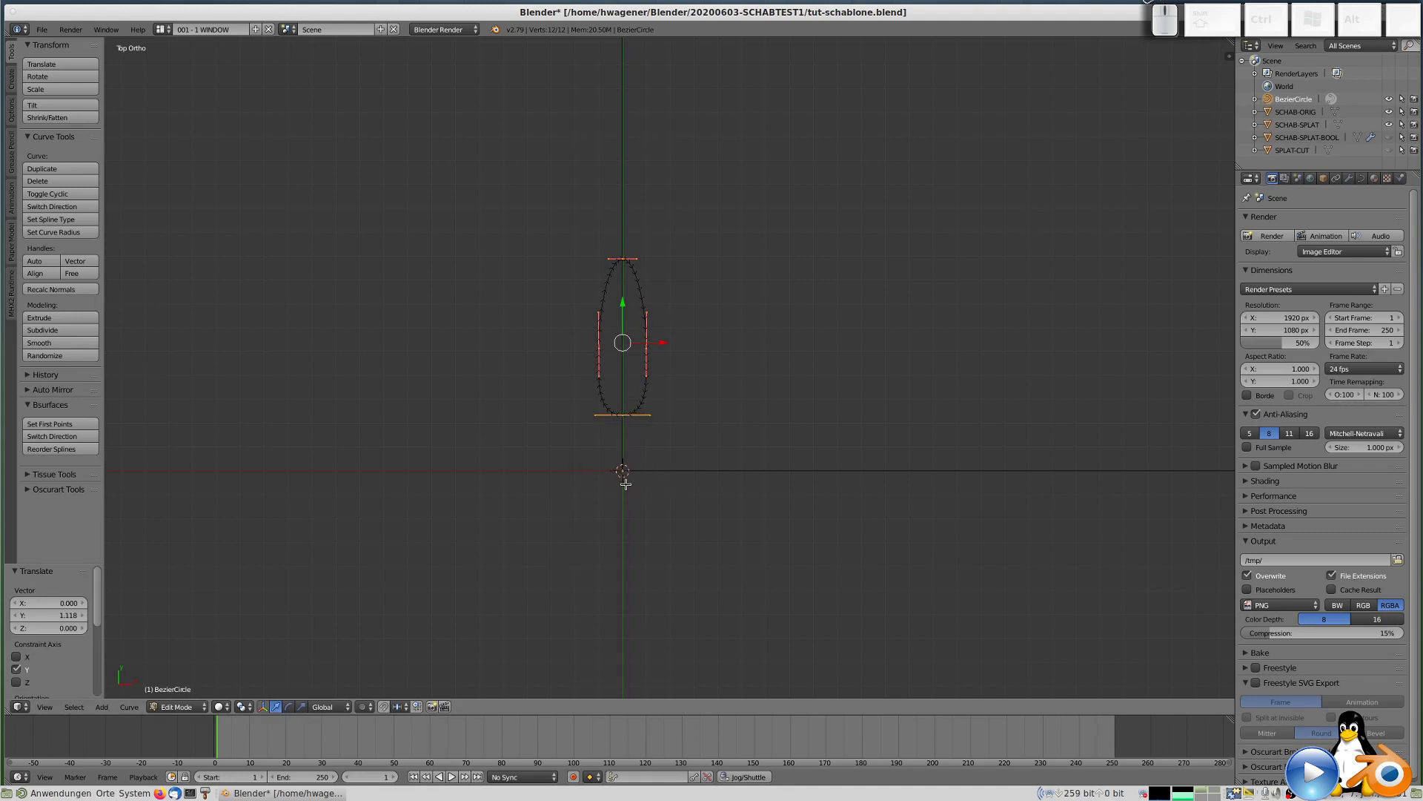
# Add a new curve circle at the flower centre and enlarge it slightly.
pyautogui.press('Tab')
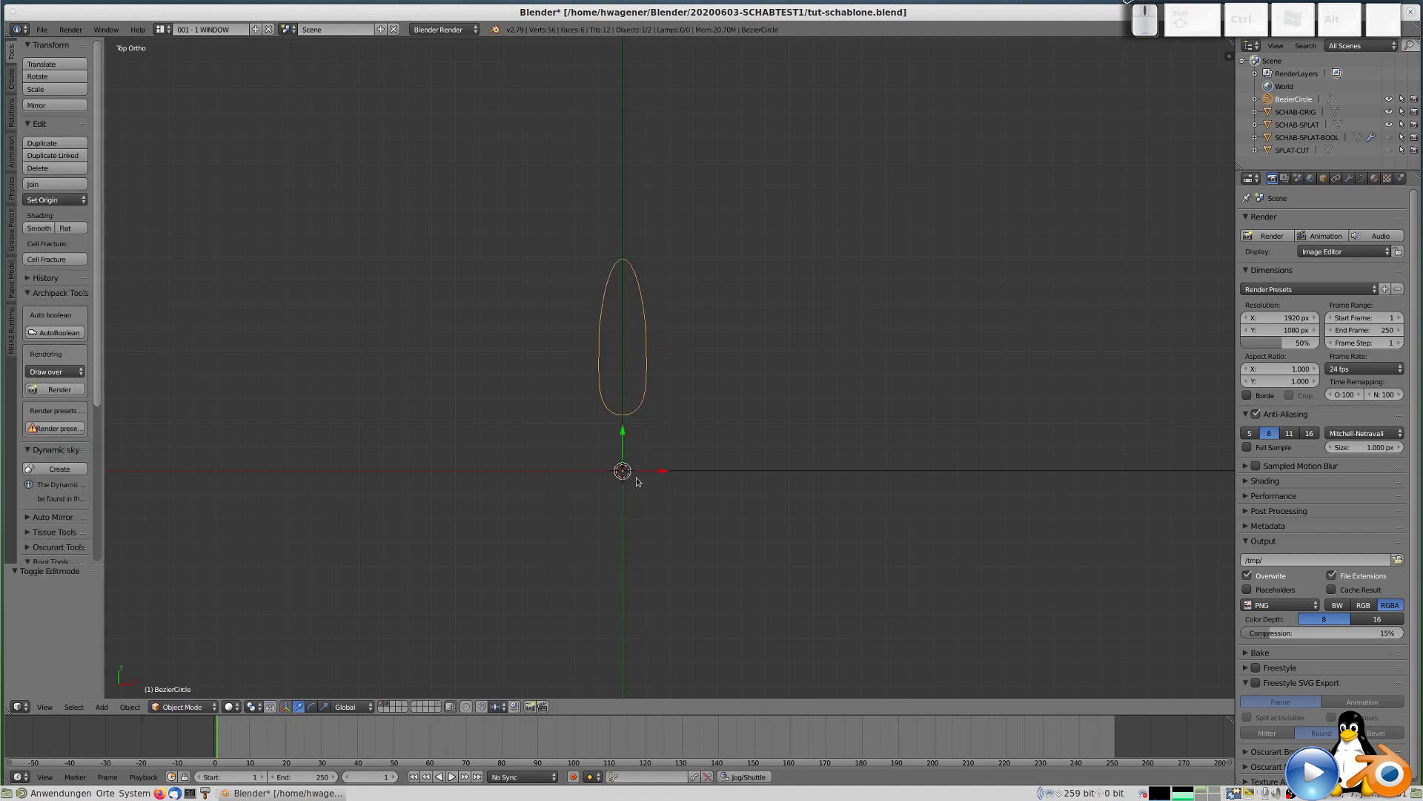
pyautogui.press('shift+a')
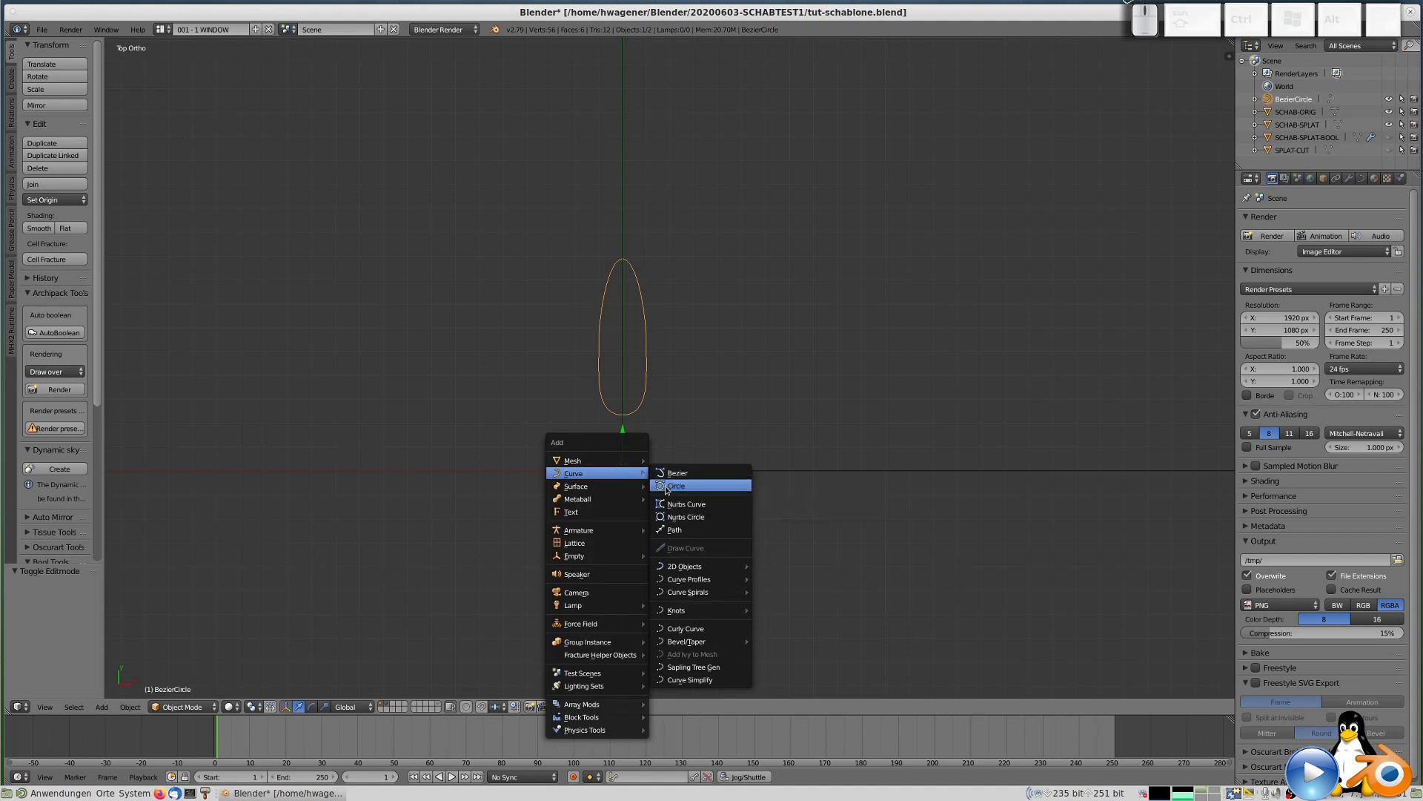
pyautogui.click(674, 488)
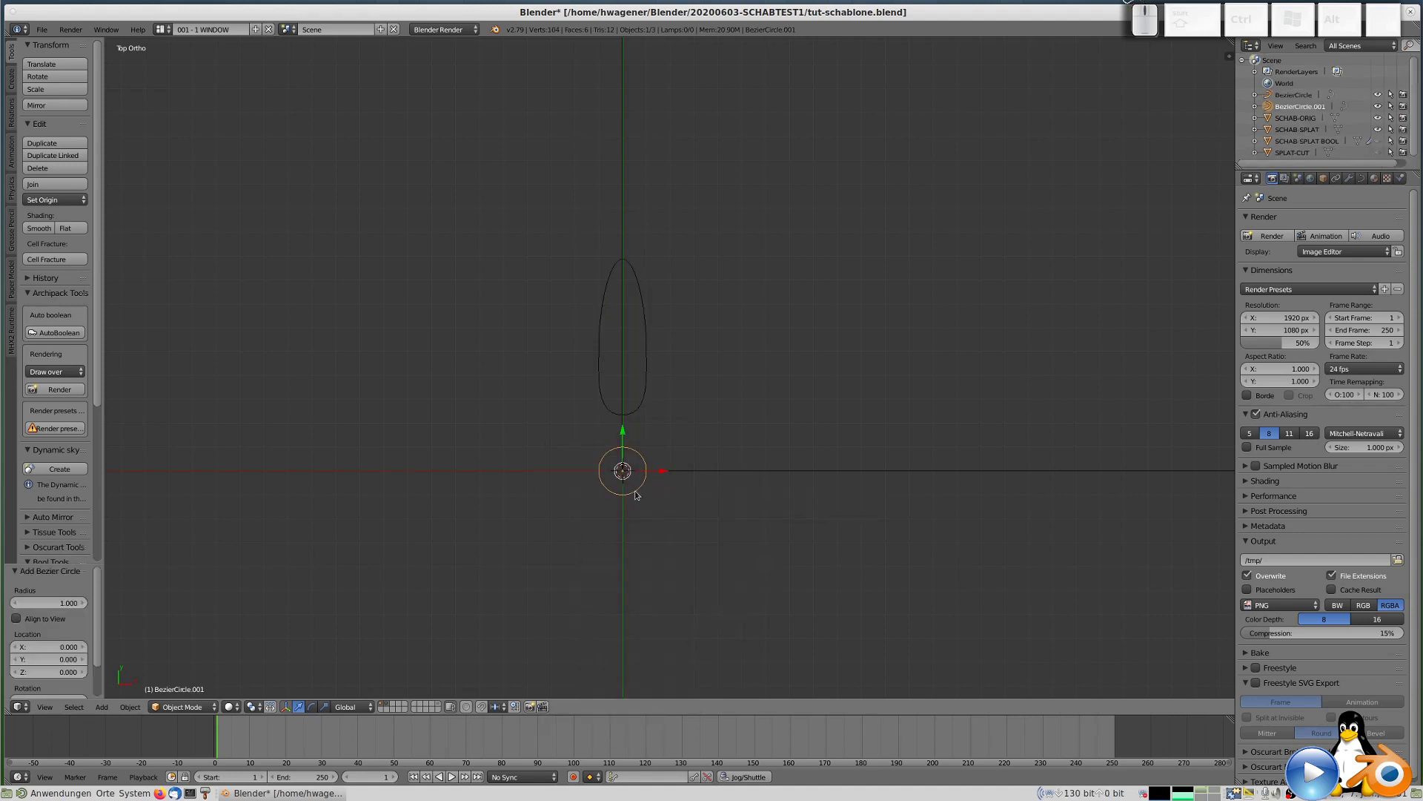
pyautogui.press('Tab')
pyautogui.press('s')
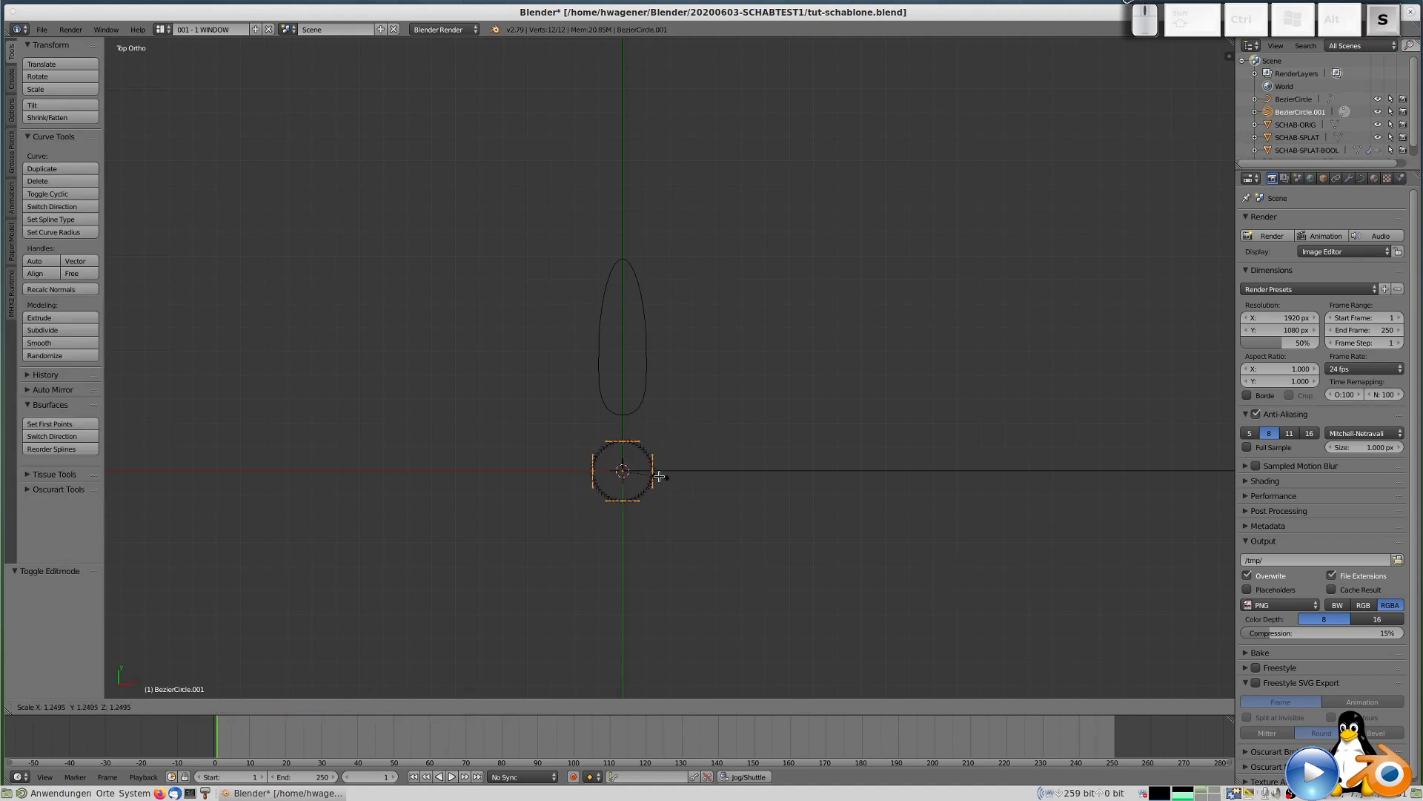
pyautogui.click(666, 483)
# Leave Edit Mode and select the petal shape again.
pyautogui.press('Tab')
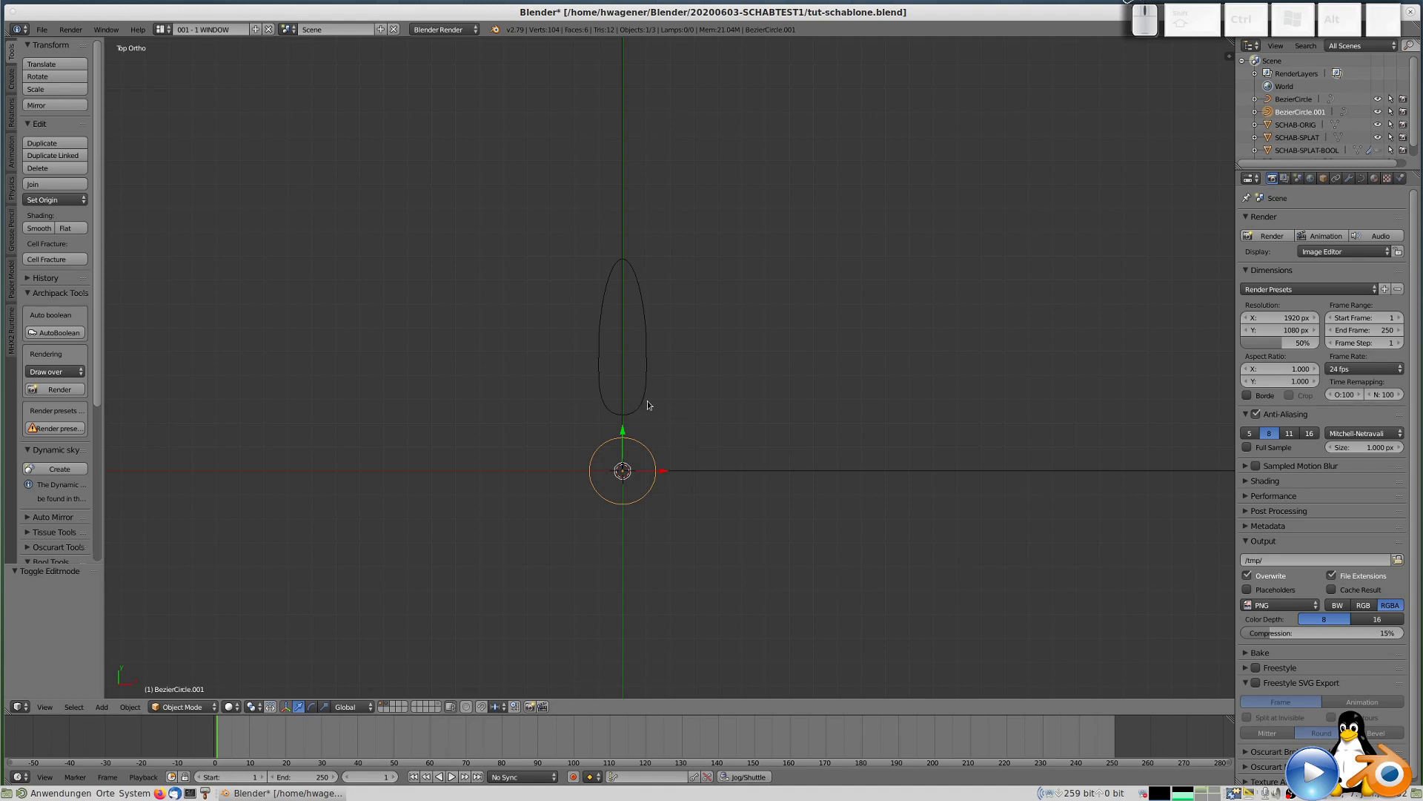
pyautogui.press('Tab')
pyautogui.press('Tab')
pyautogui.rightClick(650, 400)
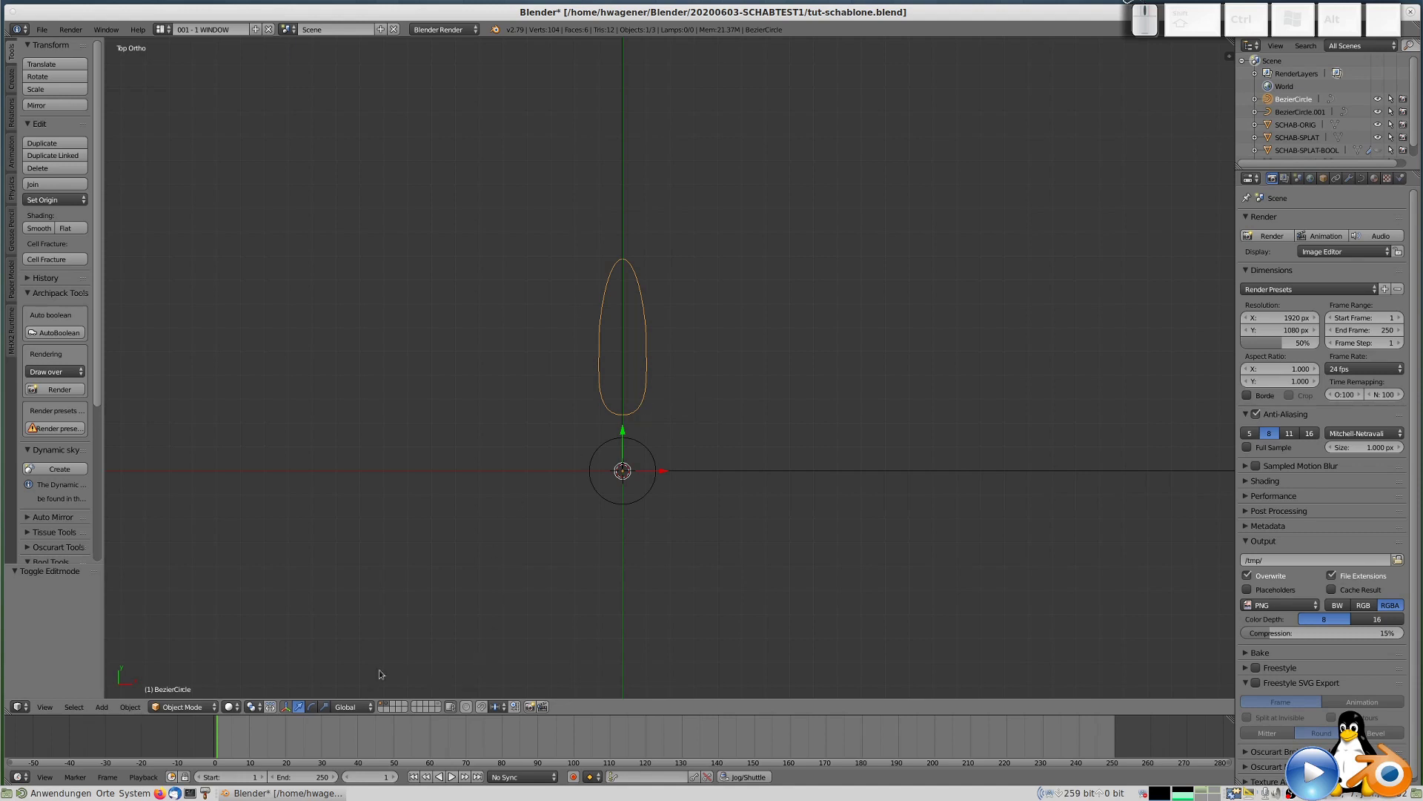
# Set the pivot to the 3D cursor and make the first petal copy rotated 45 degrees about the centre.
pyautogui.click(264, 709)
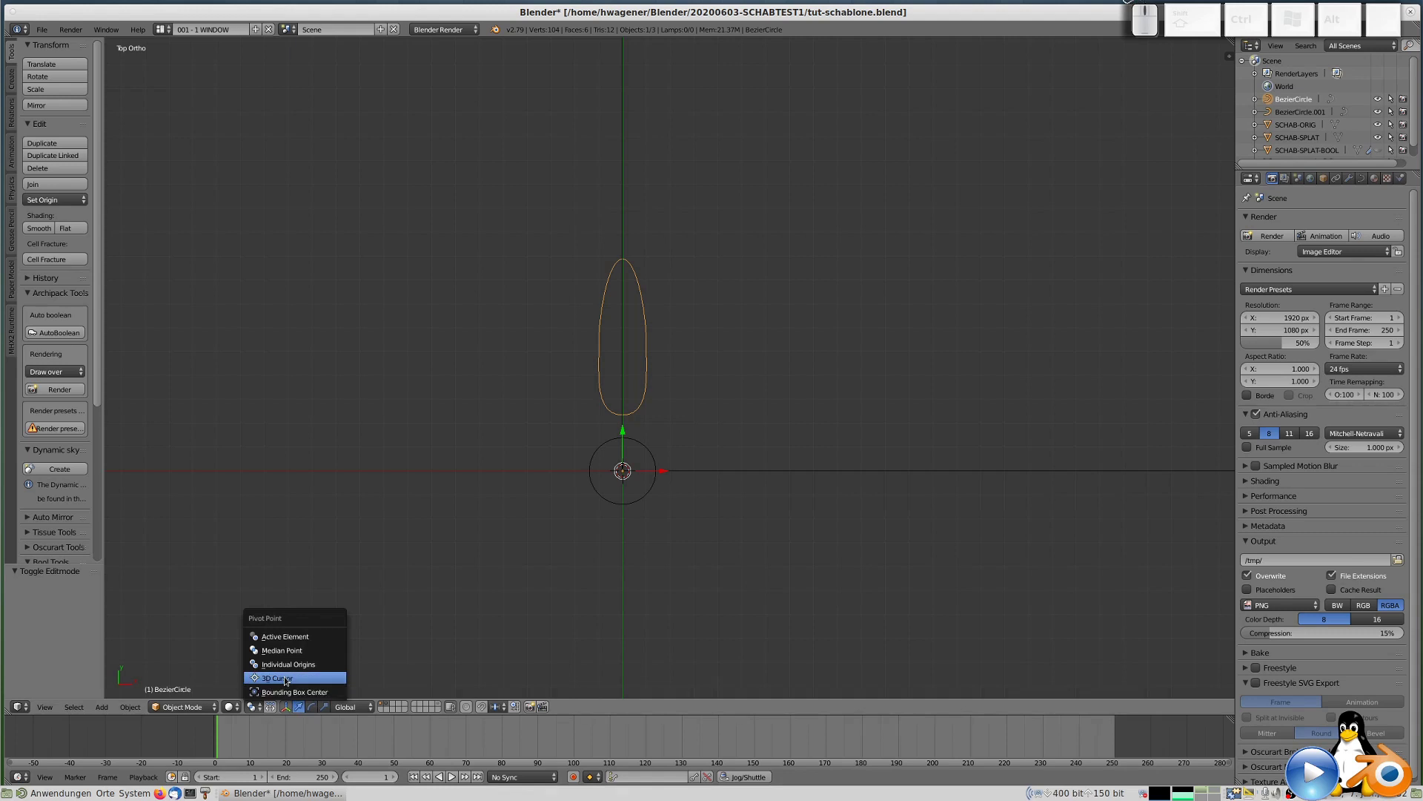
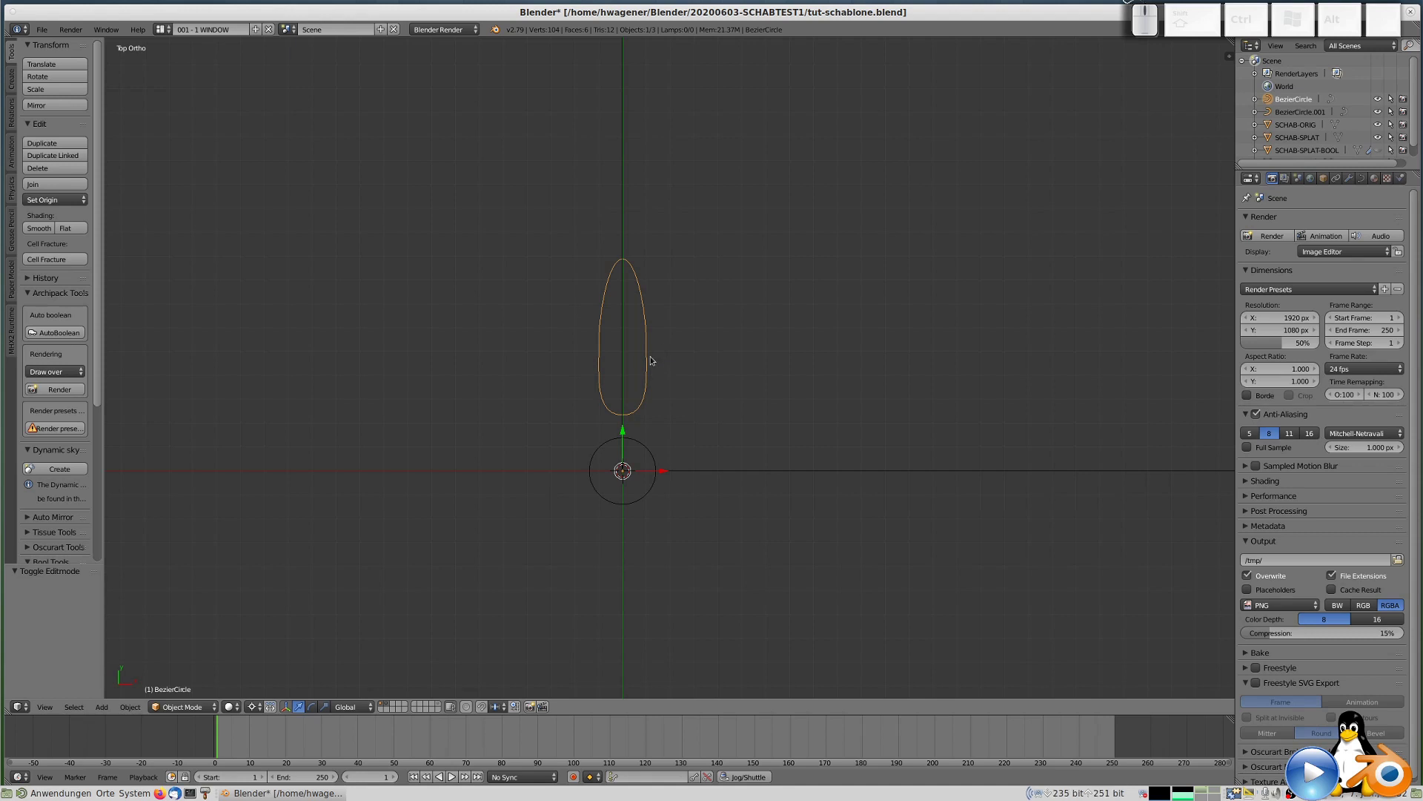
pyautogui.press('shift+d')
pyautogui.press('x')
pyautogui.press('KP_0')
pyautogui.press('KP_Enter')
pyautogui.press('r')
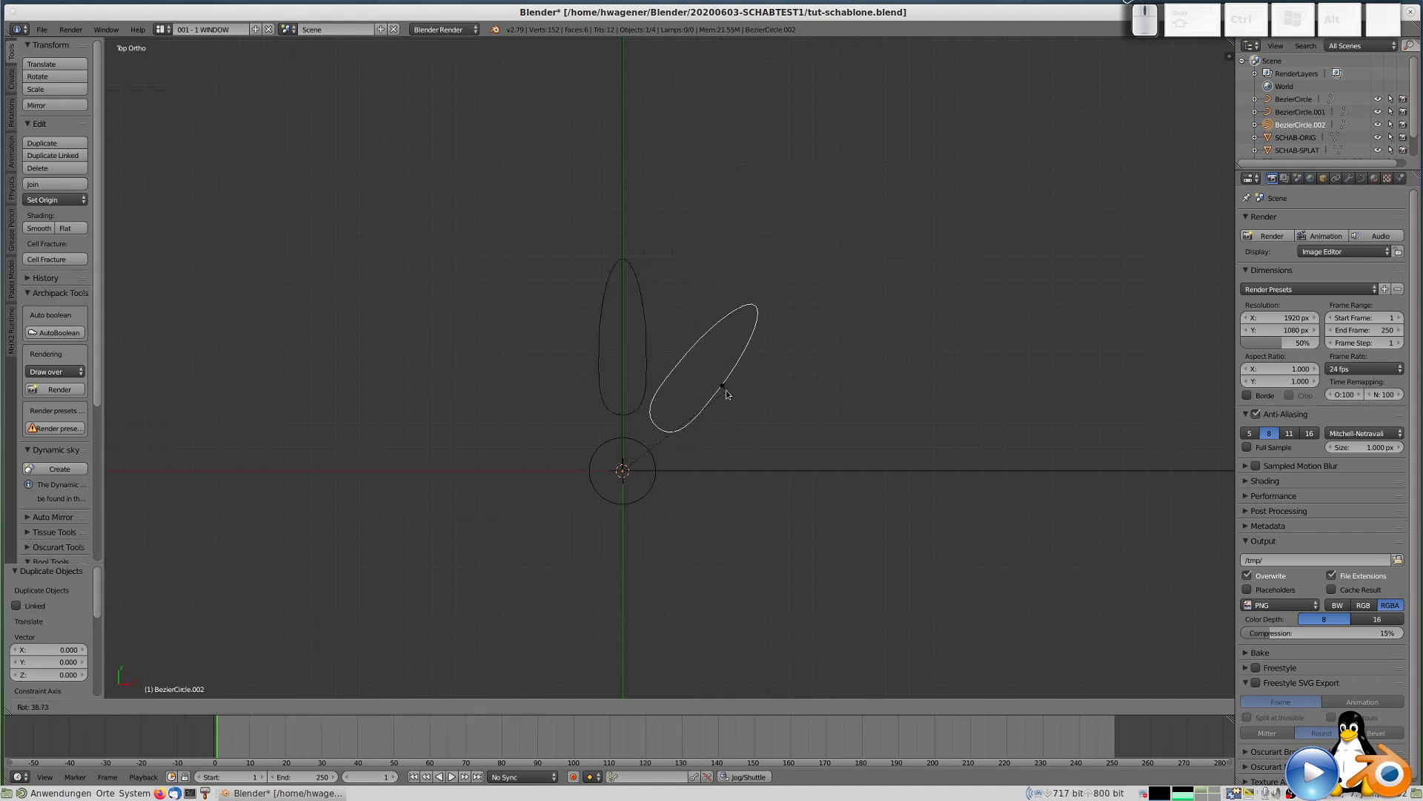
pyautogui.press('KP_4')
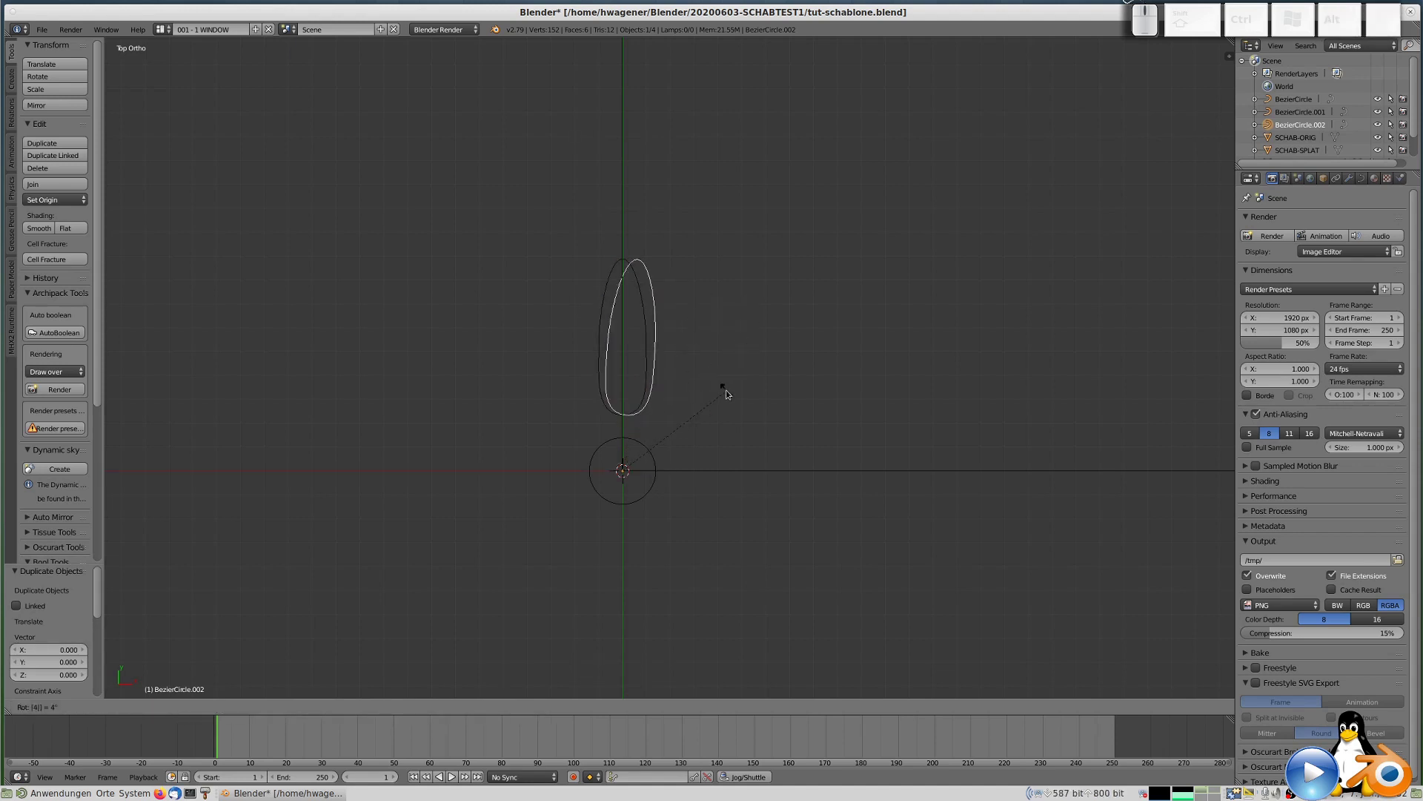
pyautogui.press('KP_5')
pyautogui.press('KP_Enter')
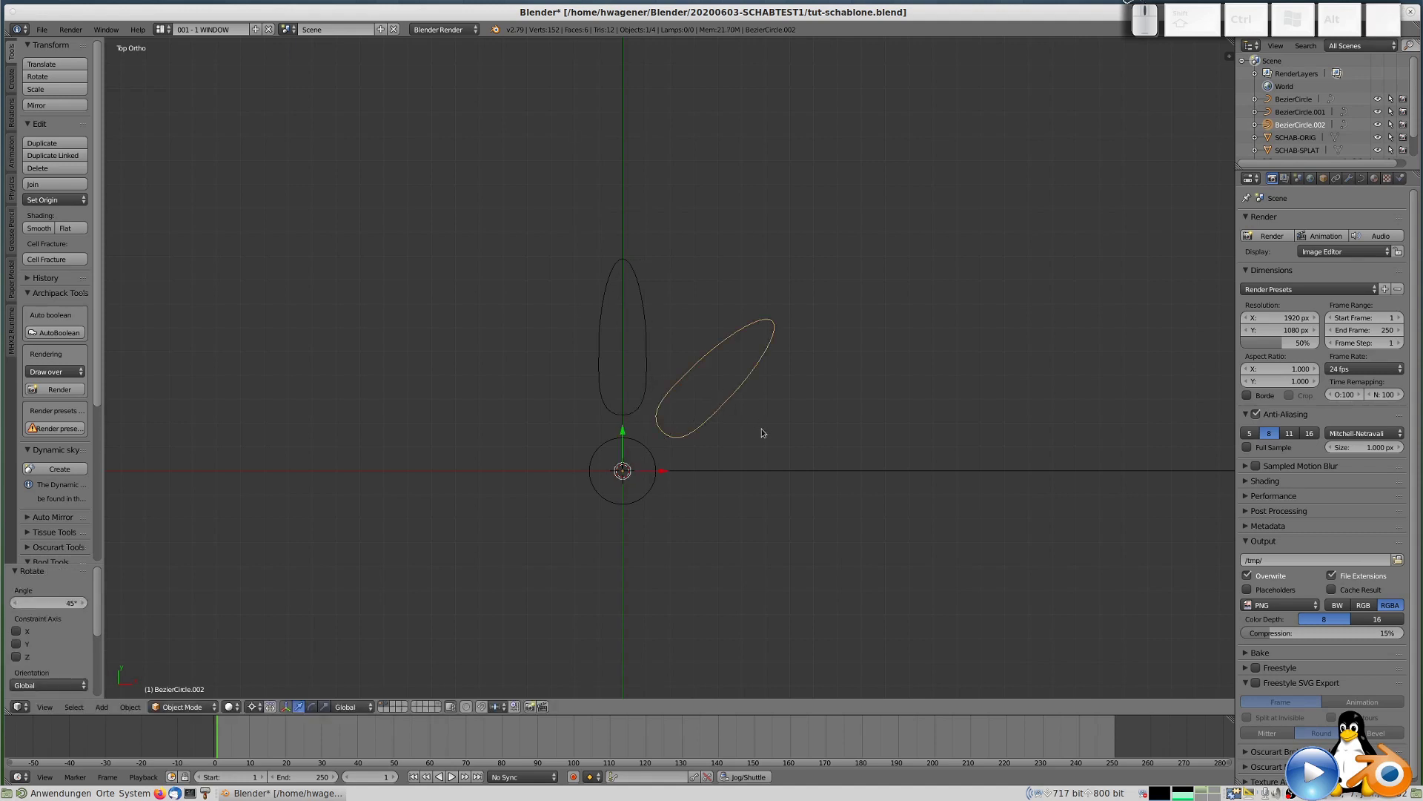
# Duplicate and rotate the next two petals by 45 degrees each around the centre.
pyautogui.press('shift+d')
pyautogui.press('x')
pyautogui.press('KP_0')
pyautogui.press('KP_Enter')
pyautogui.press('r')
pyautogui.press('KP_4')
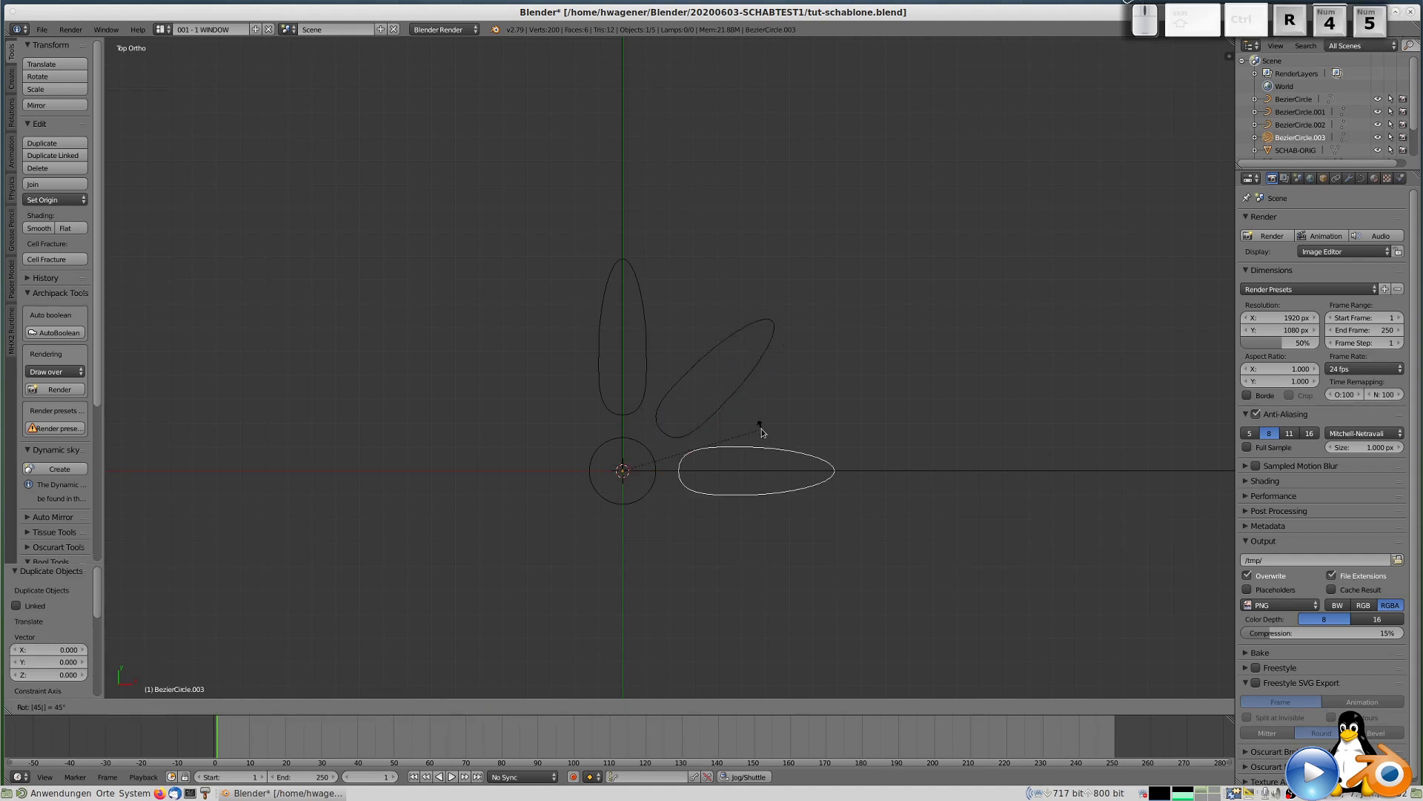
pyautogui.press('KP_Enter')
pyautogui.press('d')
pyautogui.press('x')
pyautogui.press('KP_0')
pyautogui.press('KP_Enter')
pyautogui.press('r')
pyautogui.press('KP_4')
pyautogui.press('KP_5')
pyautogui.press('KP_Enter')
# Duplicate a fourth copy, cancel a stray move, and rotate it 45 degrees into place.
pyautogui.press('d')
pyautogui.press('x')
pyautogui.press('KP_0')
pyautogui.press('r')
pyautogui.press('KP_4')
pyautogui.press('KP_5')
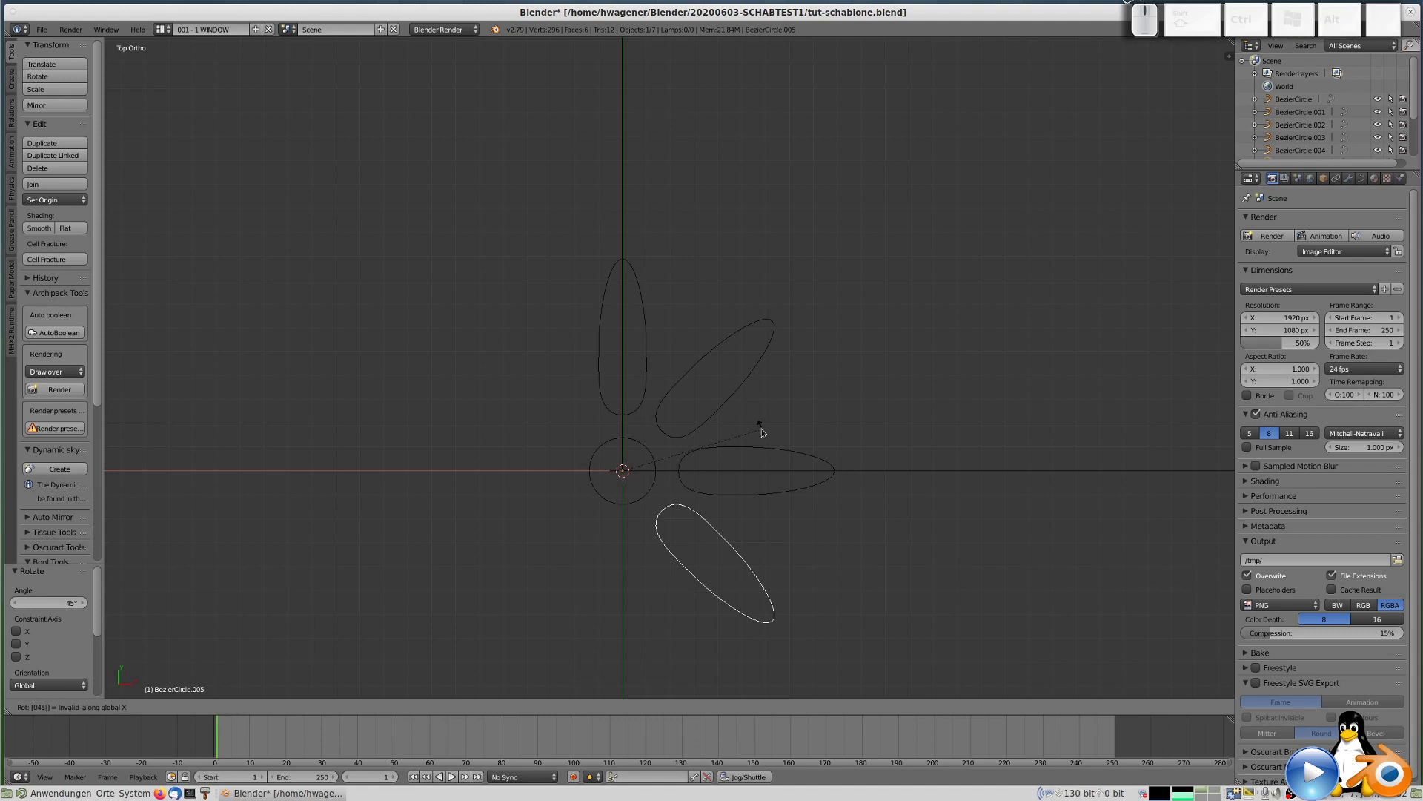
pyautogui.press('Escape')
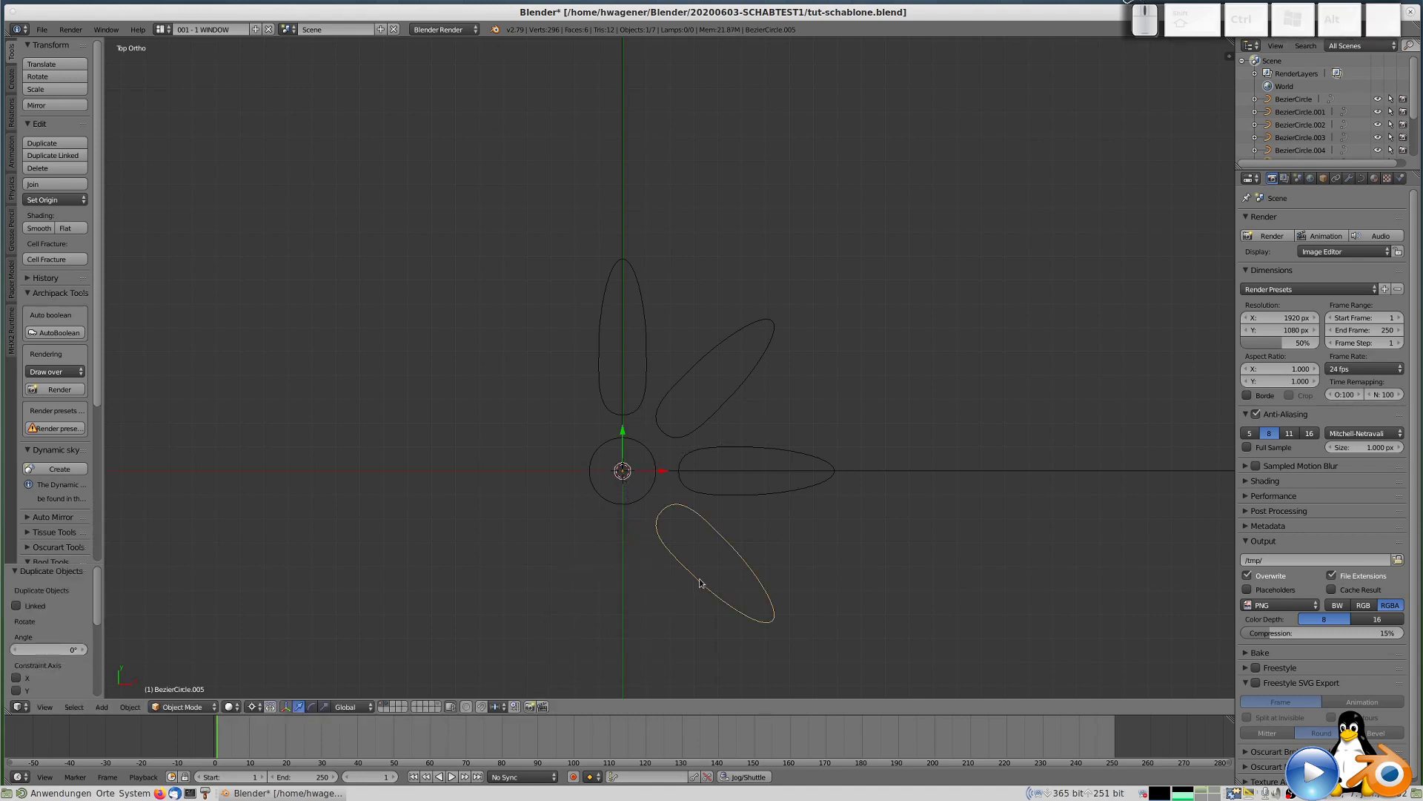
pyautogui.press('g')
pyautogui.rightClick(708, 589)
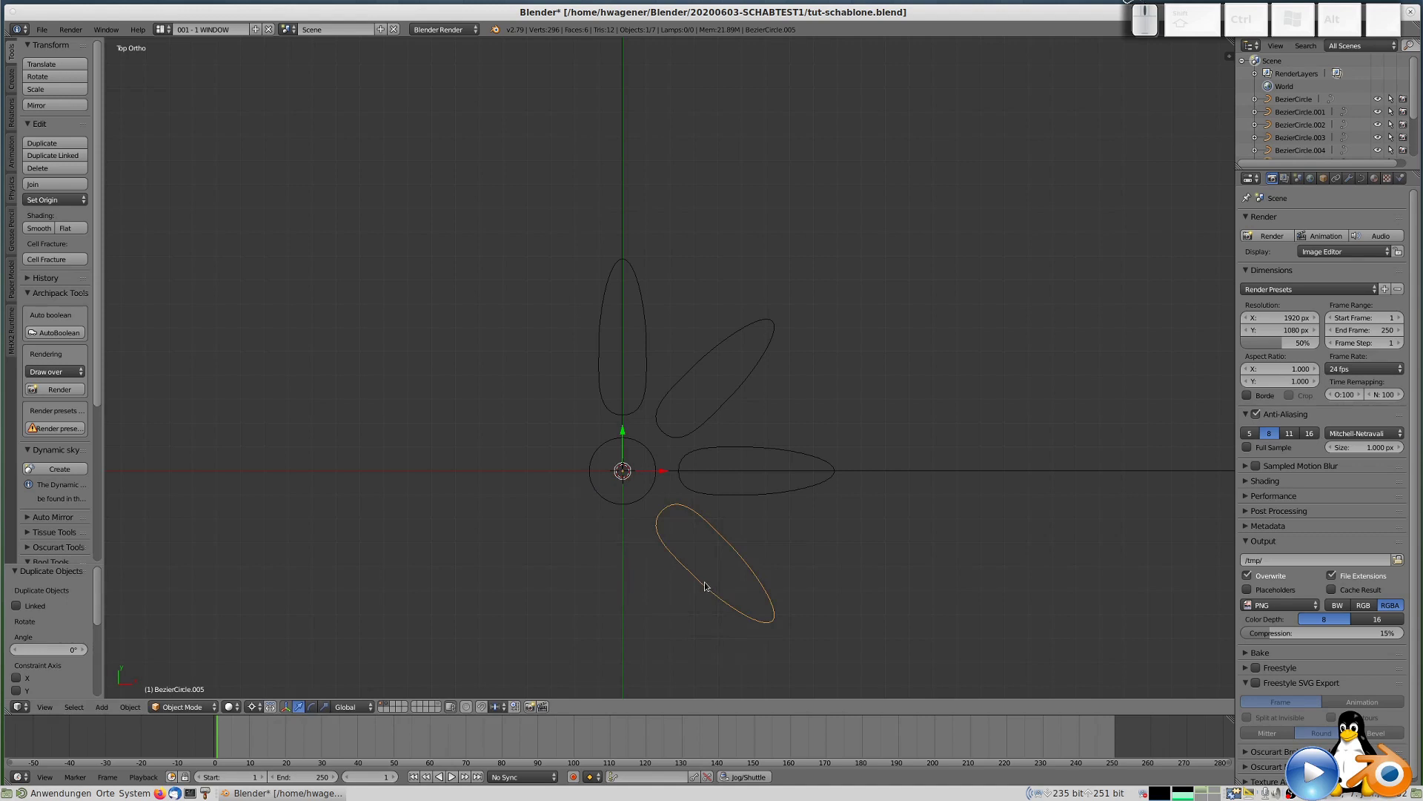
pyautogui.press('r')
pyautogui.press('KP_4')
pyautogui.press('KP_5')
pyautogui.press('KP_Enter')
# Duplicate and rotate two more petals by 45 degrees each around the centre.
pyautogui.press('shift+d')
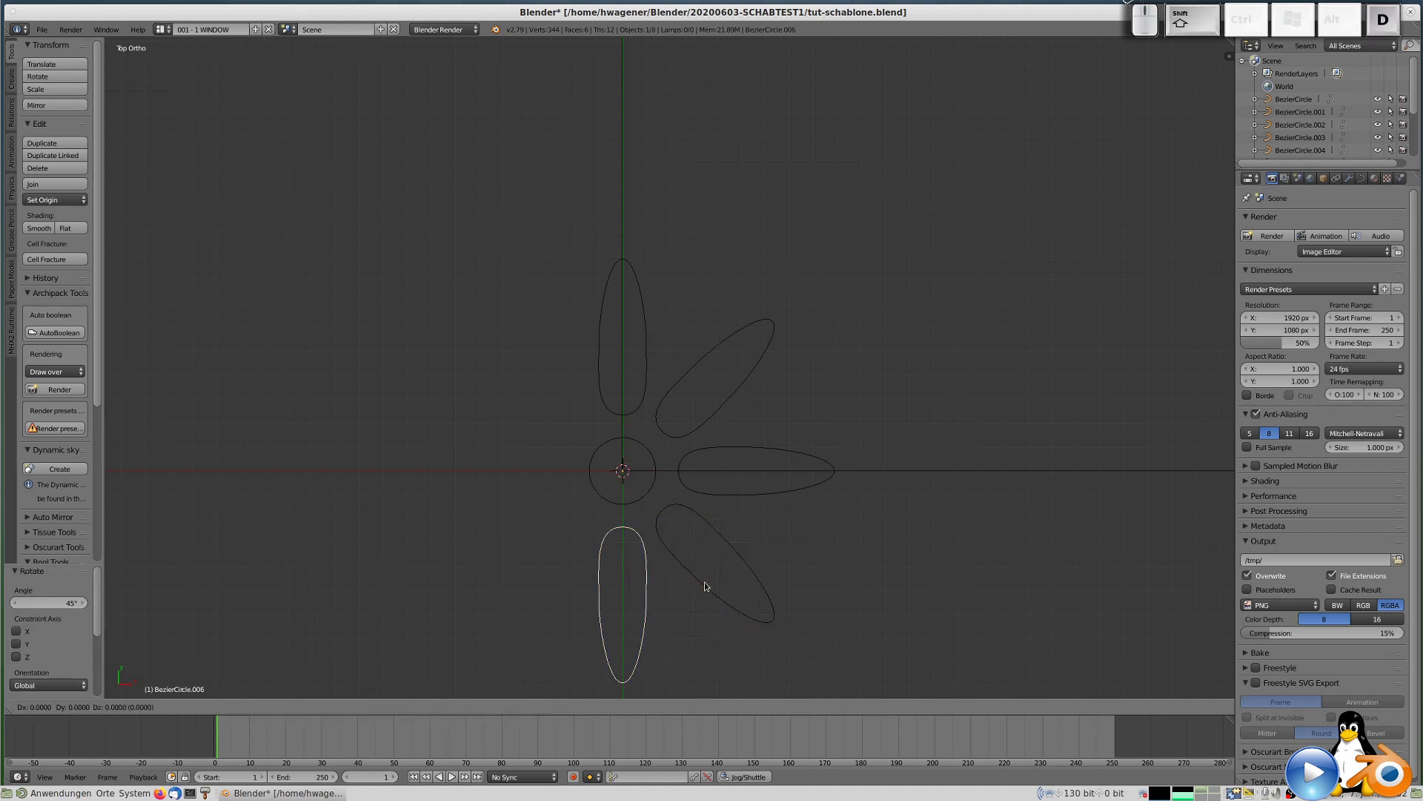
pyautogui.press('x')
pyautogui.press('KP_0')
pyautogui.press('KP_Enter')
pyautogui.press('r')
pyautogui.press('KP_4')
pyautogui.press('KP_5')
pyautogui.press('KP_Enter')
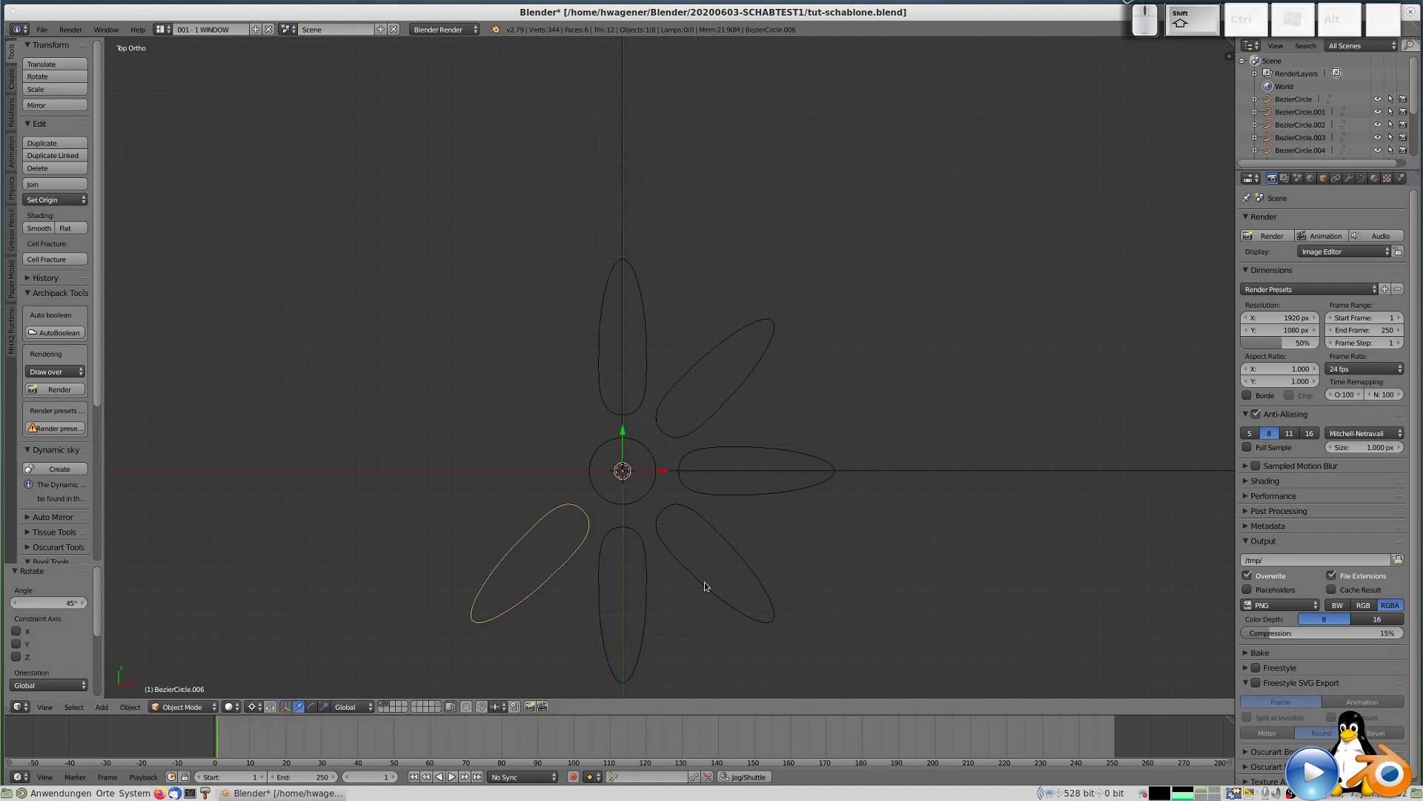
pyautogui.press('shift+d')
pyautogui.press('x')
pyautogui.press('KP_0')
pyautogui.press('KP_Enter')
pyautogui.press('r')
pyautogui.press('KP_4')
pyautogui.press('KP_5')
pyautogui.press('KP_Enter')
# Duplicate the last petal copy and rotate it 45 degrees to complete the ring.
pyautogui.press('d')
pyautogui.press('x')
pyautogui.press('shift+KP_0')
pyautogui.press('KP_Enter')
pyautogui.press('r')
pyautogui.press('KP_4')
pyautogui.press('KP_Enter')
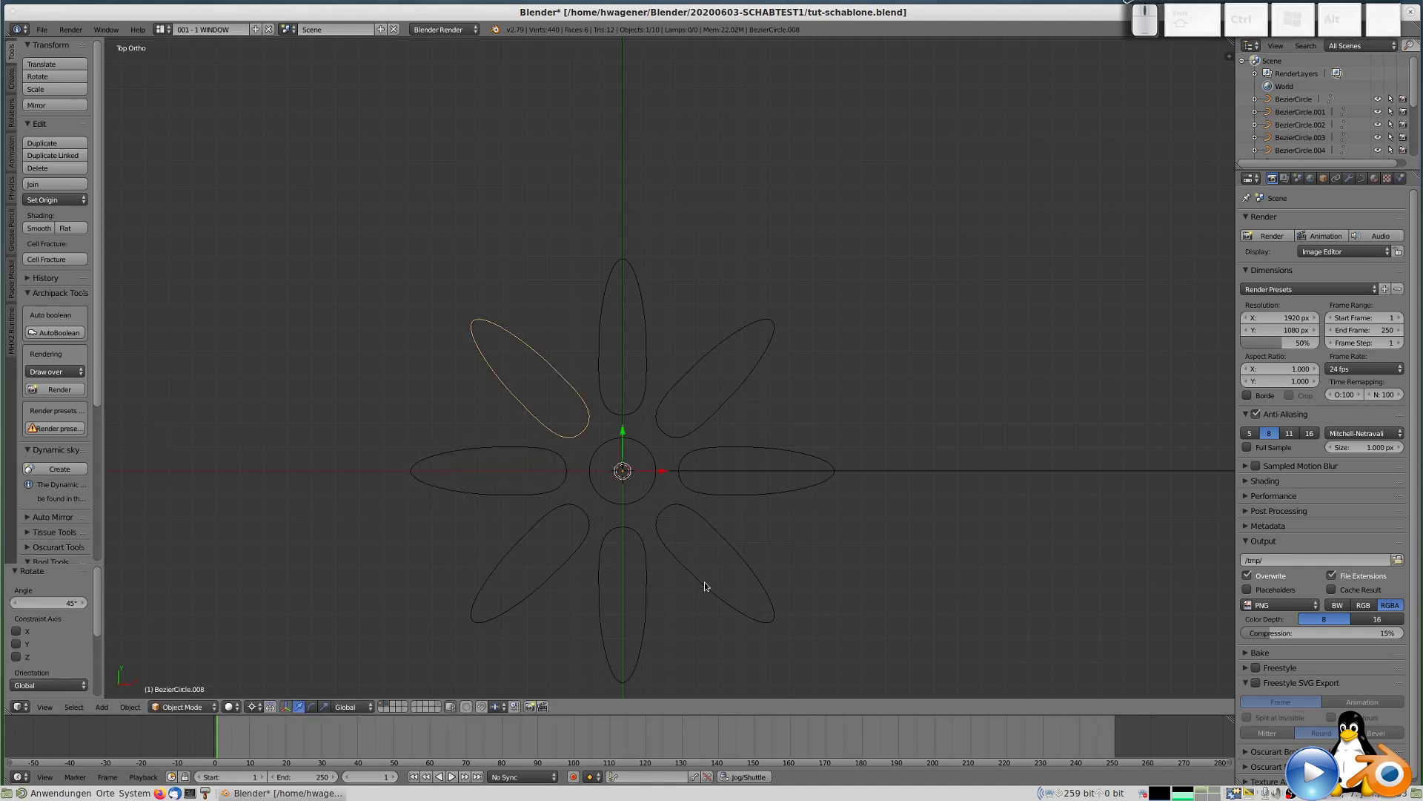
# Zoom around the finished eight-petal flower and check it briefly in Edit Mode.
pyautogui.scroll(-3)
pyautogui.scroll(3)
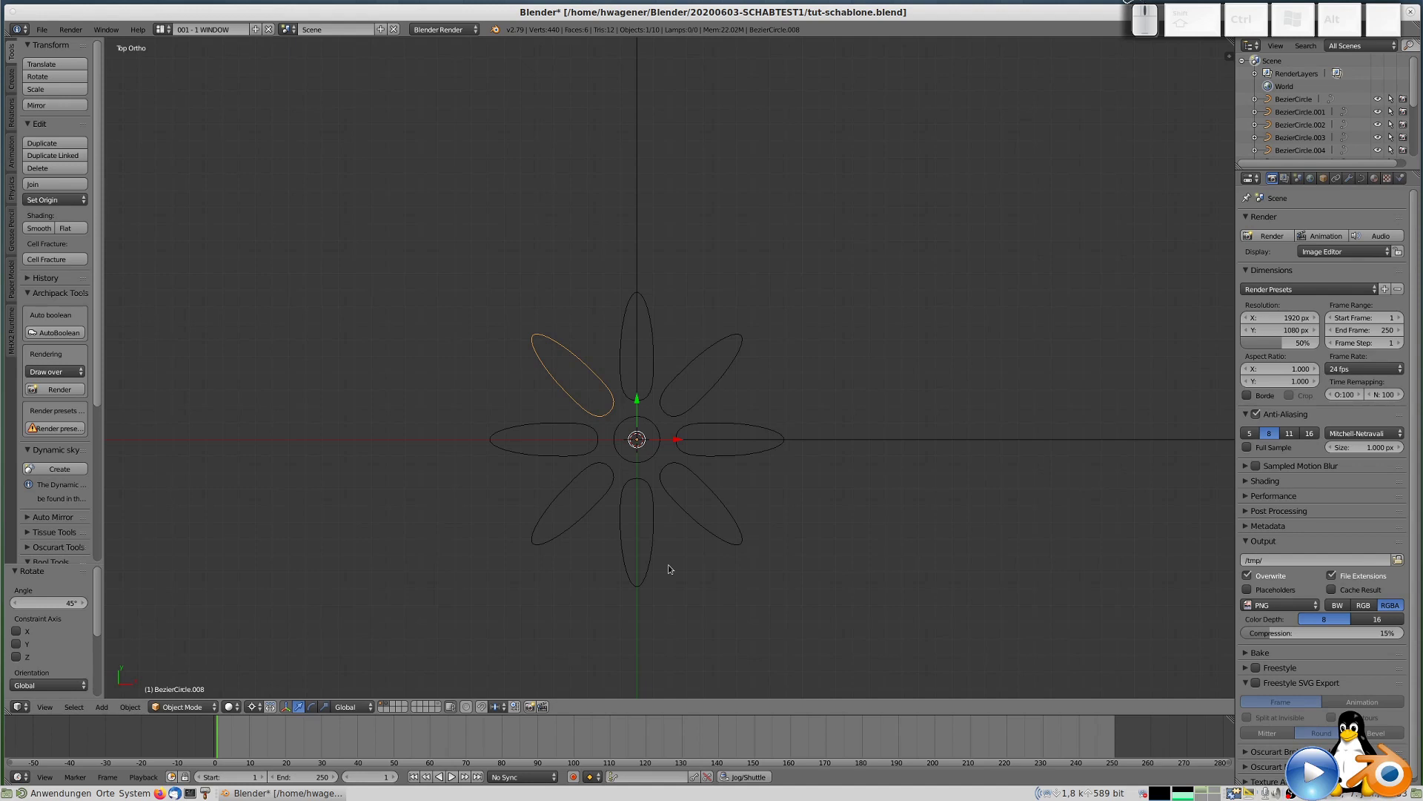
pyautogui.scroll(-3)
pyautogui.scroll(-3)
pyautogui.scroll(3)
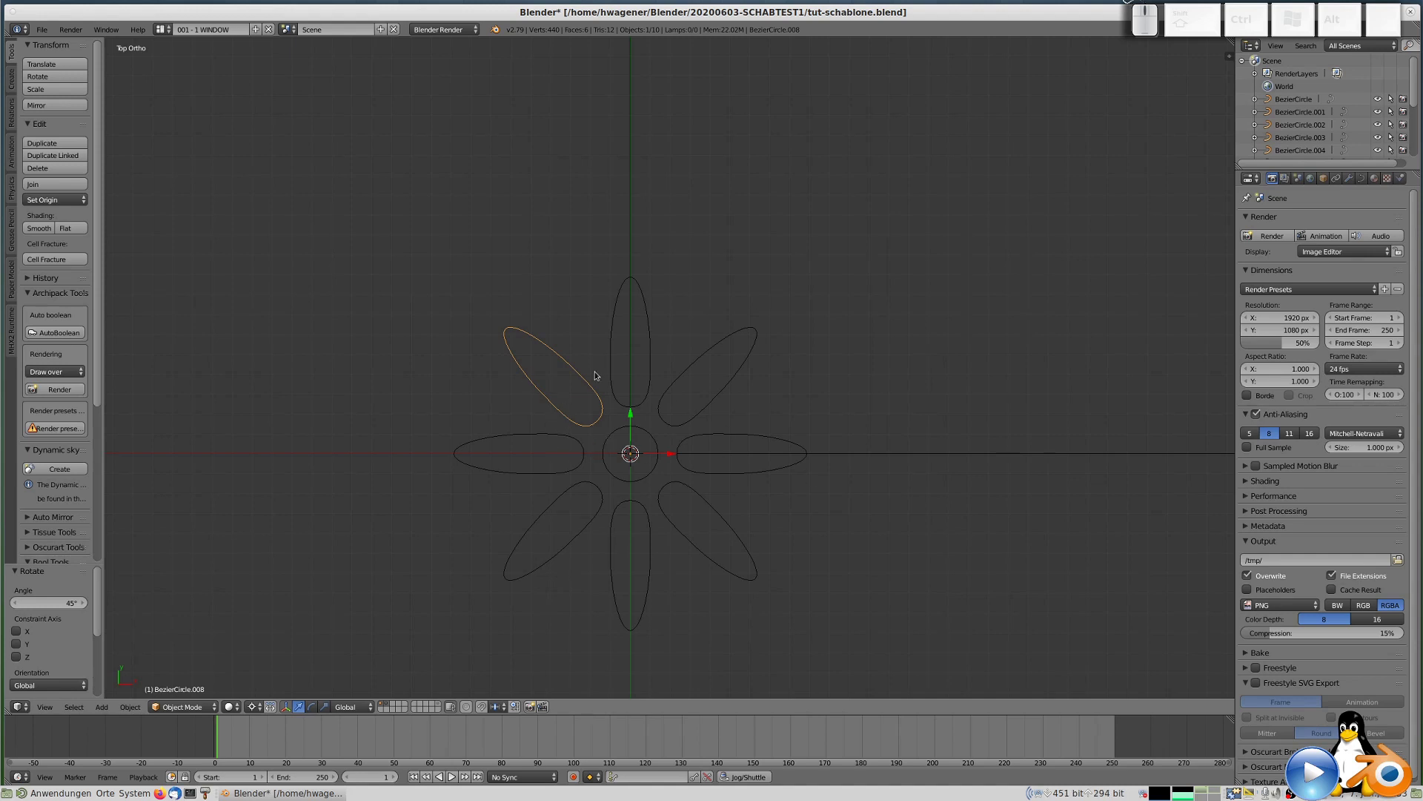
pyautogui.press('Tab')
pyautogui.press('Tab')
pyautogui.scroll(-3)
pyautogui.scroll(-3)
pyautogui.scroll(3)
pyautogui.scroll(3)
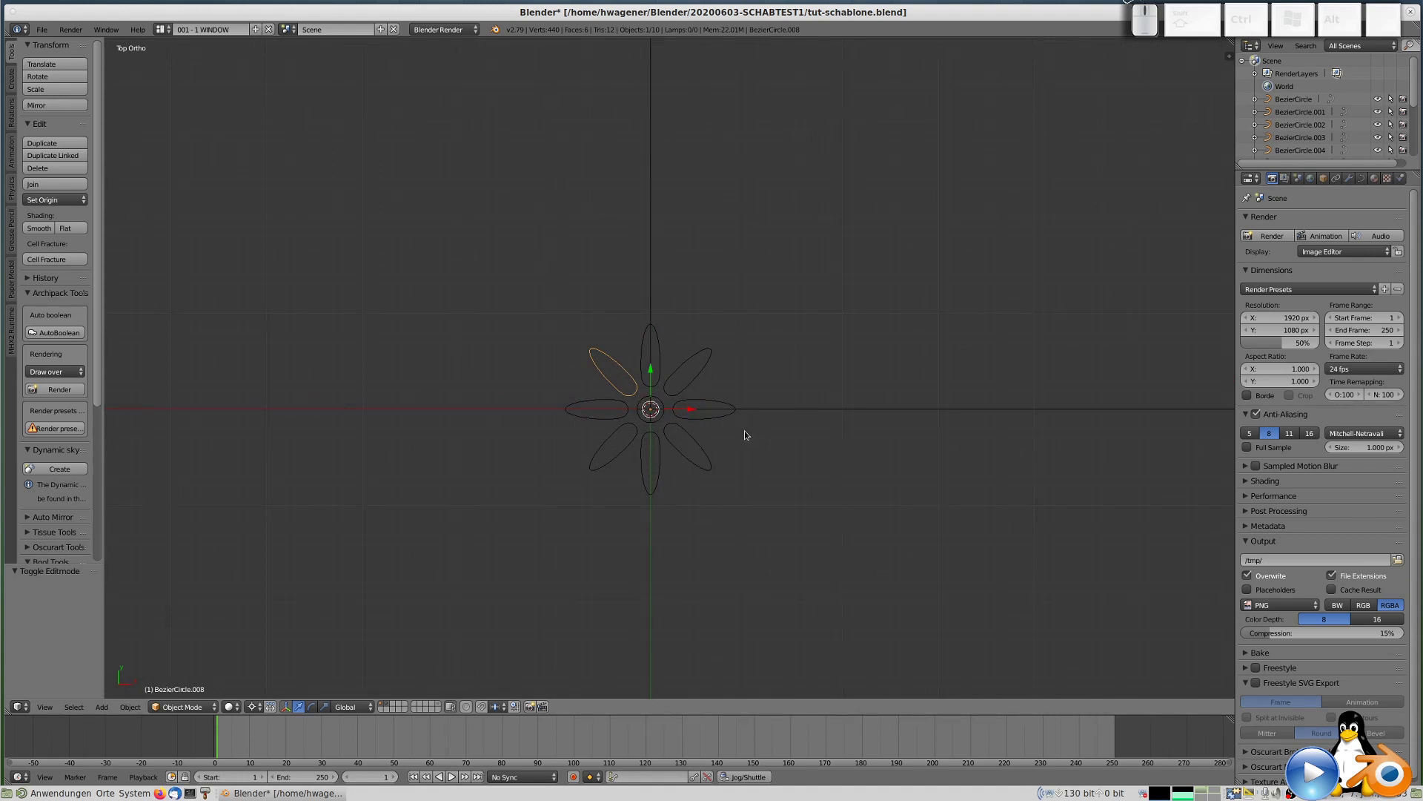
# In Top Ortho view, select the whole flower with the plate layer shown and start moving it.
pyautogui.press('1')
pyautogui.scroll(-3)
pyautogui.press('a')
pyautogui.press('a')
pyautogui.press('shift+2')
pyautogui.press('g')
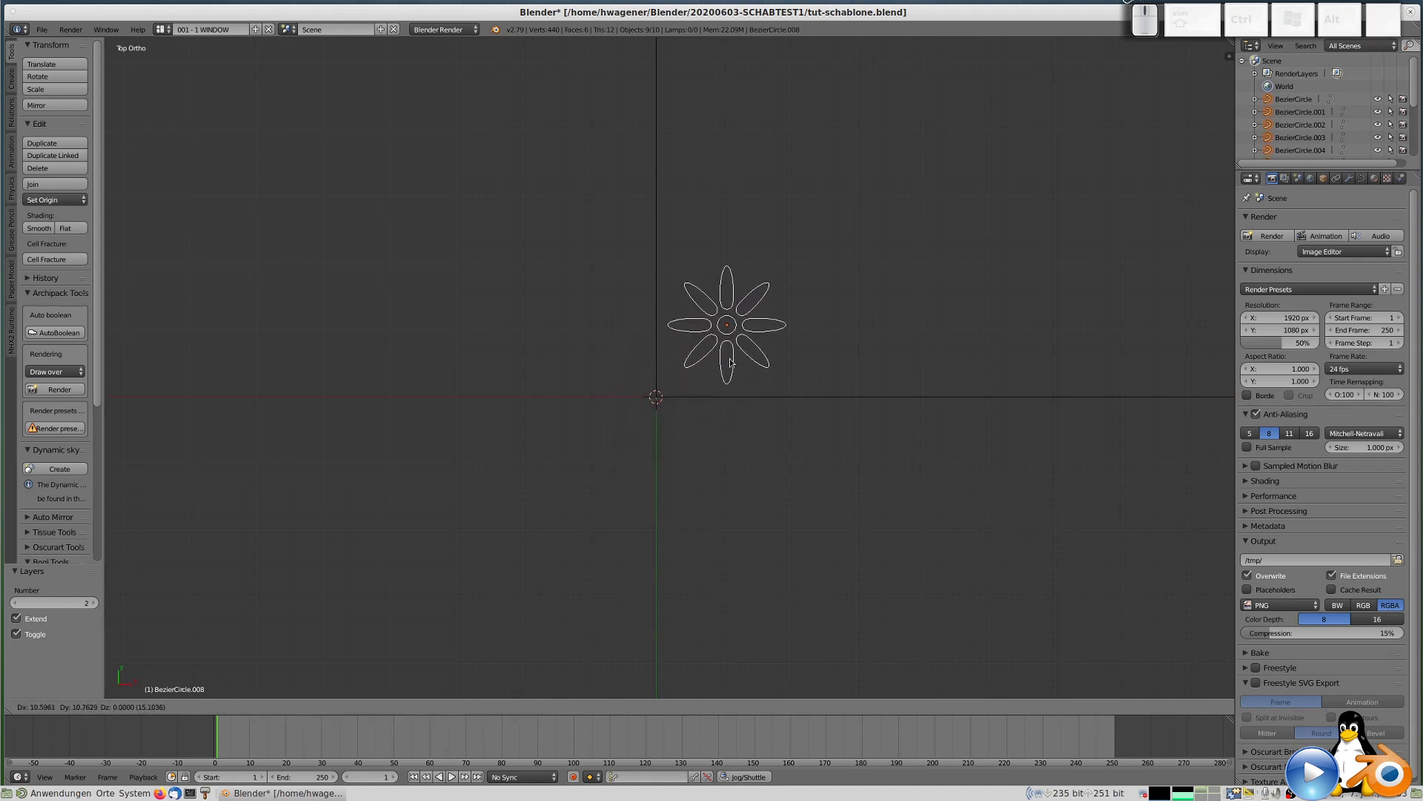
# Rescale the whole flower three times to fit it against the rectangular plate outline.
pyautogui.click(732, 362)
pyautogui.scroll(-3)
pyautogui.scroll(3)
pyautogui.press('s')
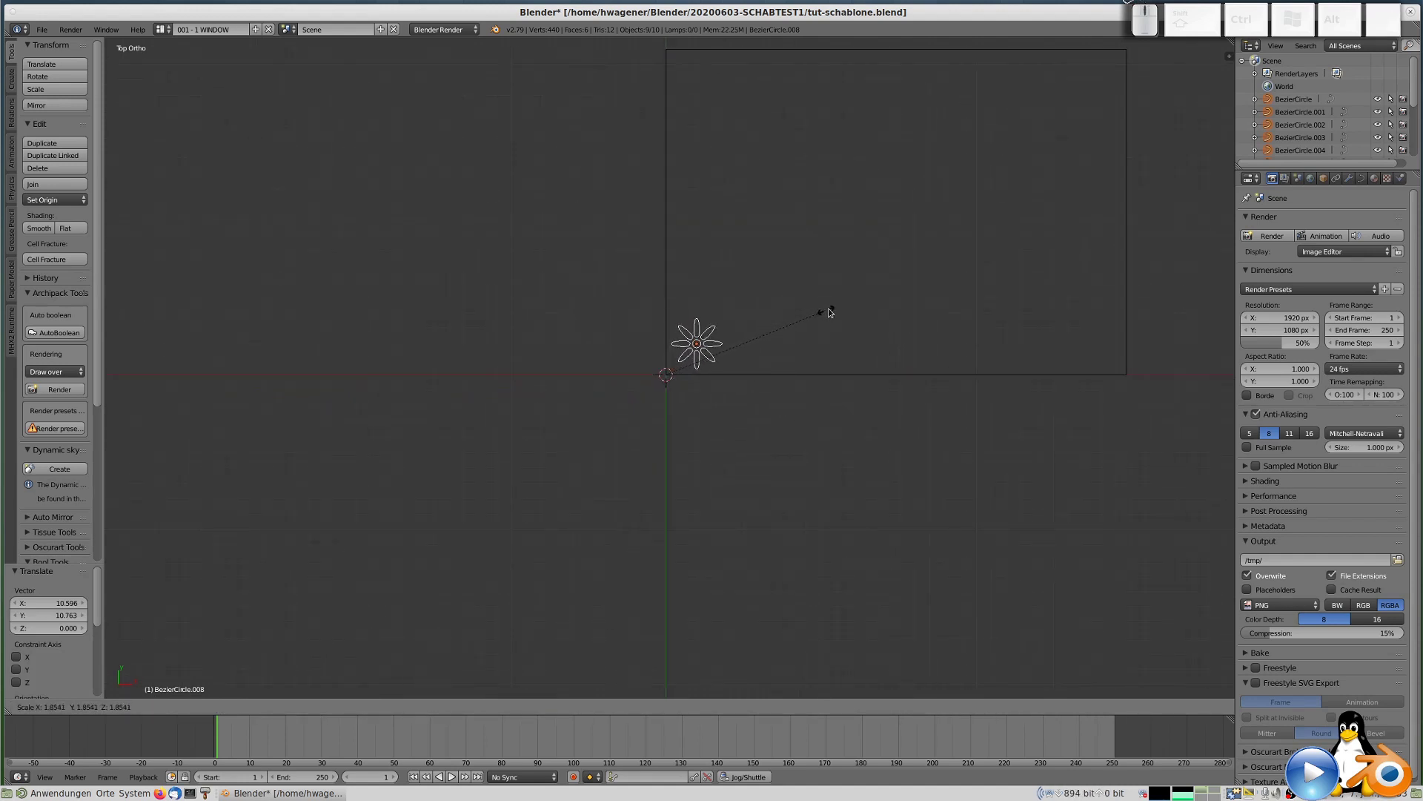
pyautogui.click(833, 311)
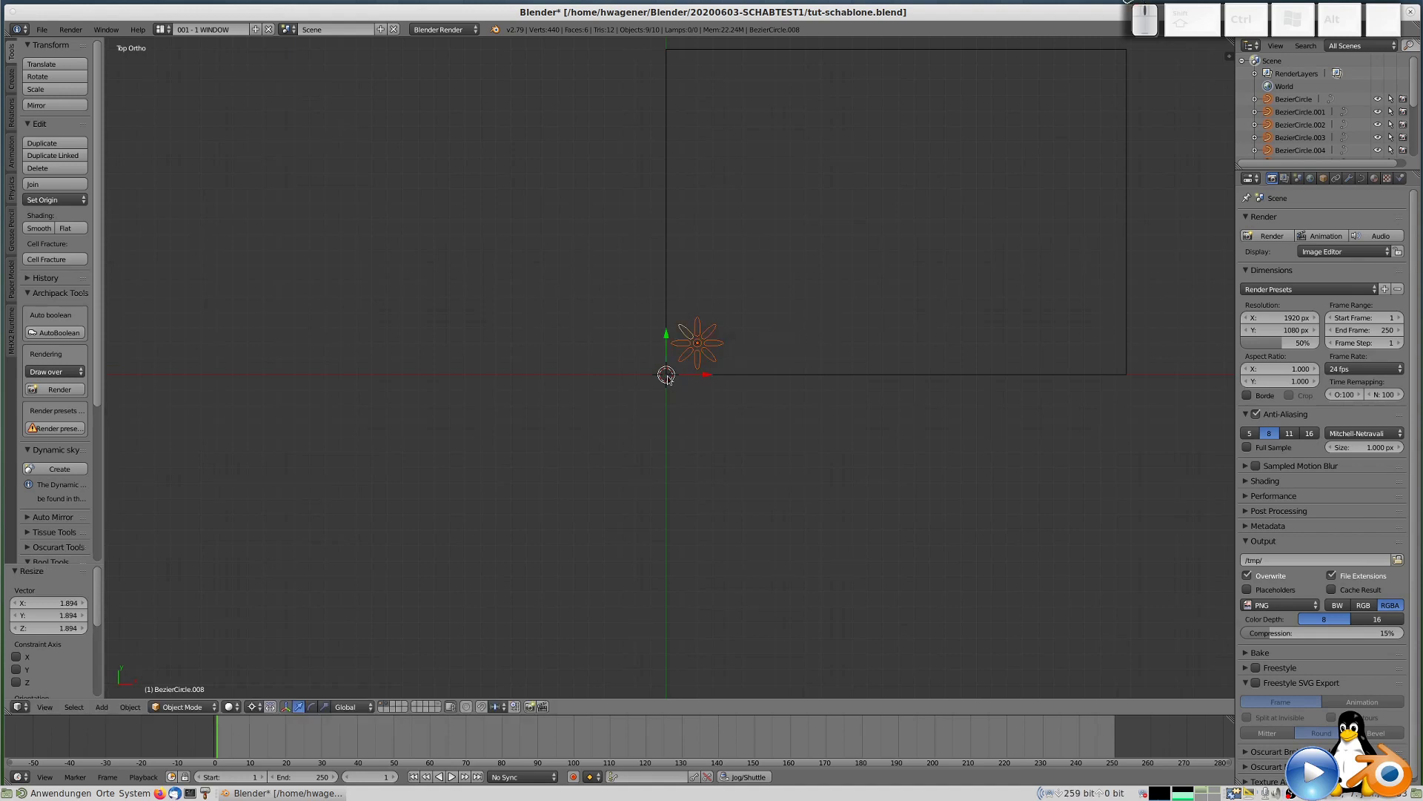
pyautogui.press('s')
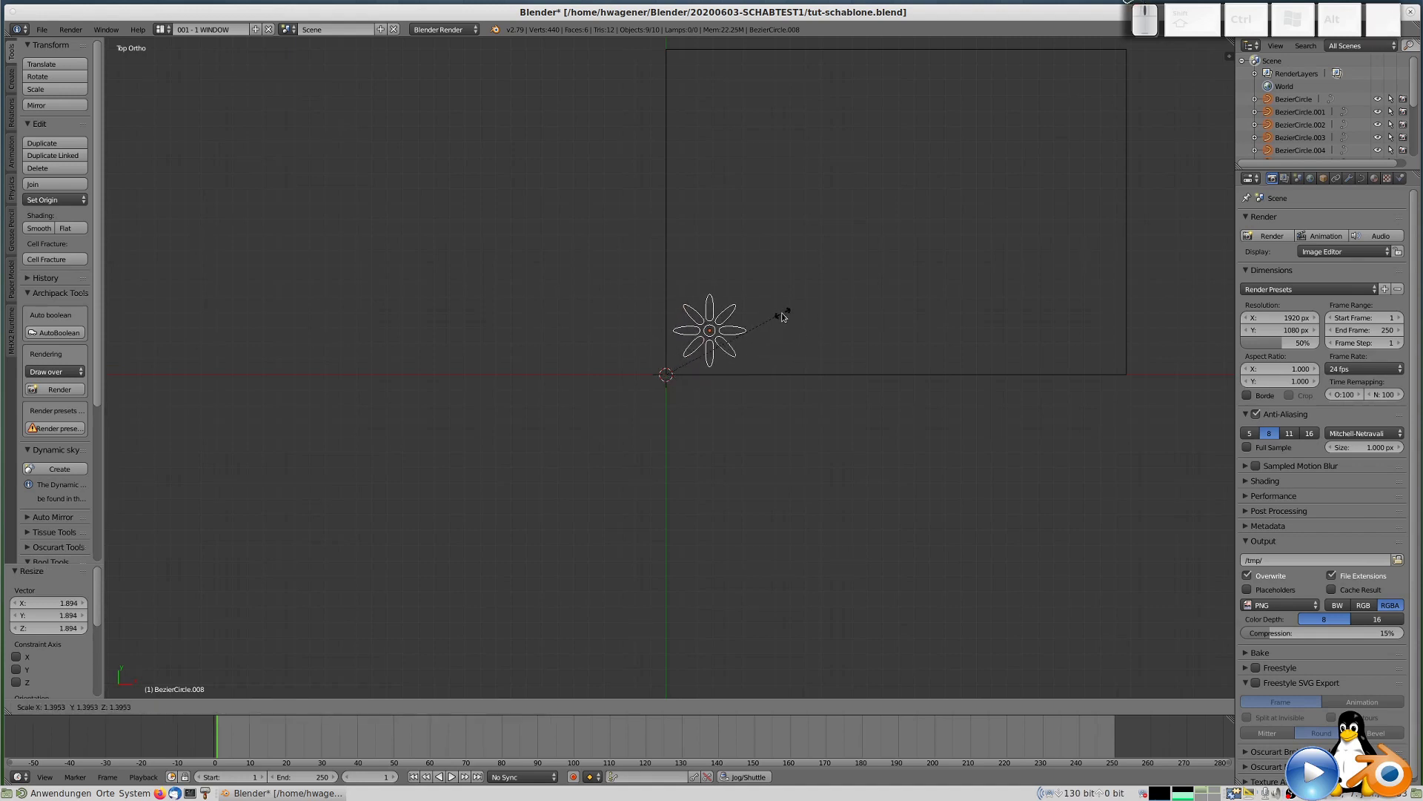
pyautogui.click(784, 316)
pyautogui.scroll(-3)
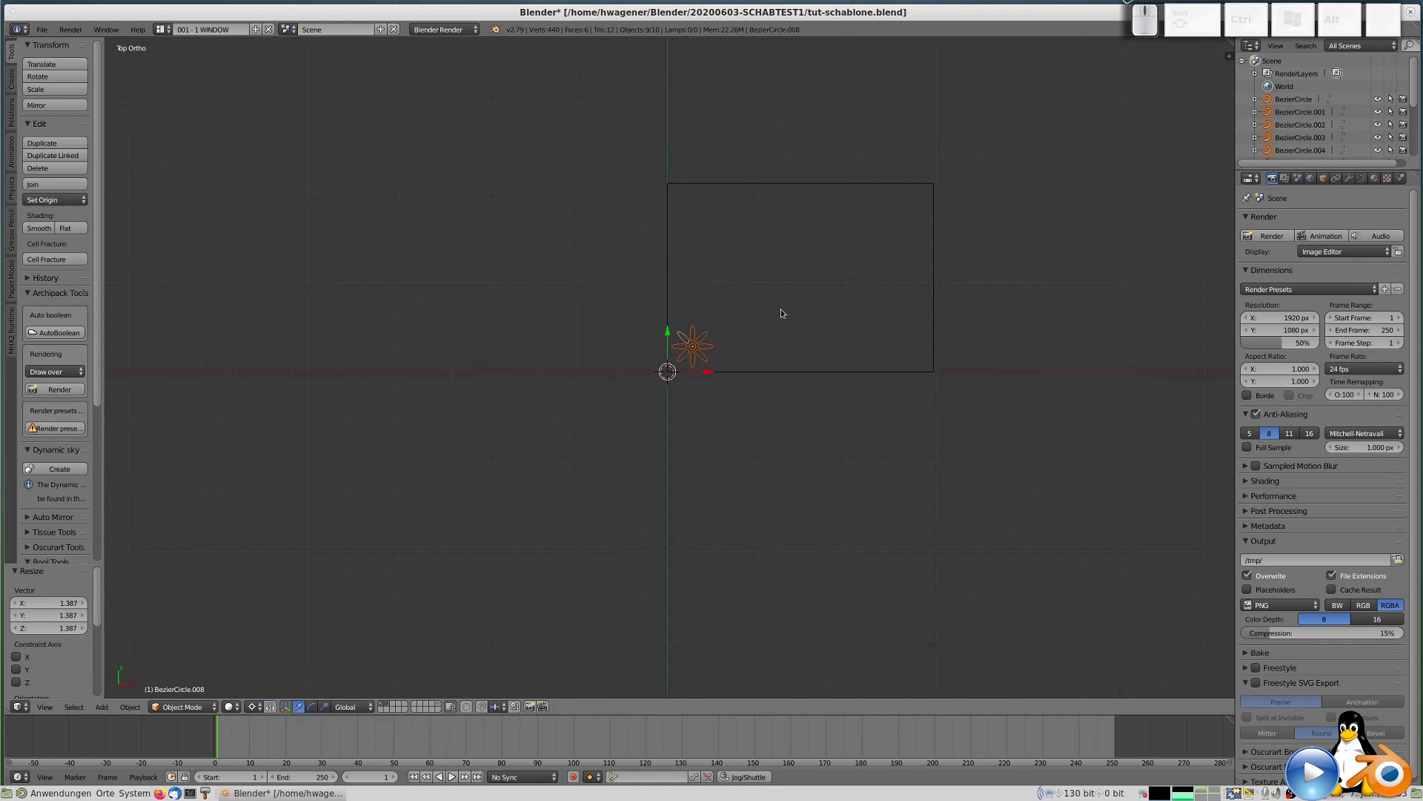
pyautogui.press('s')
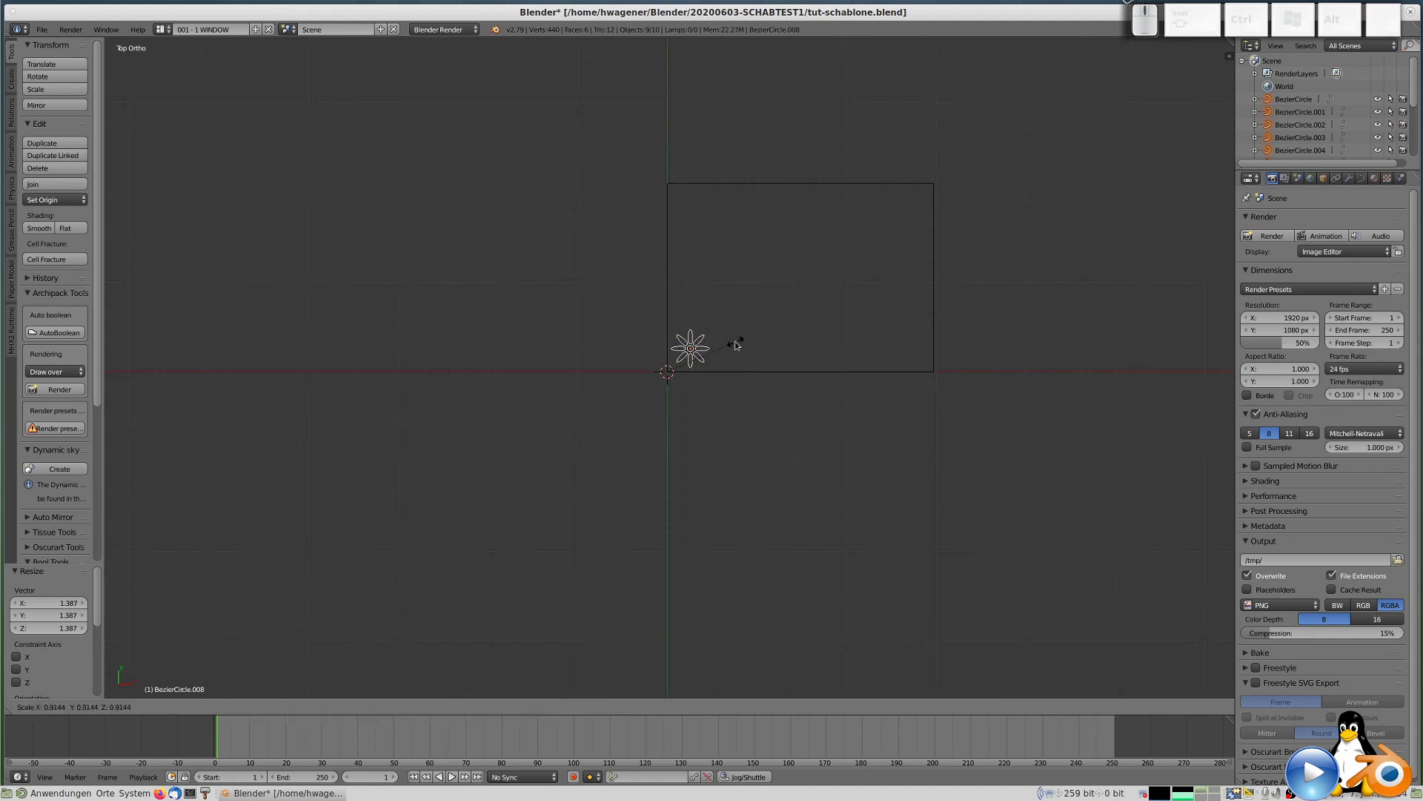
pyautogui.click(740, 343)
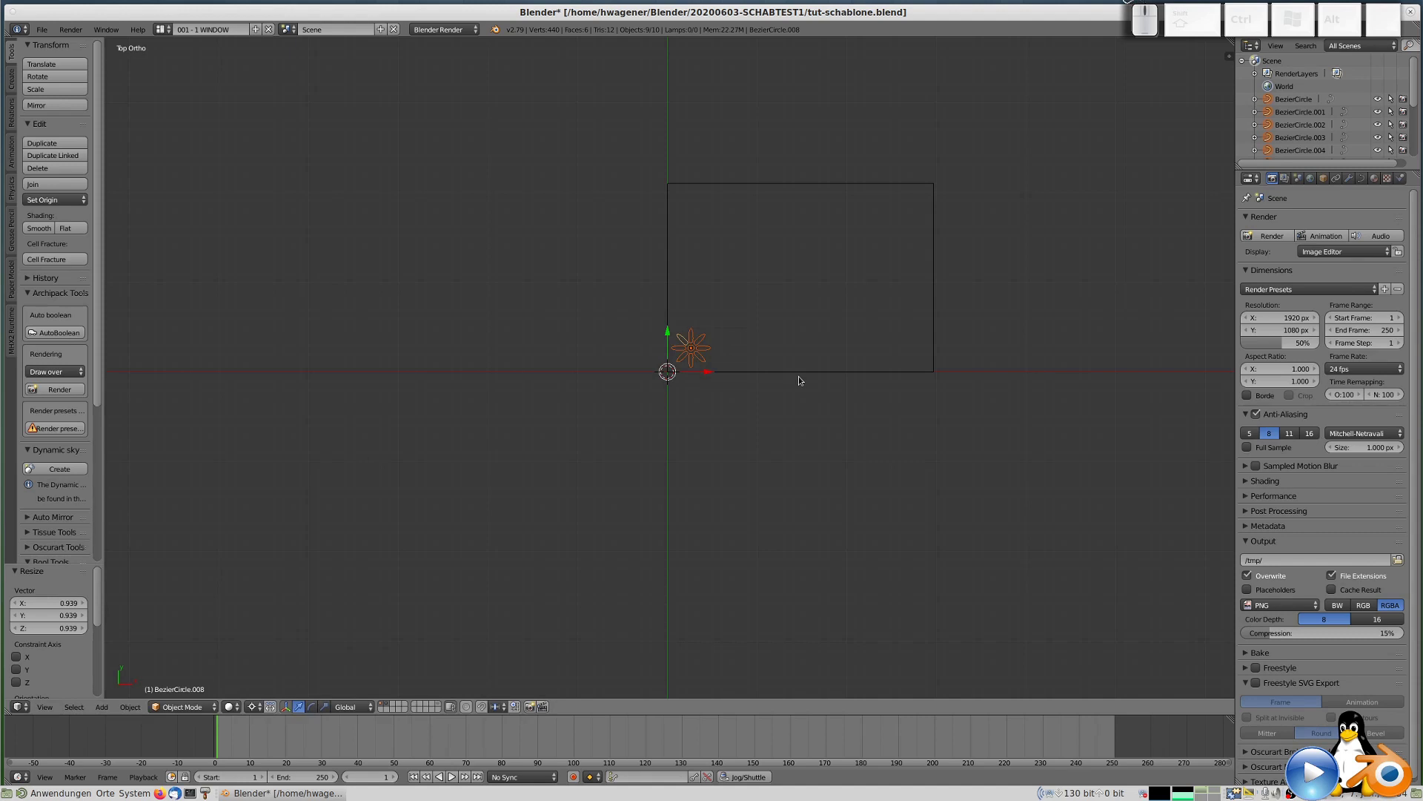
# Toggle Edit Mode briefly, return to object mode and select a single petal of the flower.
pyautogui.scroll(3)
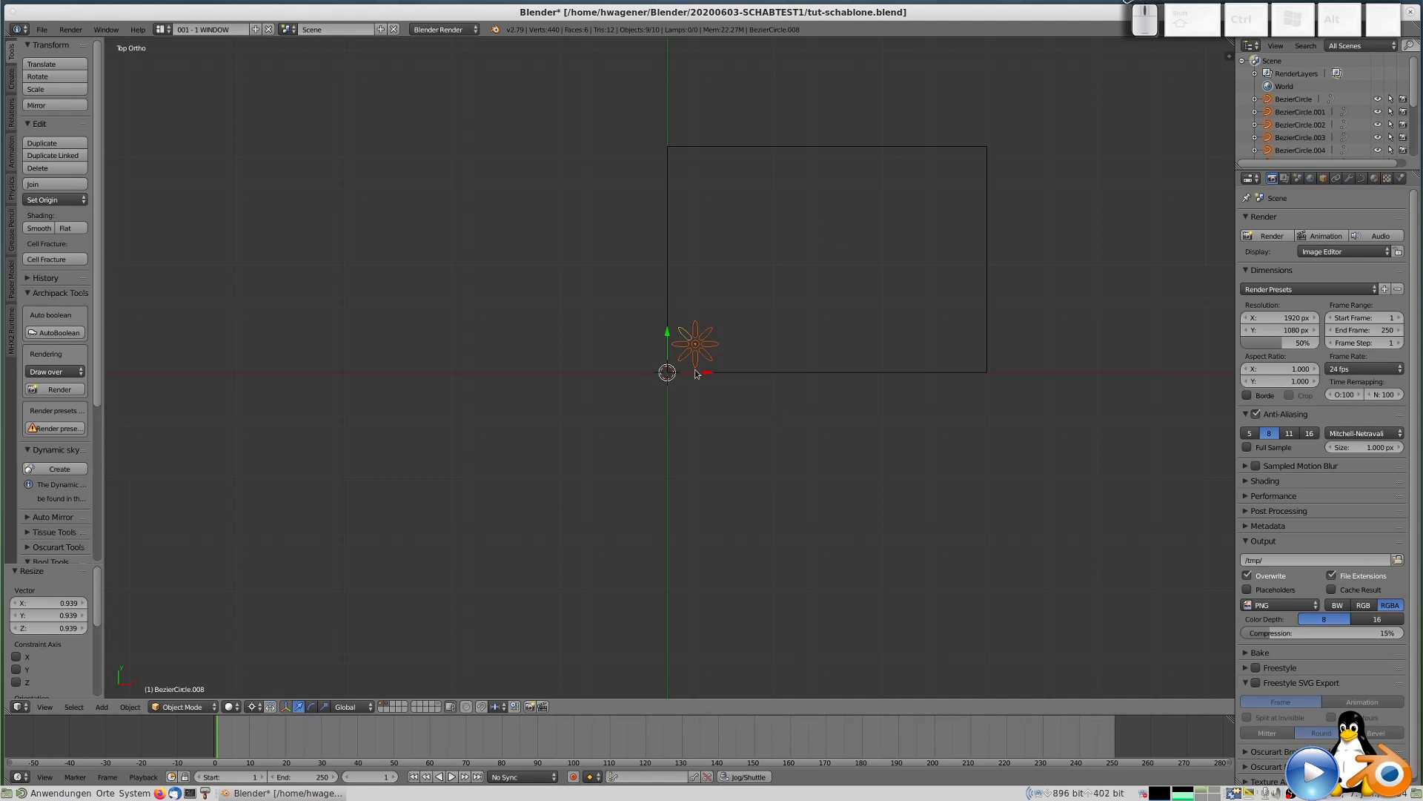
pyautogui.press('Tab')
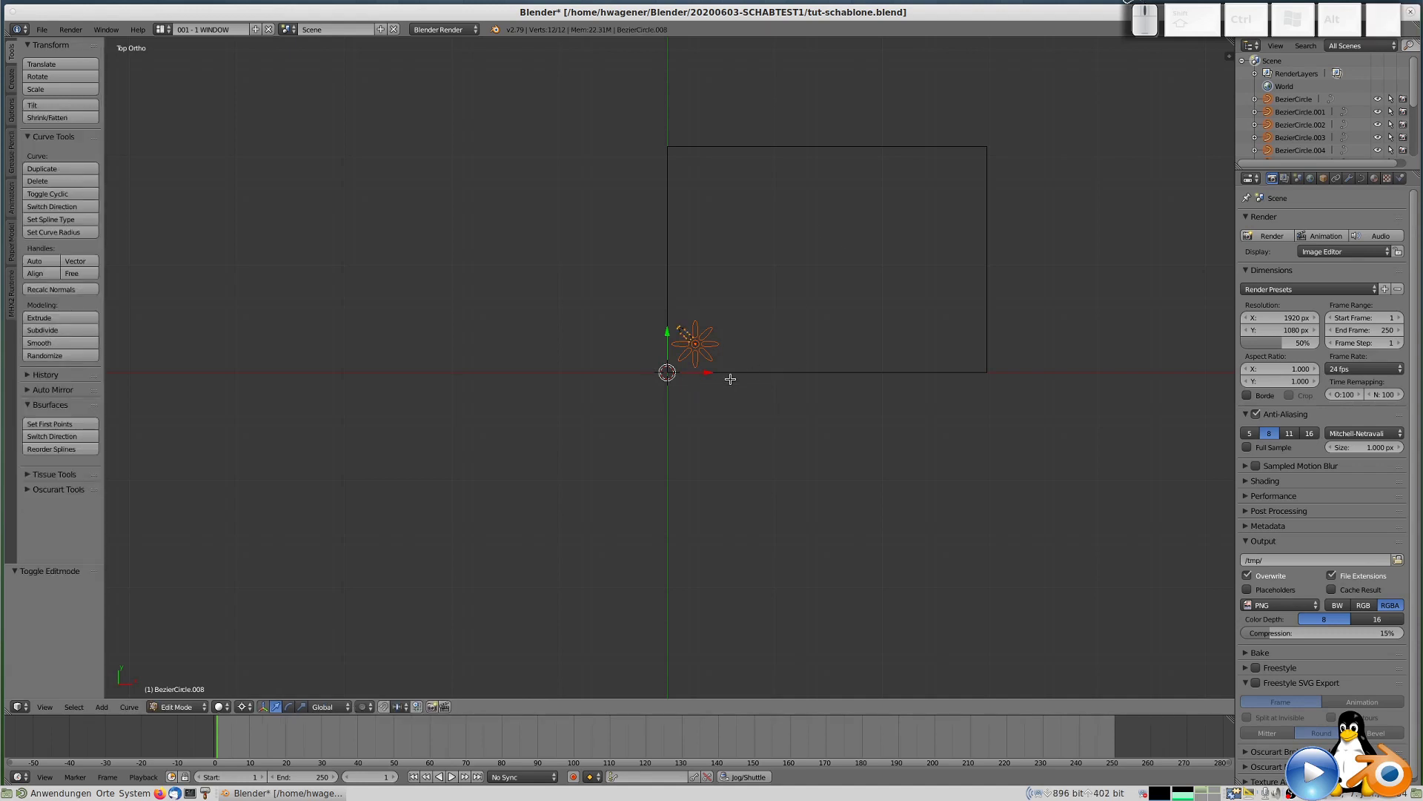
pyautogui.press('Tab')
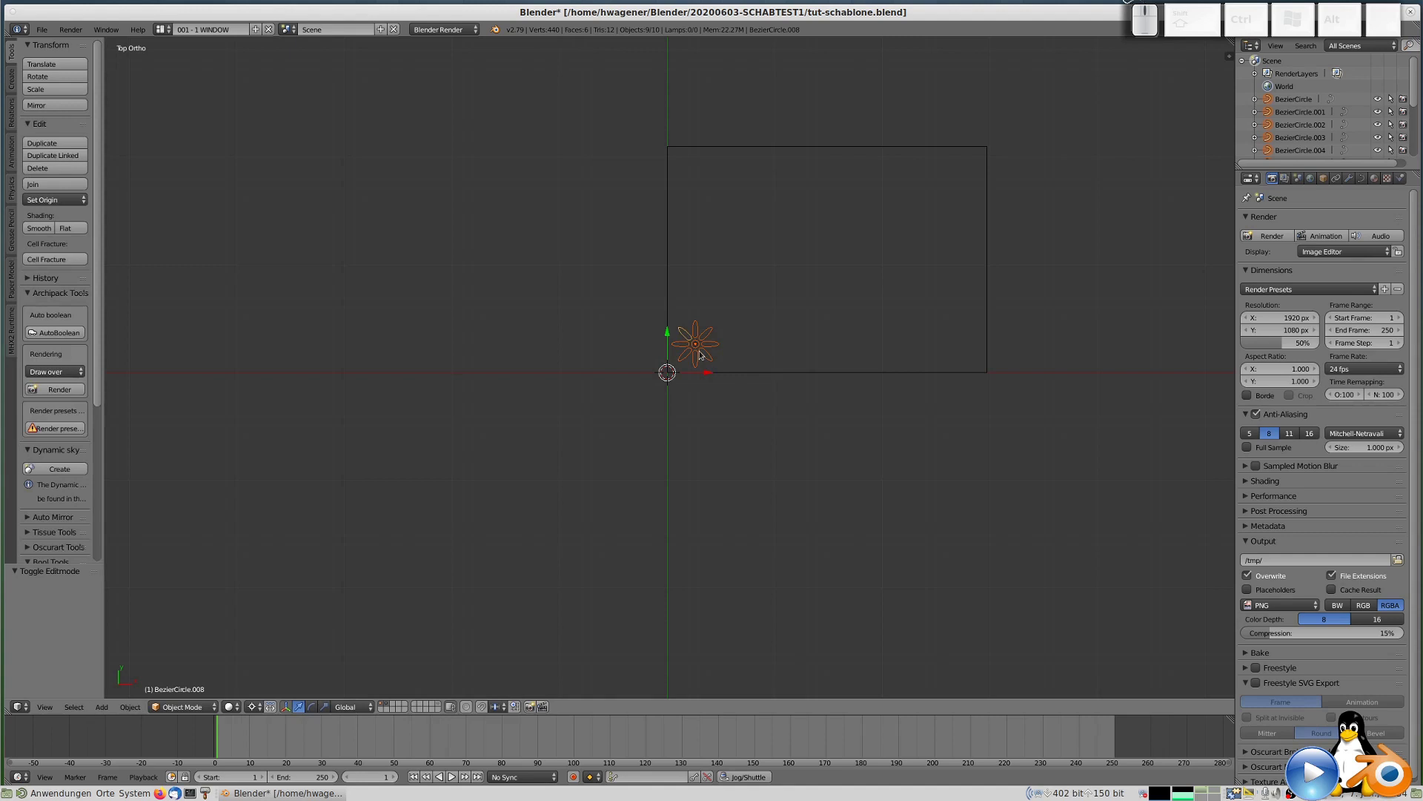
pyautogui.click(698, 351)
pyautogui.scroll(3)
# Show layer 1, select all nine flower curves and join them into one object with Ctrl+J.
pyautogui.press('1')
pyautogui.press('a')
pyautogui.press('a')
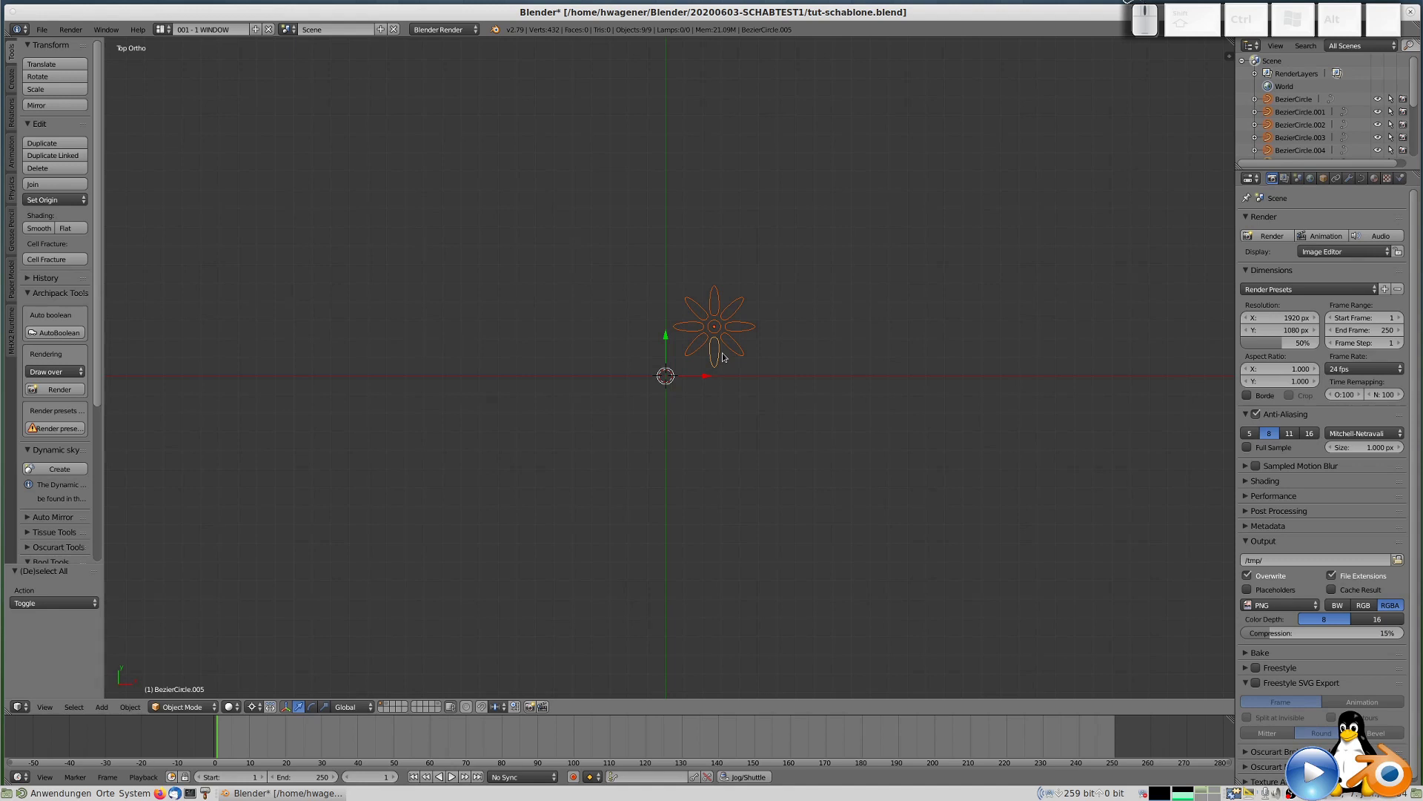
pyautogui.press('ctrl+j')
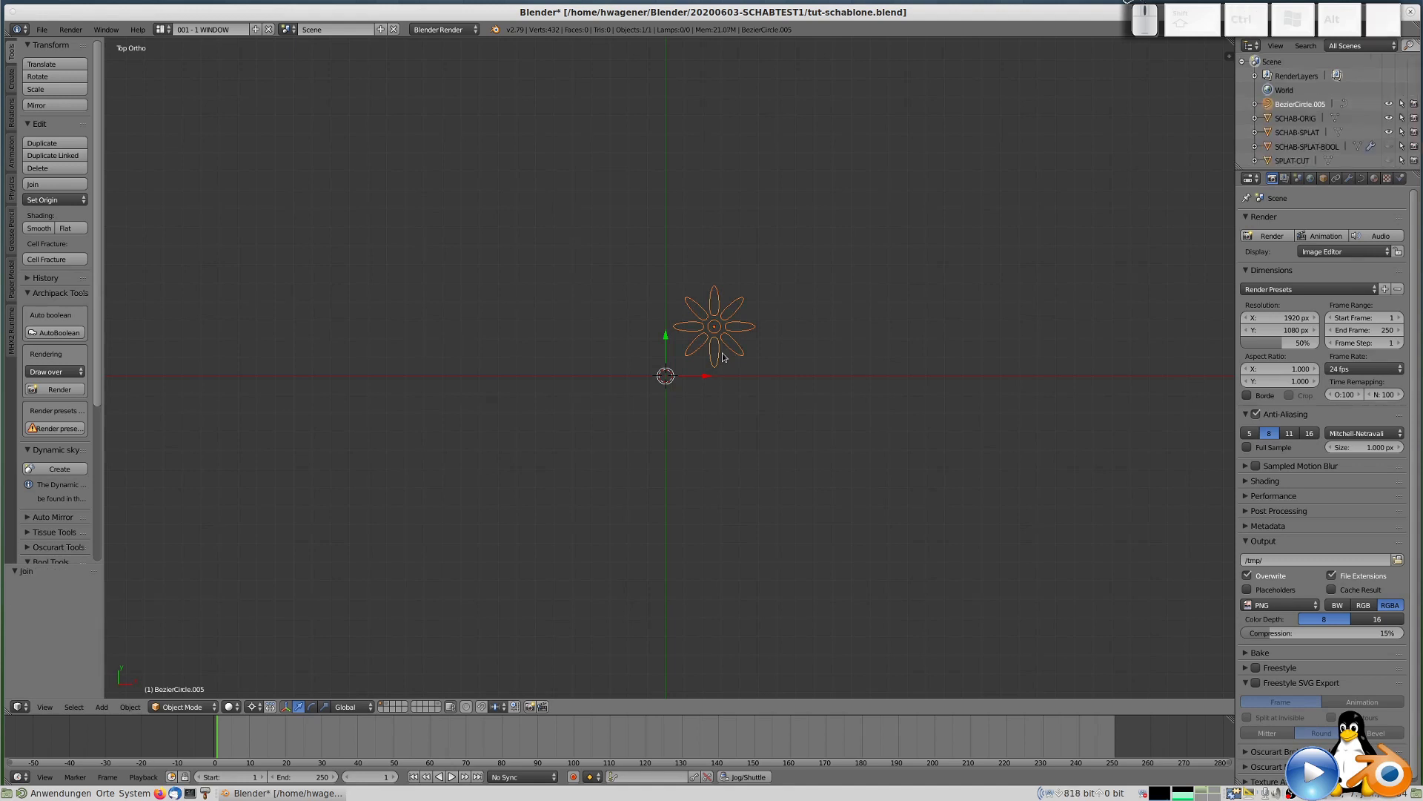
pyautogui.press('Tab')
pyautogui.press('Tab')
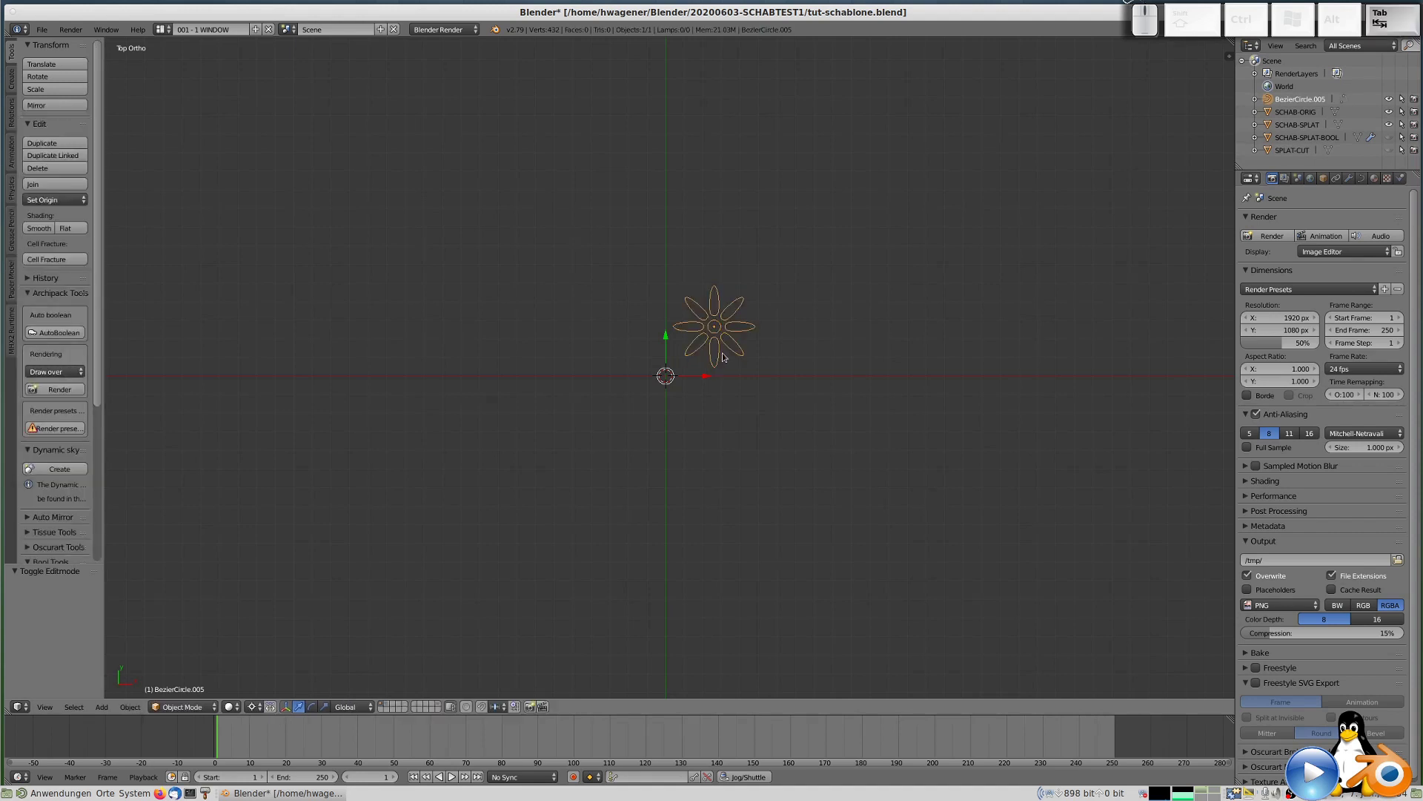
# Convert the joined flower curve to a mesh with Alt+C and enter Edit Mode on it.
pyautogui.press('alt+c')
pyautogui.press('Down')
pyautogui.press('Return')
pyautogui.press('Tab')
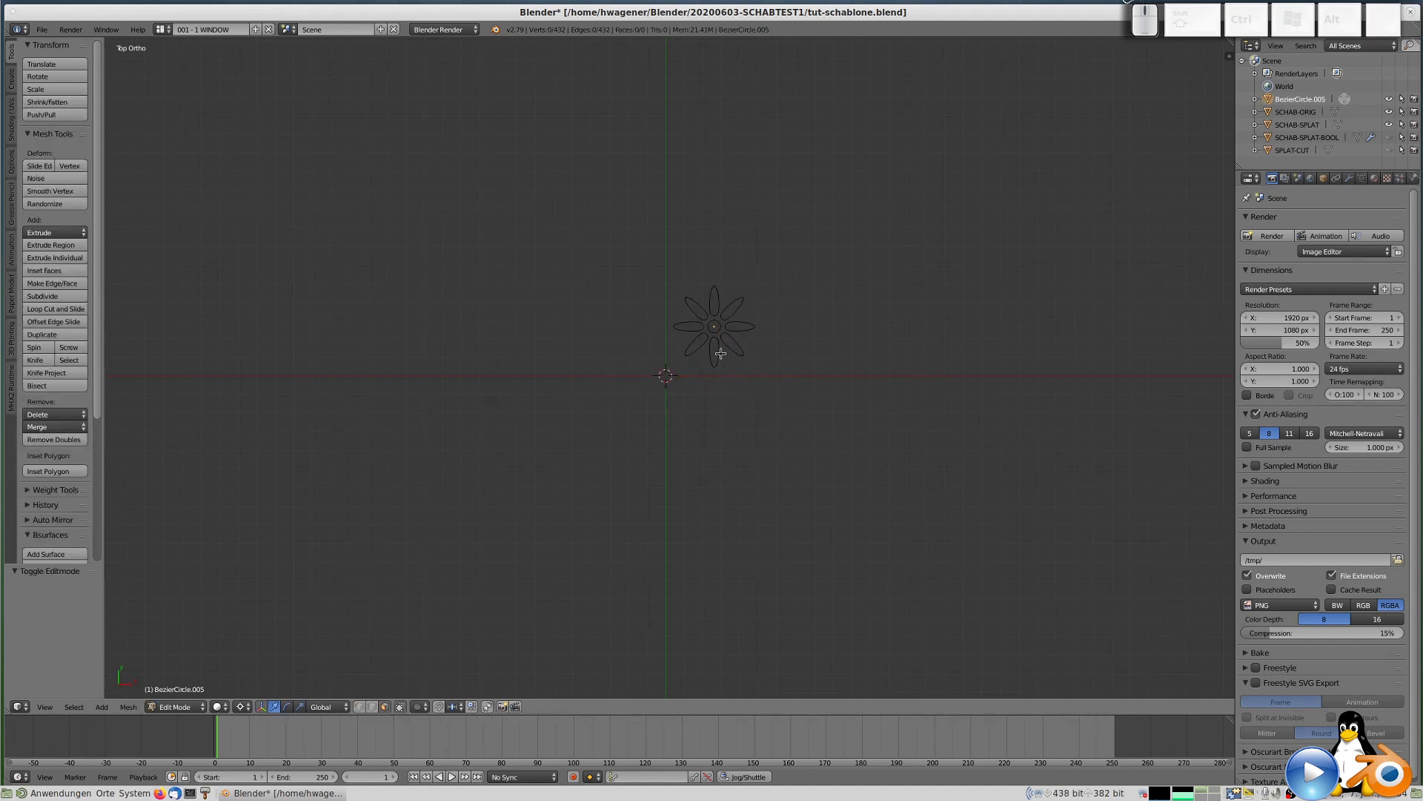
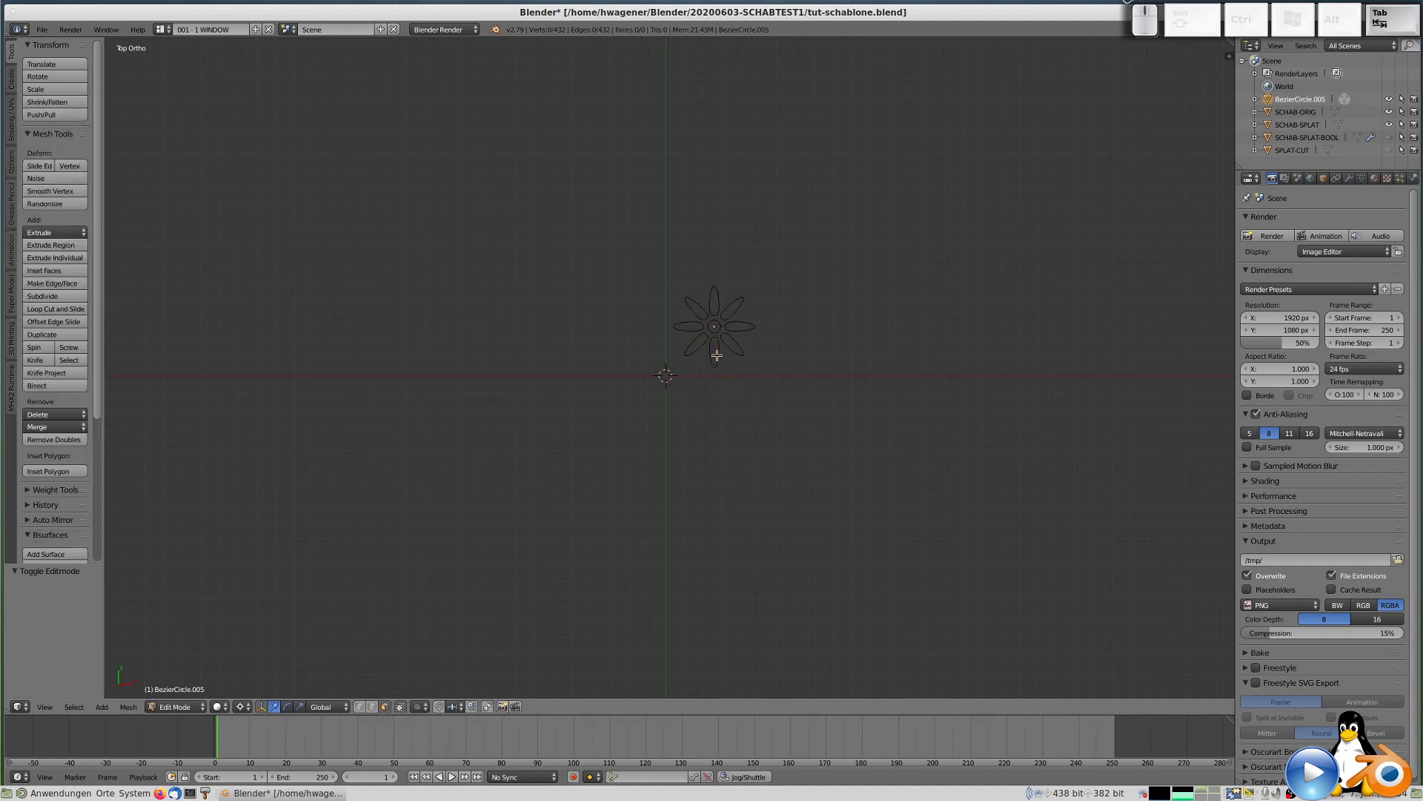
# Zoom and pan the view around the 432-vertex flower mesh in Edit Mode.
pyautogui.scroll(3)
pyautogui.scroll(3)
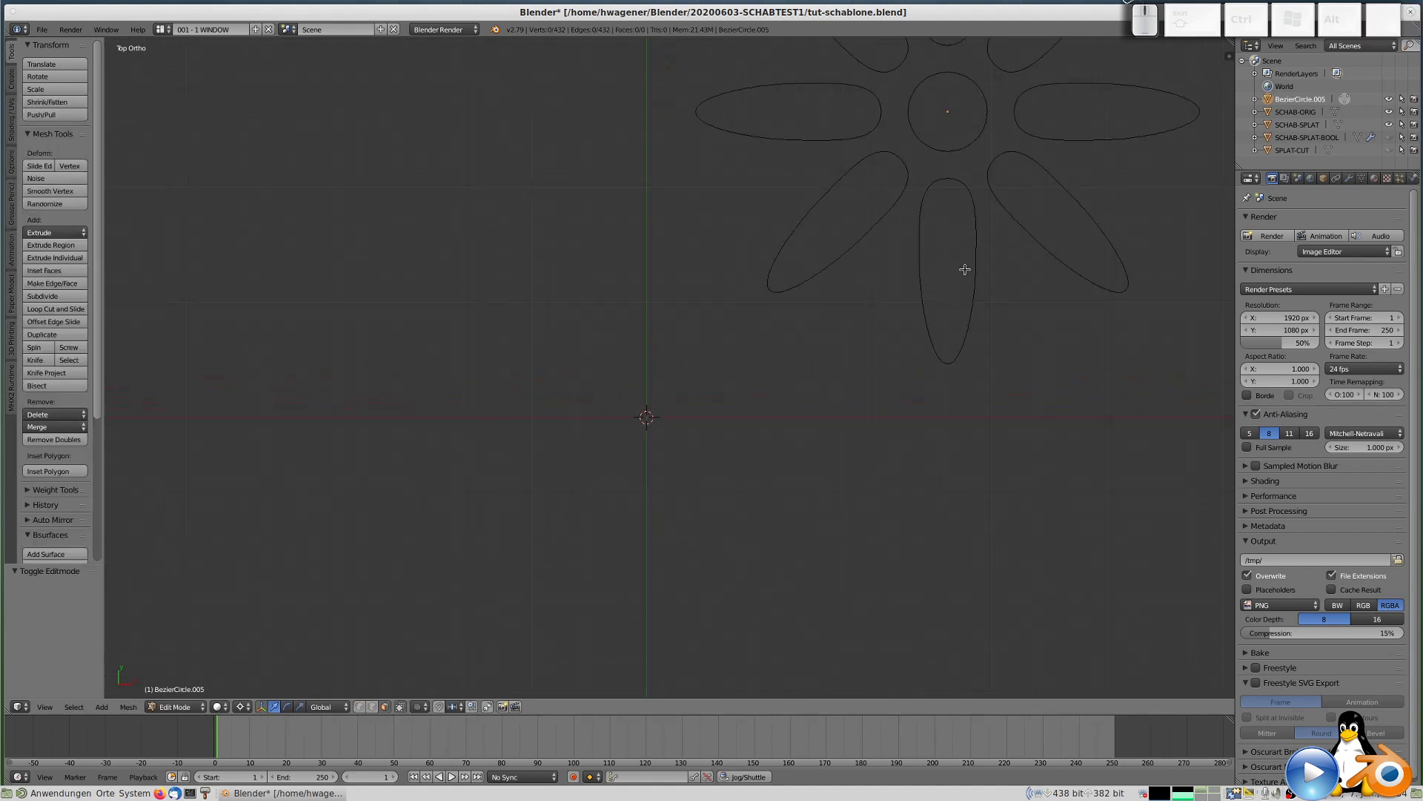
pyautogui.scroll(-3)
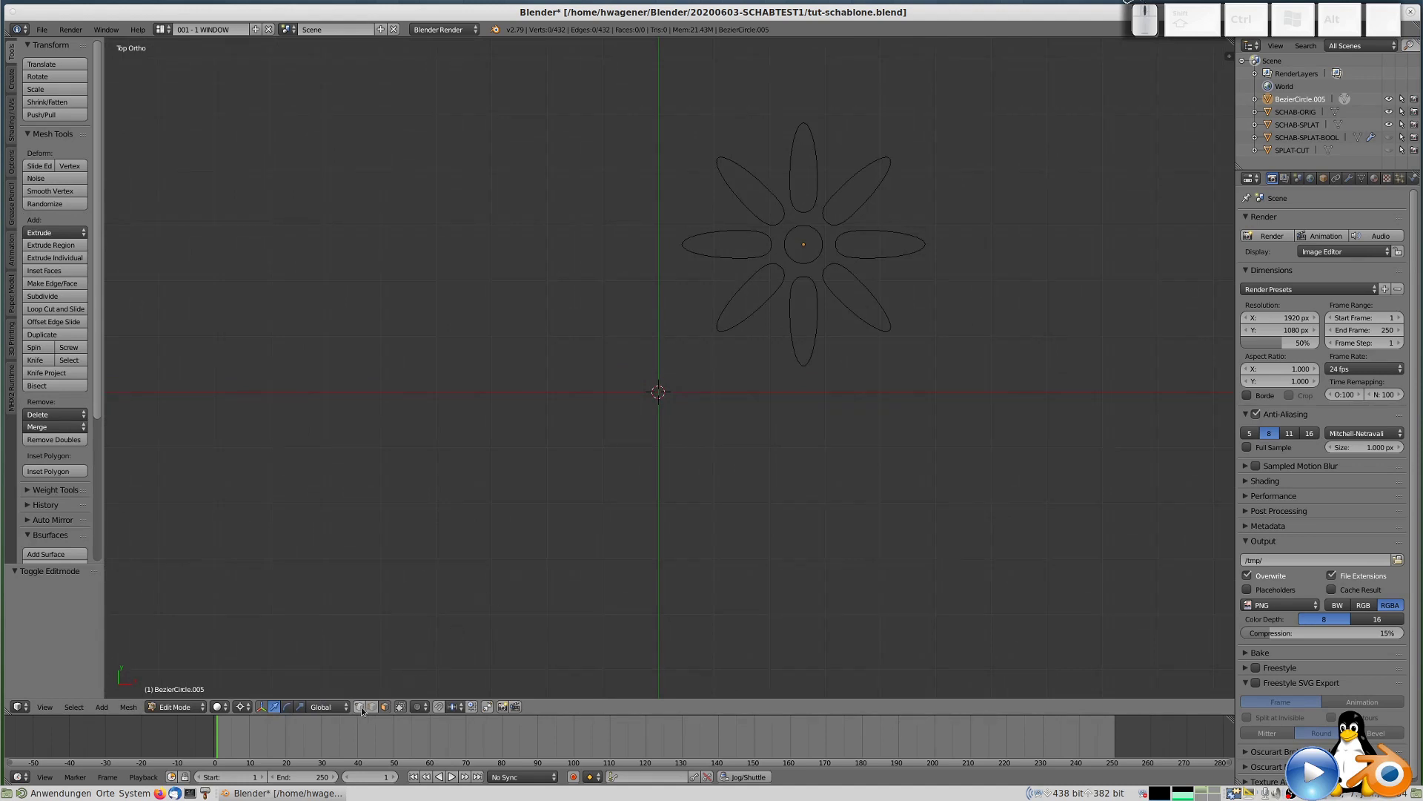
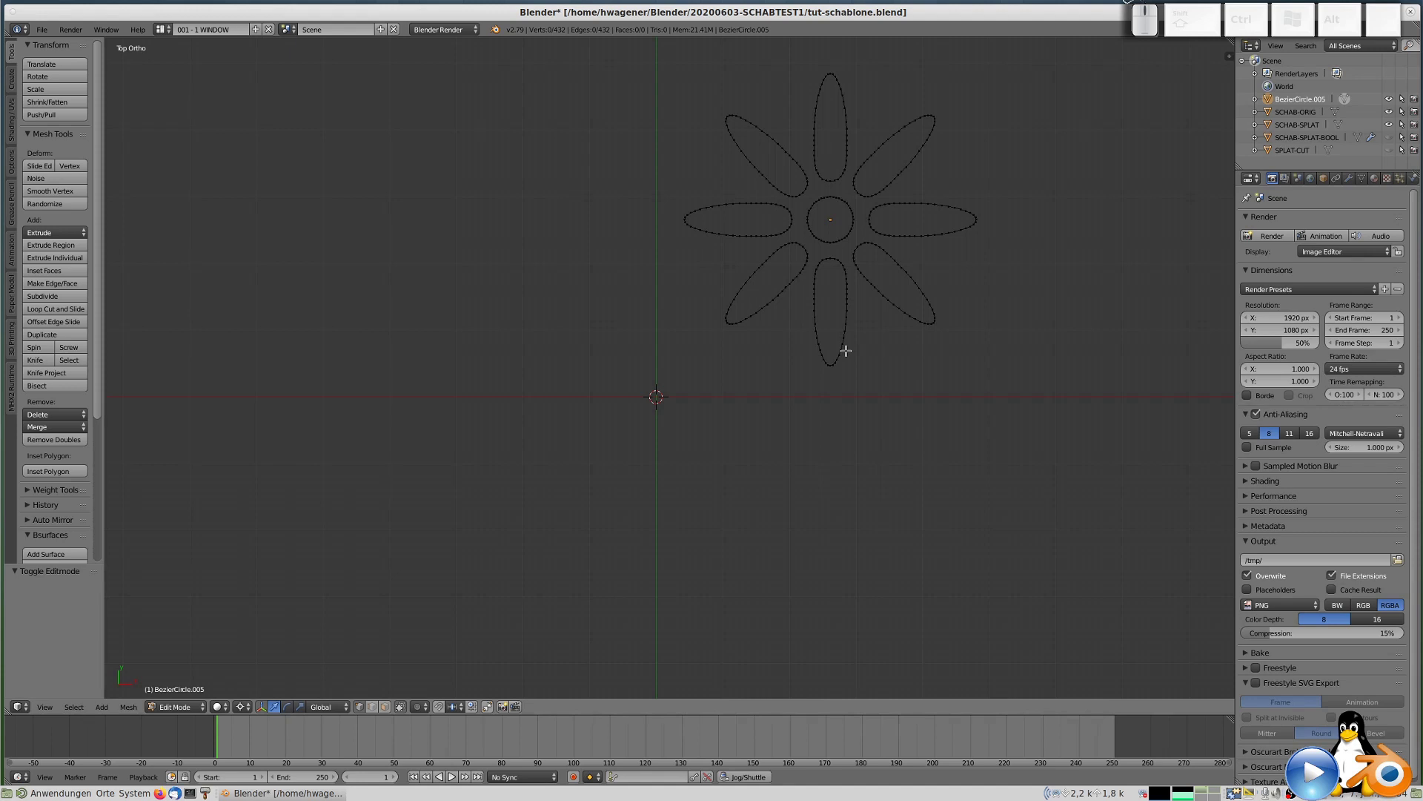
pyautogui.scroll(-3)
pyautogui.scroll(3)
pyautogui.middleClick(846, 354)
pyautogui.scroll(-3)
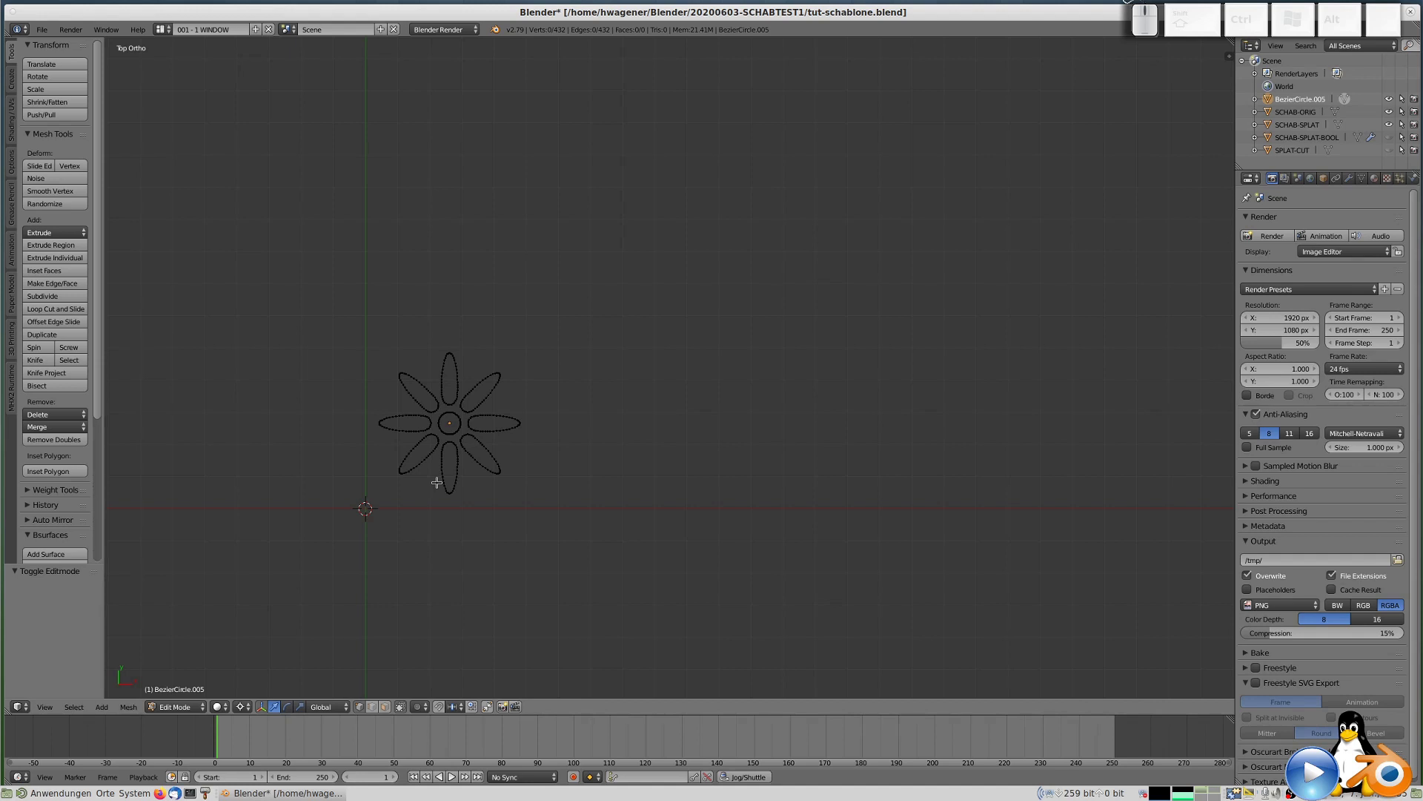
pyautogui.middleClick(440, 487)
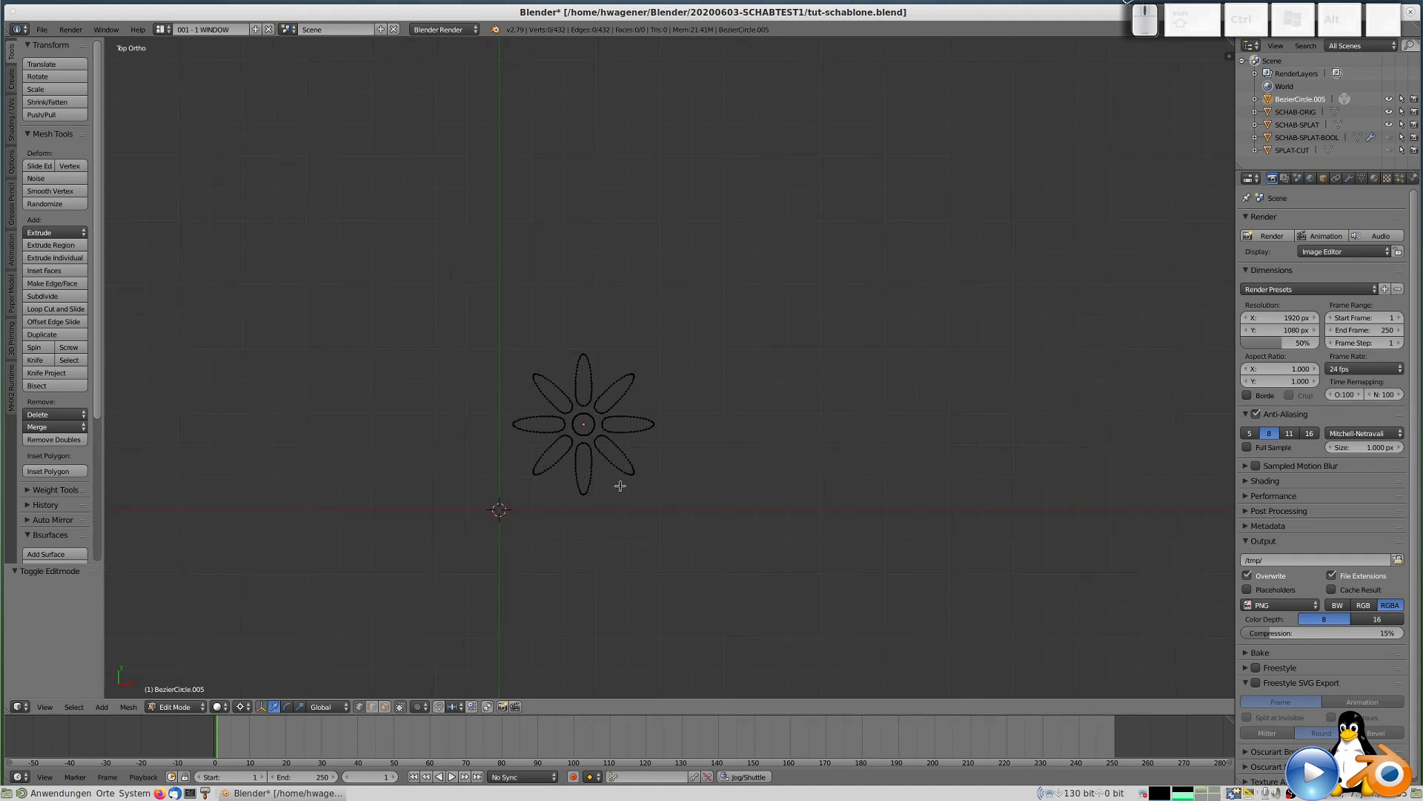
# Select all flower vertices, fill the petal and centre outlines with faces, and return to object mode.
pyautogui.press('a')
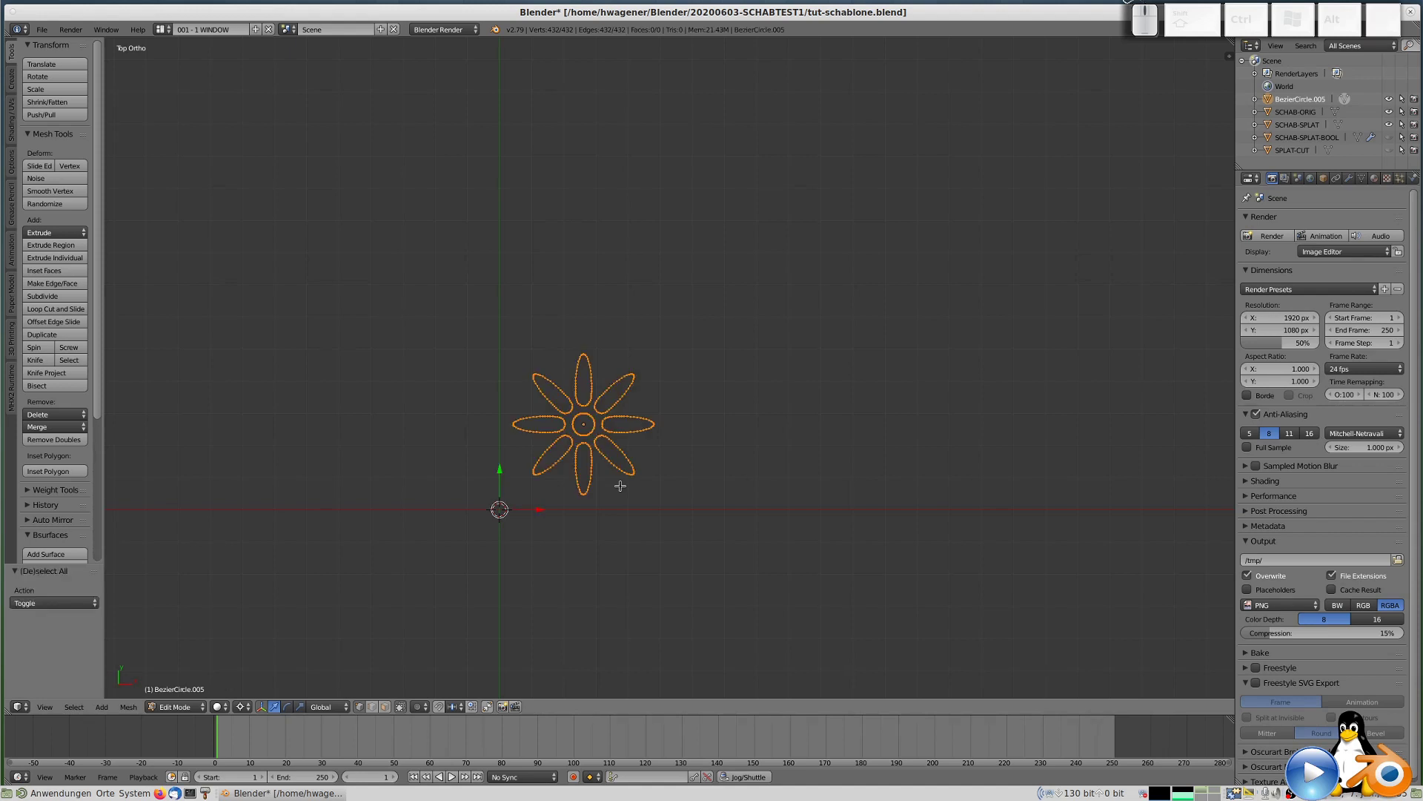
pyautogui.press('alt+f')
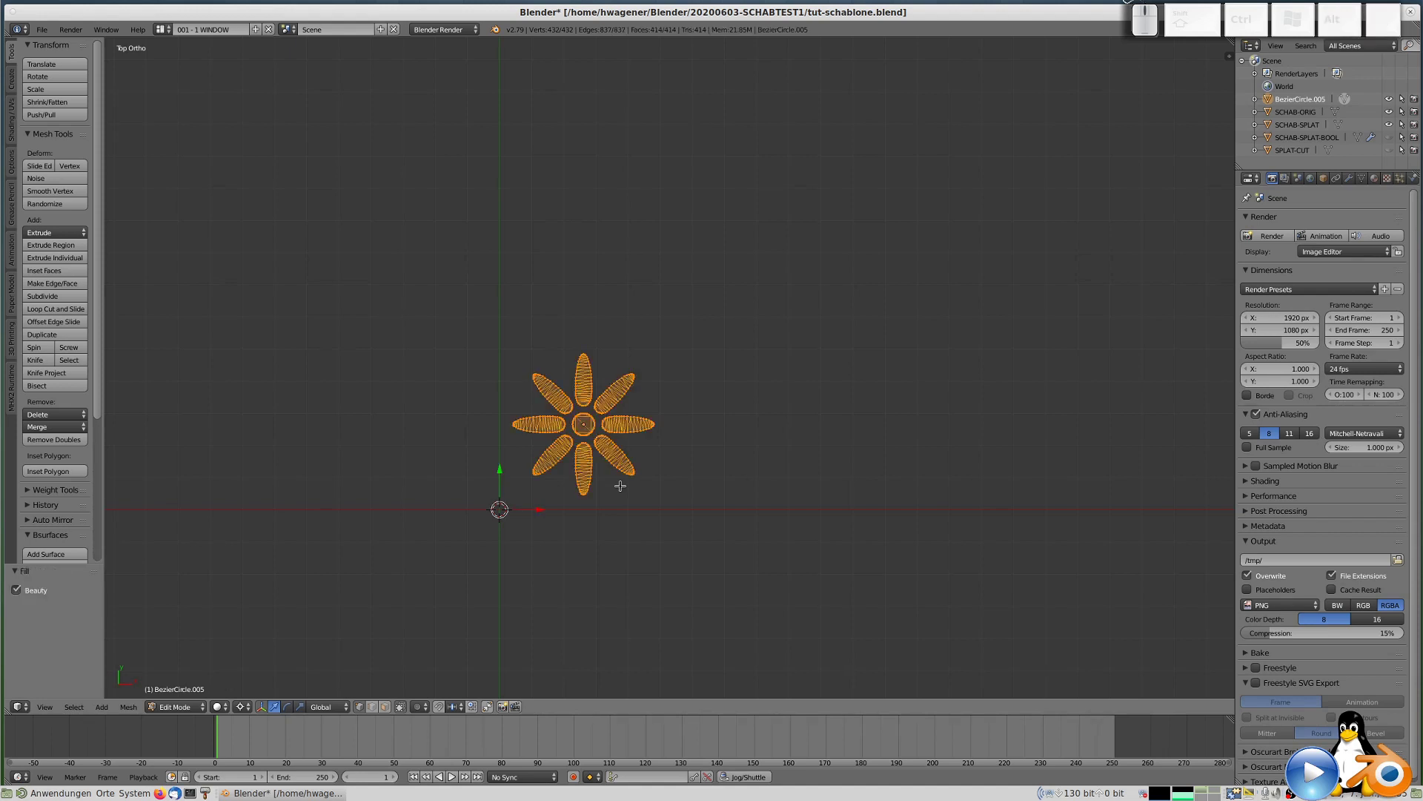
pyautogui.press('Tab')
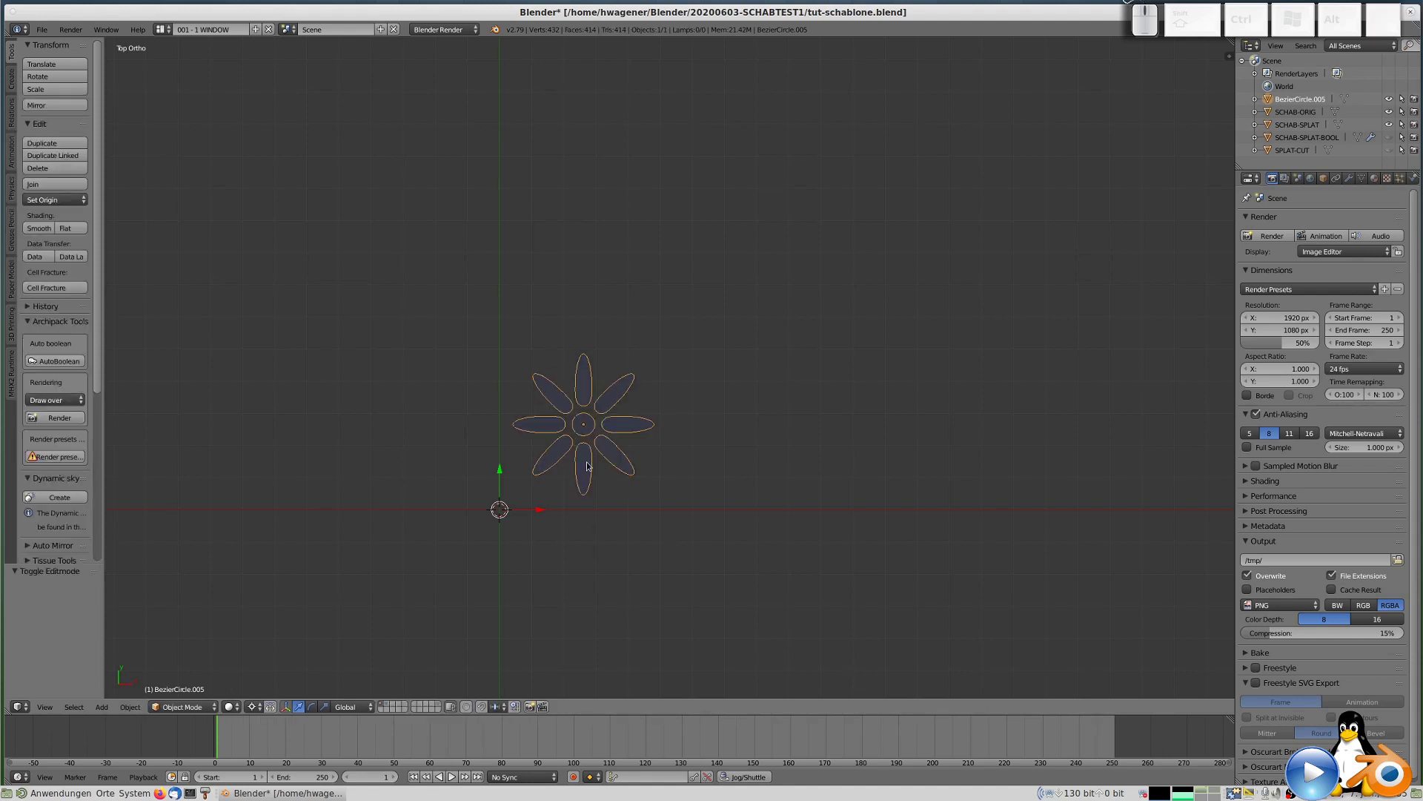
# Switch to Top Ortho view and zoom out to see the flower with the plate.
pyautogui.moveTo(645, 512); pyautogui.dragTo(636, 520)
pyautogui.press('KP_7')
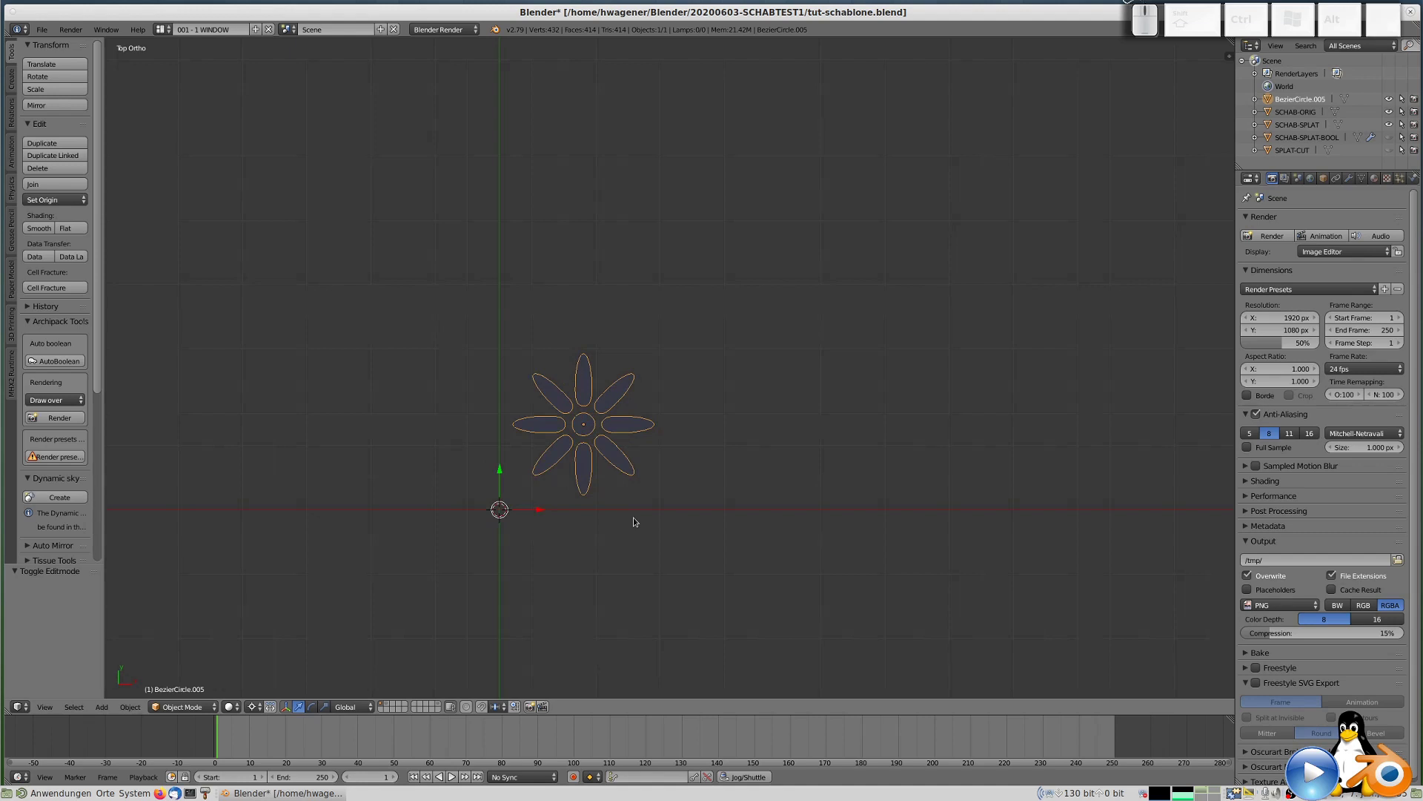
pyautogui.scroll(-3)
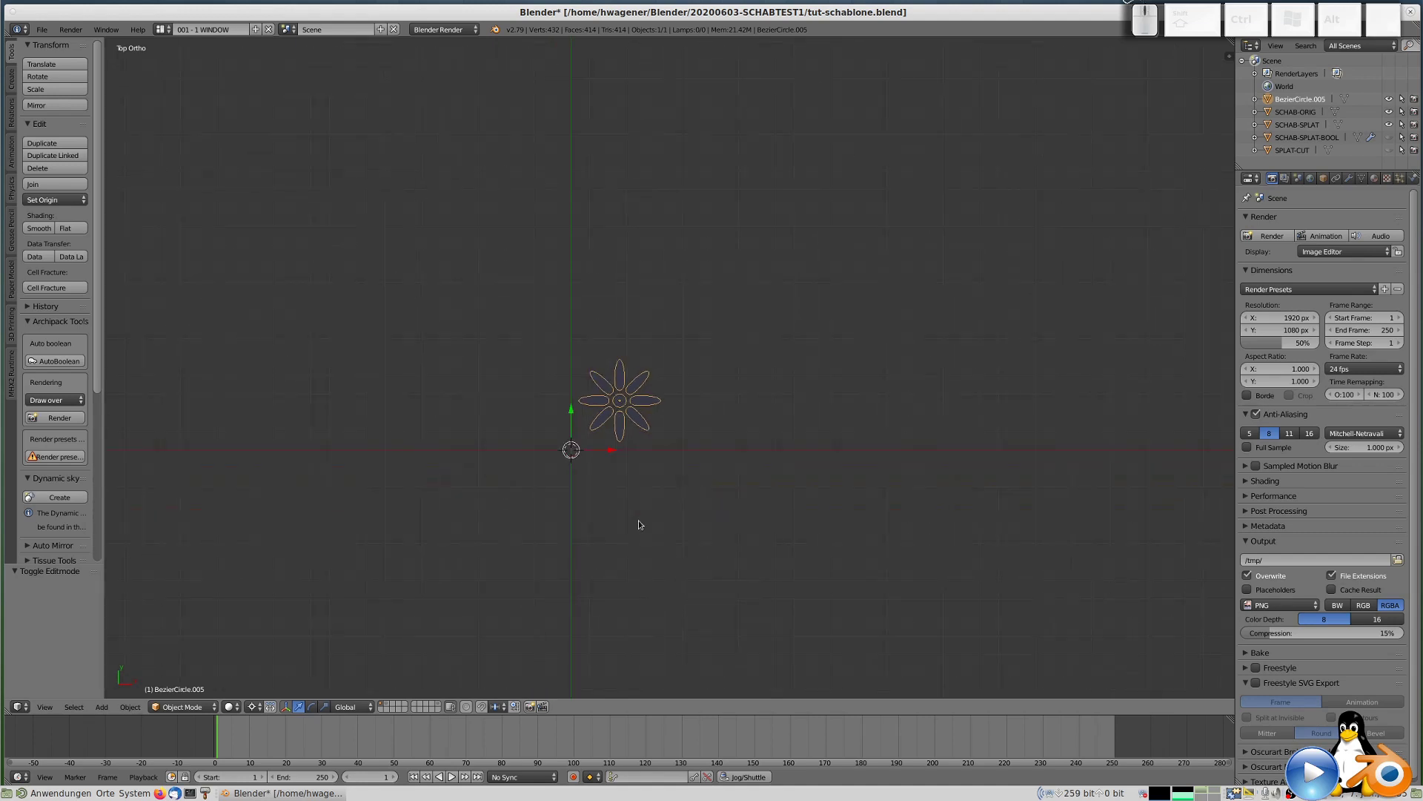
pyautogui.scroll(-3)
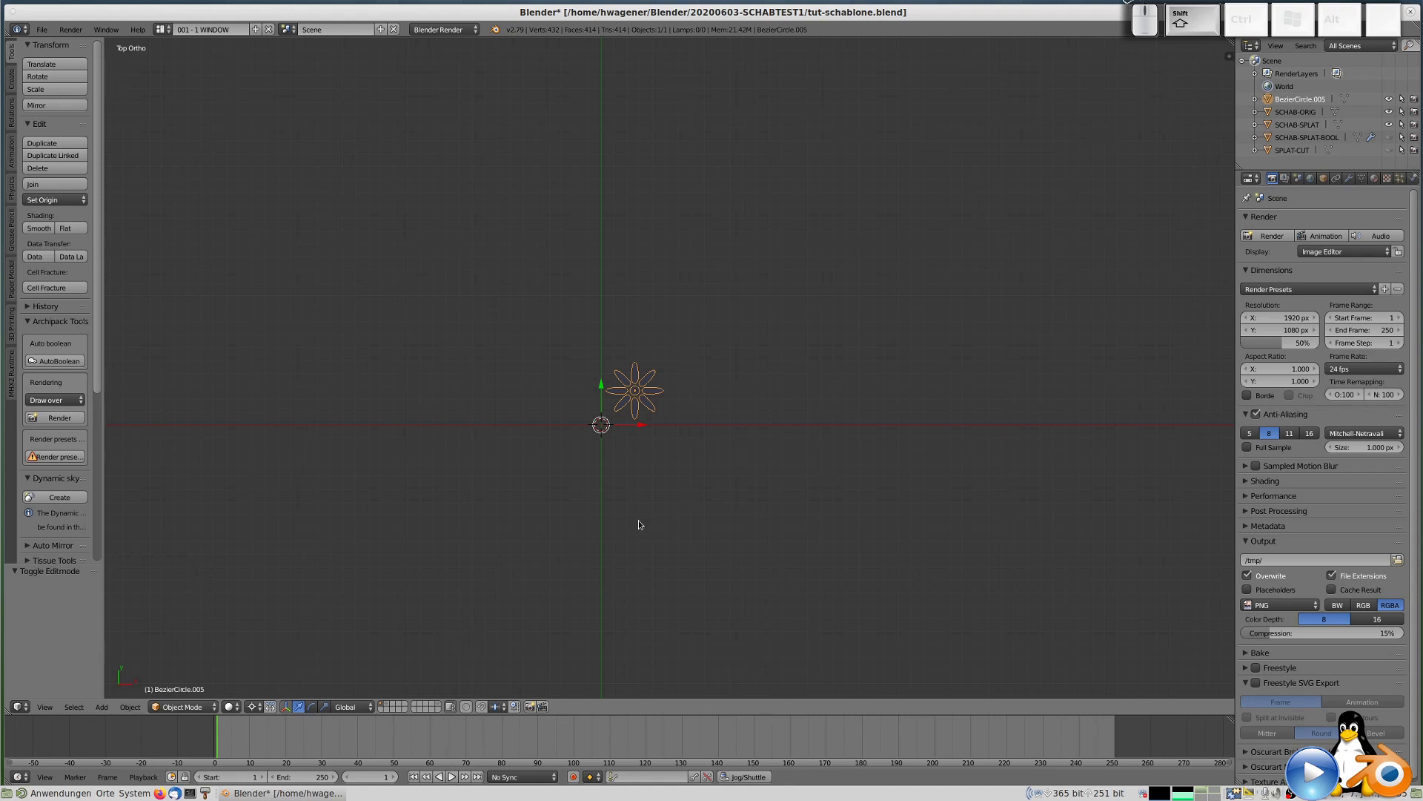
# Show the plate layer with the flower and rename the flower object to 'BLUM'.
pyautogui.press('shift+2')
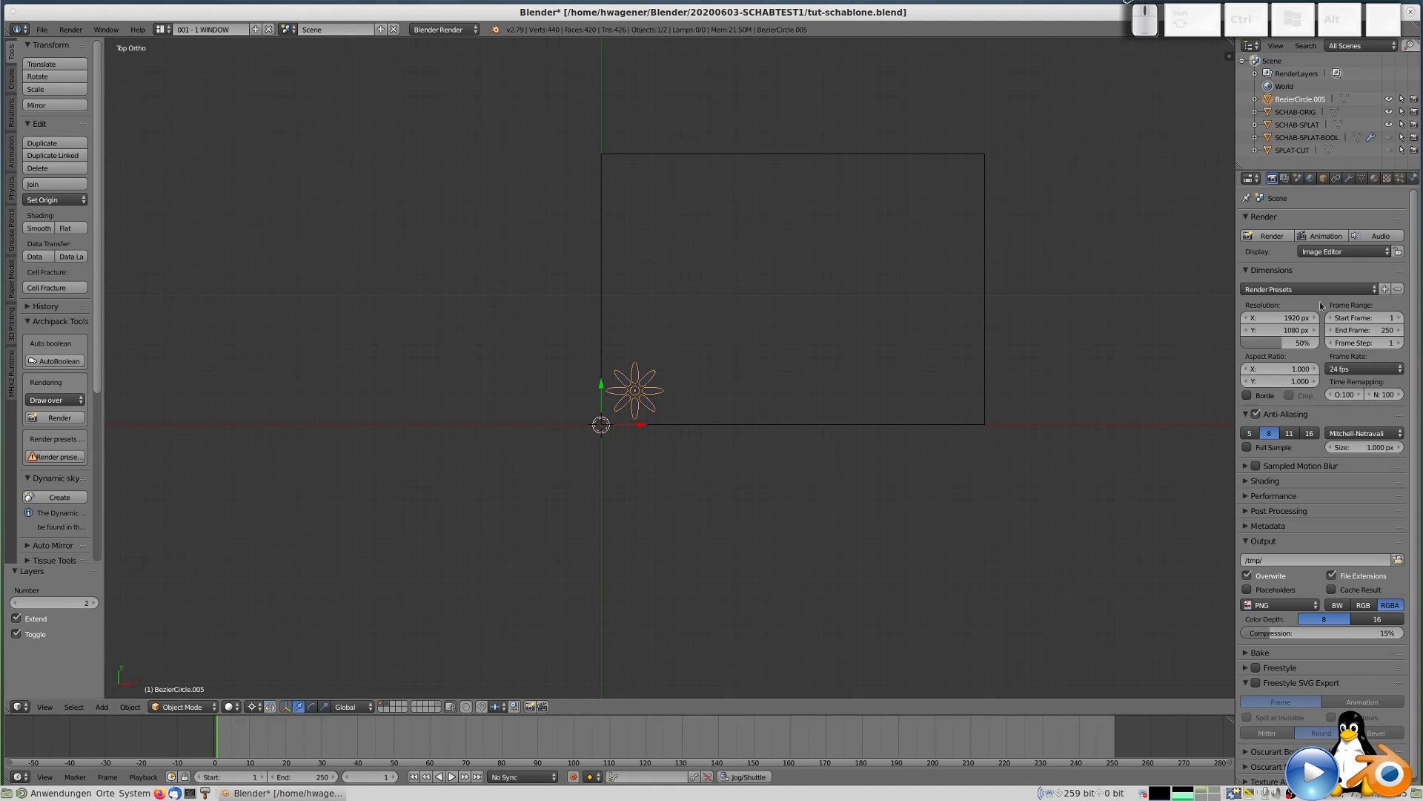
pyautogui.click(1324, 181)
pyautogui.click(1290, 223)
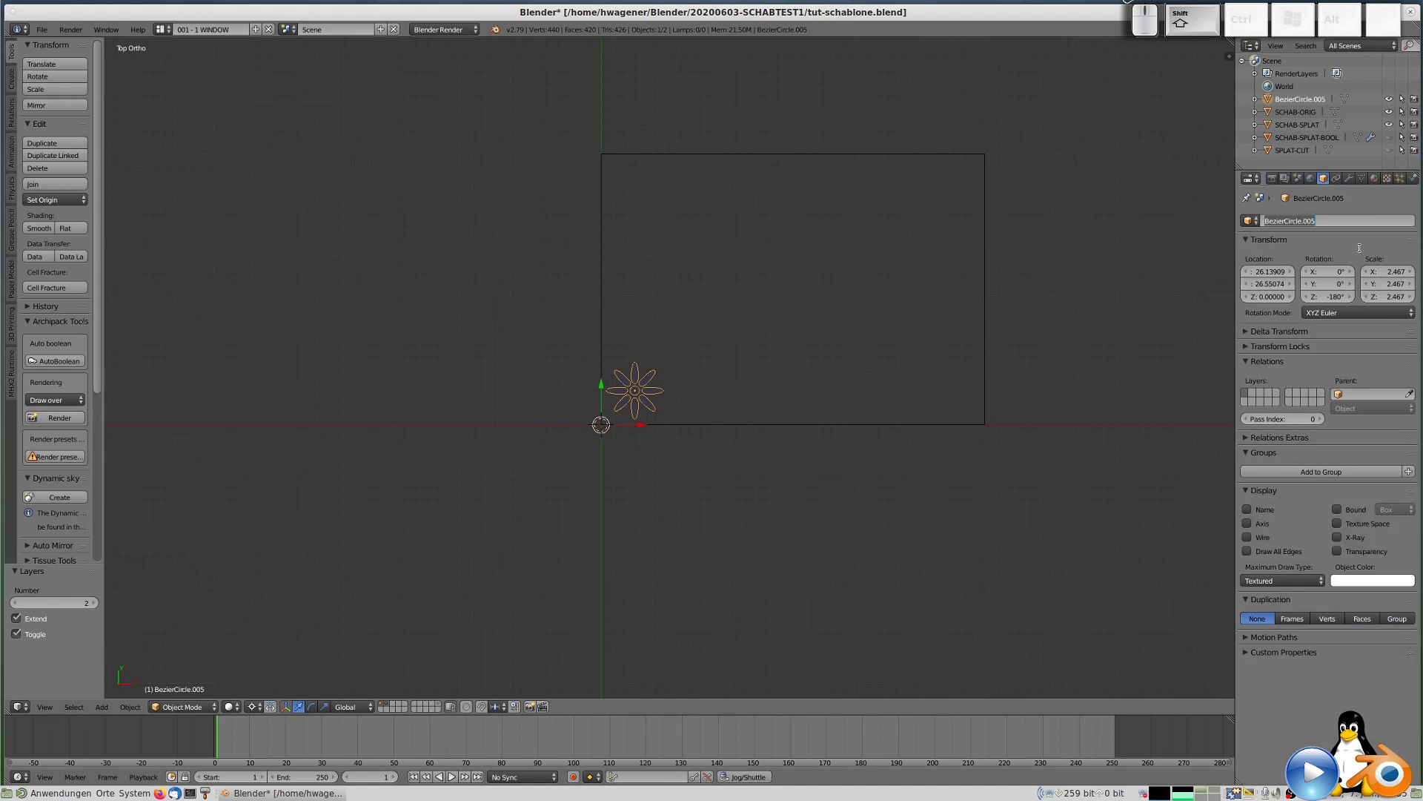
pyautogui.press('shift+b')
pyautogui.press('l')
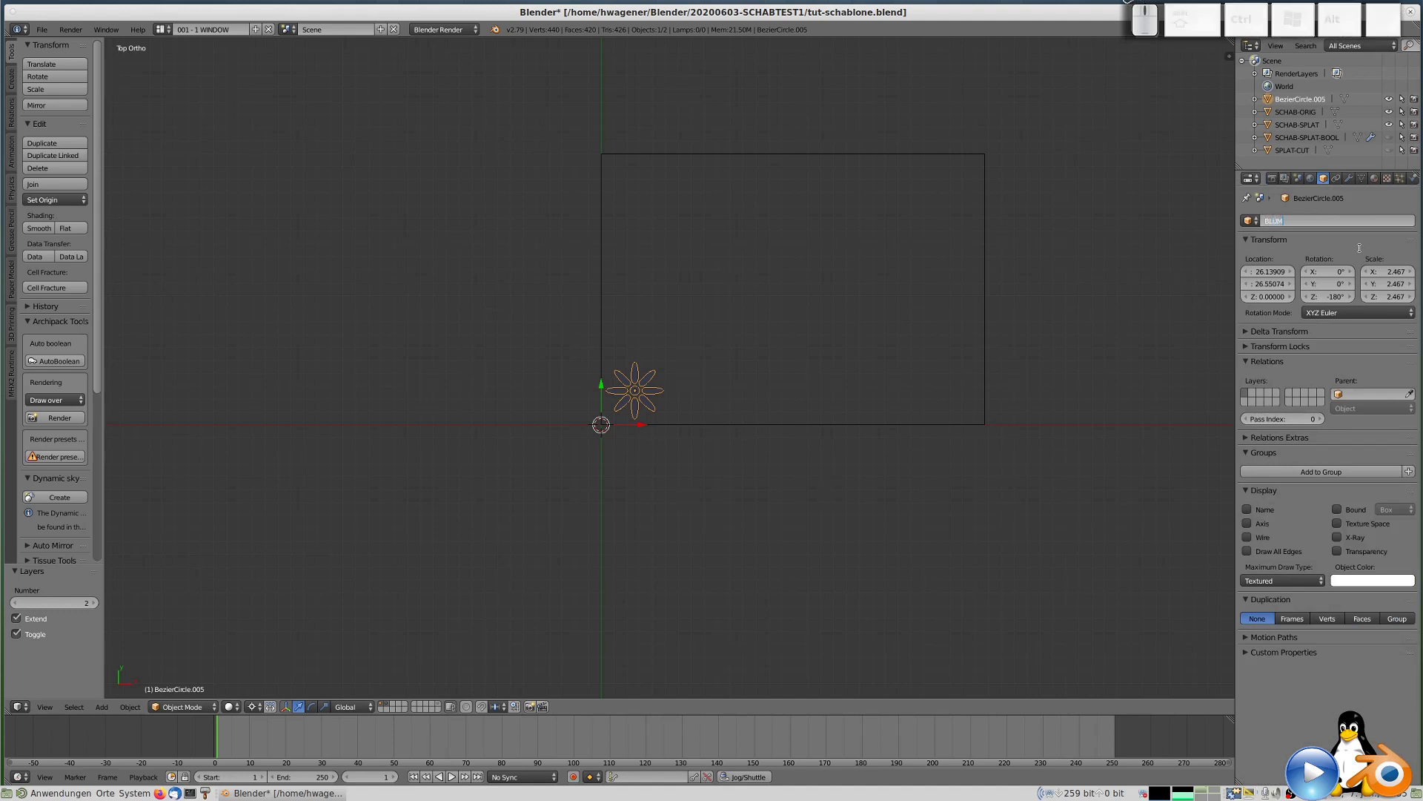
pyautogui.press('Return')
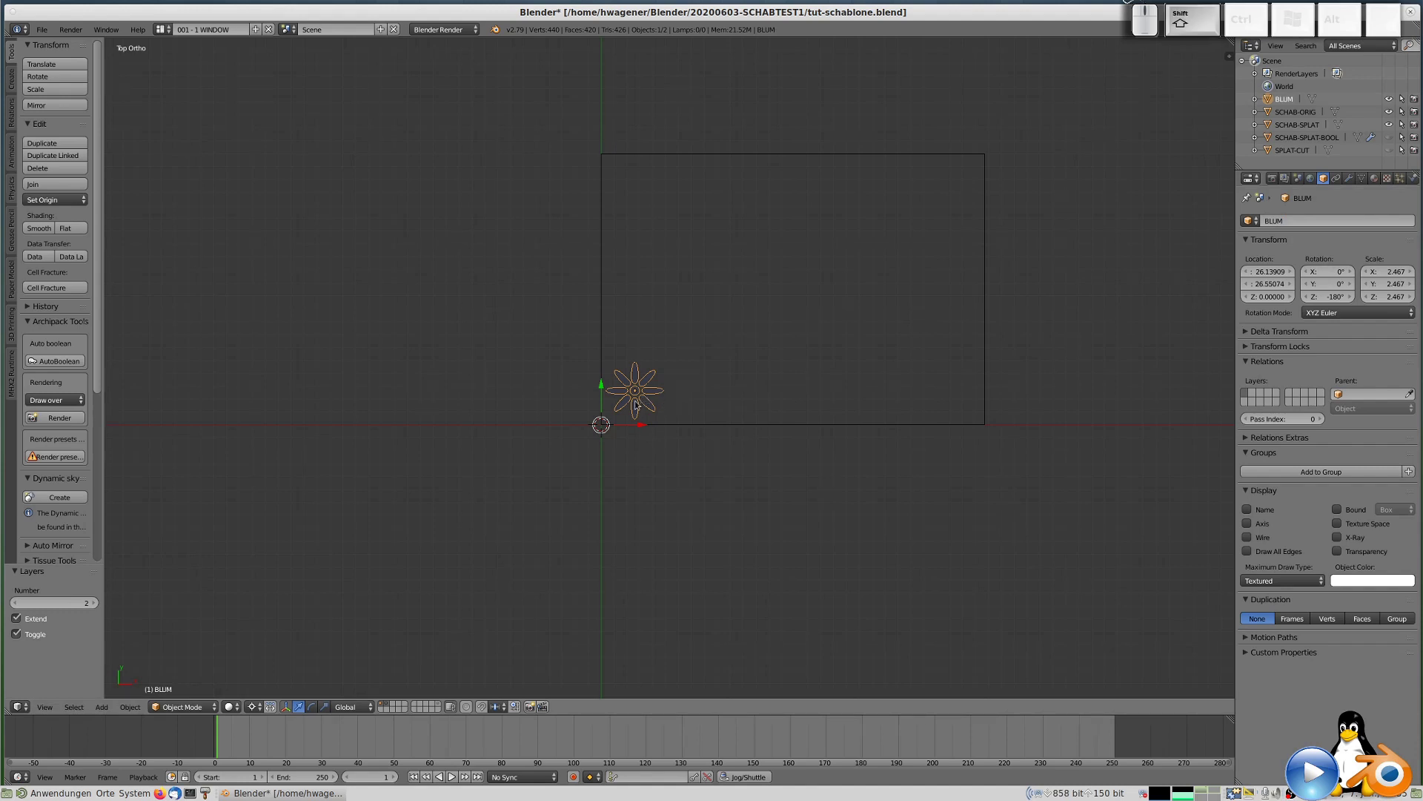
# Duplicate the flower and drop the copy beside the original along the X axis.
pyautogui.press('shift+d')
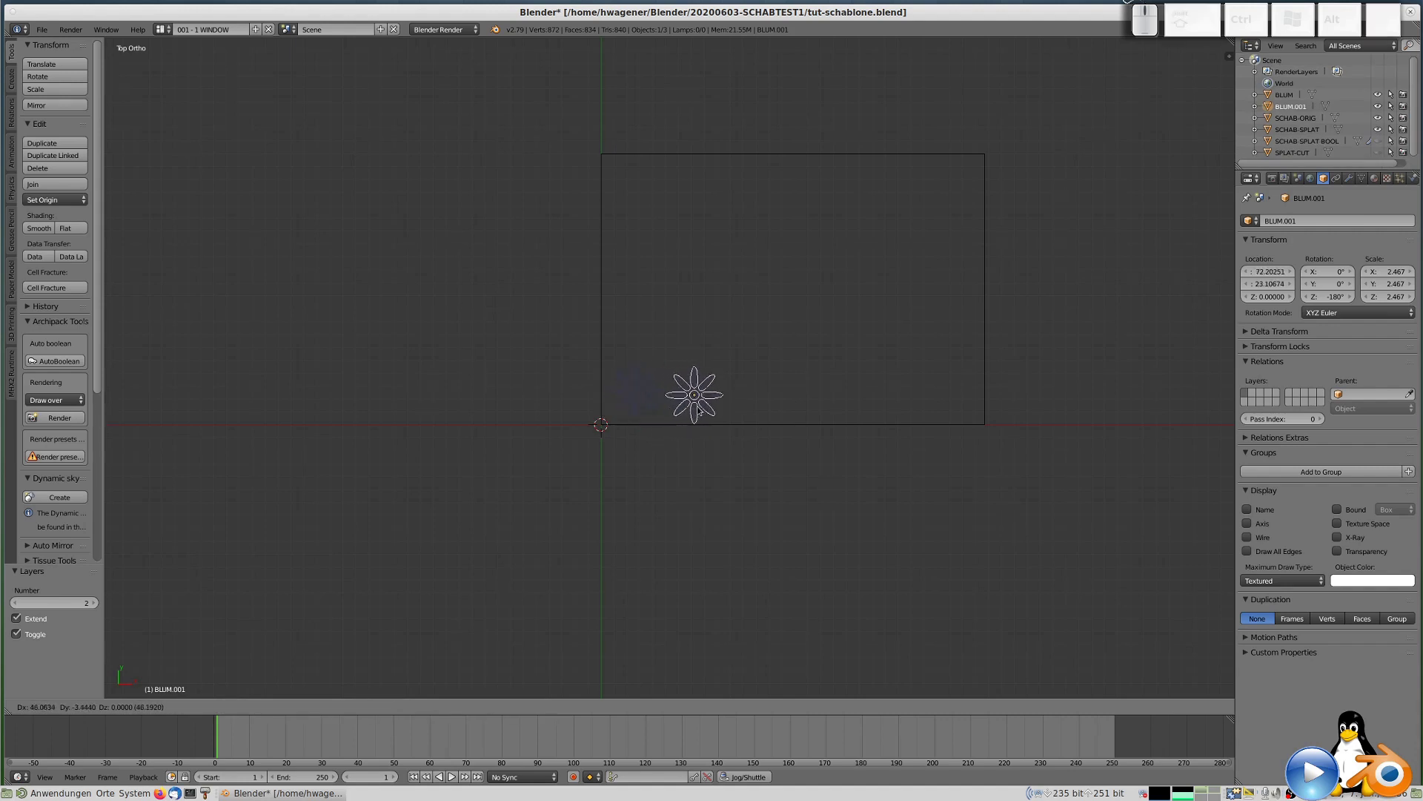
pyautogui.press('x')
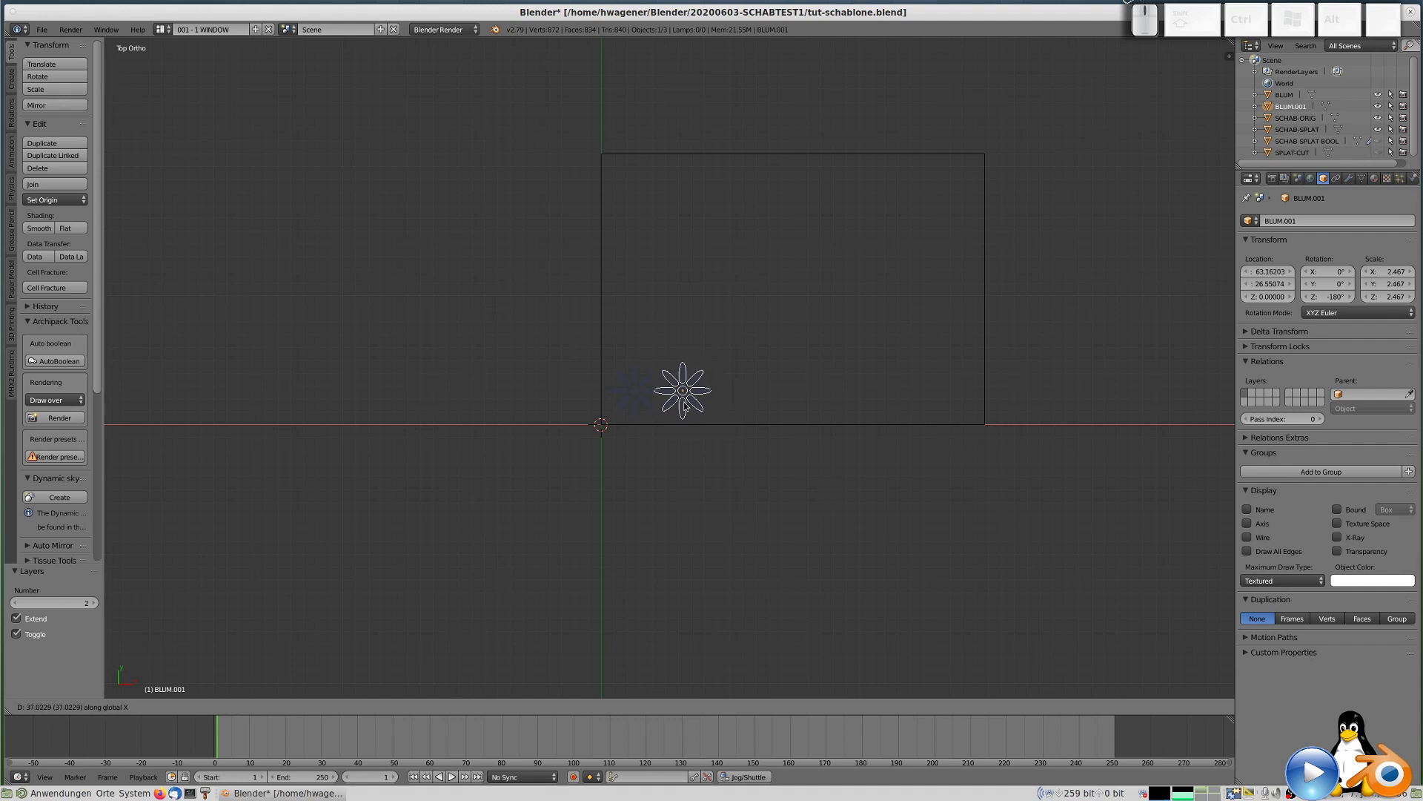
pyautogui.click(687, 404)
pyautogui.scroll(3)
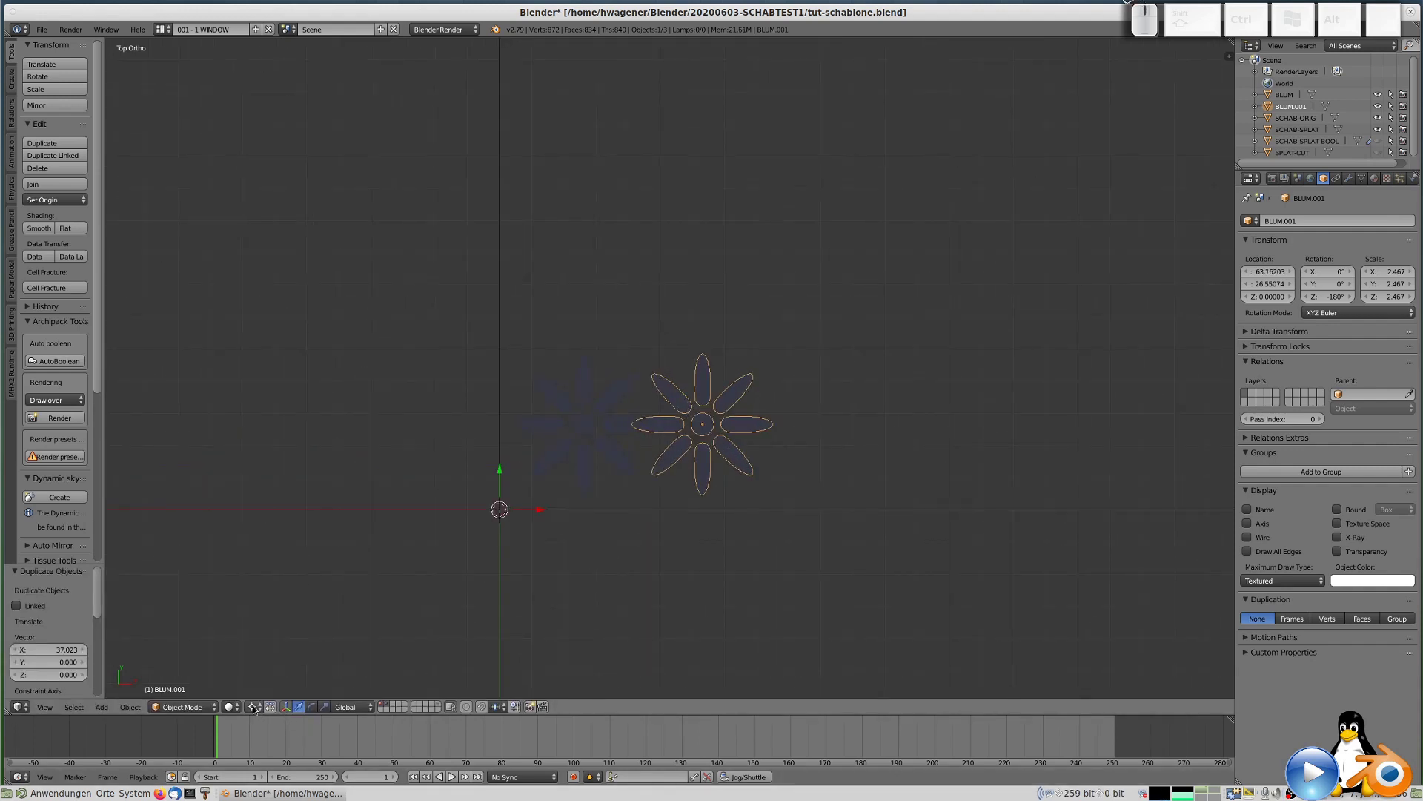
# Set the pivot to each object's own centre and rotate the copy 25.5 degrees.
pyautogui.click(263, 708)
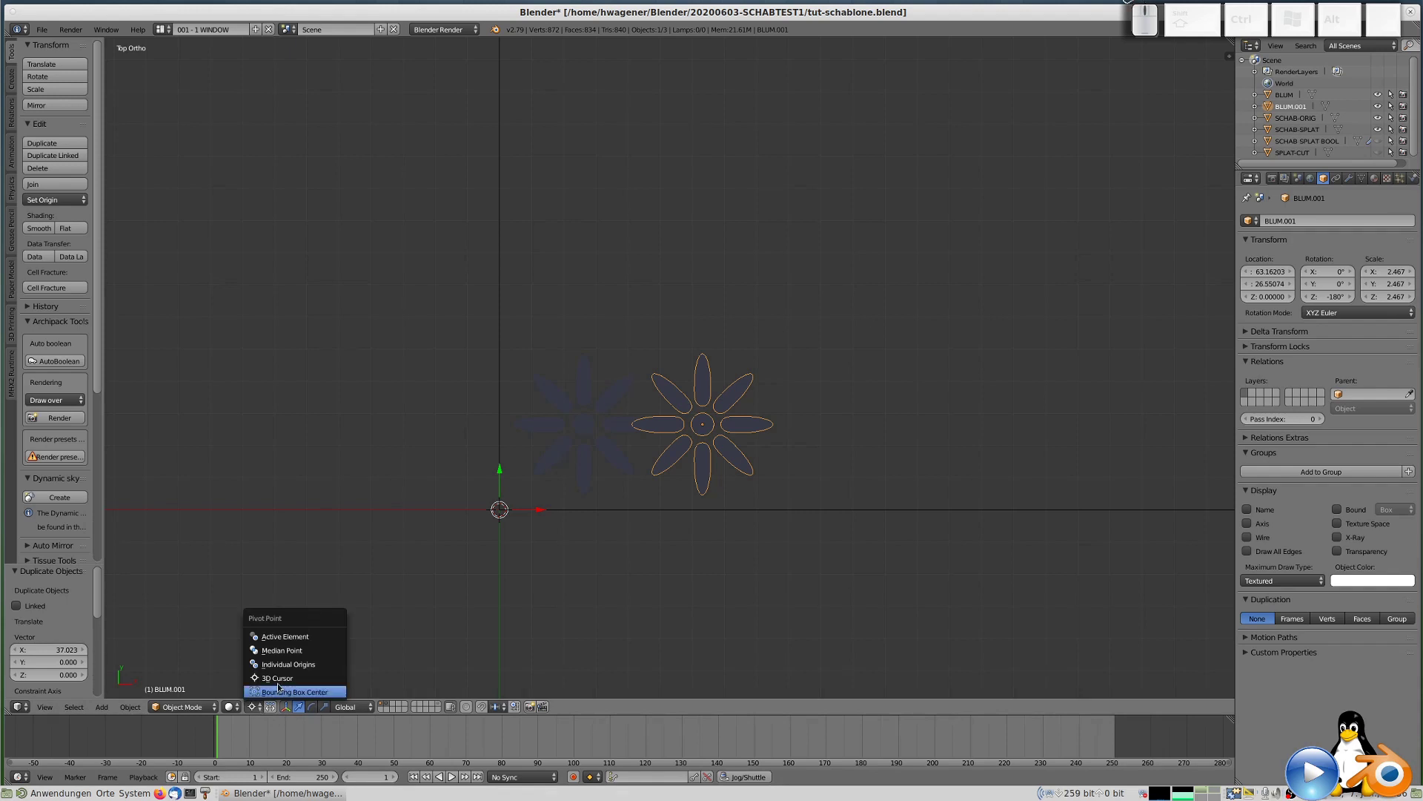
pyautogui.click(281, 642)
pyautogui.press('r')
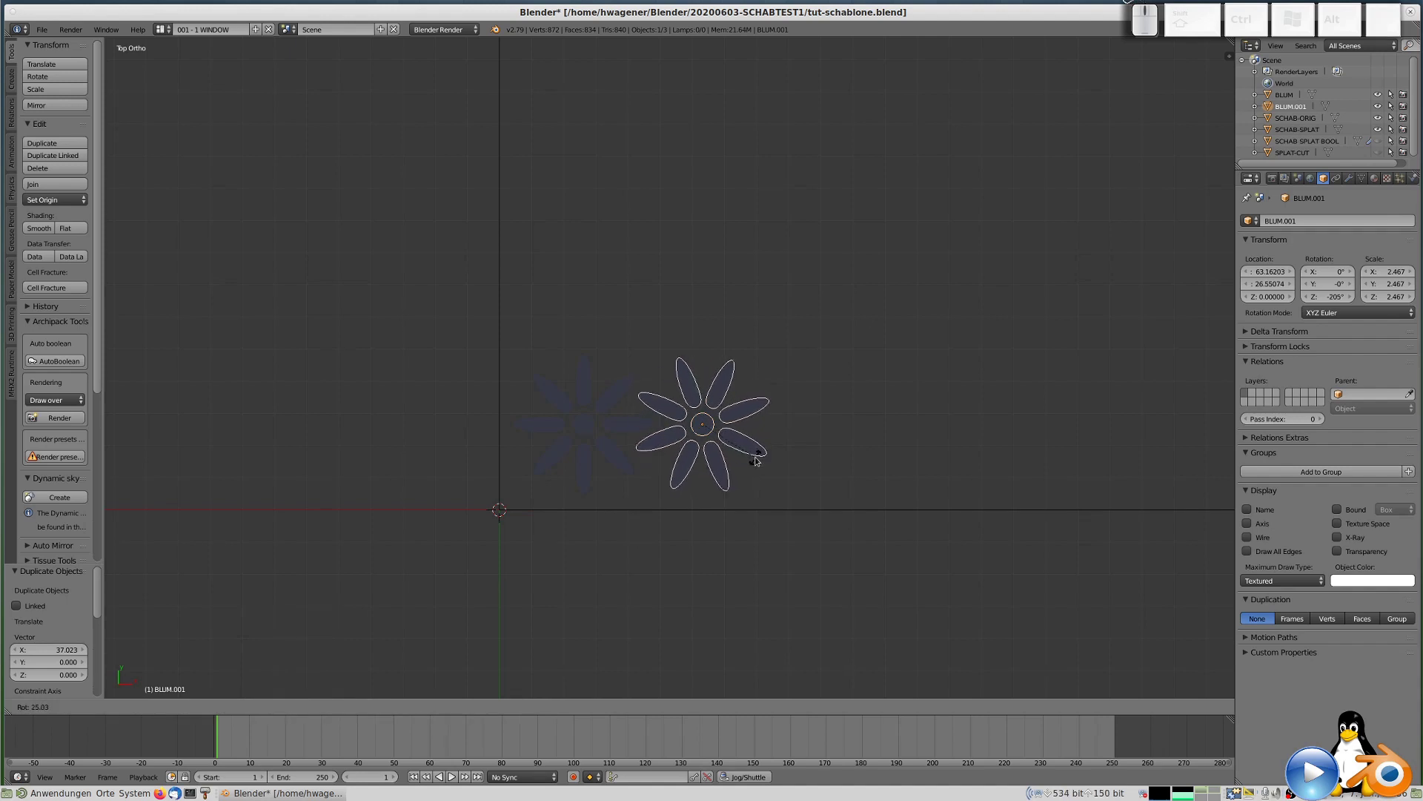
pyautogui.press('KP_2')
pyautogui.press('KP_5')
pyautogui.press('KP_Decimal')
pyautogui.press('KP_5')
pyautogui.press('KP_Enter')
pyautogui.press('g')
pyautogui.press('x')
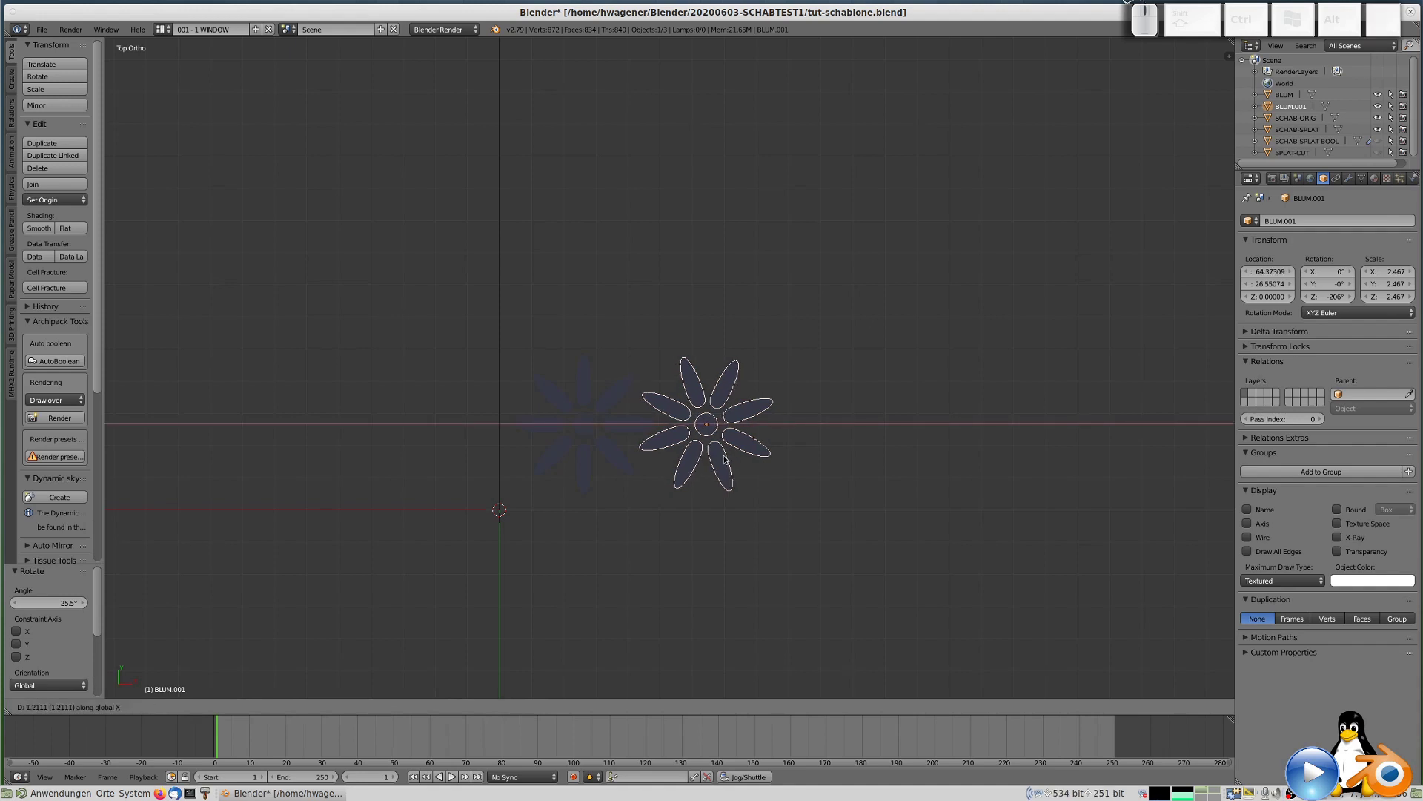
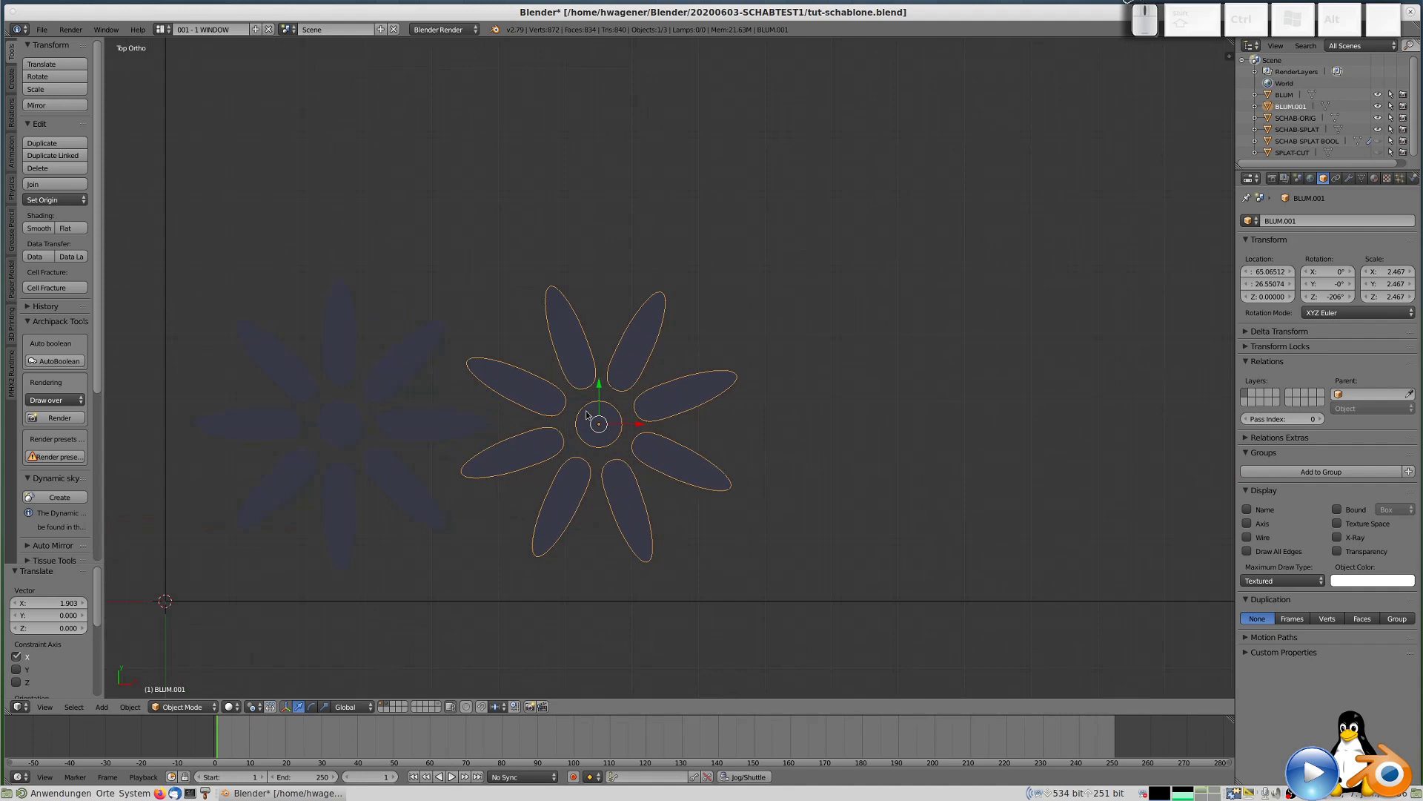
# Nudge the rotated copy so it slightly overlaps the original's right side.
pyautogui.press('g')
pyautogui.click(571, 475)
pyautogui.scroll(-3)
pyautogui.press('Tab')
pyautogui.press('Tab')
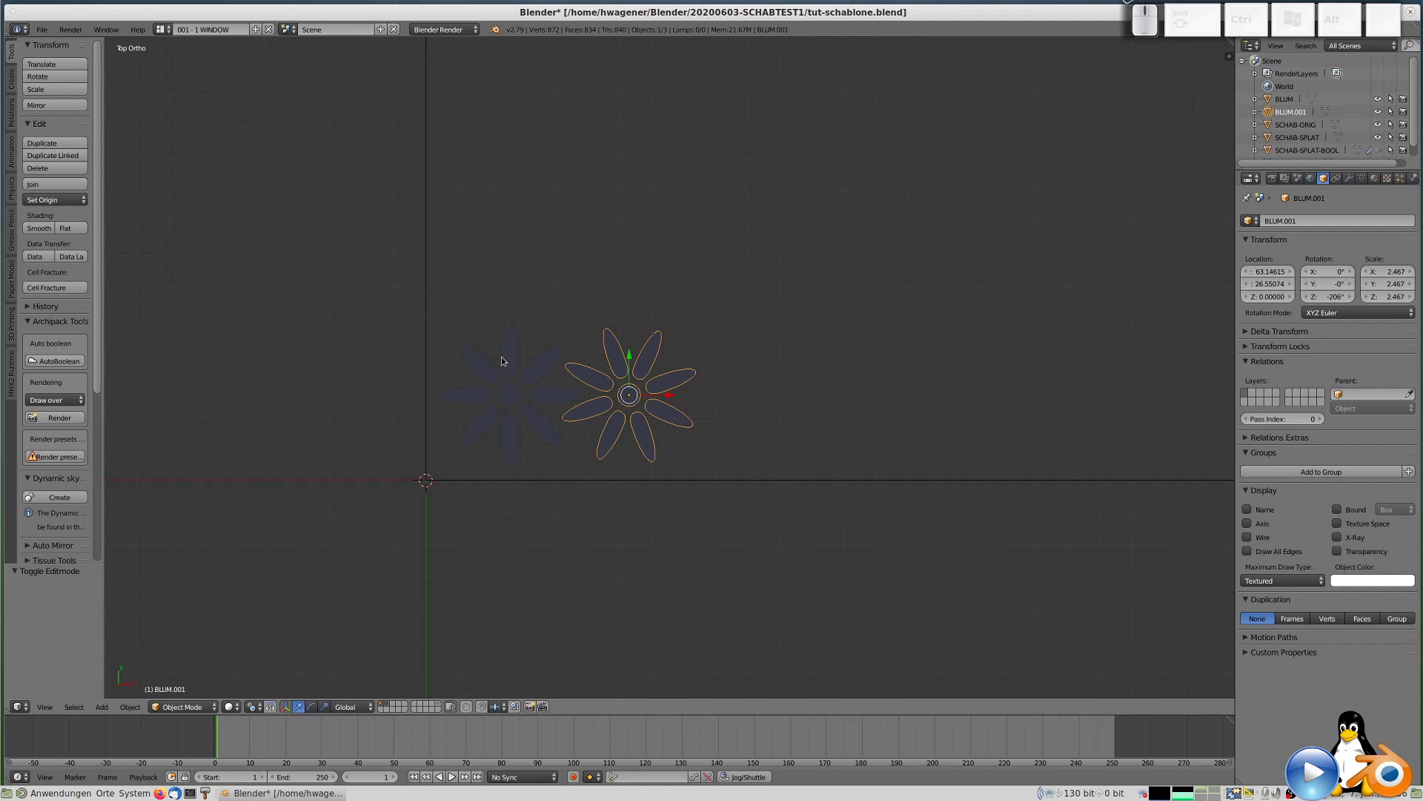
# Duplicate both flowers and drop the copies as a second row above along the Y axis.
pyautogui.rightClick(517, 364)
pyautogui.rightClick(628, 378)
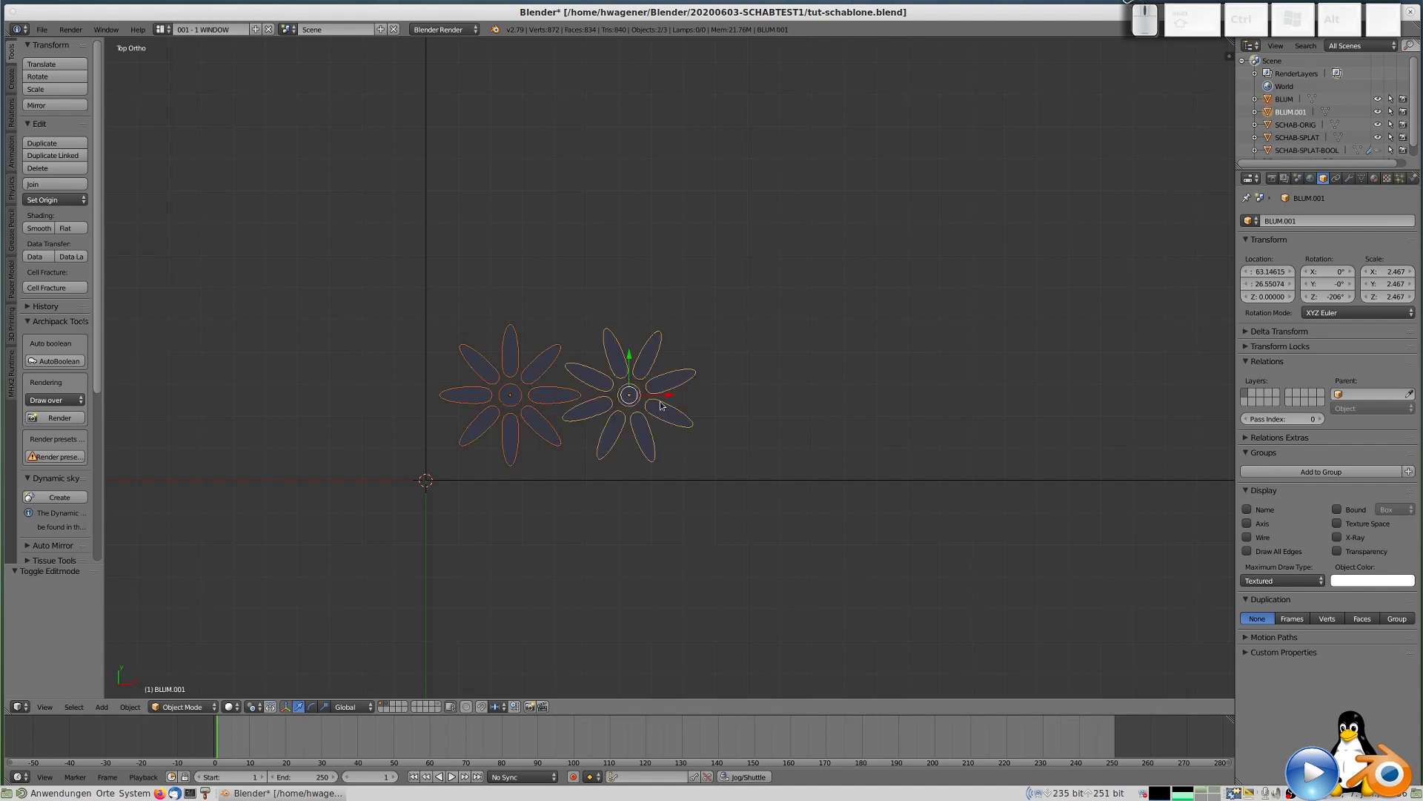
pyautogui.press('shift+d')
pyautogui.press('y')
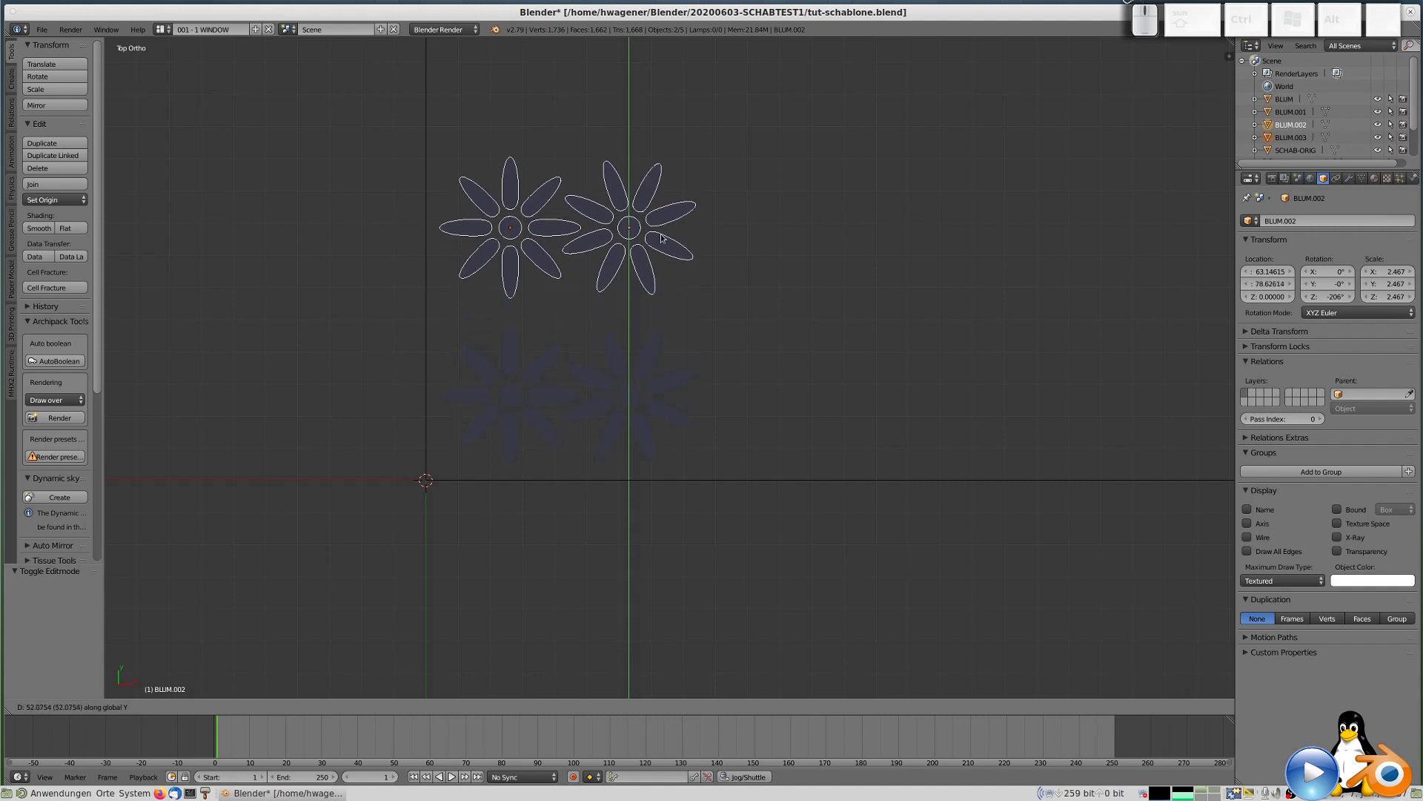
pyautogui.click(663, 239)
# Rotate one upper flower -25.5 degrees and the other 25.5 degrees to swap their offsets.
pyautogui.rightClick(653, 274)
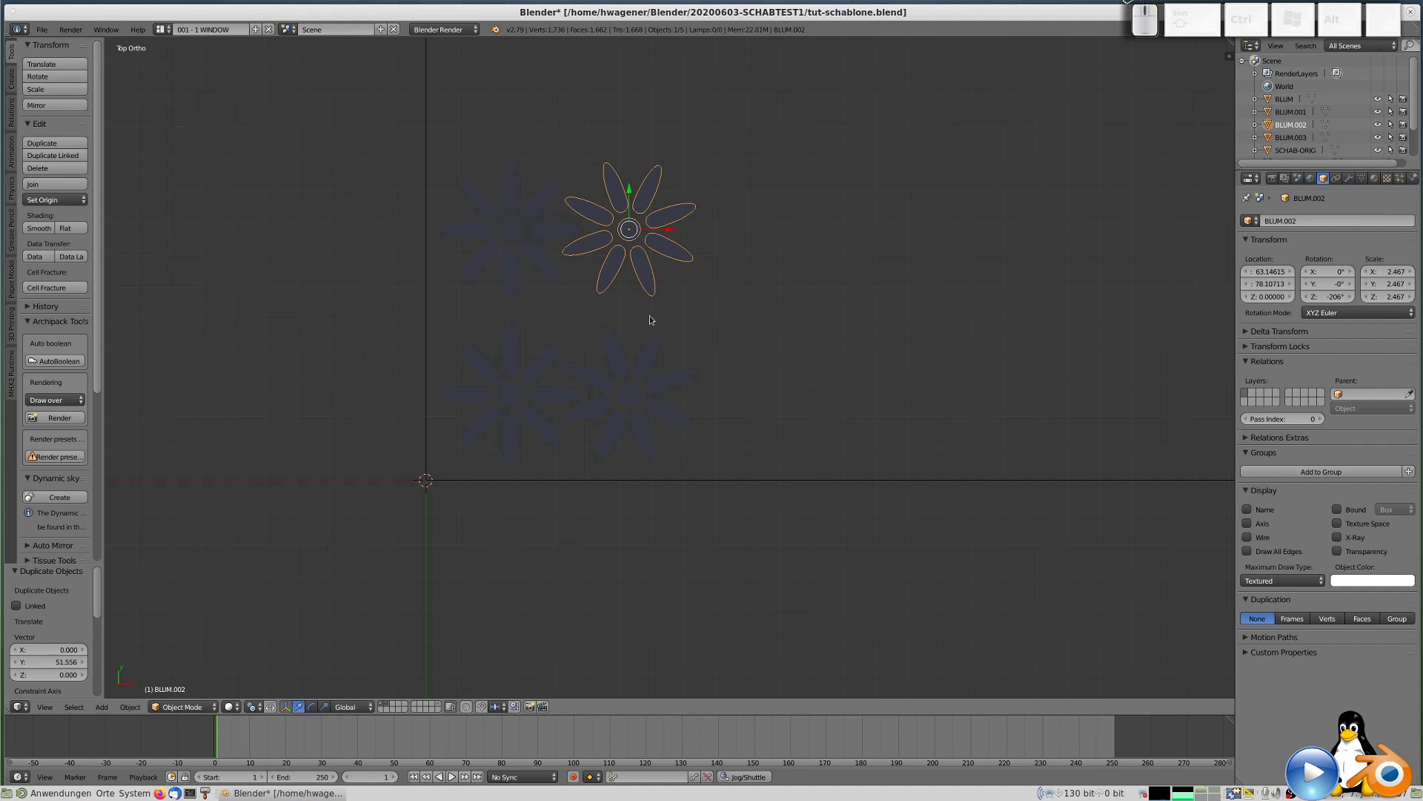
pyautogui.press('r')
pyautogui.press('KP_Subtract')
pyautogui.press('KP_2')
pyautogui.press('KP_5')
pyautogui.press('KP_Decimal')
pyautogui.press('KP_5')
pyautogui.press('KP_Enter')
pyautogui.rightClick(551, 275)
pyautogui.press('r')
pyautogui.press('KP_2')
pyautogui.press('KP_5')
pyautogui.press('KP_Decimal')
pyautogui.press('KP_5')
pyautogui.press('KP_Enter')
# Lower the upper pair along Y so it overlaps the bottom row.
pyautogui.rightClick(616, 274)
pyautogui.press('g')
pyautogui.press('y')
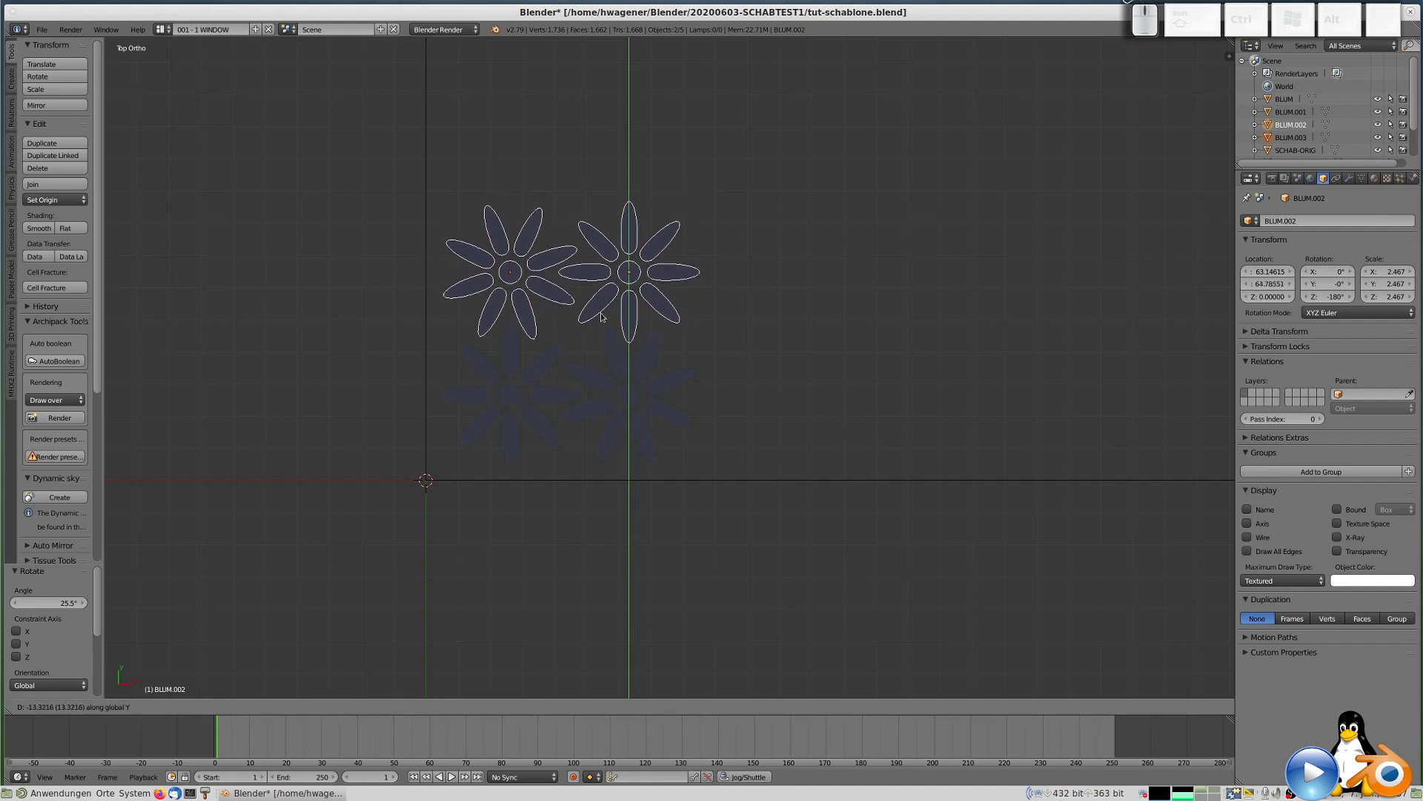
pyautogui.click(605, 316)
# Select all four flowers with the original BLUM active and join them with Ctrl+J.
pyautogui.scroll(-3)
pyautogui.scroll(3)
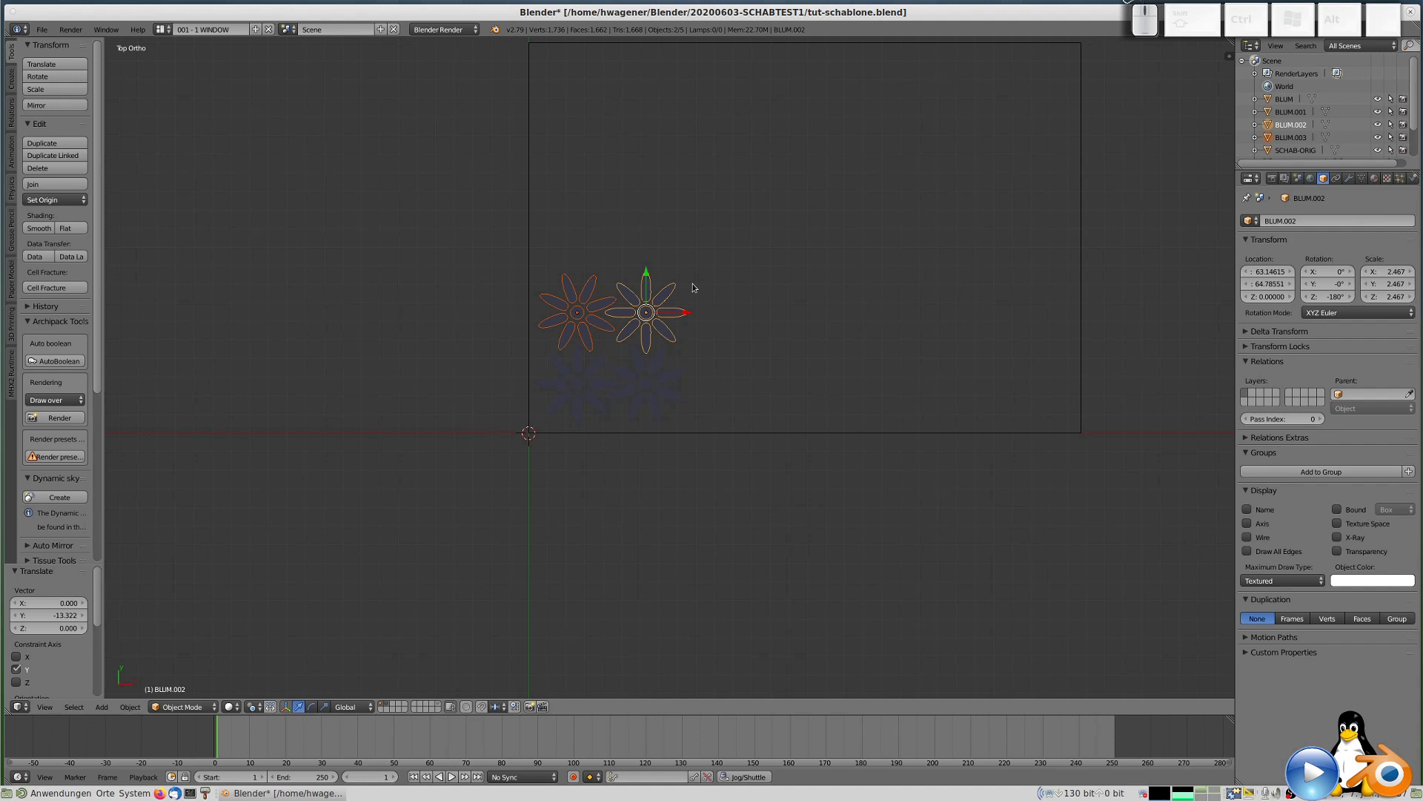
pyautogui.click(660, 310)
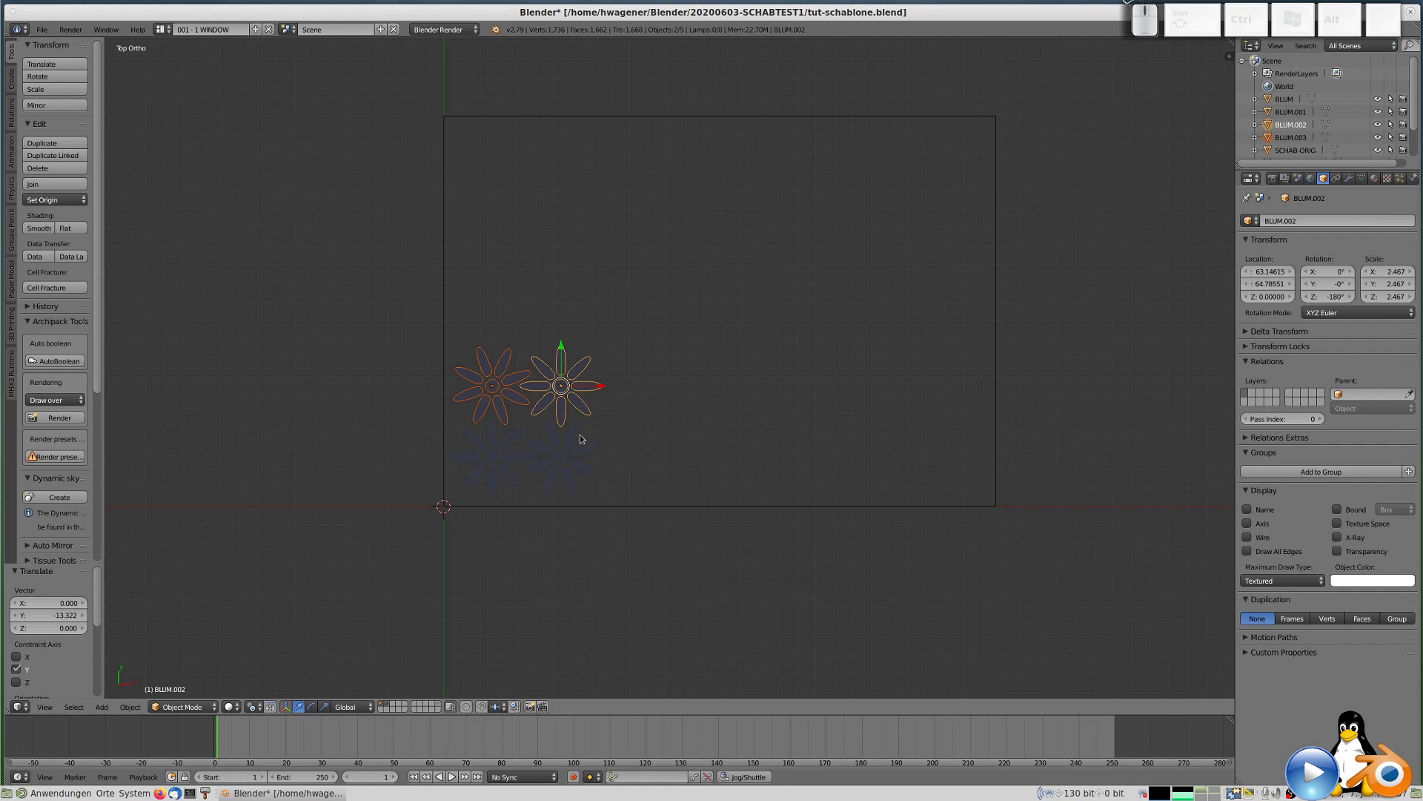
pyautogui.press('a')
pyautogui.rightClick(503, 446)
pyautogui.rightClick(559, 460)
pyautogui.rightClick(567, 411)
pyautogui.rightClick(502, 397)
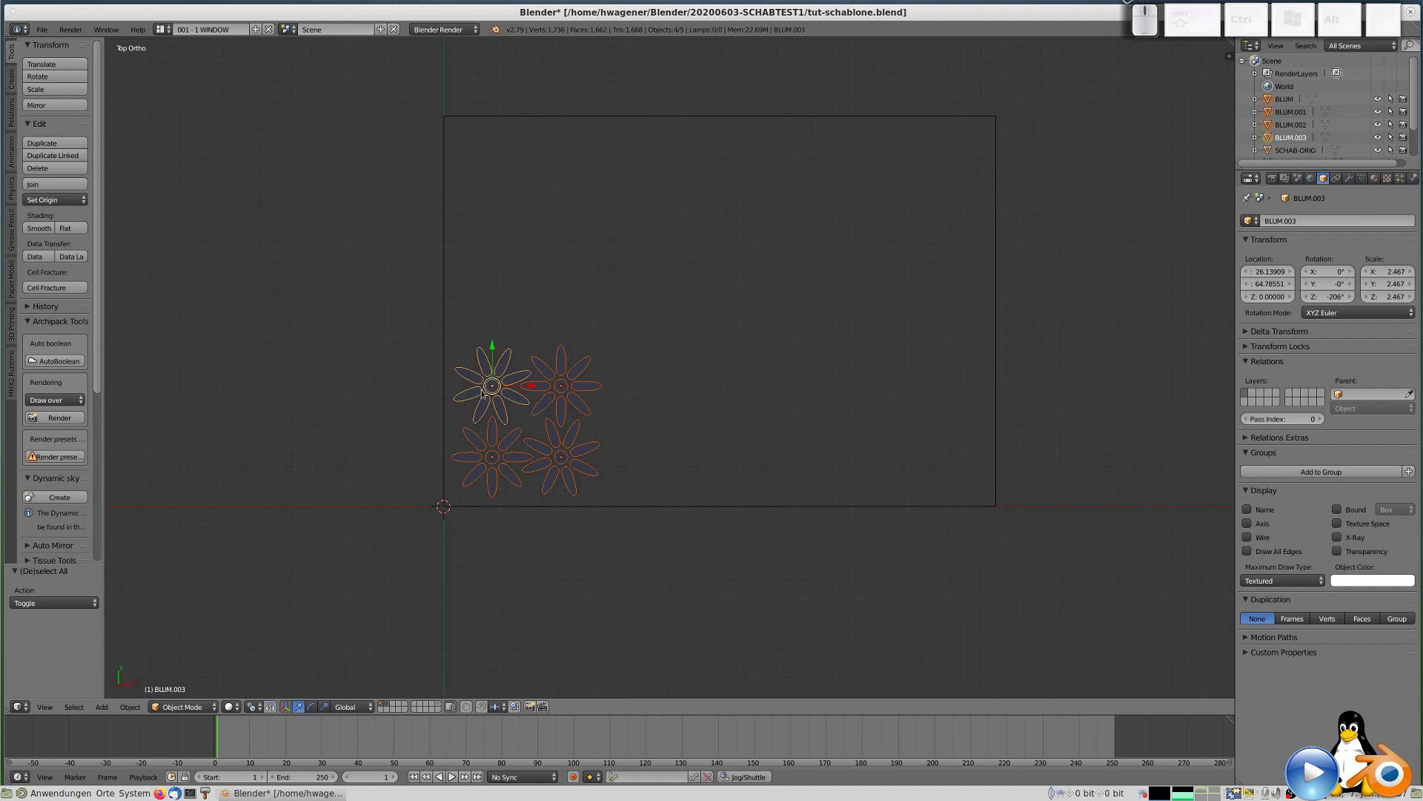
pyautogui.rightClick(499, 393)
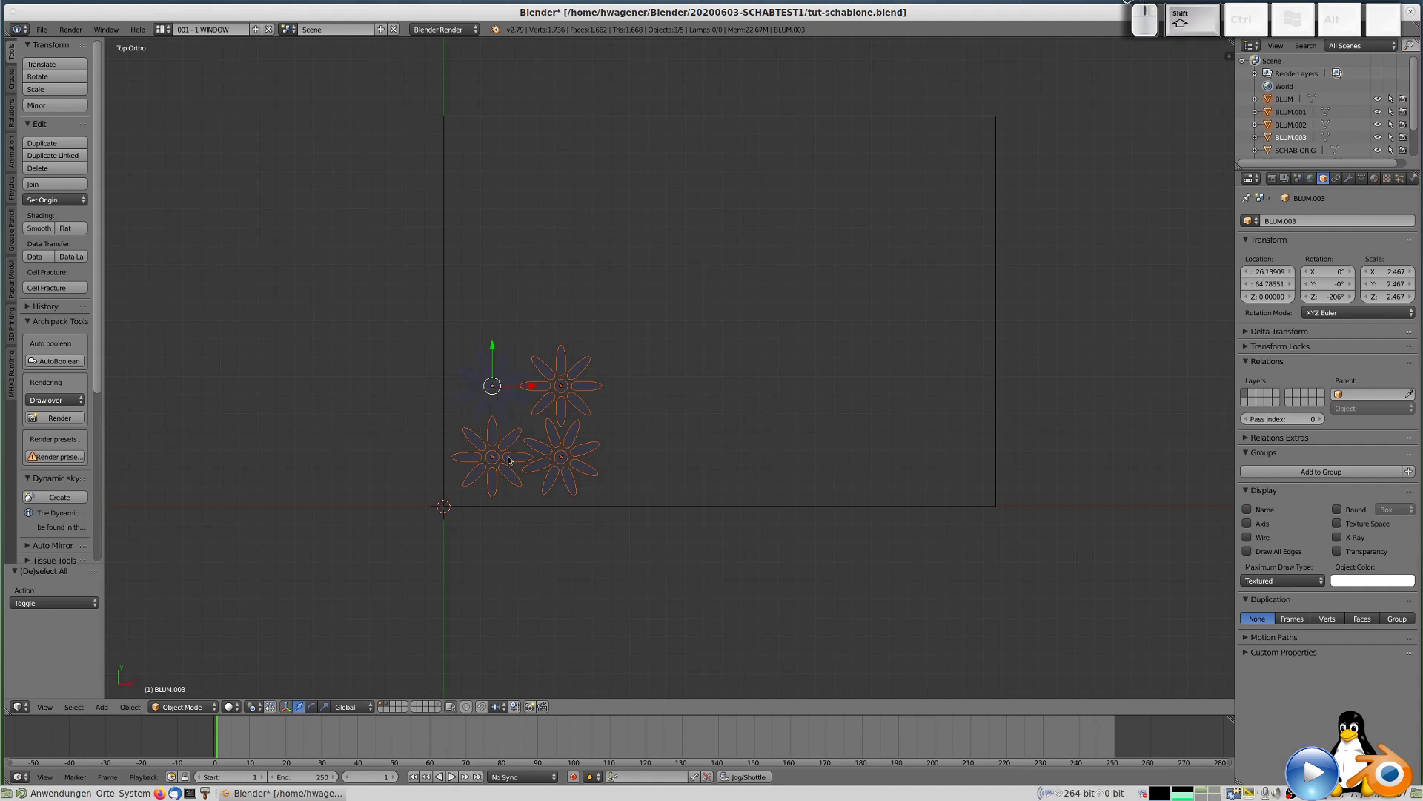
pyautogui.rightClick(502, 398)
pyautogui.rightClick(518, 455)
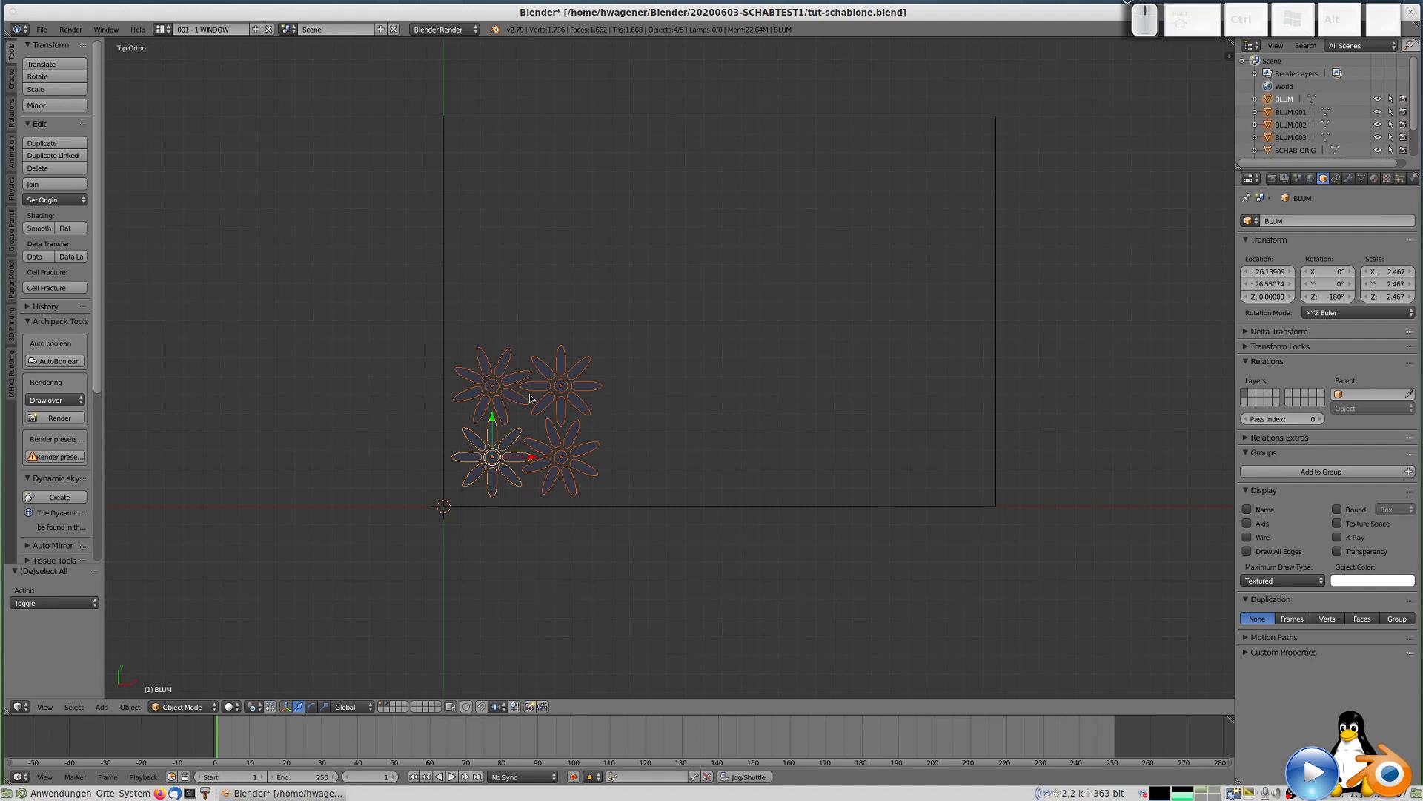
pyautogui.press('ctrl+j')
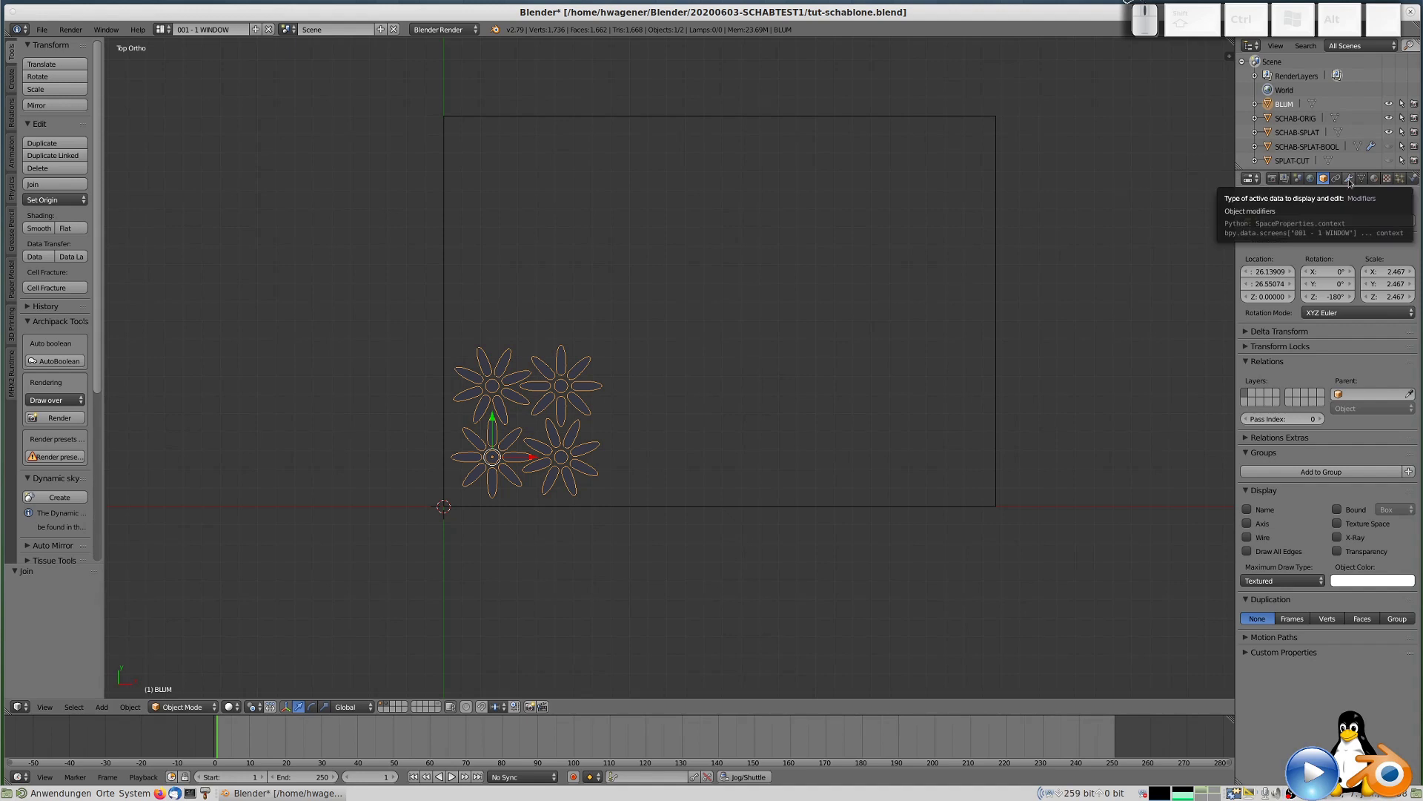
# Add an Array modifier to the joined BLUM object from the Modifiers tab.
pyautogui.click(1353, 182)
pyautogui.click(1306, 225)
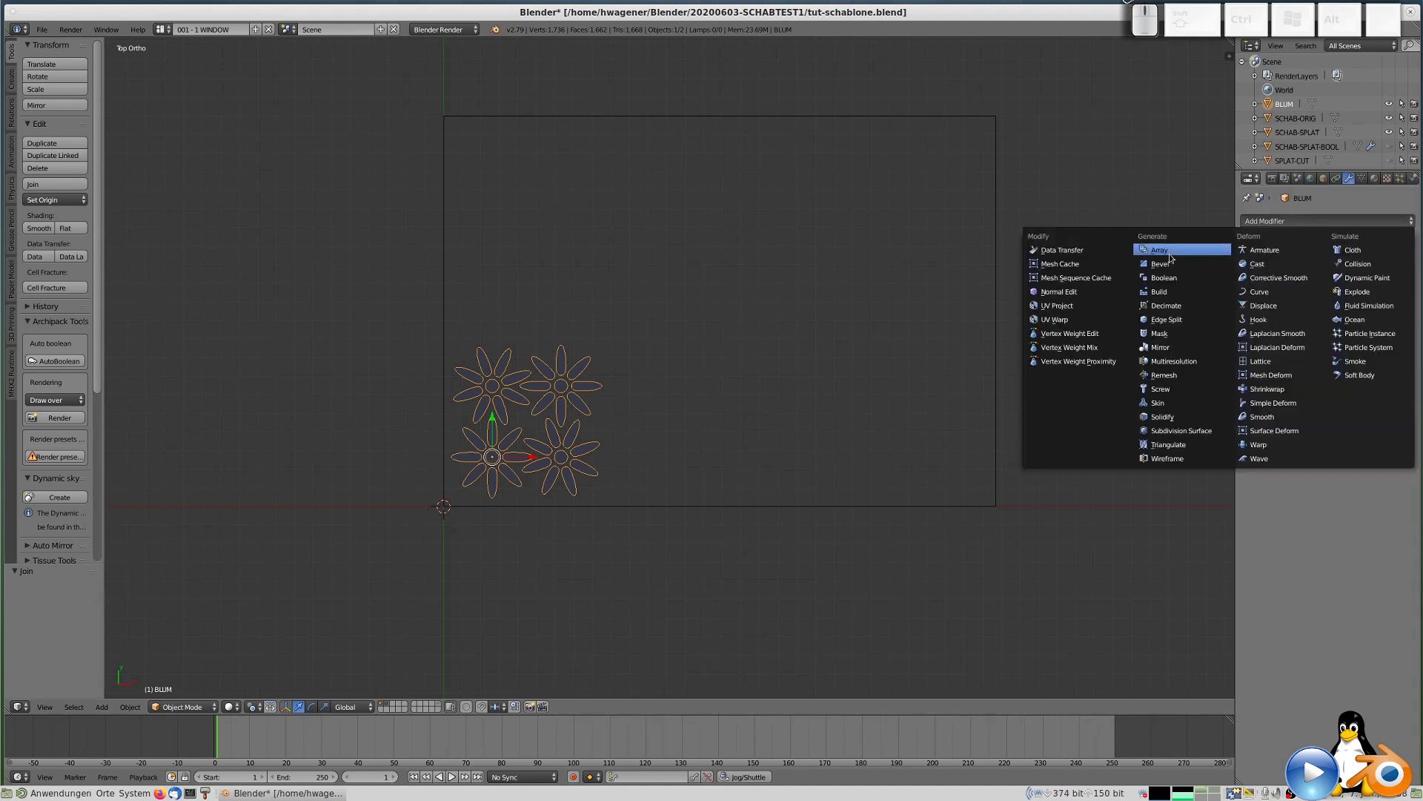
pyautogui.click(1172, 257)
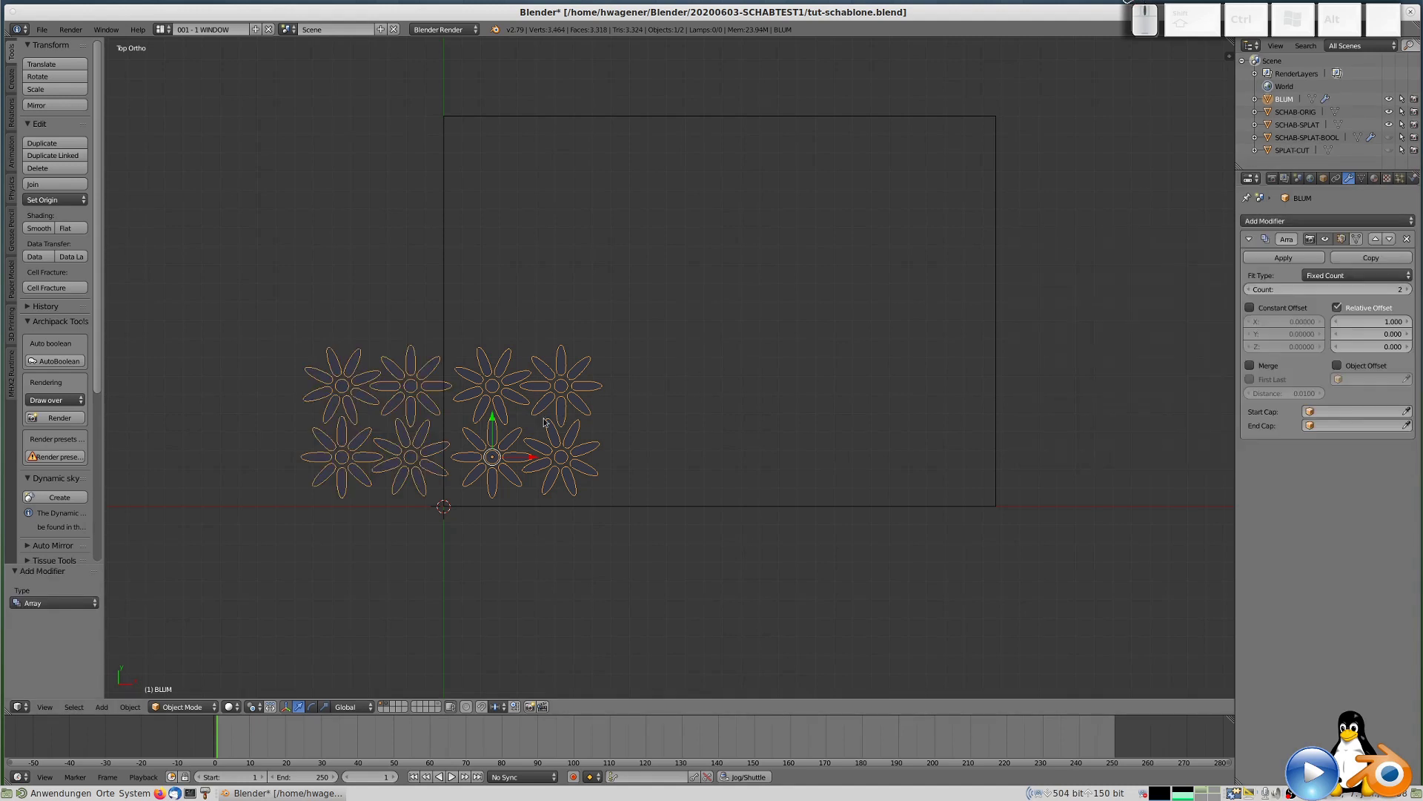
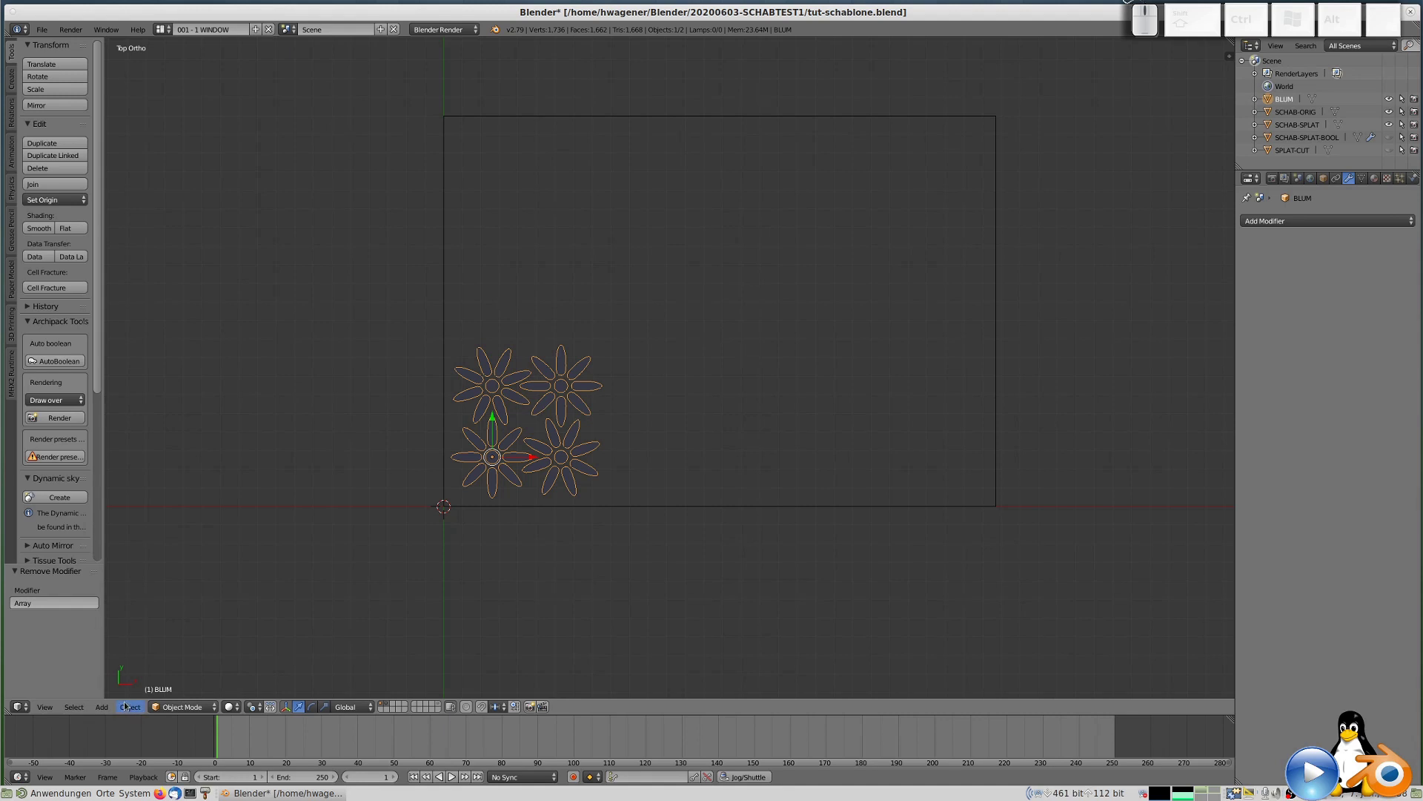
# Clear the flower group's rotation via Object > Clear > Rotation.
pyautogui.click(130, 707)
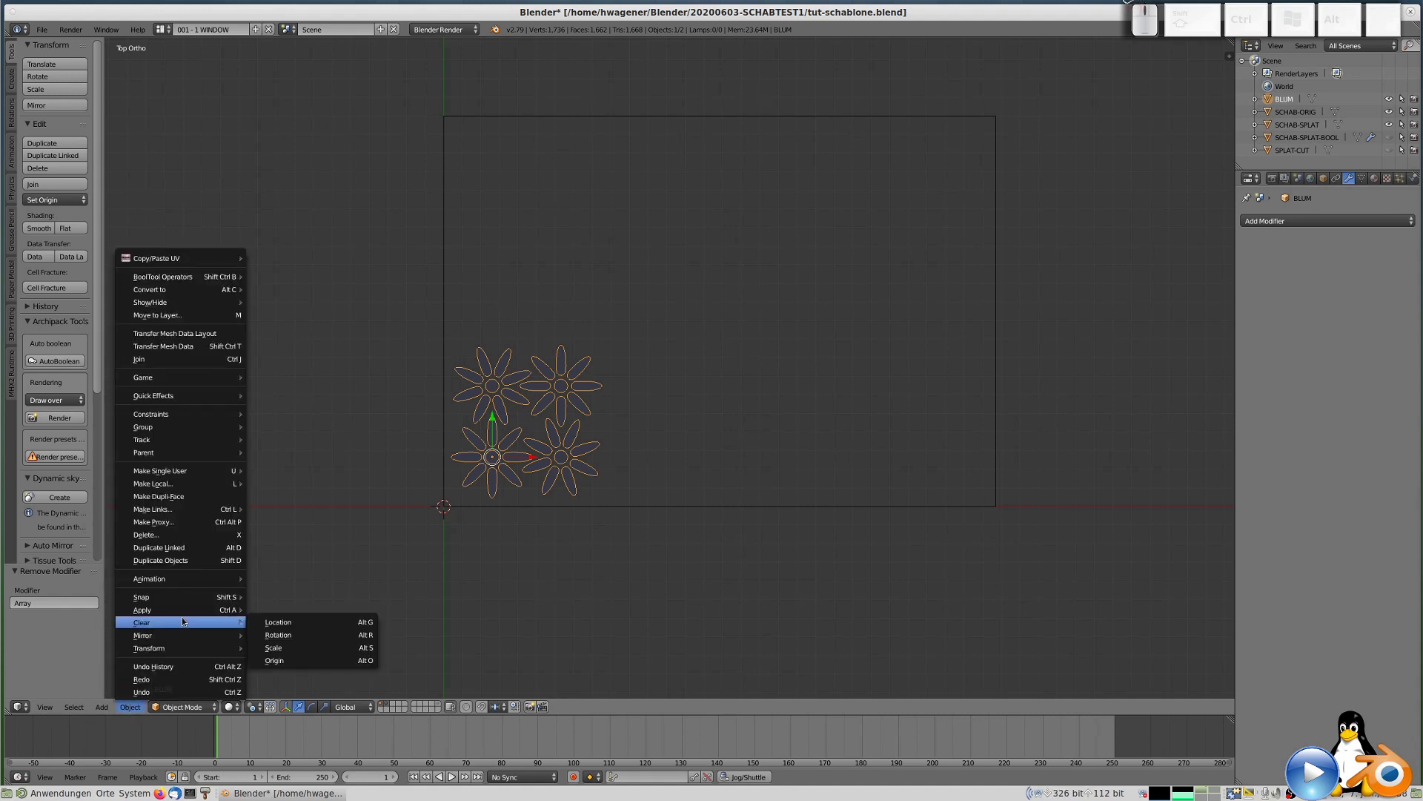
pyautogui.click(187, 620)
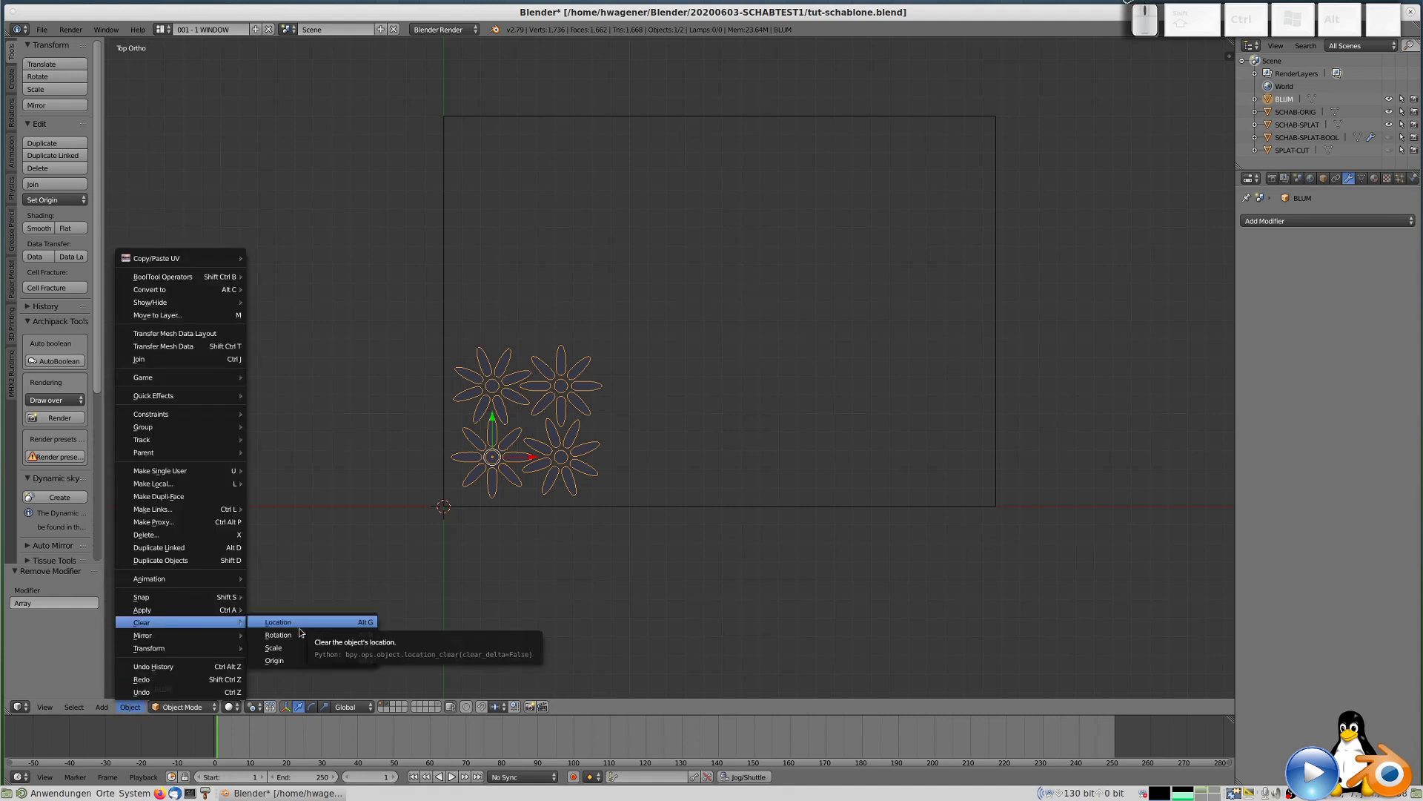
pyautogui.click(301, 637)
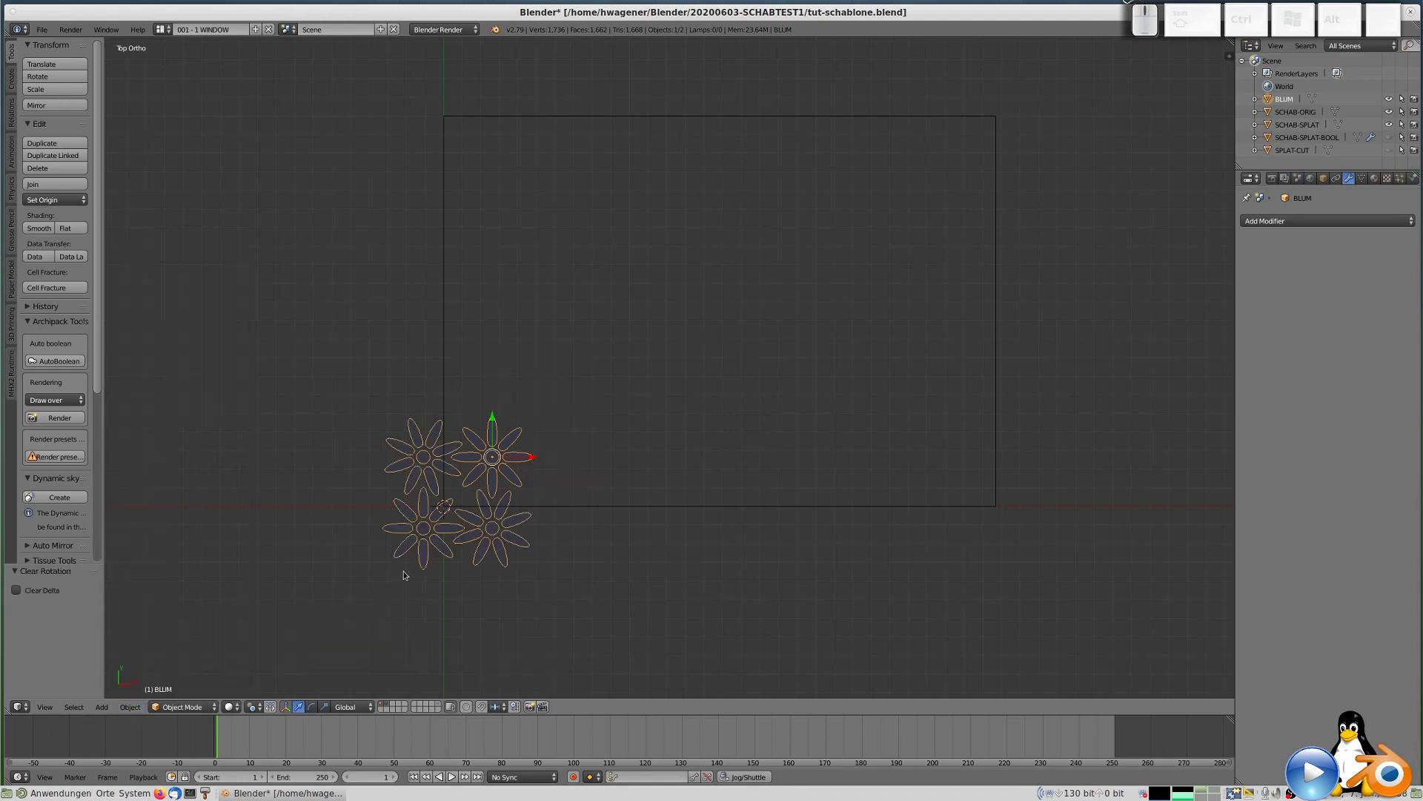
# Move the flower group along X, then along Y, toward the plate's lower-left corner.
pyautogui.press('g')
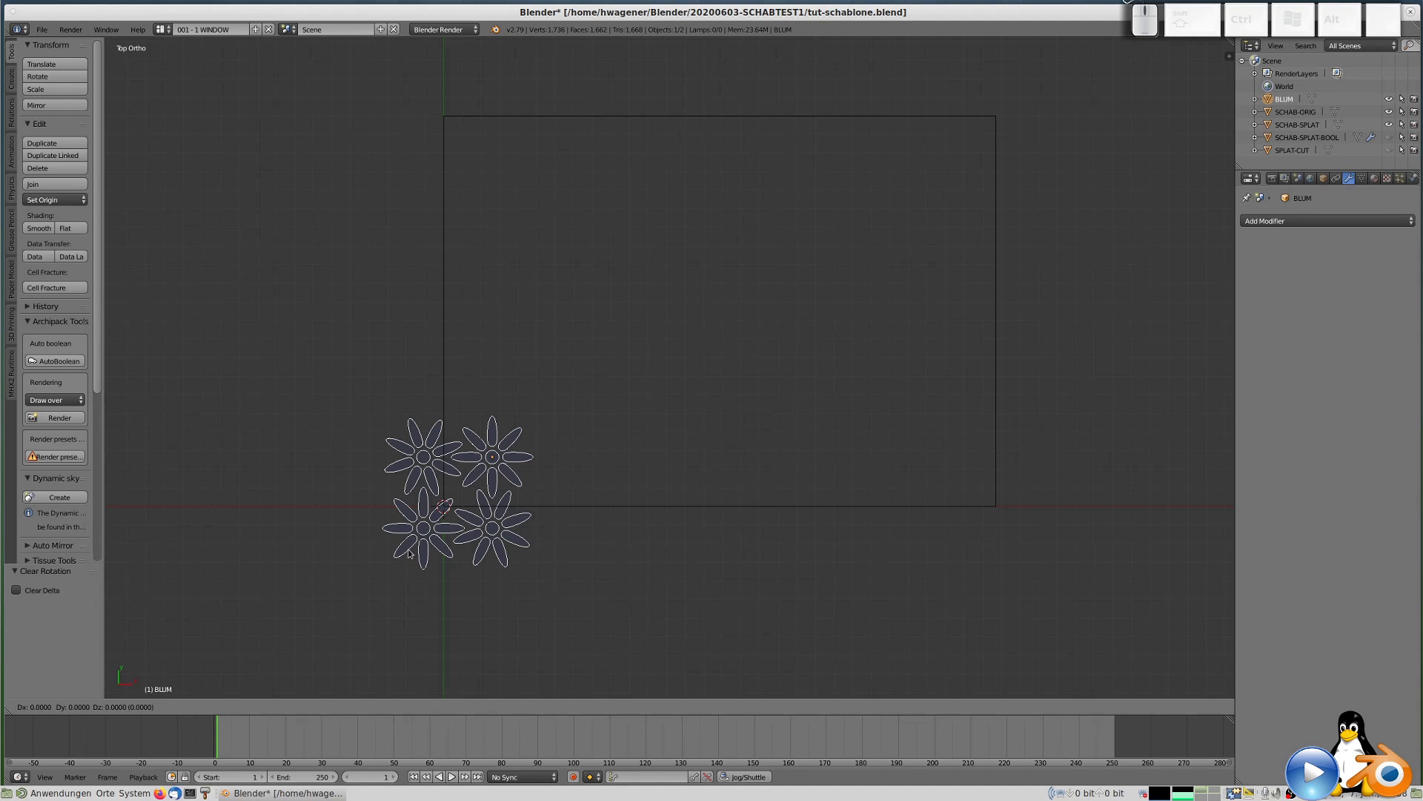
pyautogui.press('x')
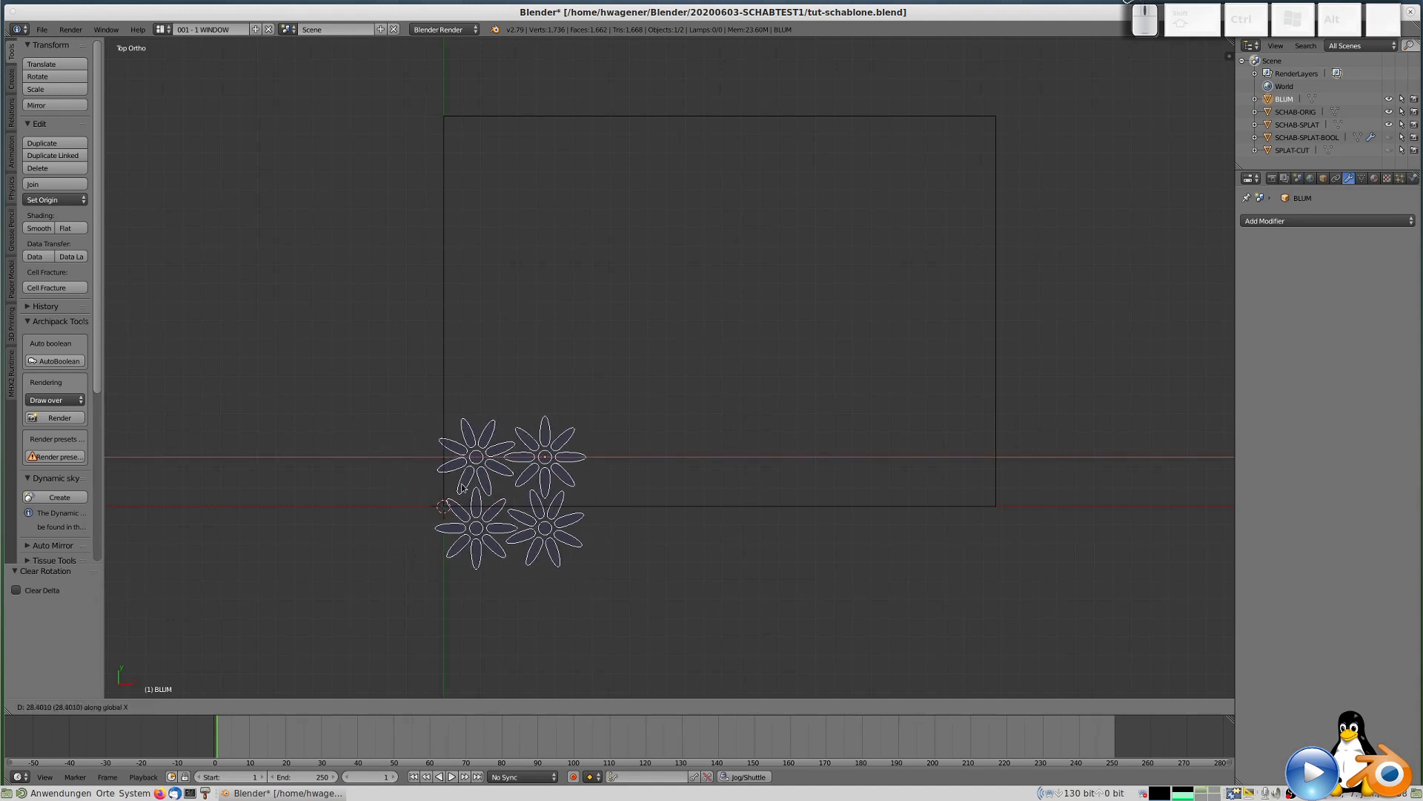
pyautogui.click(480, 495)
pyautogui.press('g')
pyautogui.press('y')
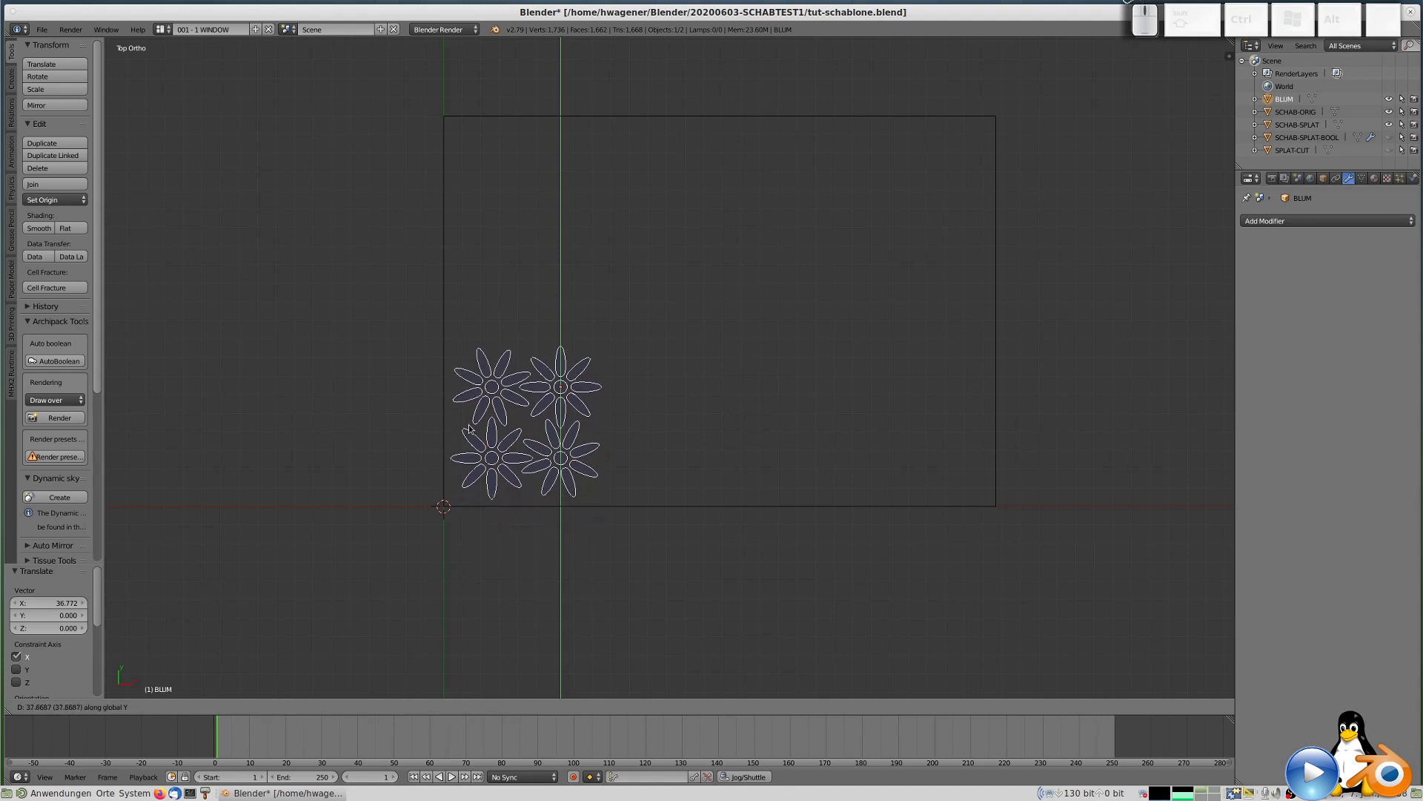
# Settle the flowers in the plate's corner and add an Array modifier to BLUM.
pyautogui.click(473, 428)
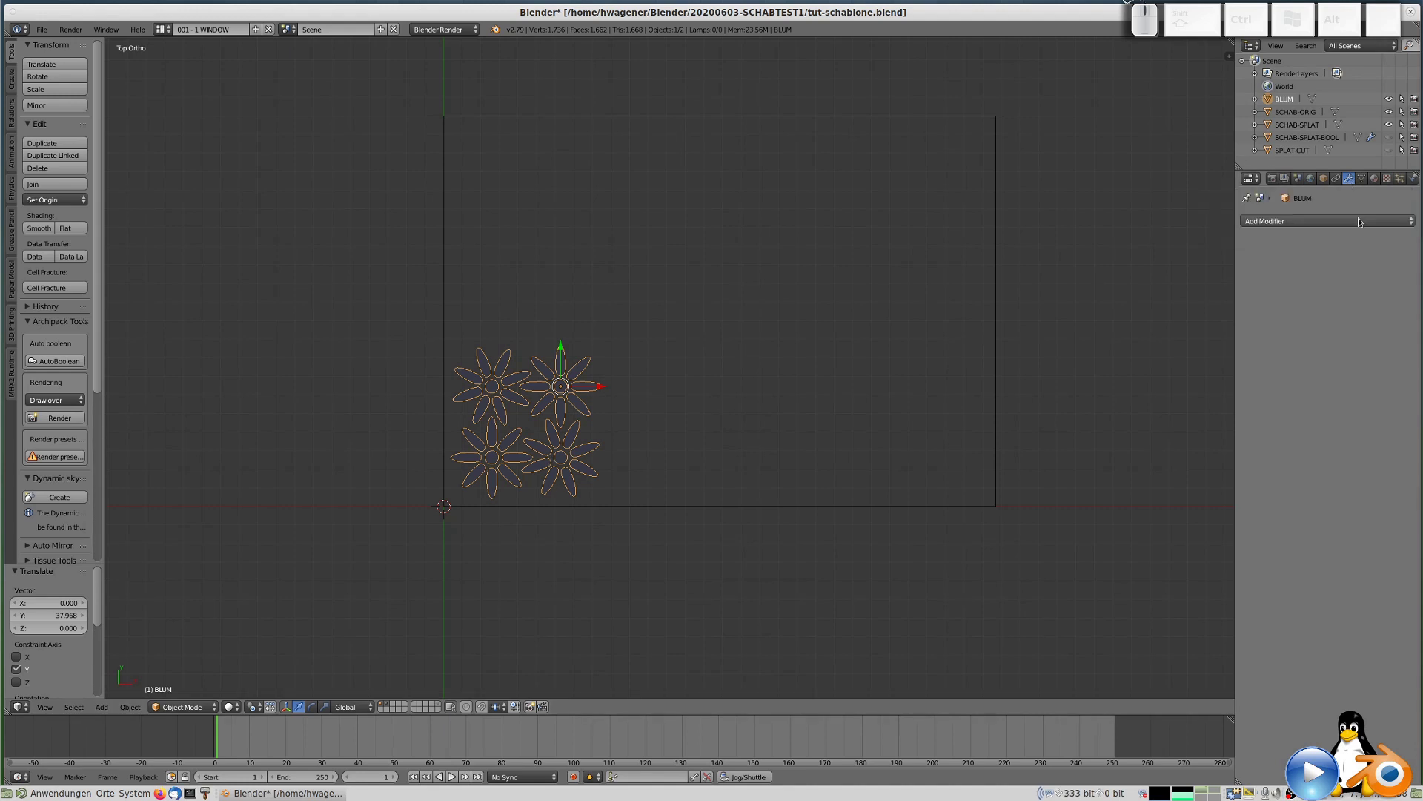
pyautogui.click(1351, 219)
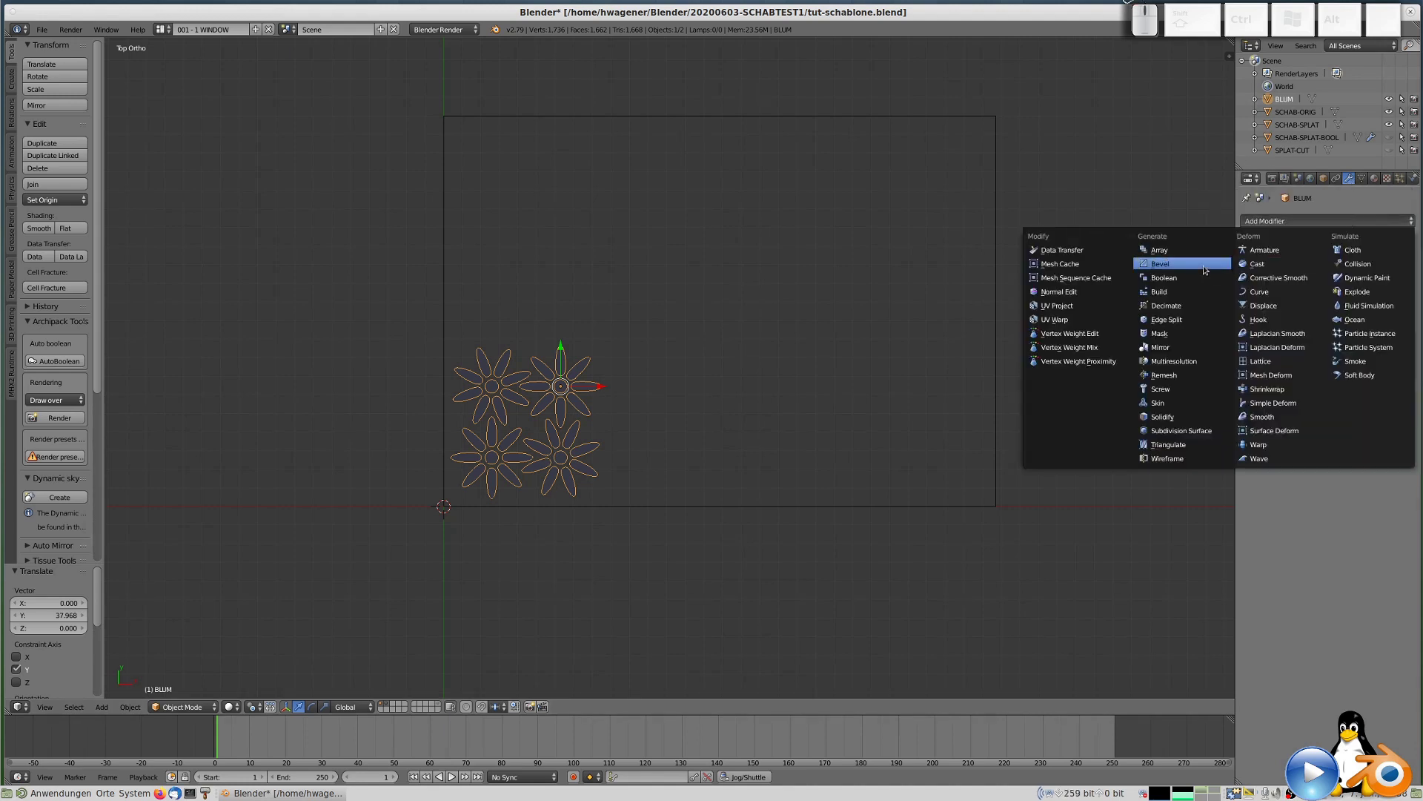
pyautogui.click(1185, 255)
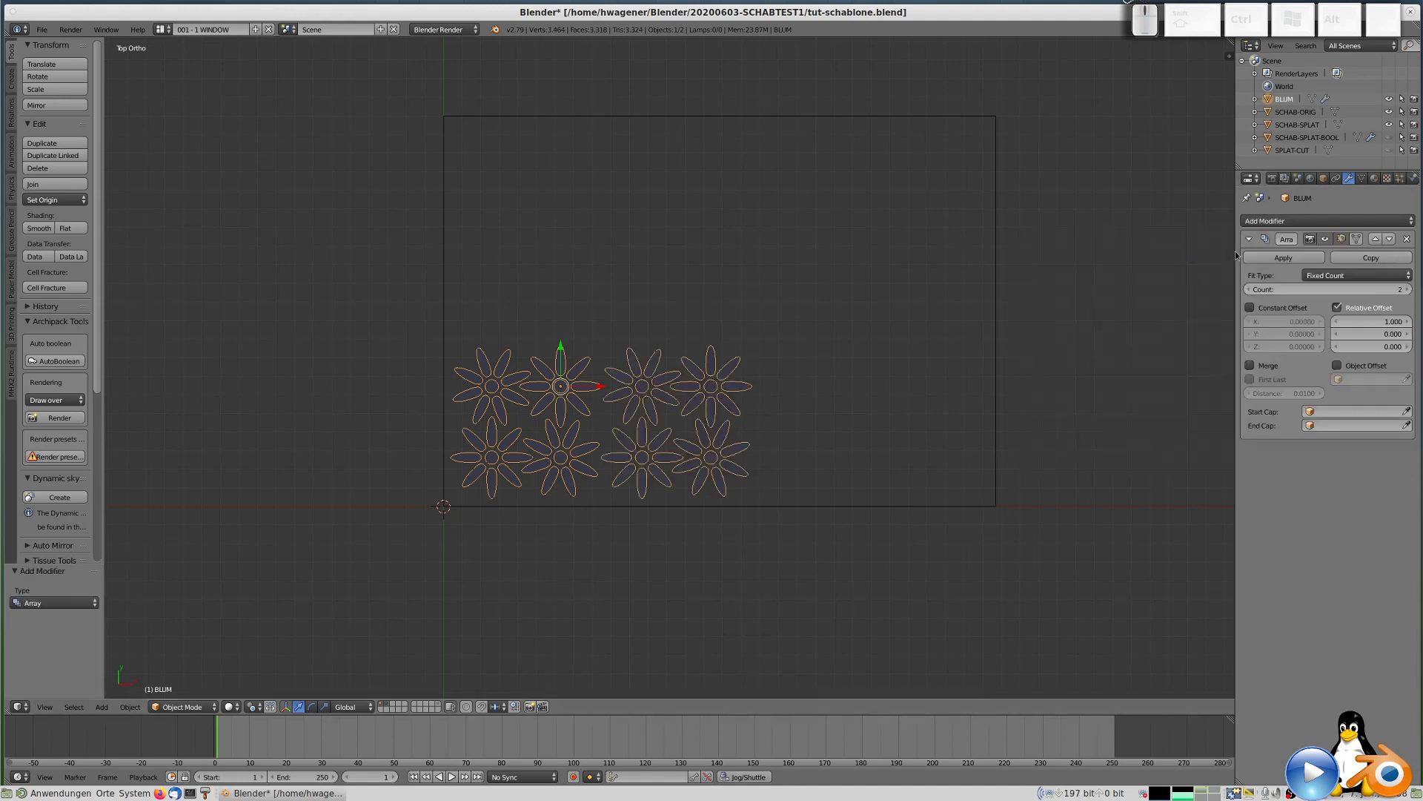
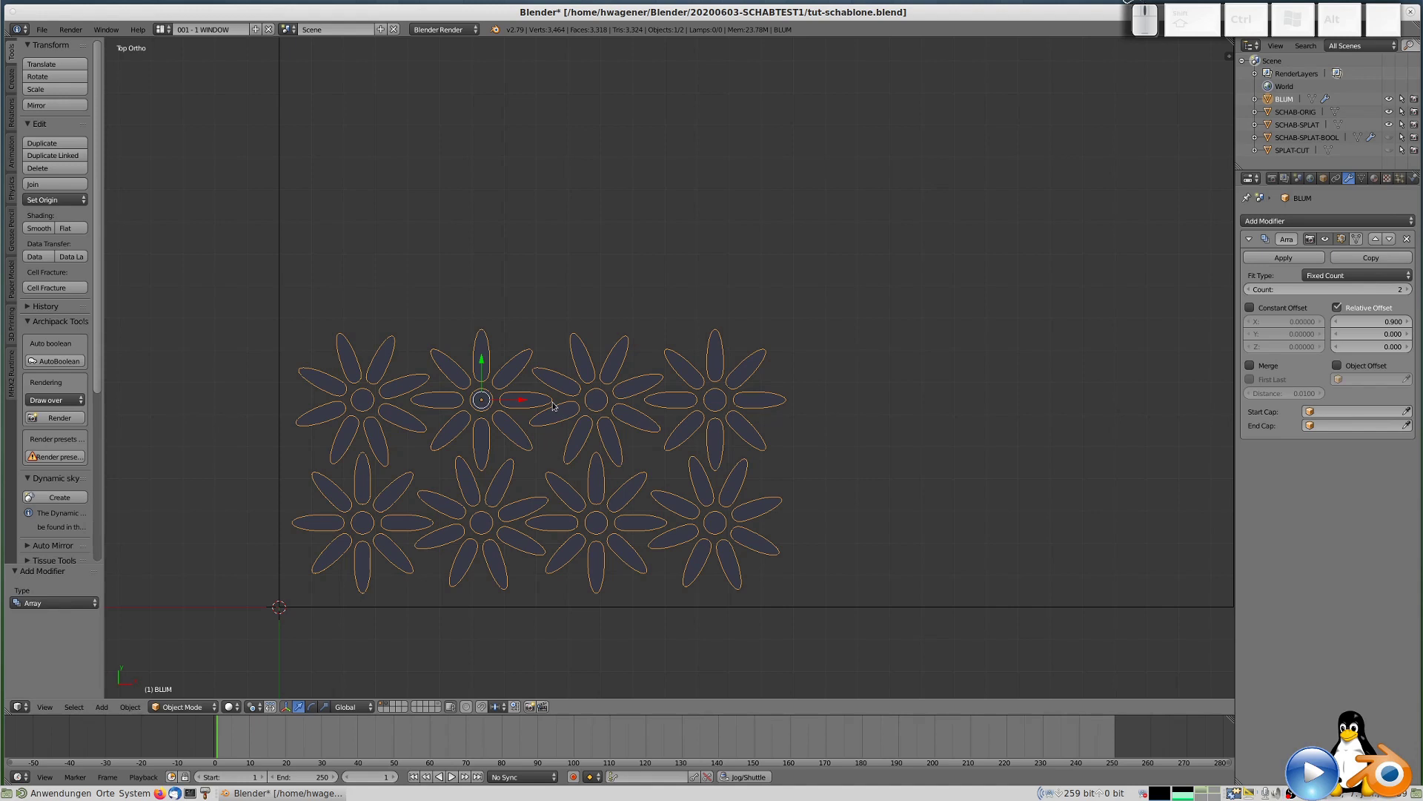
# Tighten the array's relative X offset to 0.9 and raise Count to 4.
pyautogui.scroll(-3)
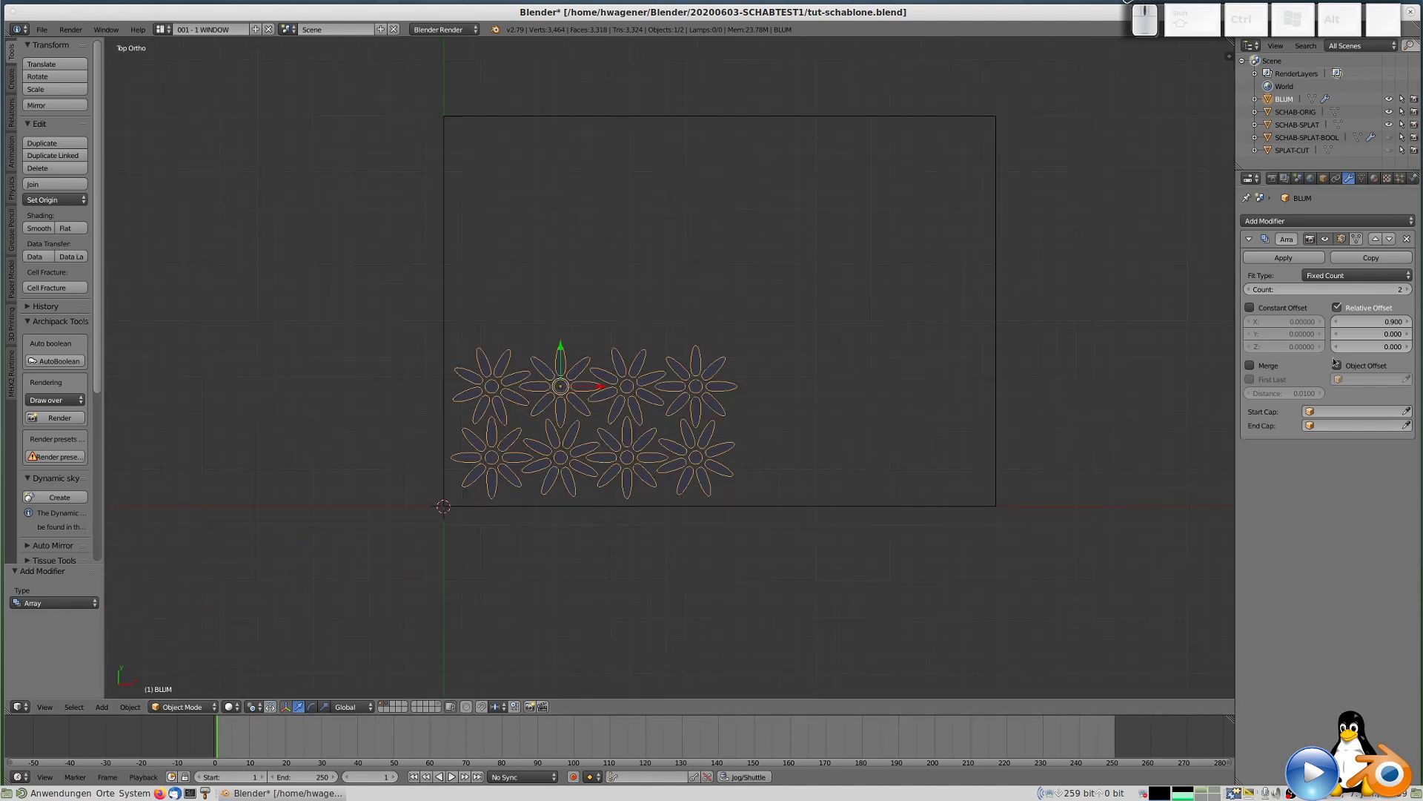
pyautogui.click(1413, 285)
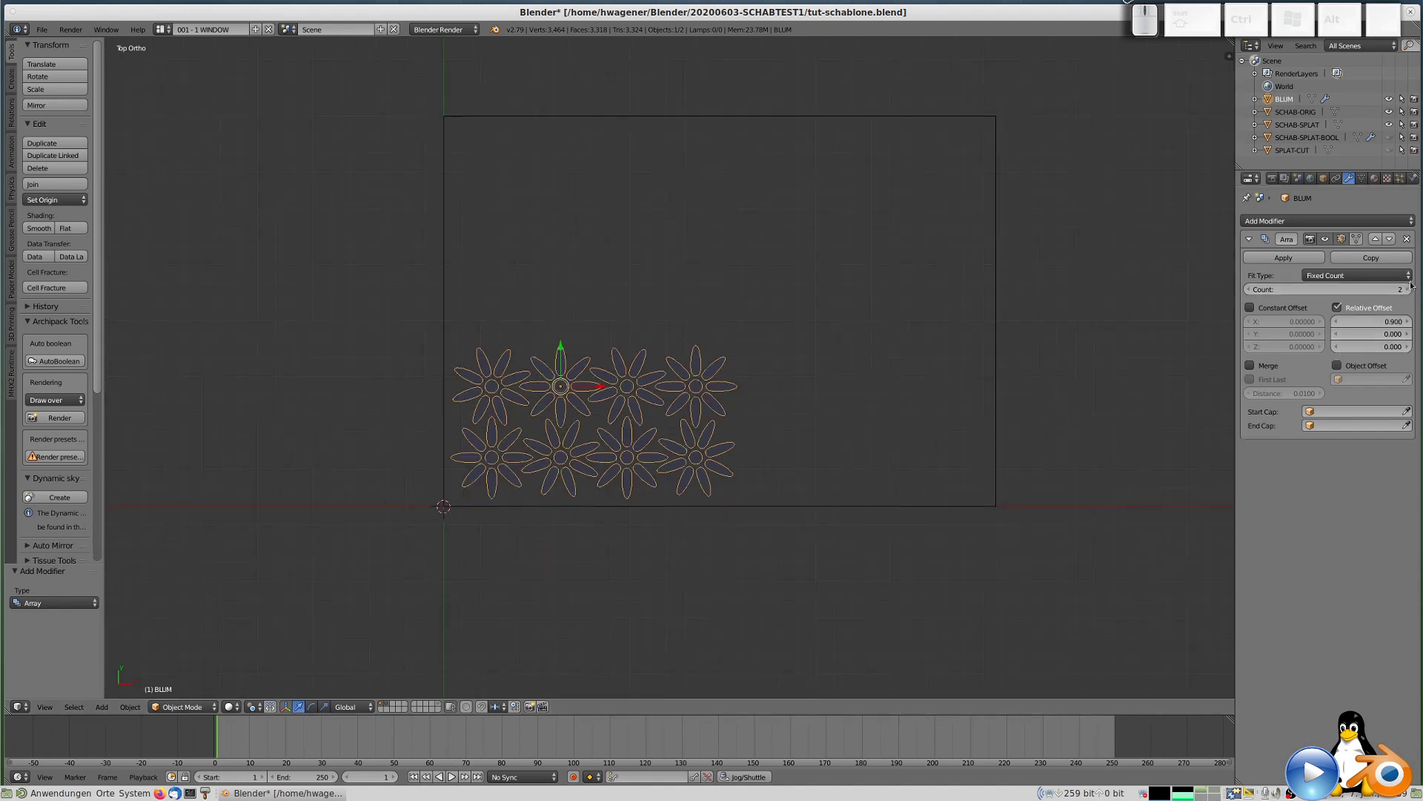
pyautogui.click(1410, 292)
pyautogui.click(1409, 292)
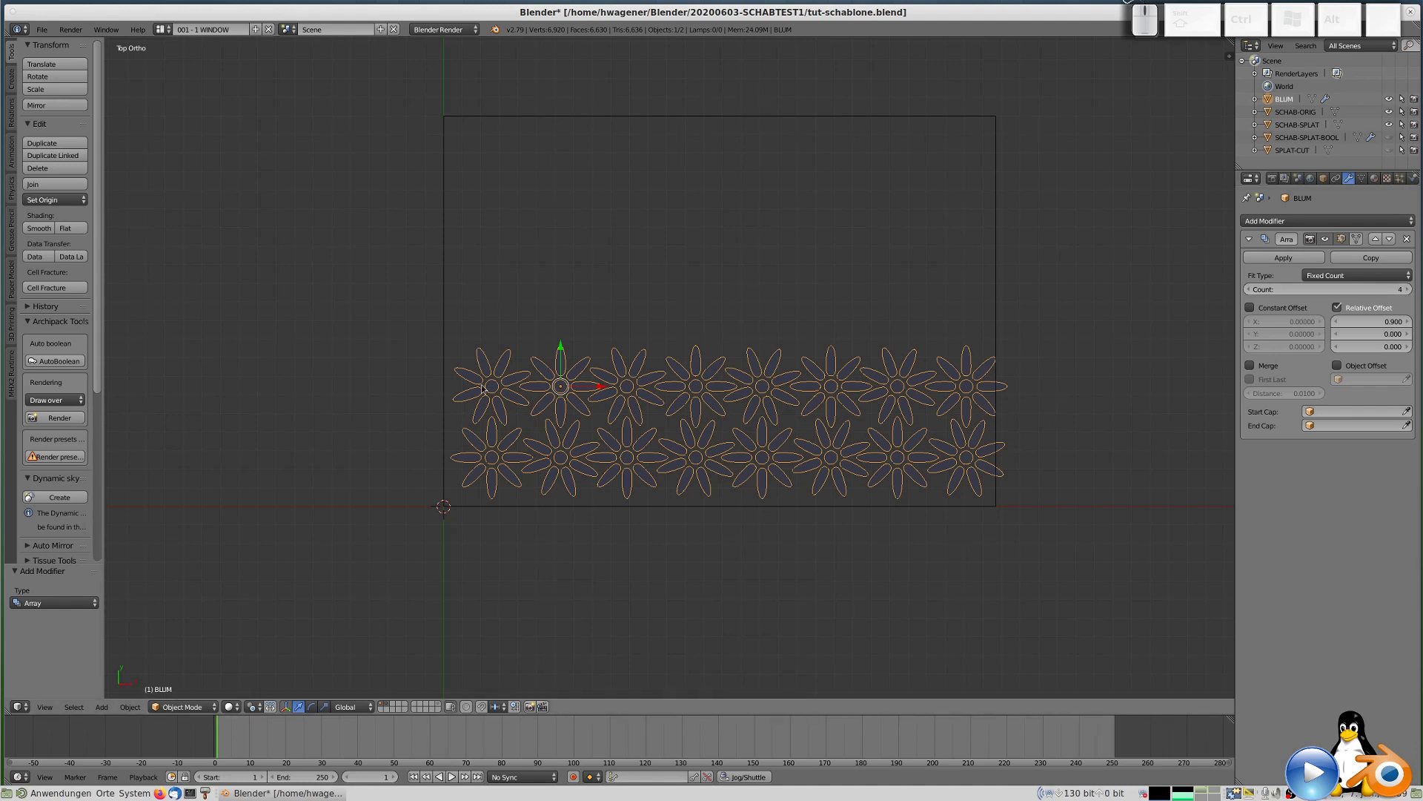
# Scale the flower pattern slightly smaller and shift it along X then down along Y.
pyautogui.rightClick(507, 407)
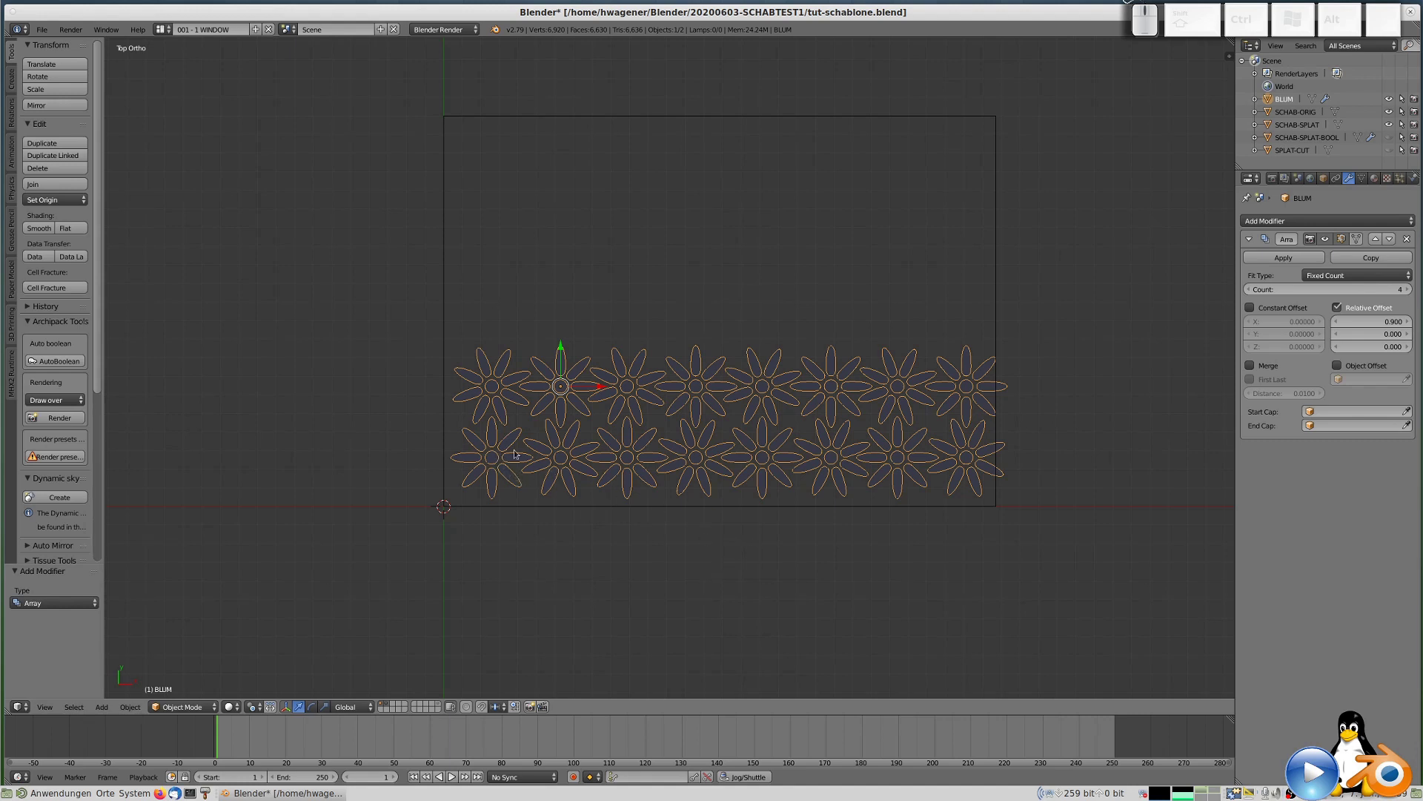
pyautogui.press('s')
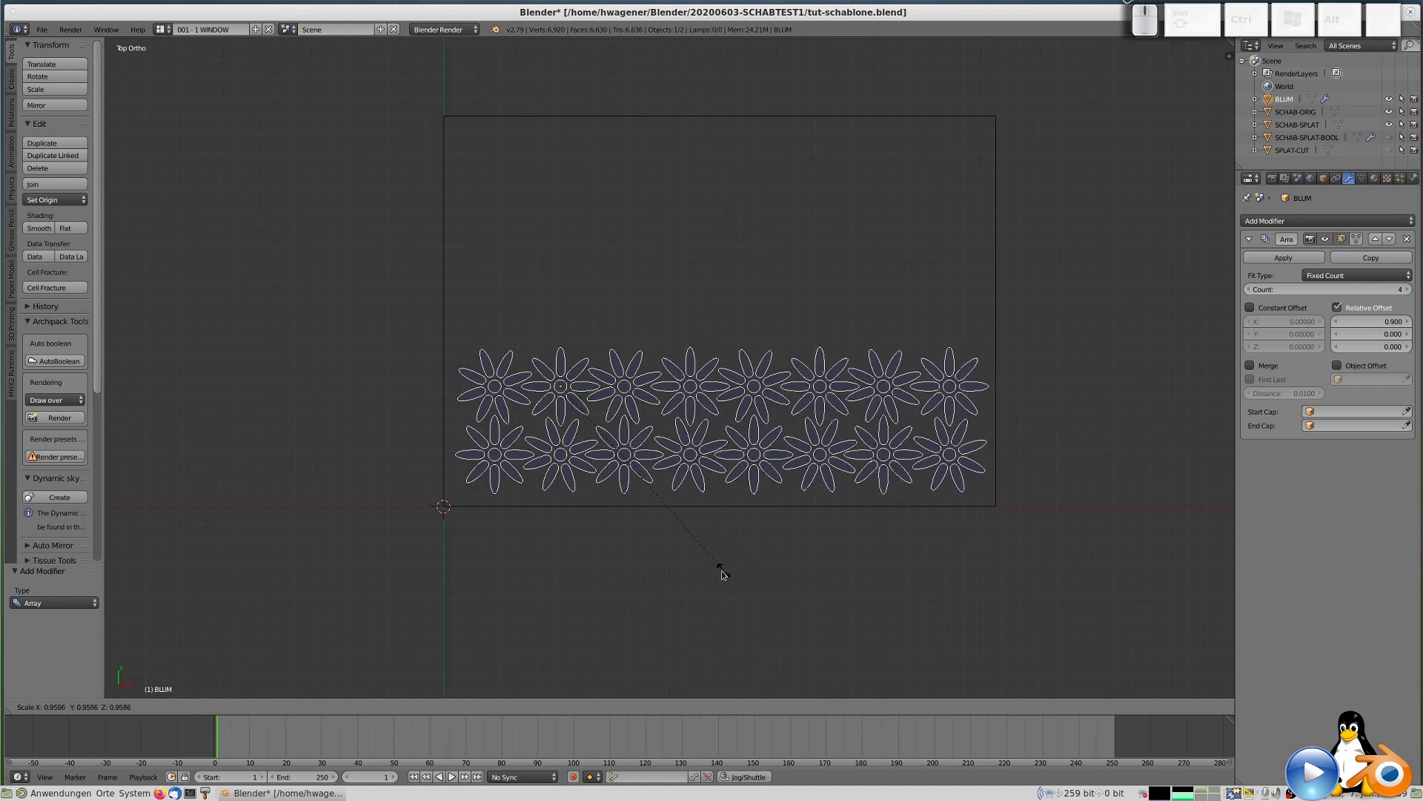
pyautogui.click(719, 577)
pyautogui.press('g')
pyautogui.press('x')
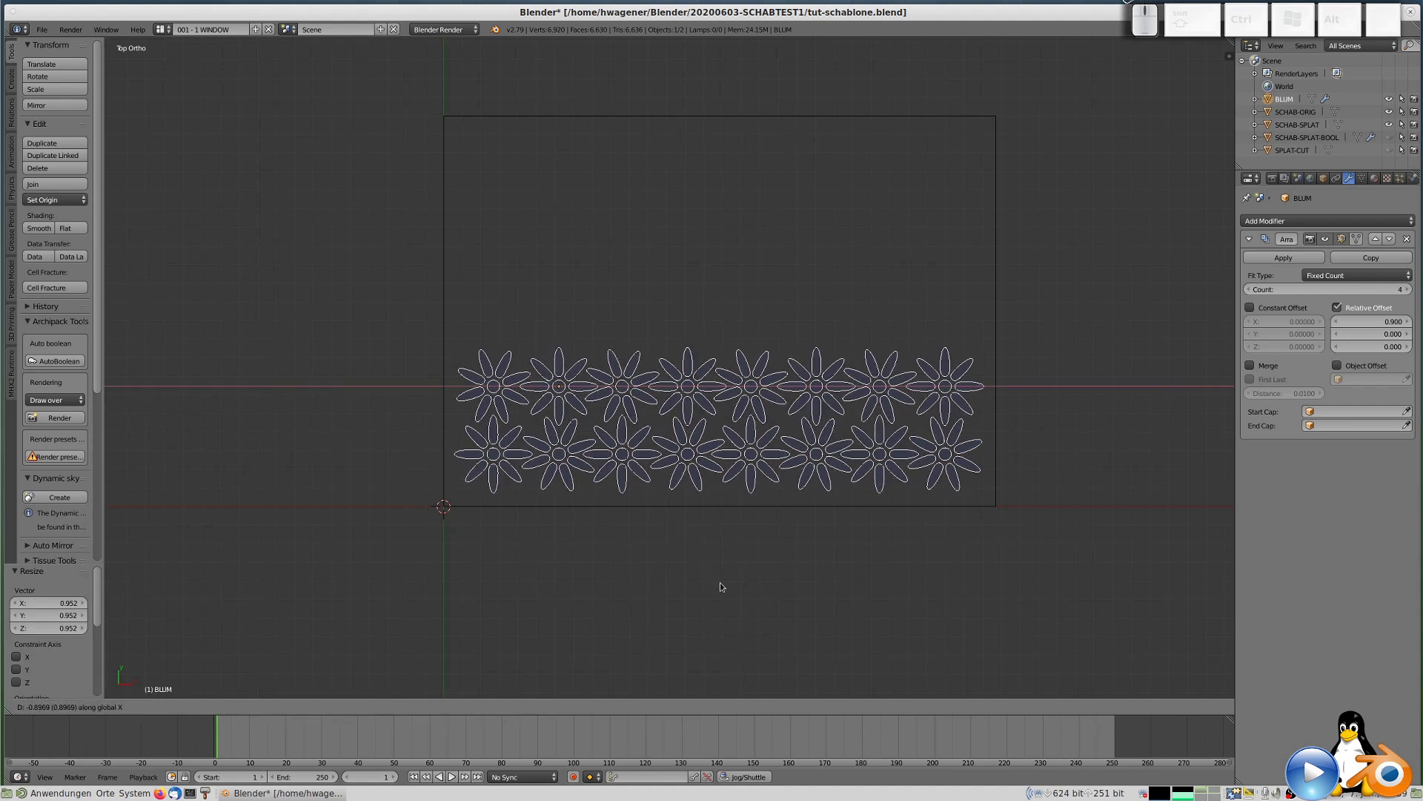
pyautogui.click(724, 585)
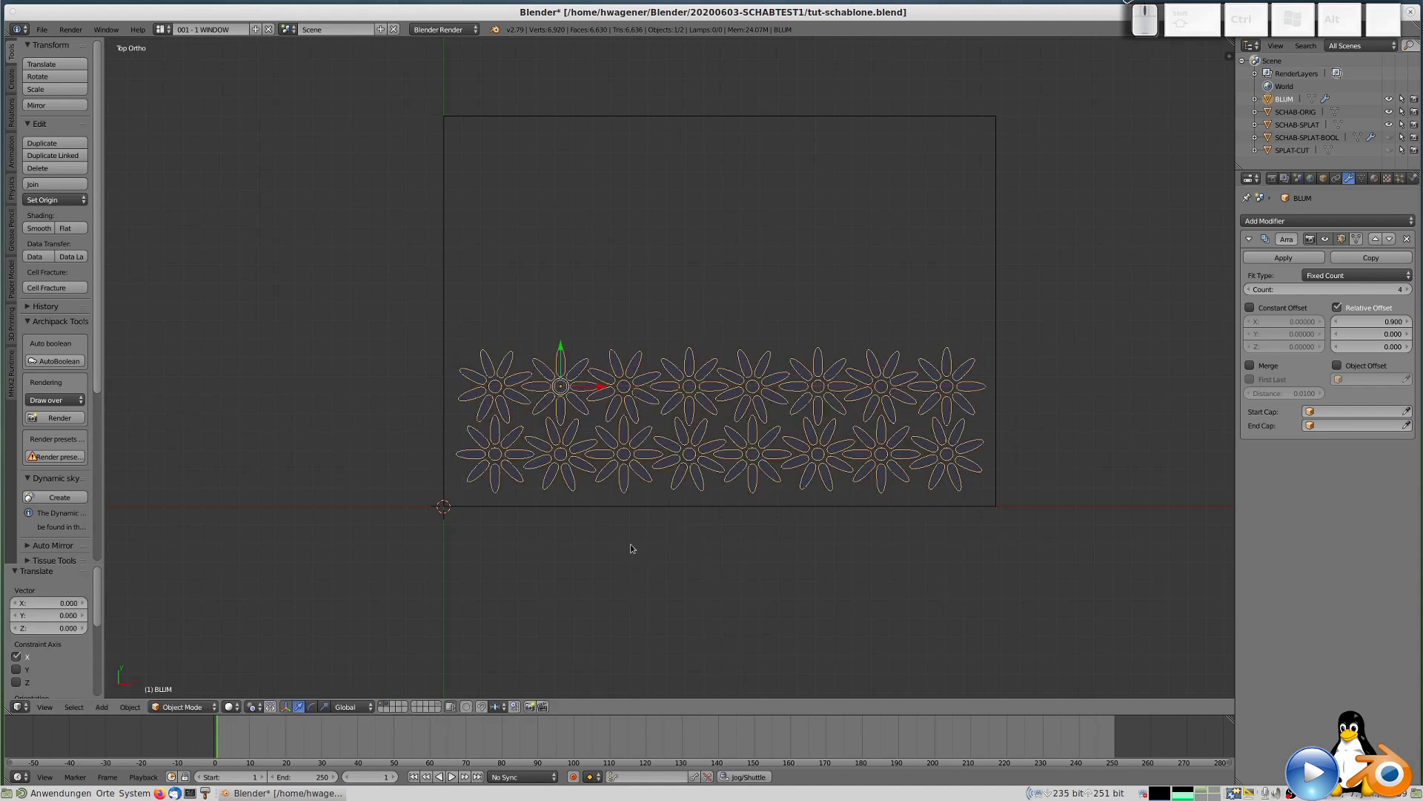
pyautogui.press('g')
pyautogui.press('y')
pyautogui.click(637, 546)
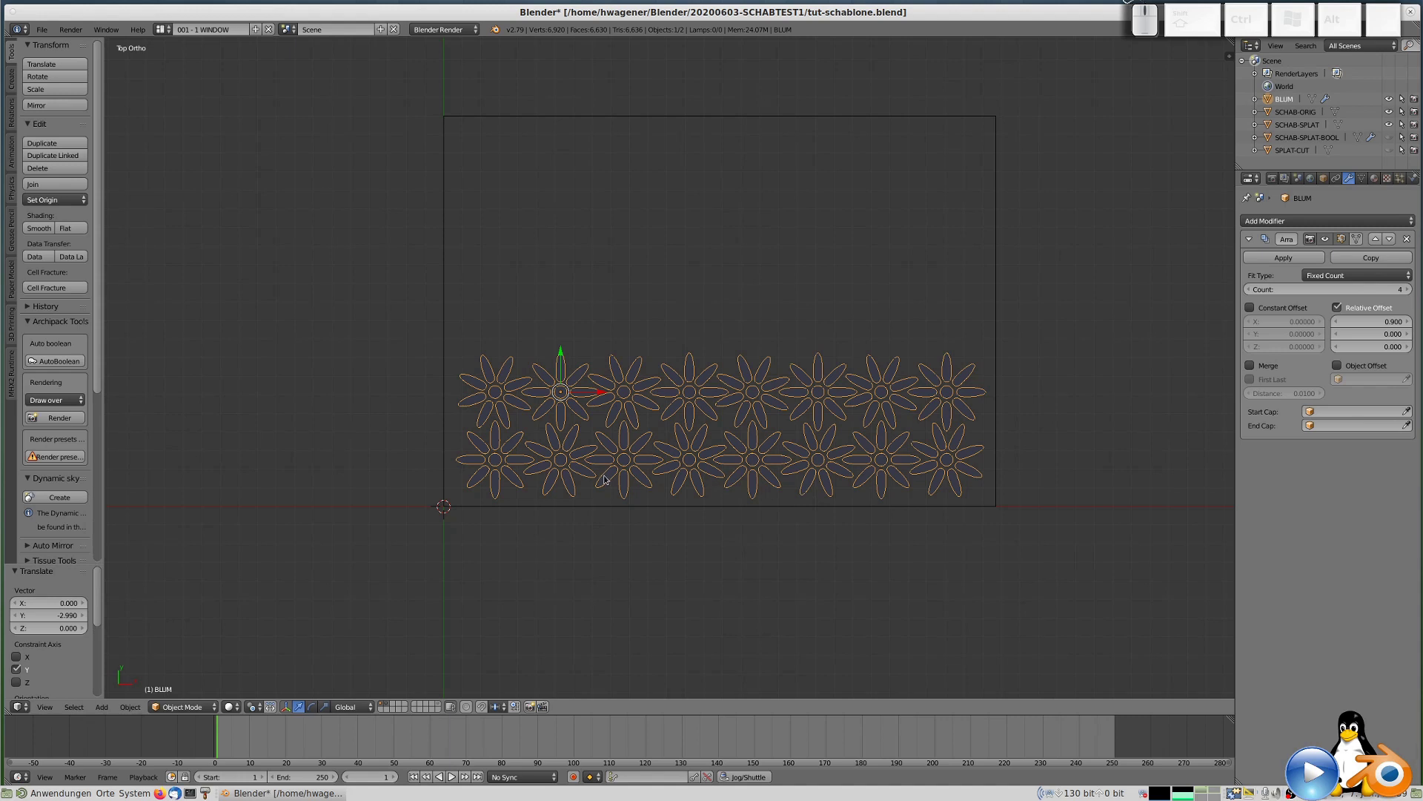
# Enlarge the flowers slightly and shift them along X to fill the plate's width.
pyautogui.press('g')
pyautogui.press('x')
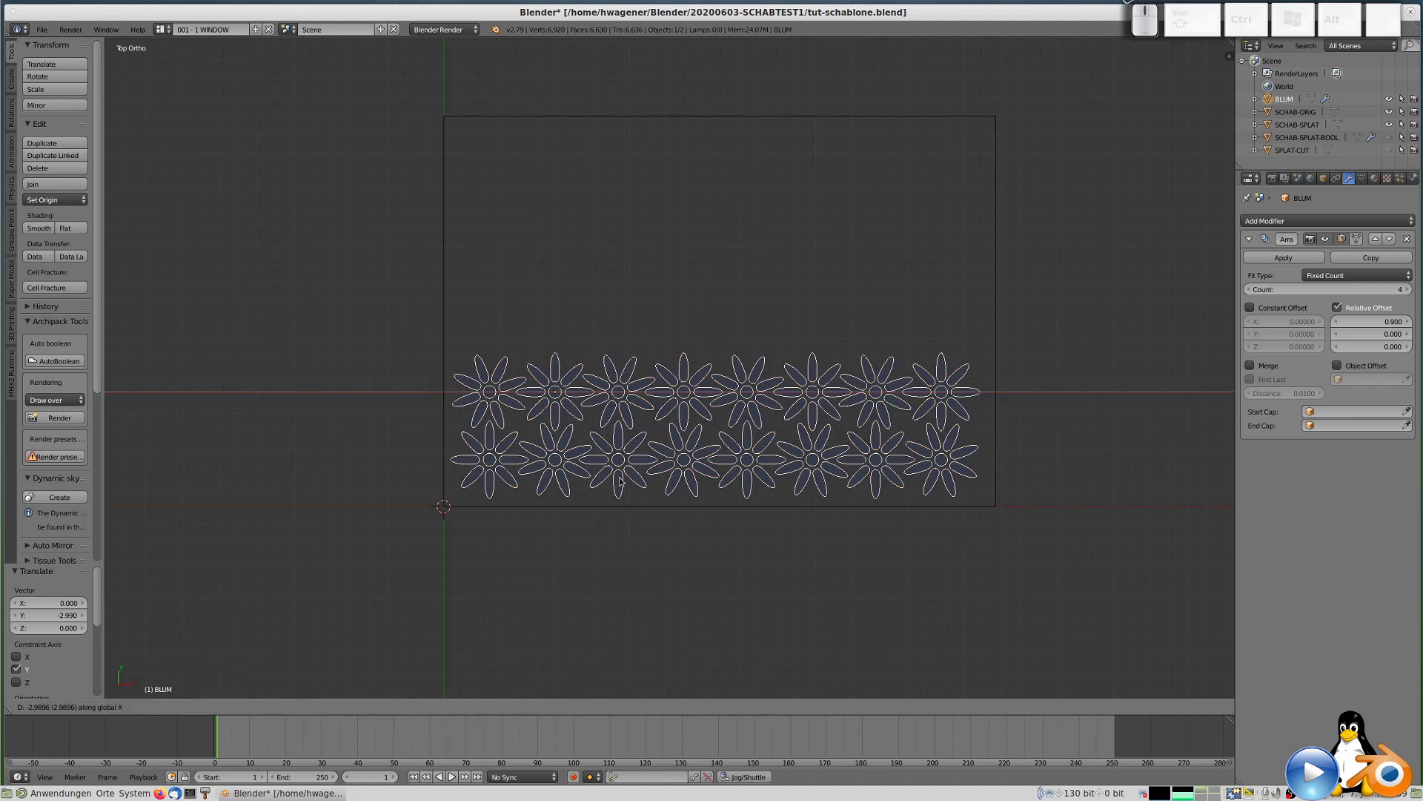
pyautogui.click(619, 481)
pyautogui.press('s')
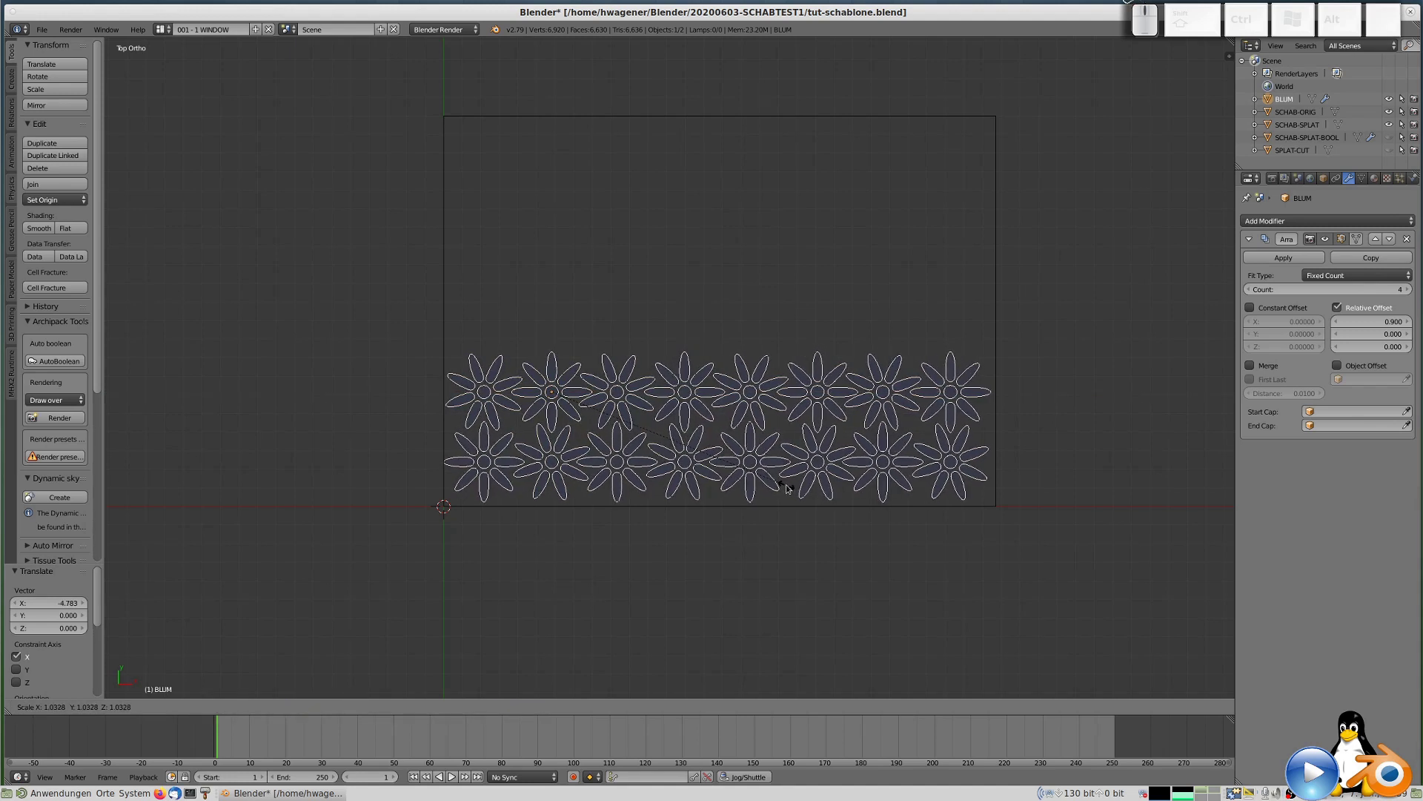
pyautogui.click(786, 488)
pyautogui.press('g')
pyautogui.press('x')
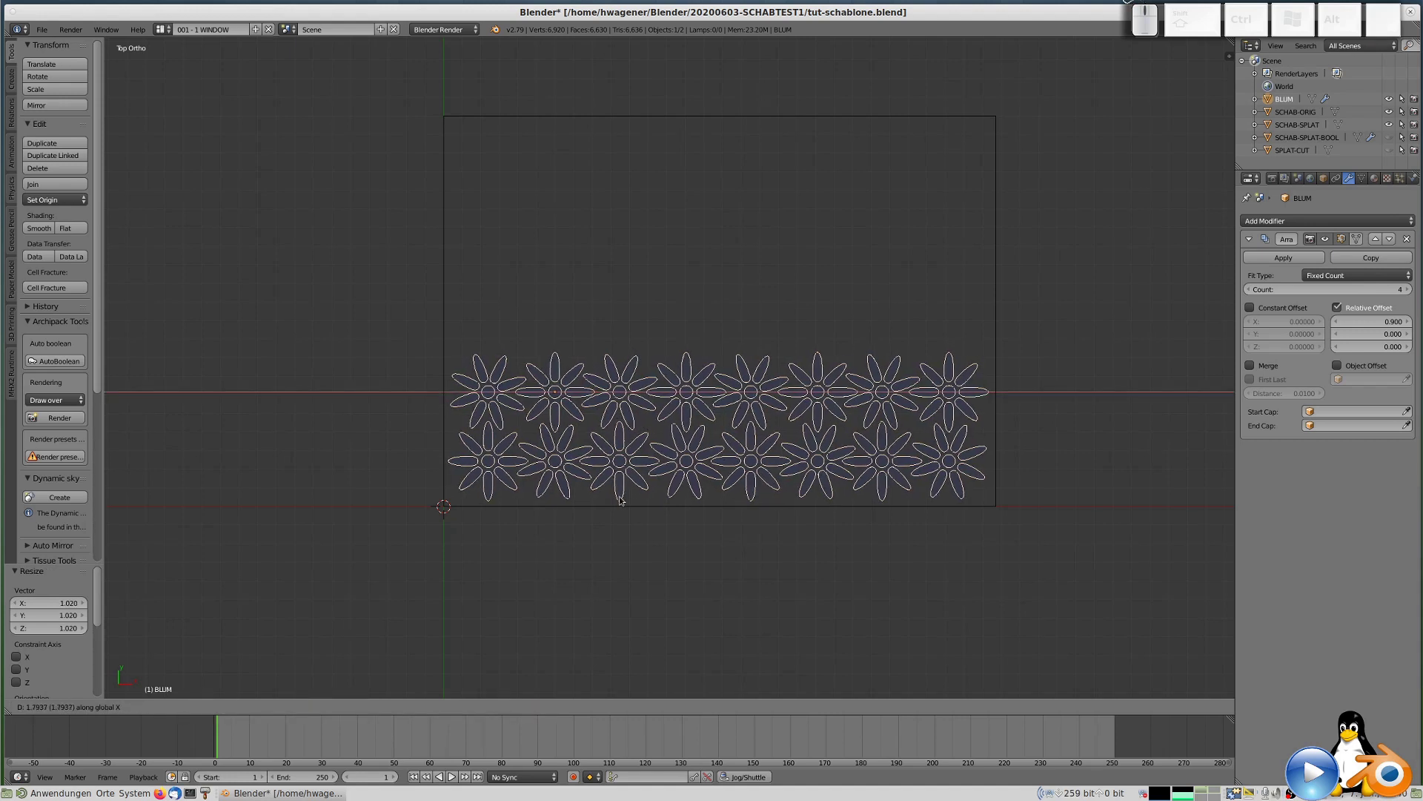
pyautogui.click(624, 500)
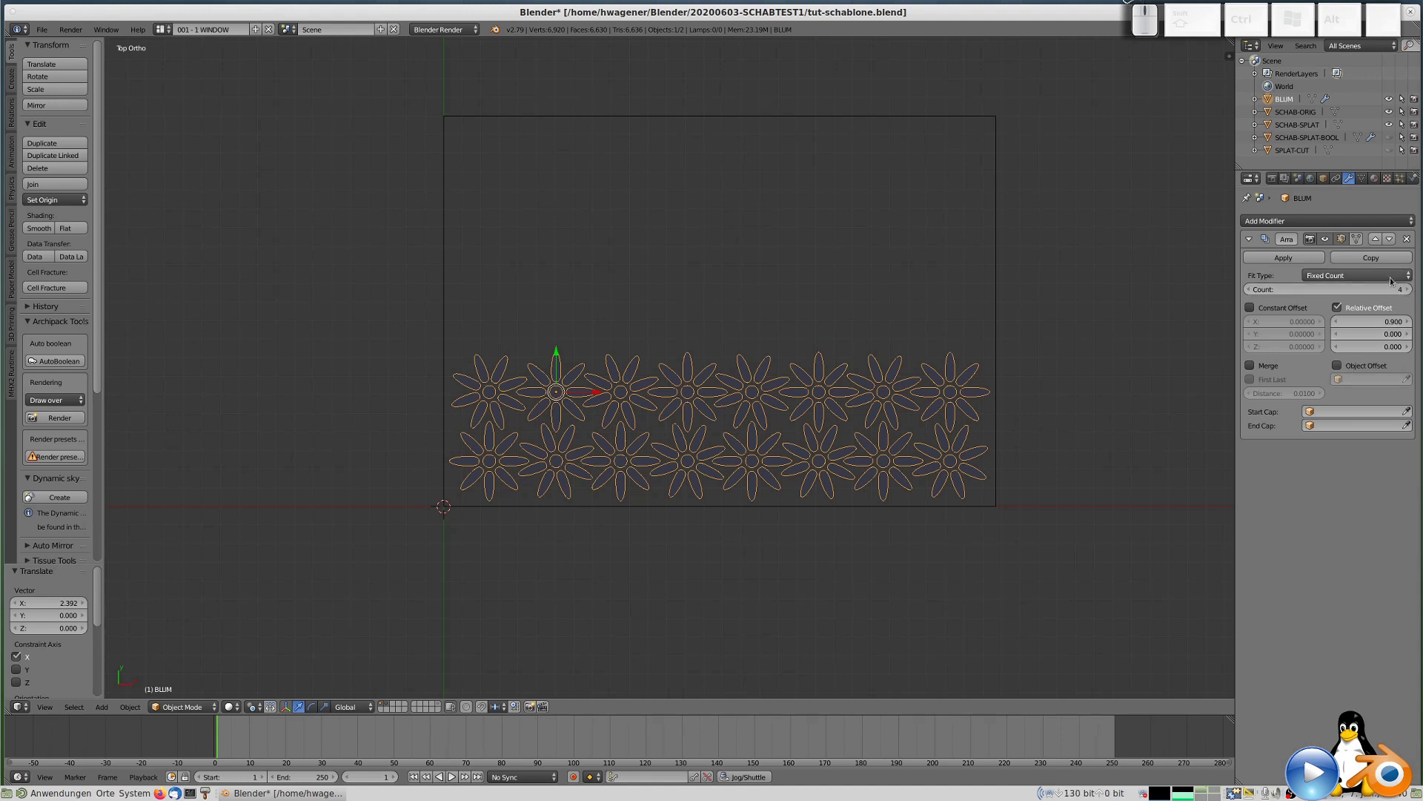
# Copy the Array modifier and give the second one X offset 0 and Y offset 0.9.
pyautogui.click(1374, 262)
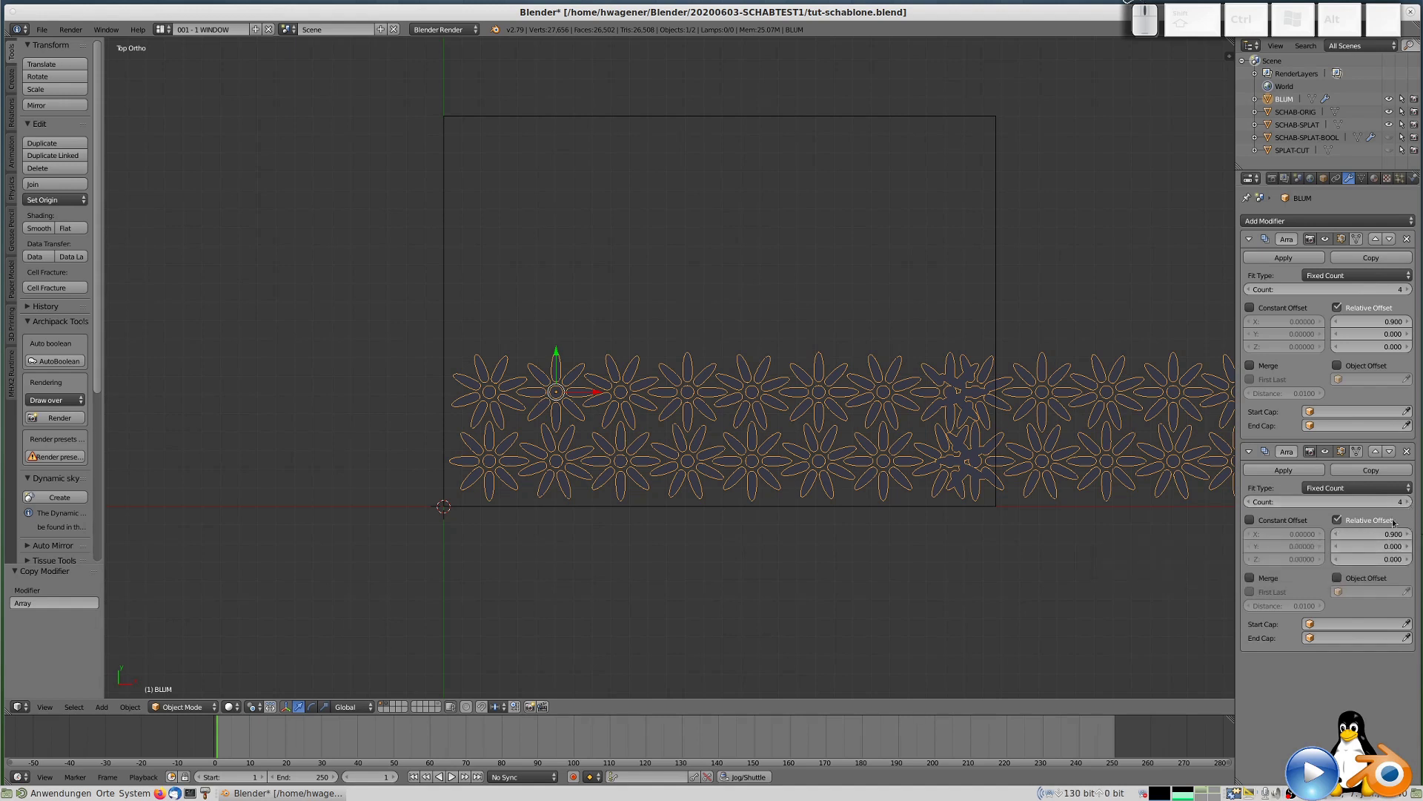
pyautogui.click(1388, 539)
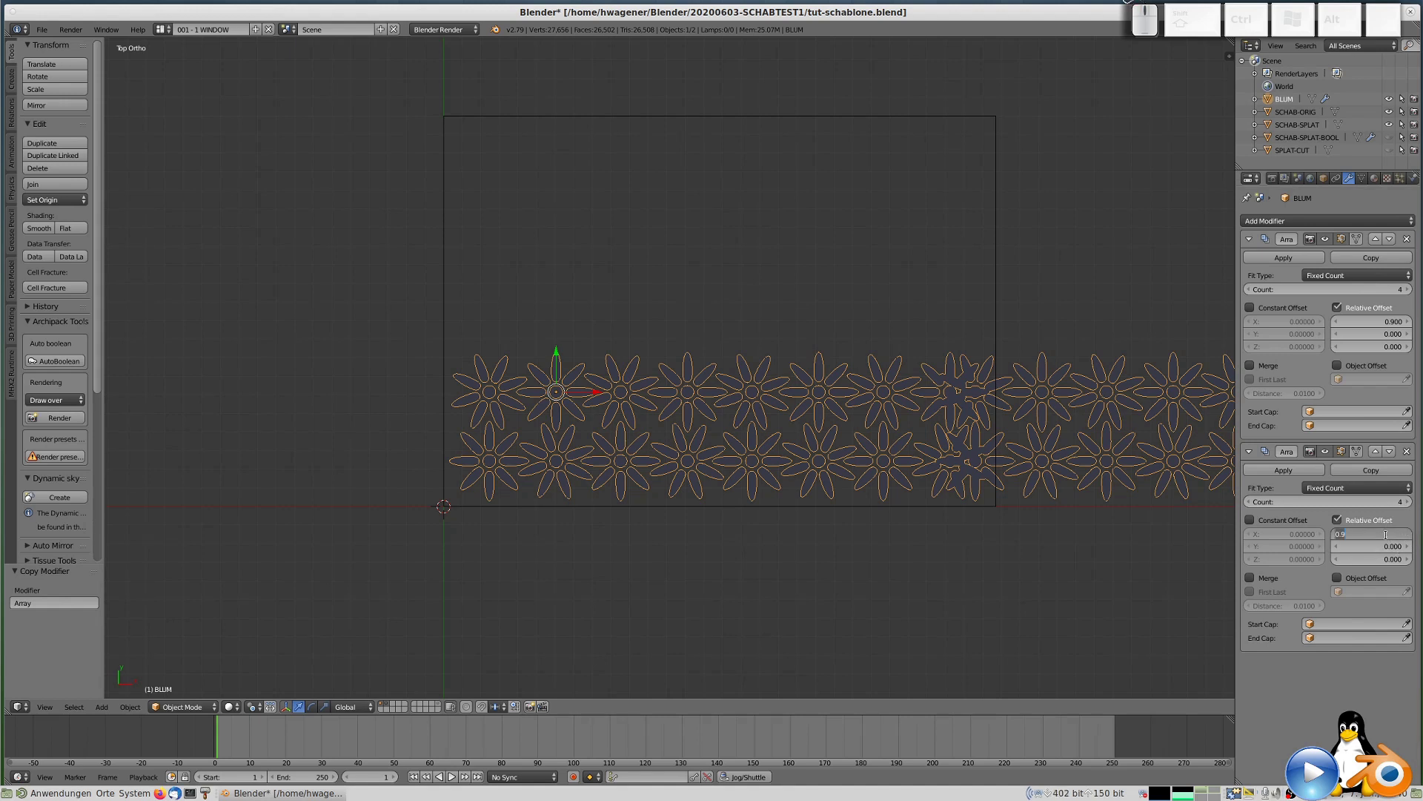
pyautogui.press('KP_0')
pyautogui.press('KP_Enter')
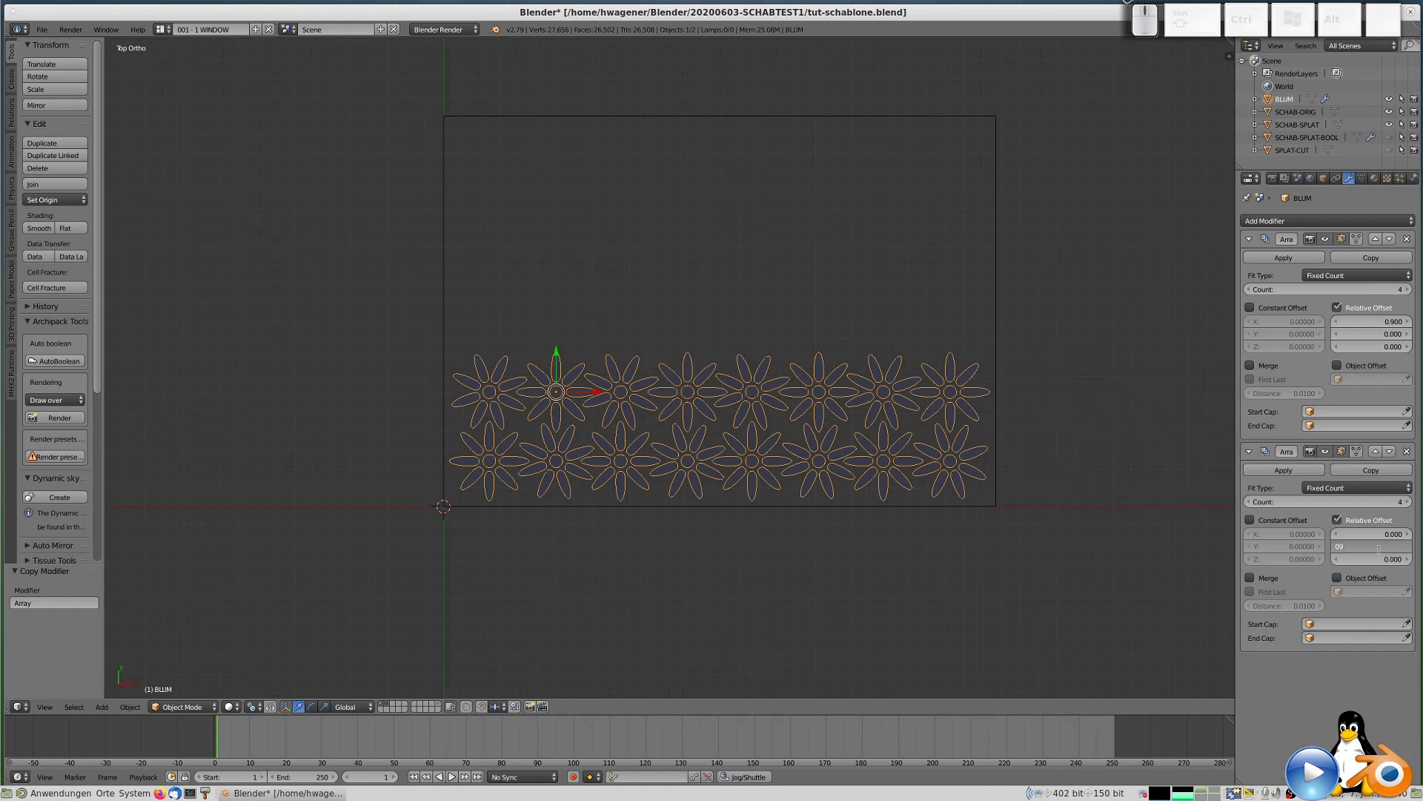
pyautogui.press('BackSpace')
pyautogui.press('KP_Decimal')
pyautogui.press('KP_9')
pyautogui.press('KP_Enter')
# Raise the second array's Y offset to 0.950, then 1.010, for tight row spacing.
pyautogui.scroll(-3)
pyautogui.scroll(-3)
pyautogui.scroll(-3)
pyautogui.scroll(3)
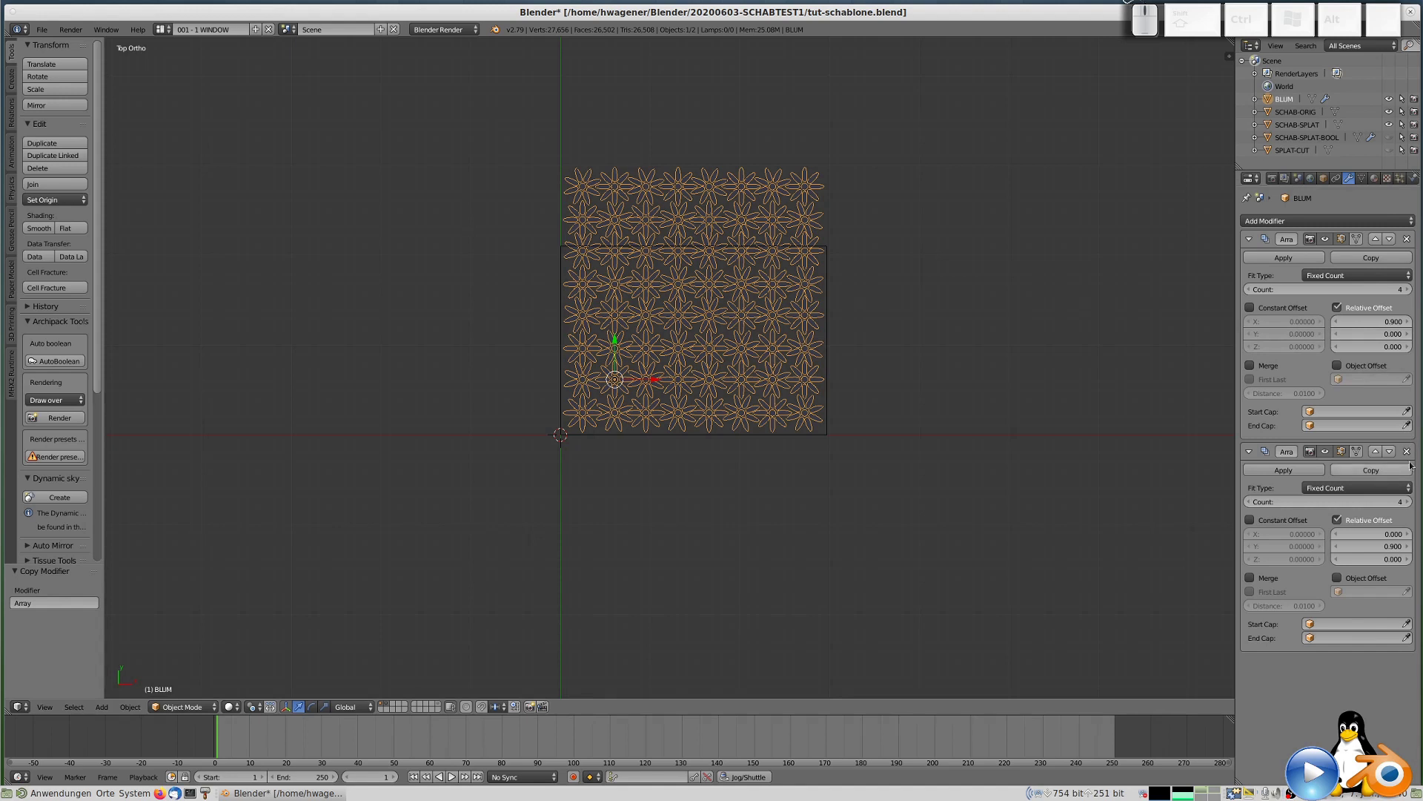
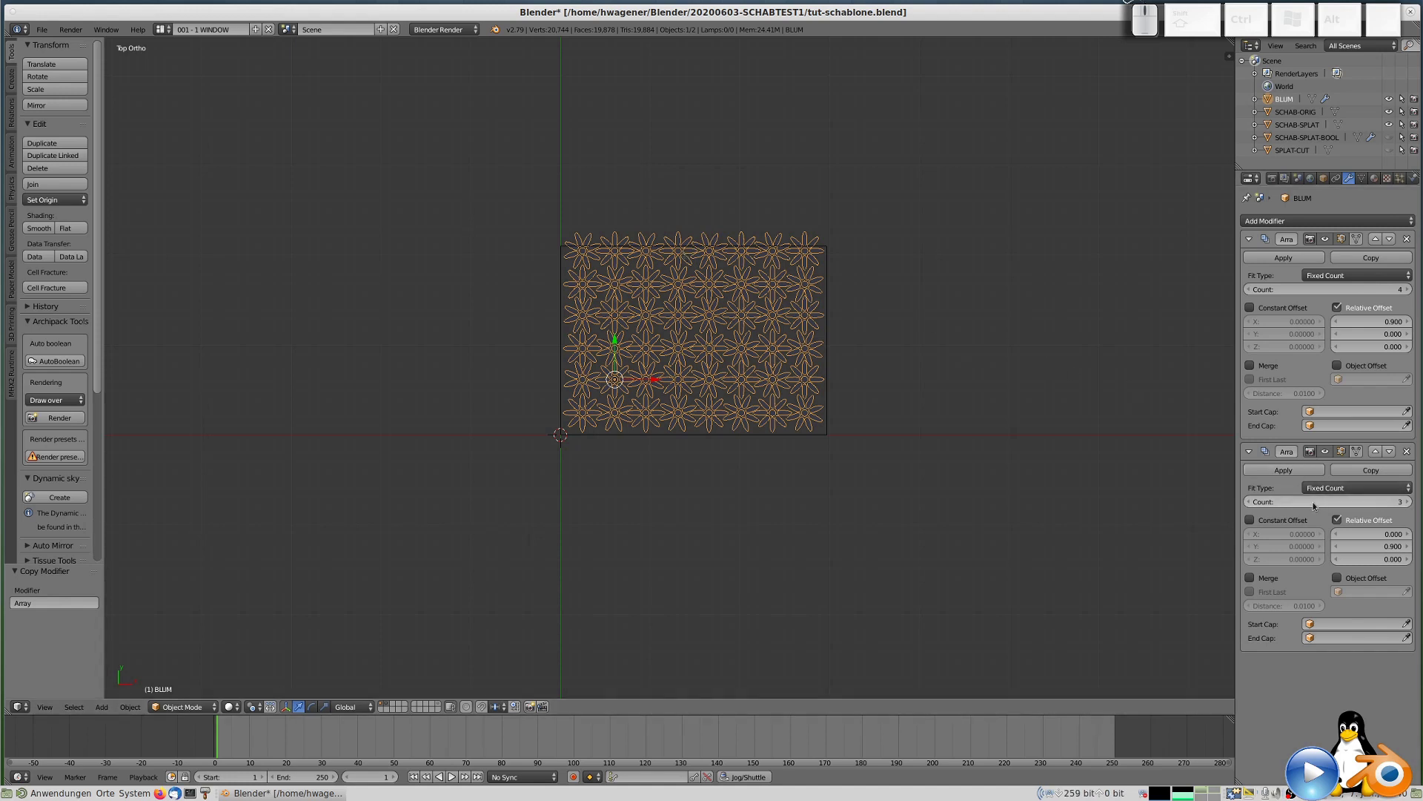
pyautogui.scroll(3)
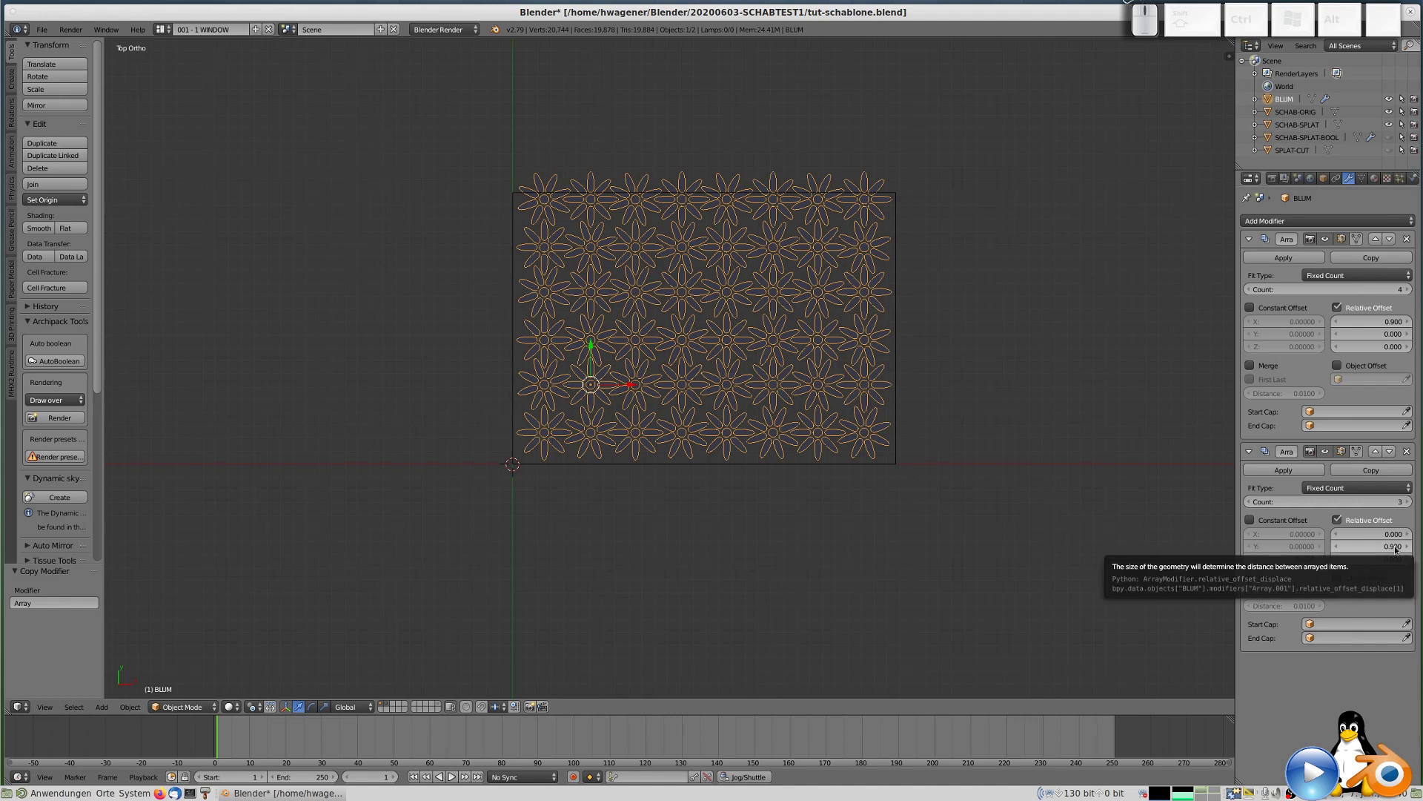
pyautogui.click(1399, 549)
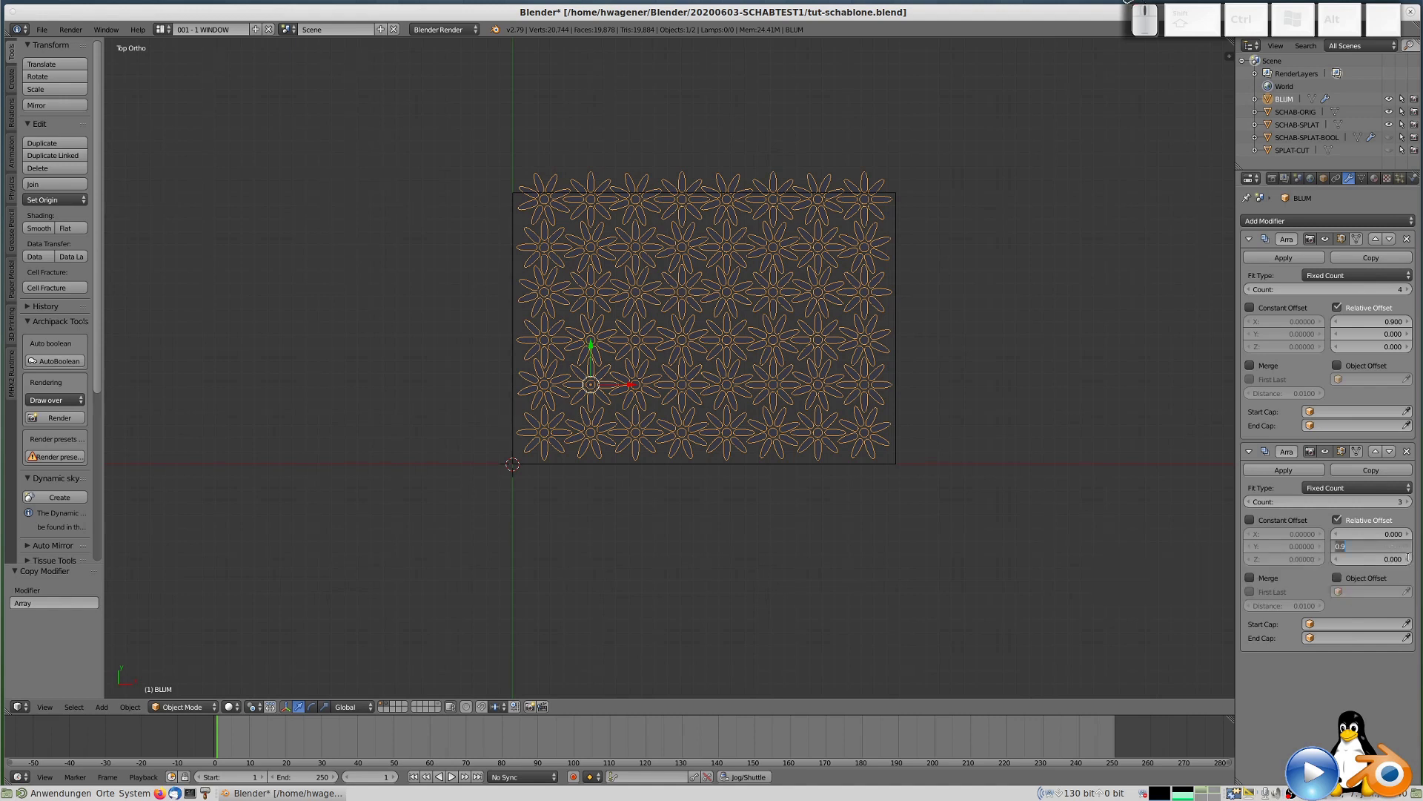
pyautogui.press('KP_0')
pyautogui.press('KP_Decimal')
pyautogui.press('KP_9')
pyautogui.press('KP_5')
pyautogui.press('KP_Enter')
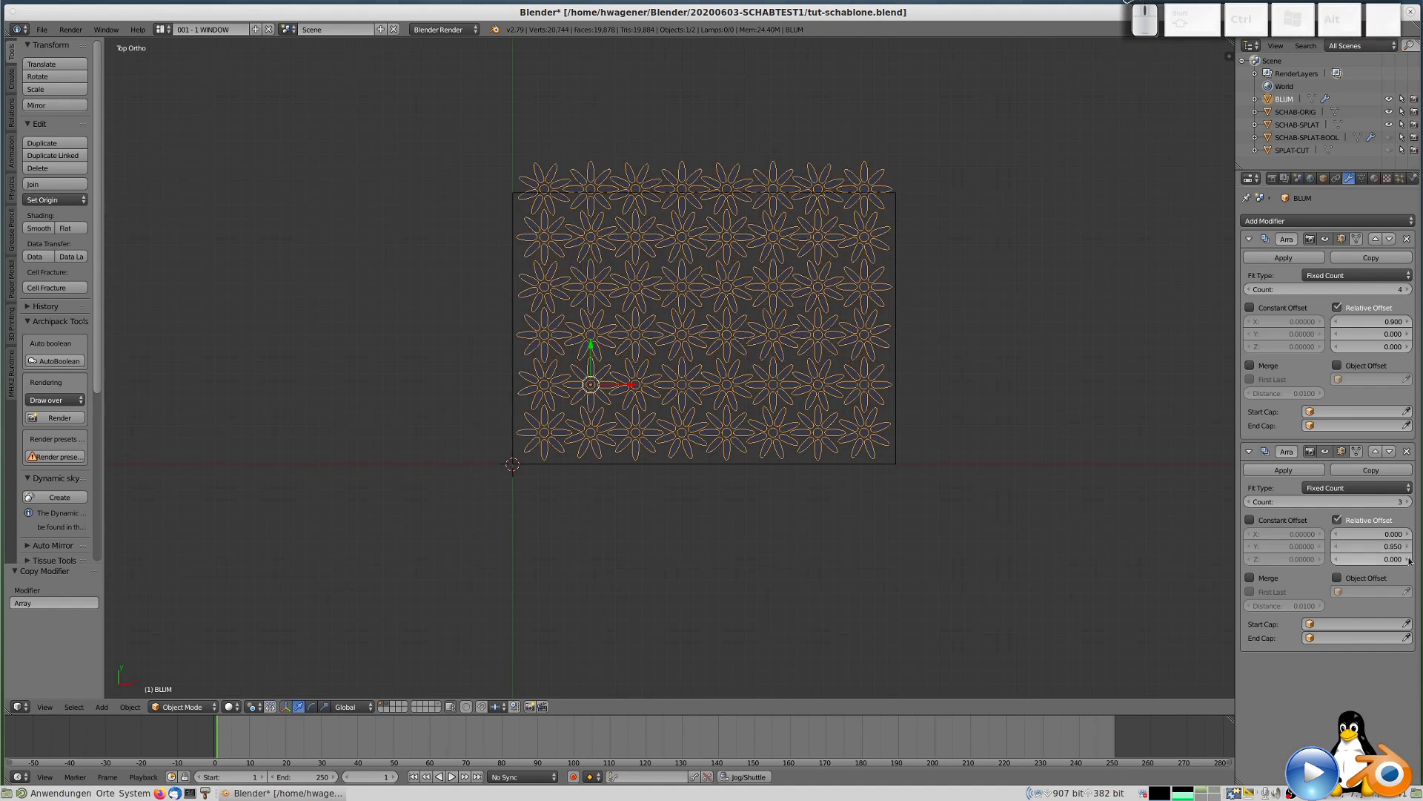
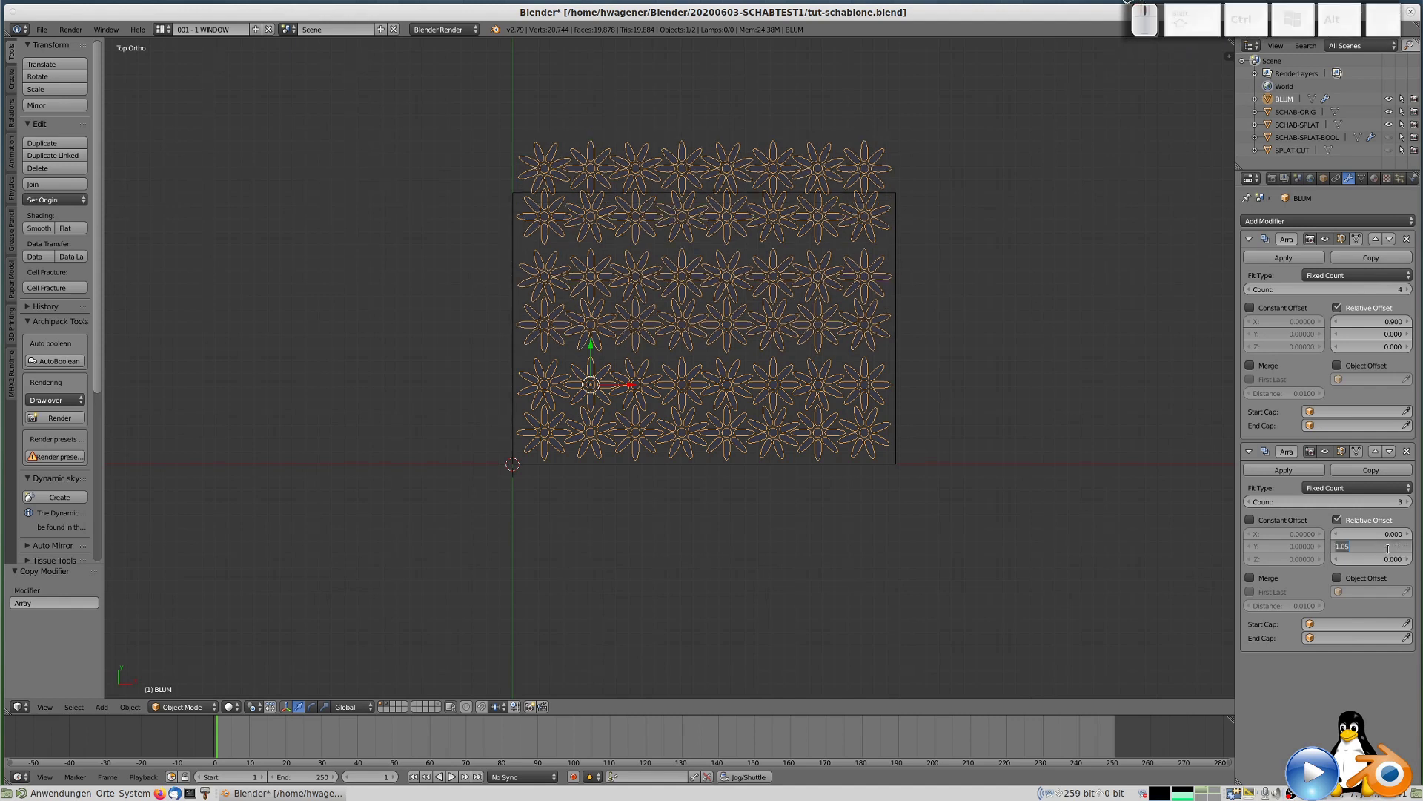
pyautogui.press('KP_1')
pyautogui.press('KP_Decimal')
pyautogui.press('KP_0')
pyautogui.press('KP_1')
pyautogui.press('KP_Enter')
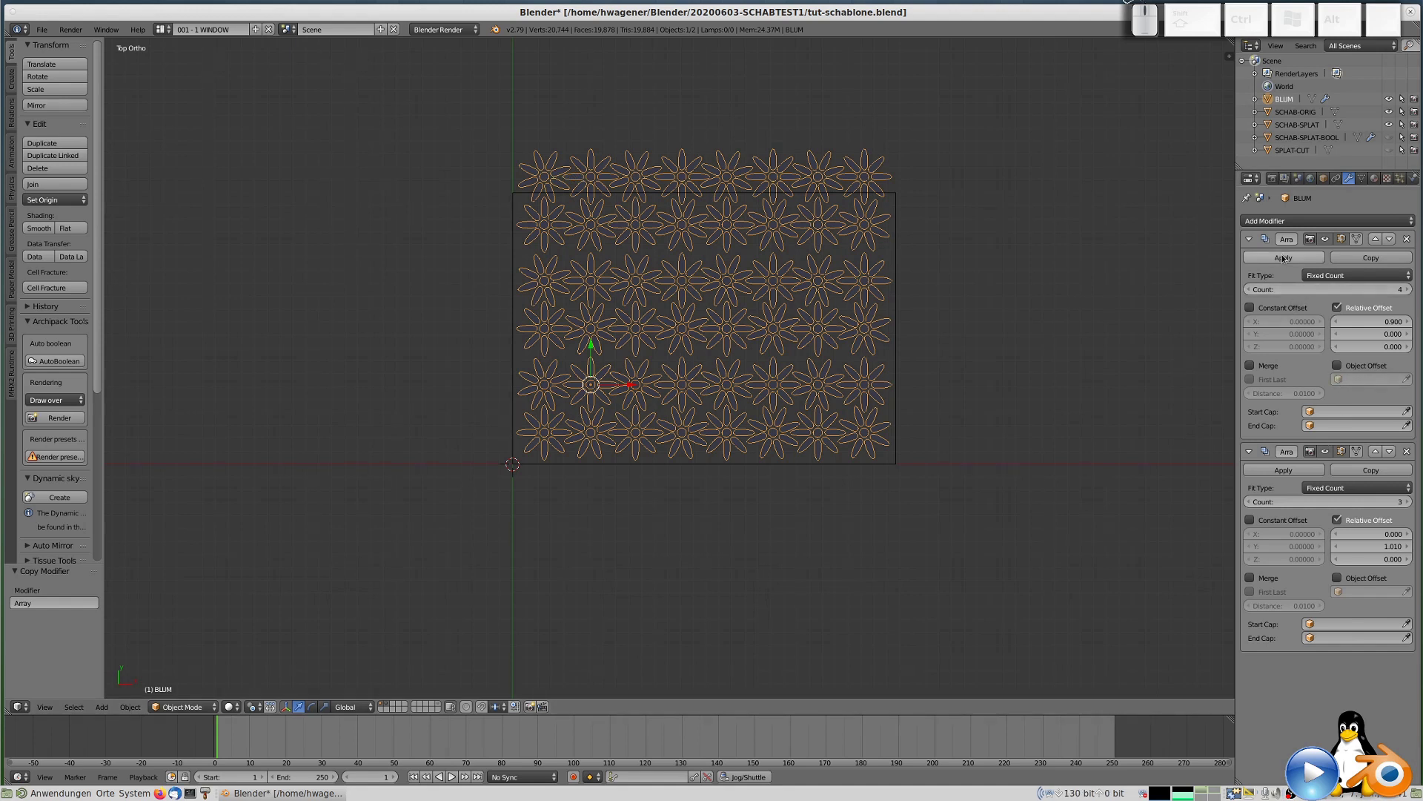
# Apply both Array modifiers, then delete the overhanging top row's vertices in Edit Mode.
pyautogui.click(1287, 261)
pyautogui.click(1285, 260)
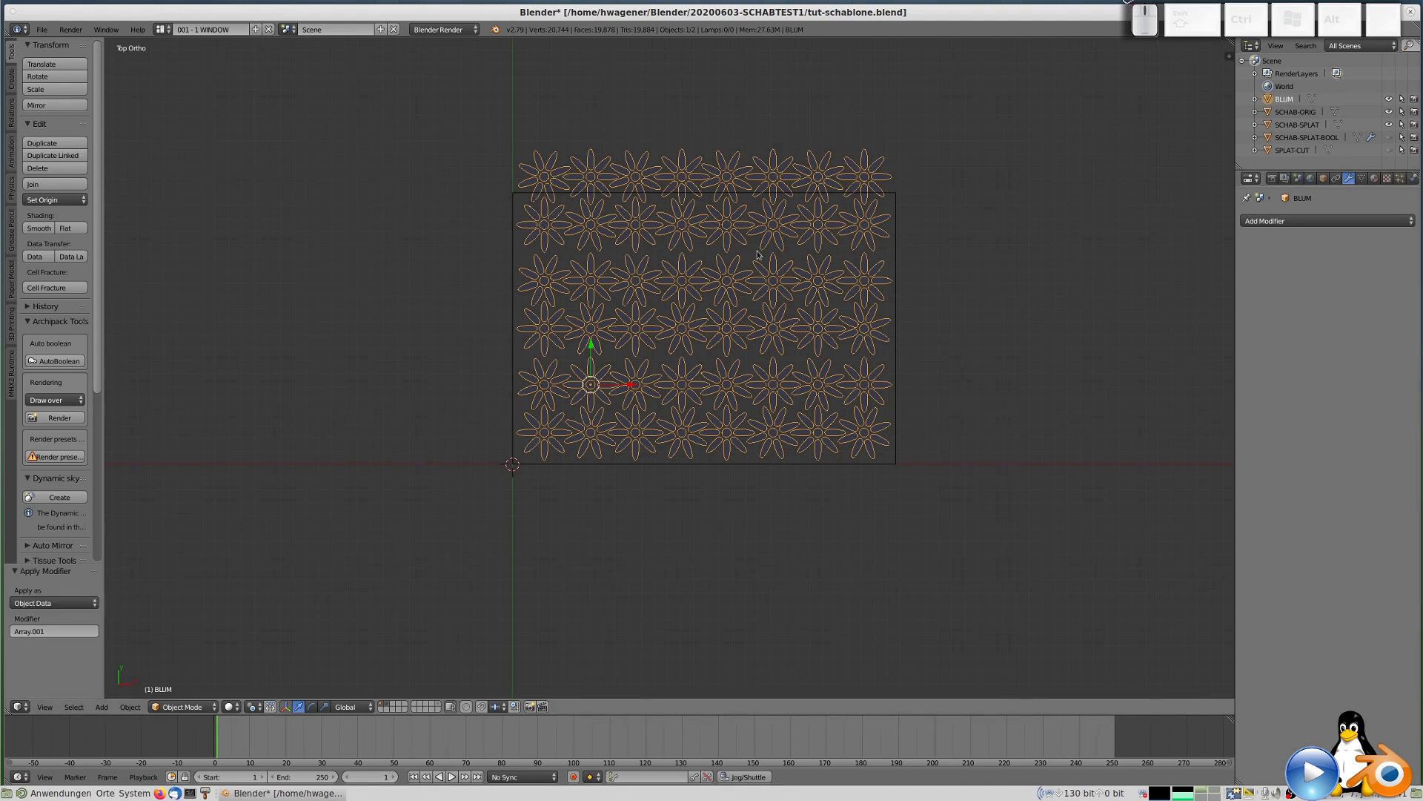
pyautogui.press('Tab')
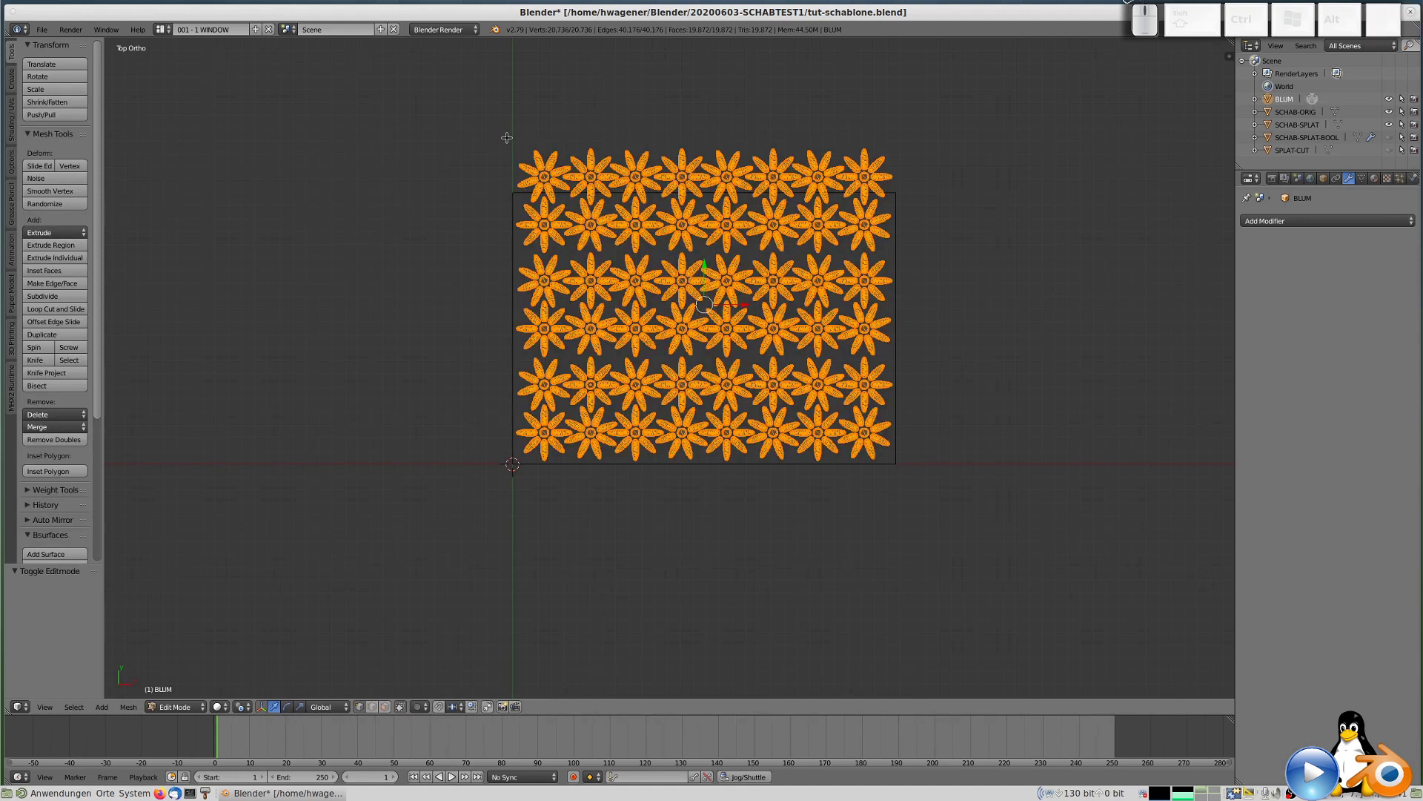
pyautogui.press('a')
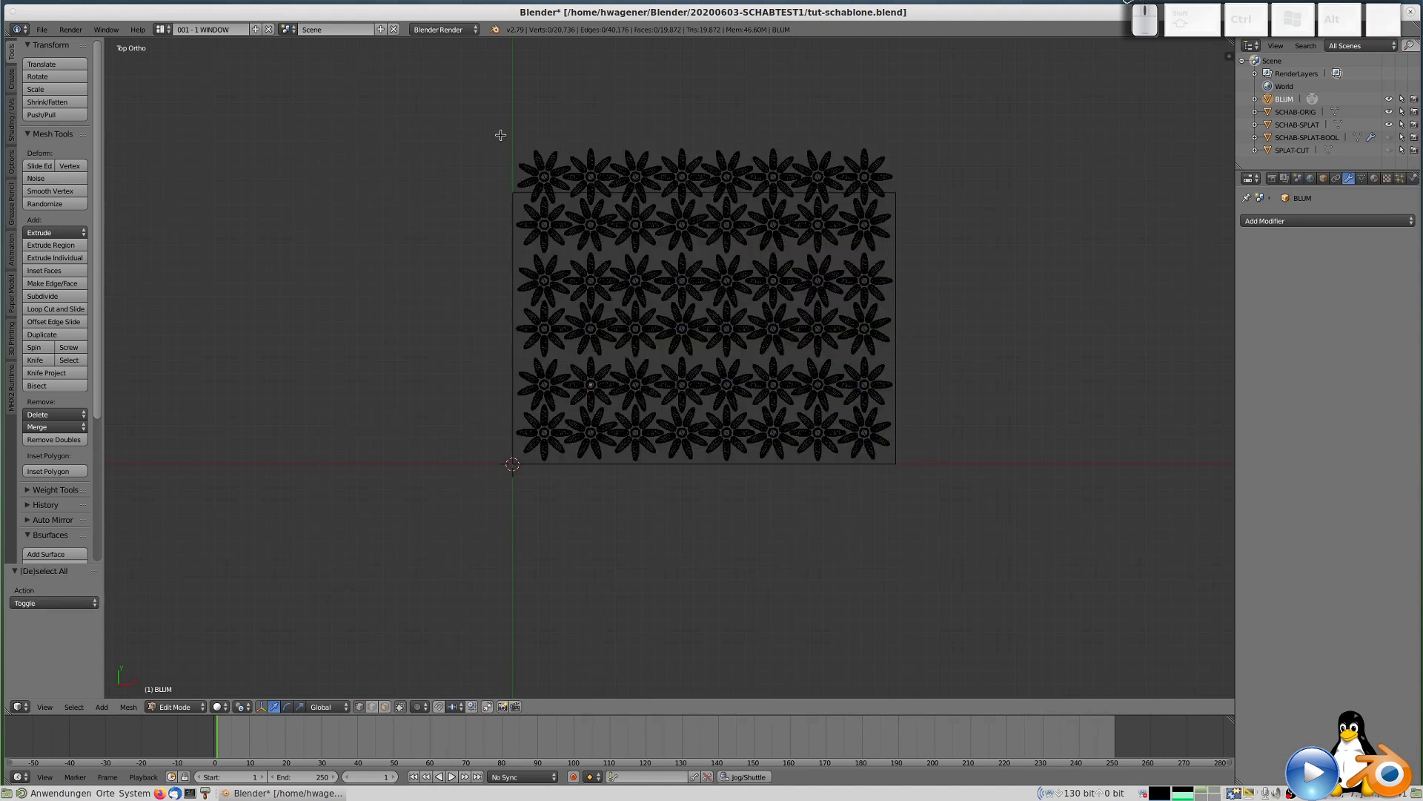
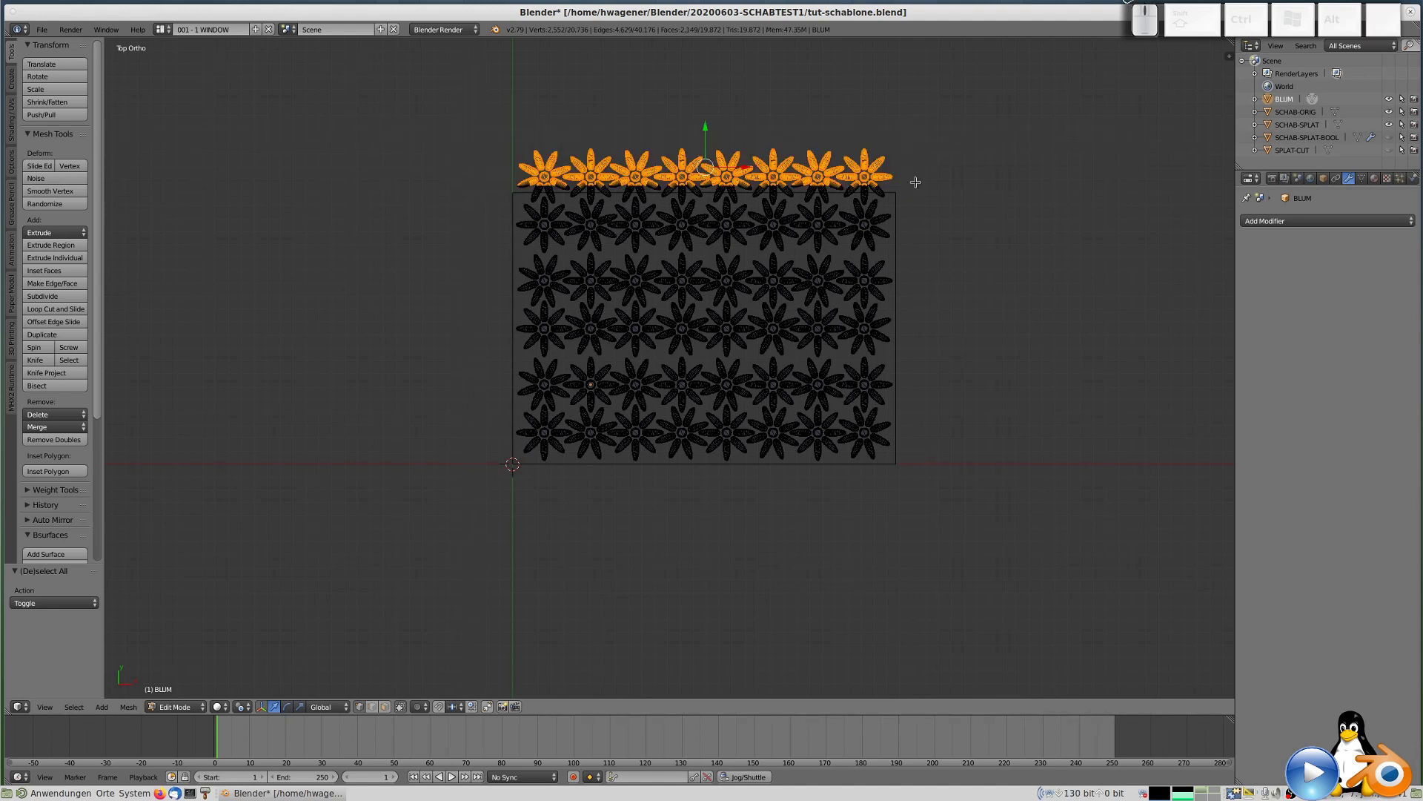
pyautogui.press('ctrl+l')
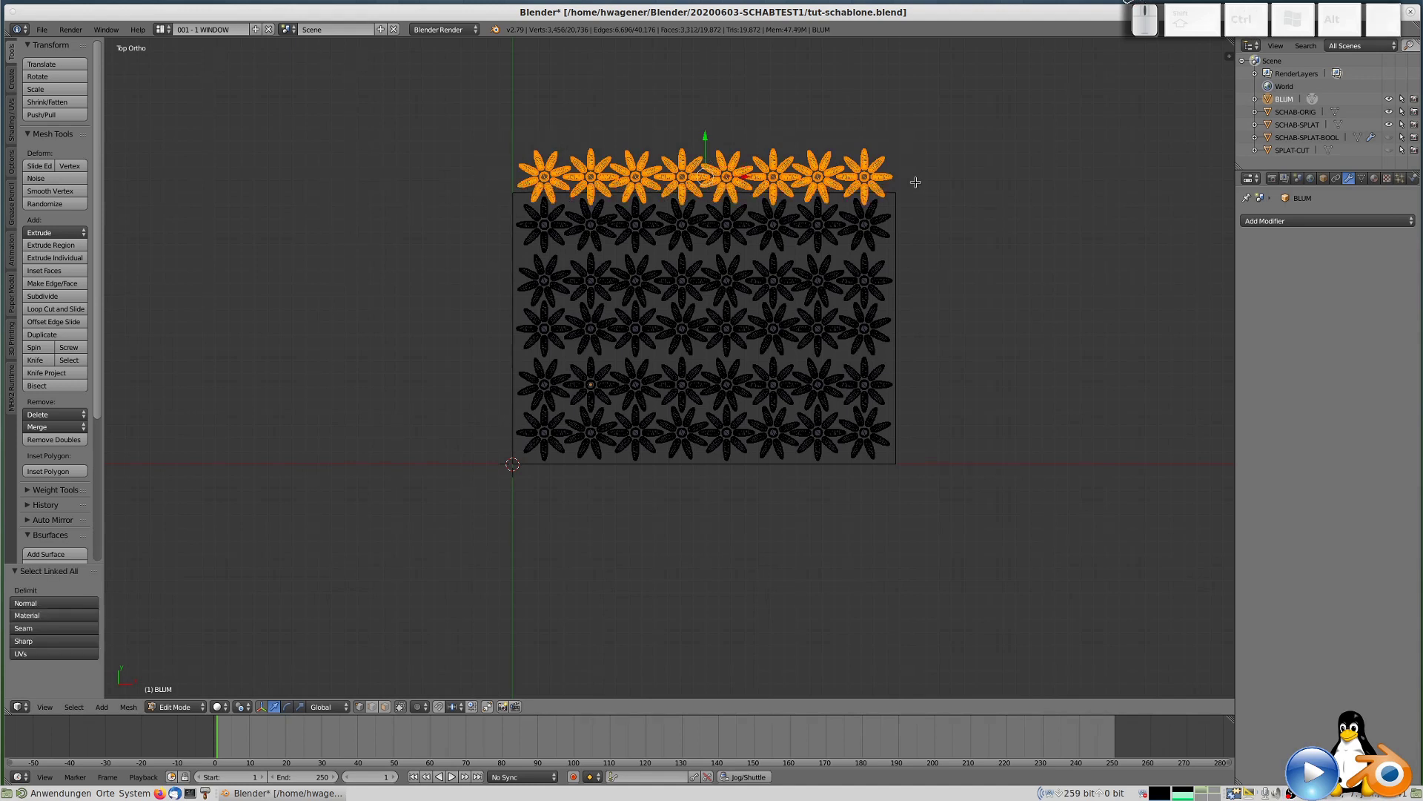
pyautogui.press('Delete')
pyautogui.press('Return')
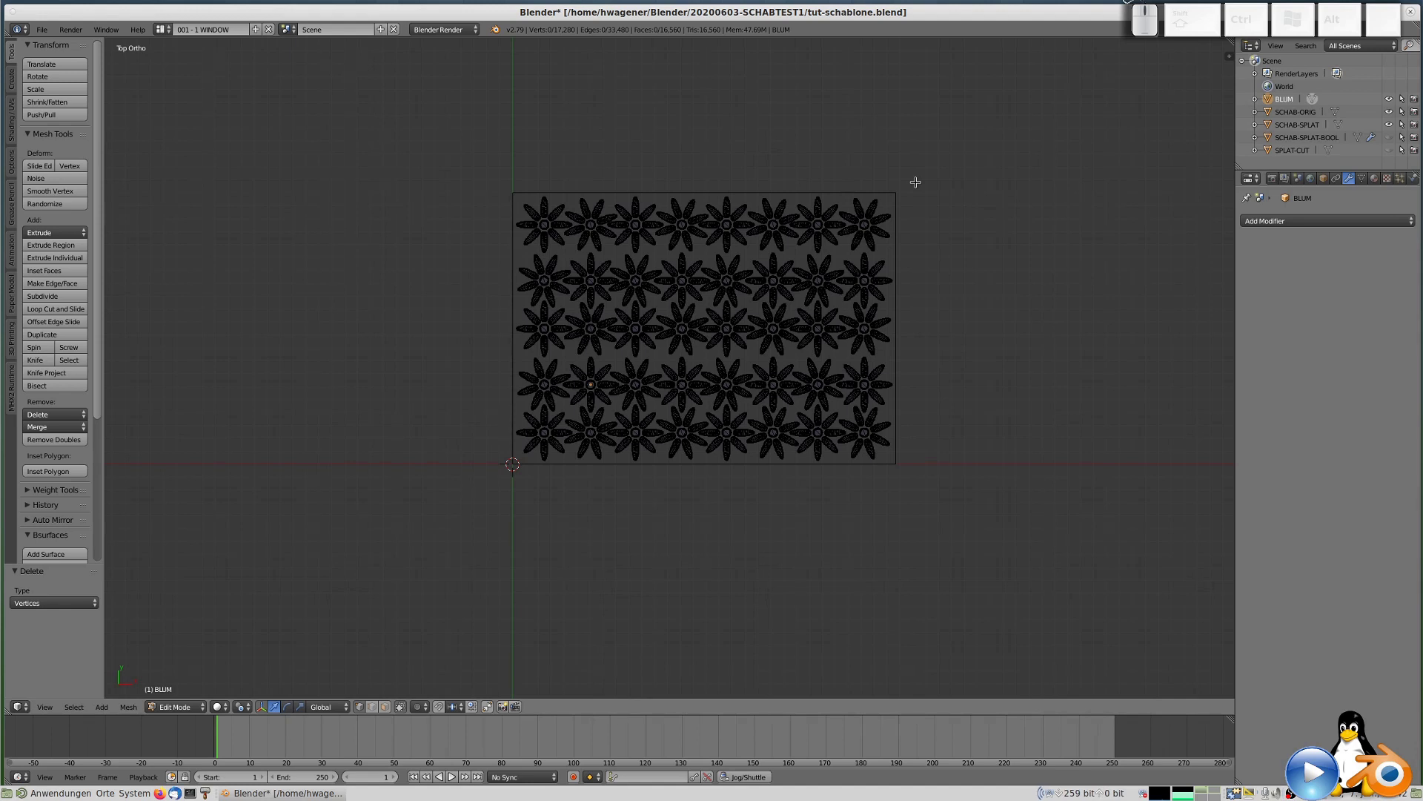
pyautogui.press('Tab')
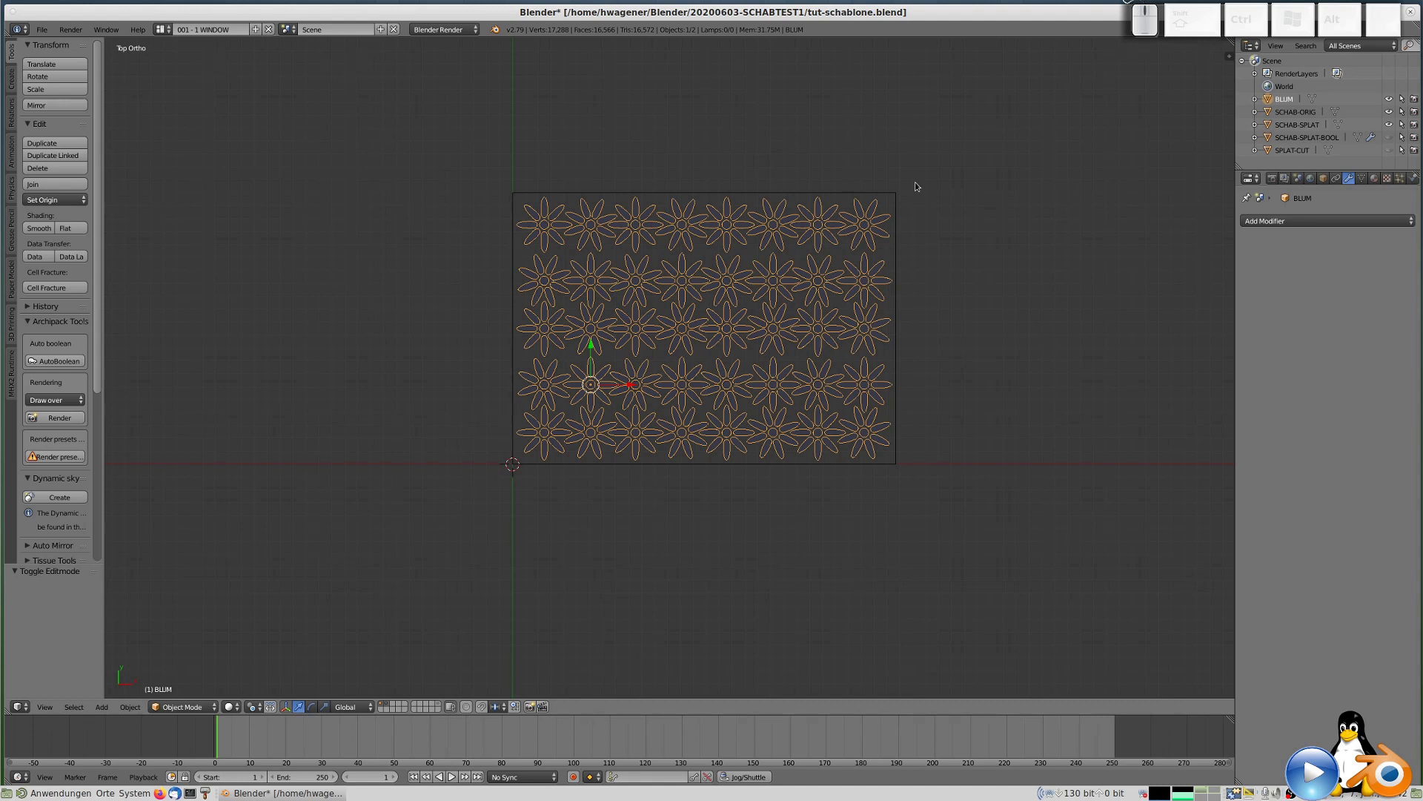
# Extrude all the flower faces upward into tall prisms rising through the plate.
pyautogui.moveTo(747, 442); pyautogui.dragTo(531, 485)
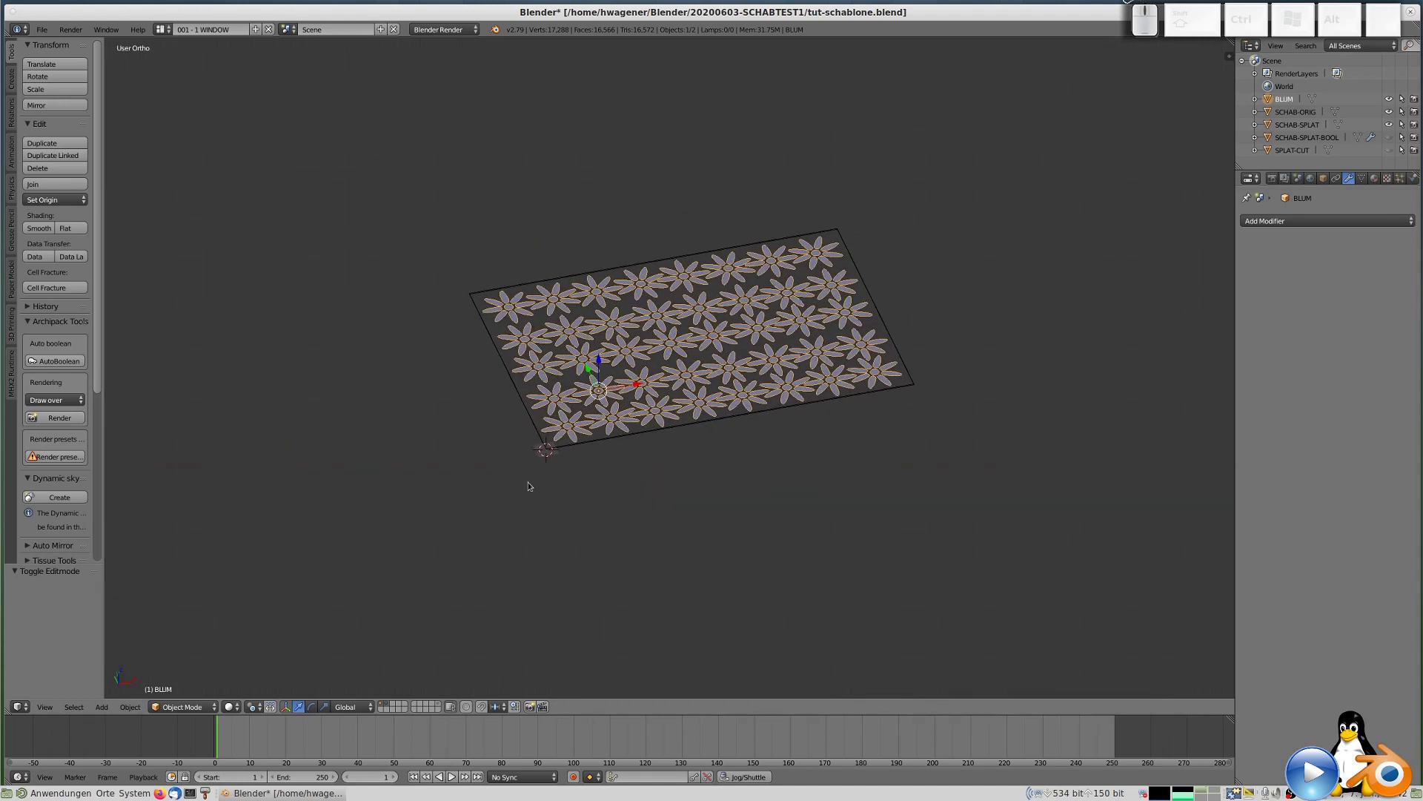
pyautogui.rightClick(592, 446)
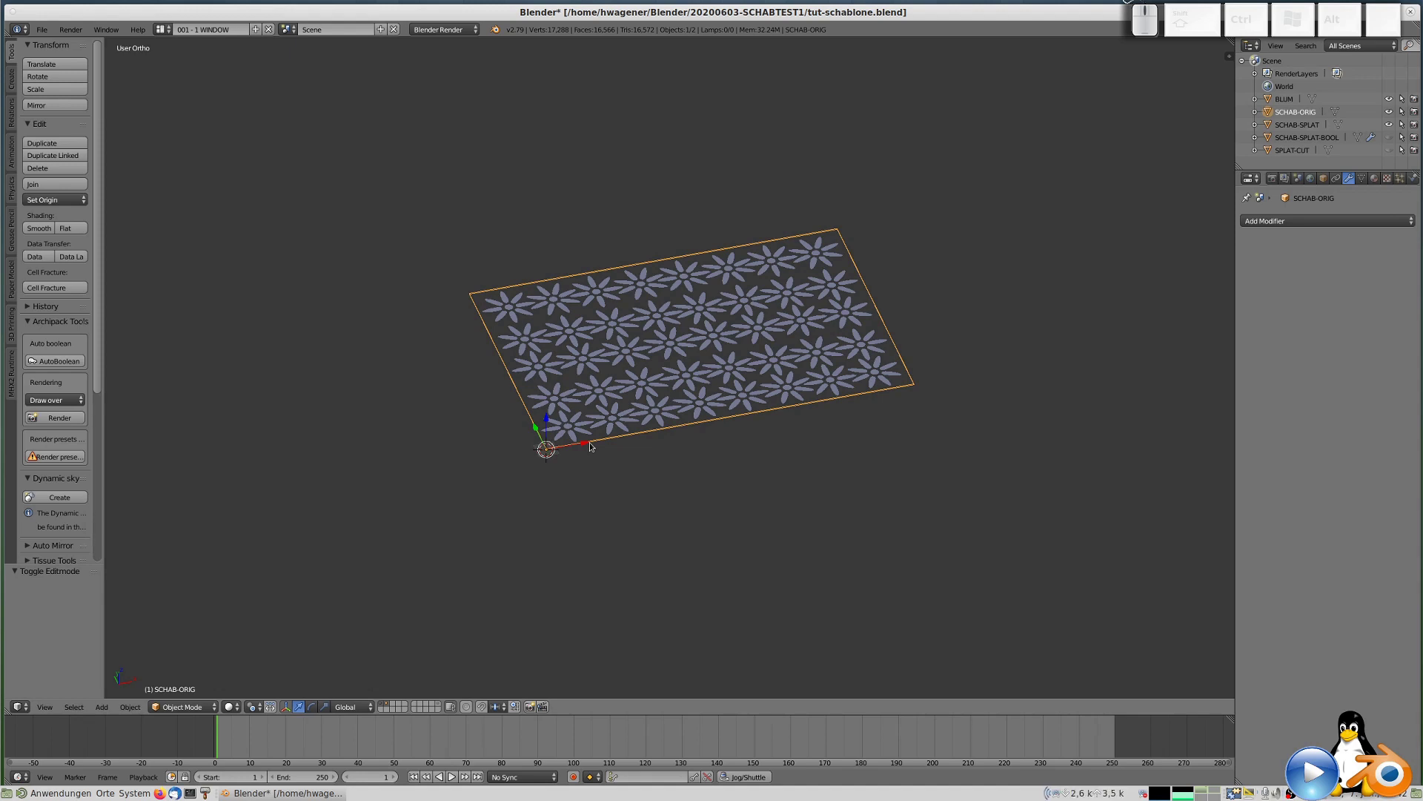
pyautogui.rightClick(529, 314)
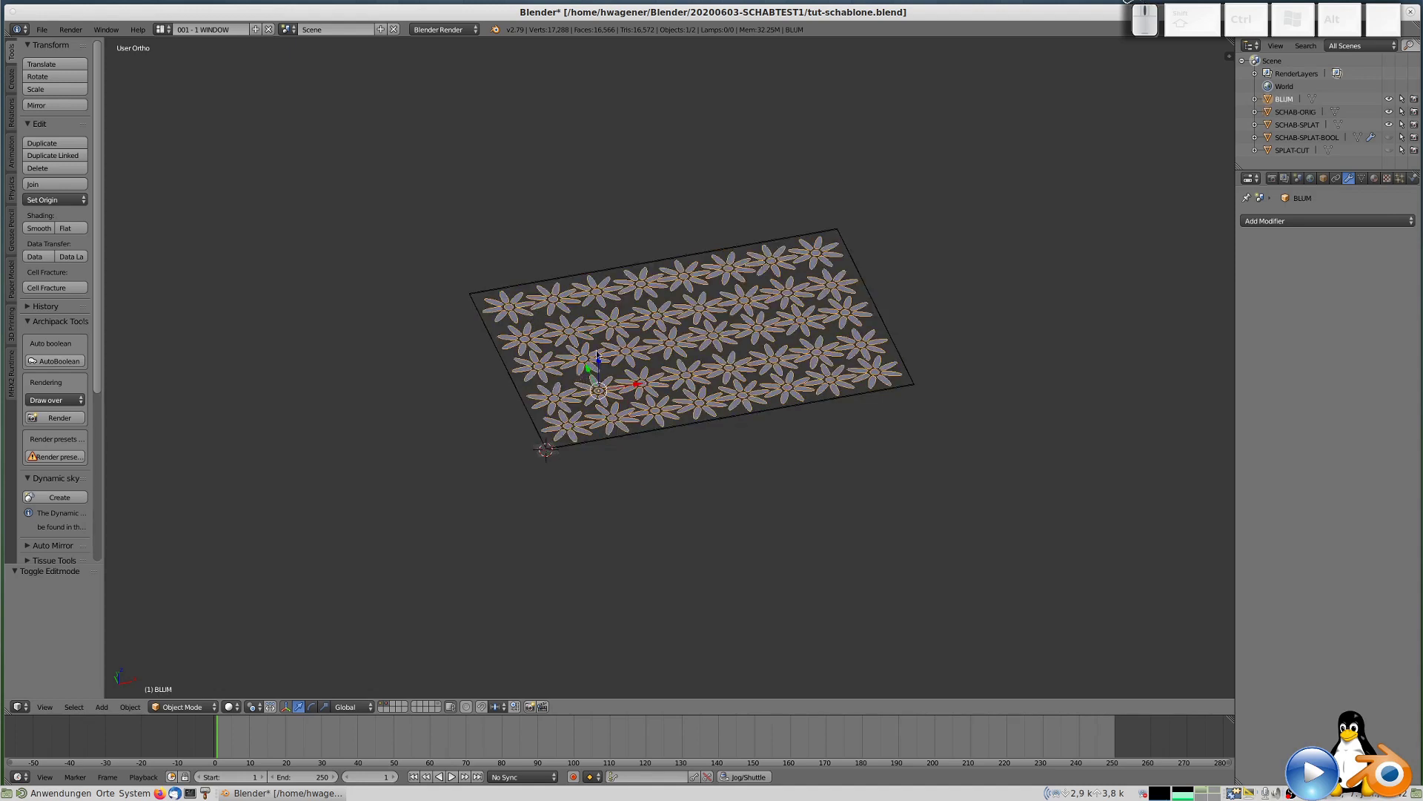
pyautogui.press('Tab')
pyautogui.press('a')
pyautogui.press('e')
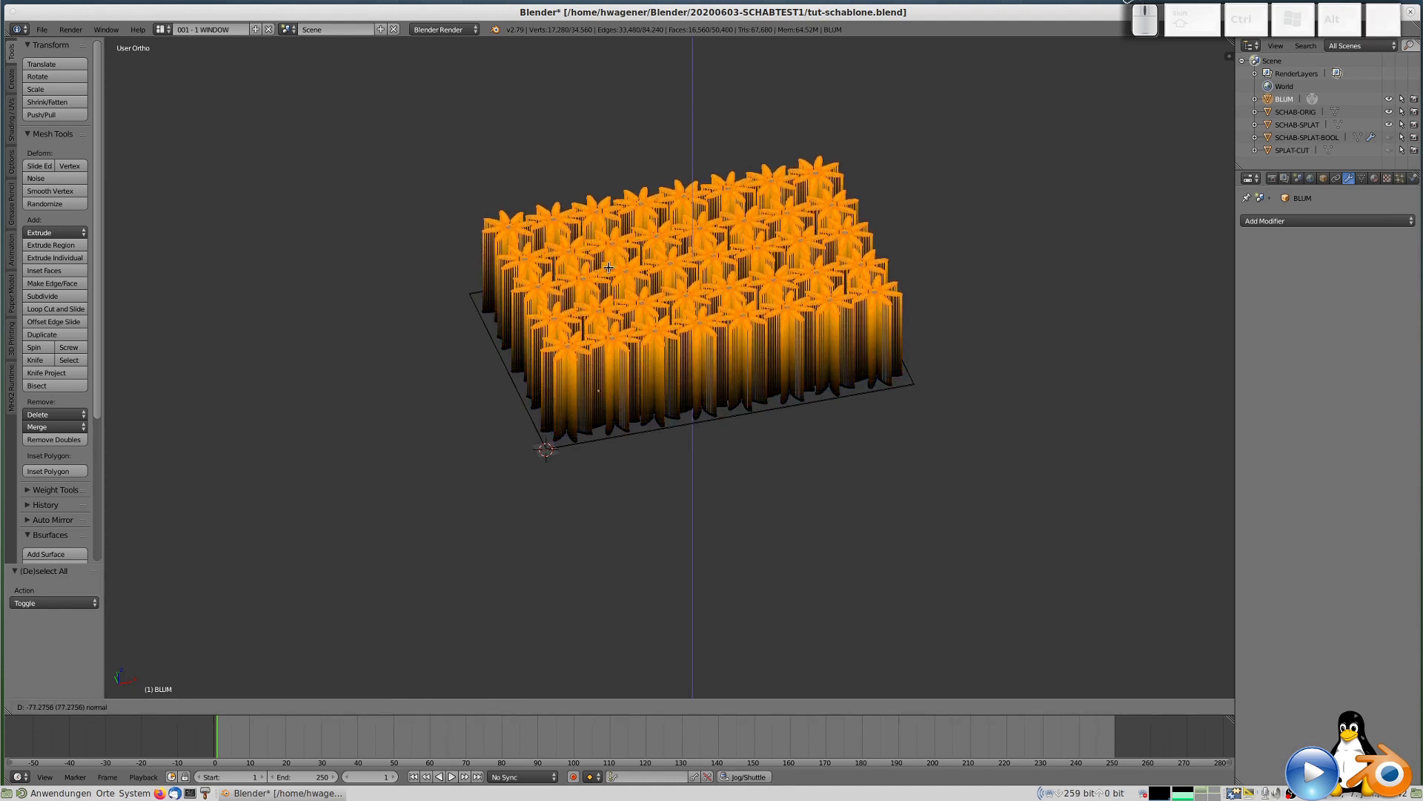
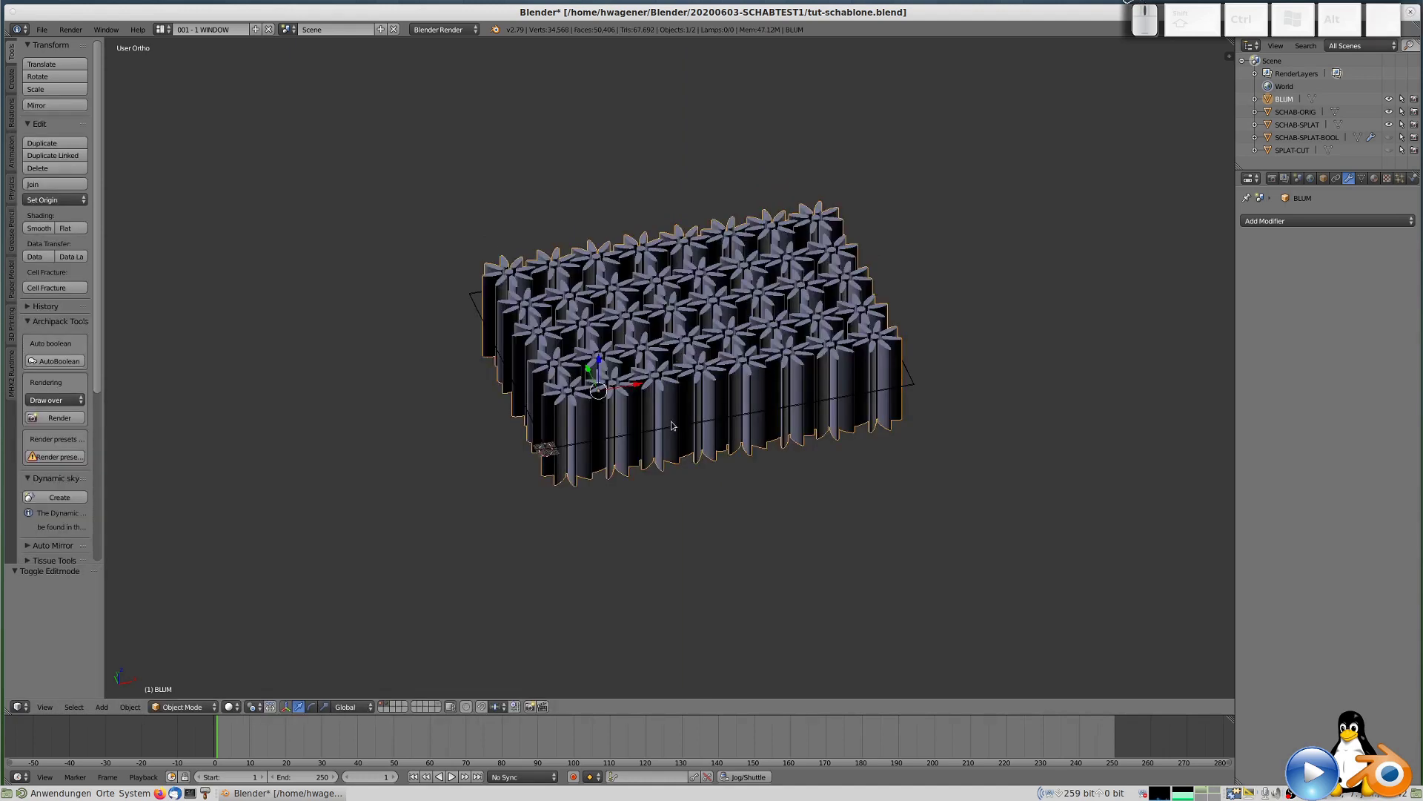
pyautogui.press('Tab')
pyautogui.press('Tab')
# Set the stencil plate's Maximum Draw Type to Textured so it displays solid.
pyautogui.click(599, 441)
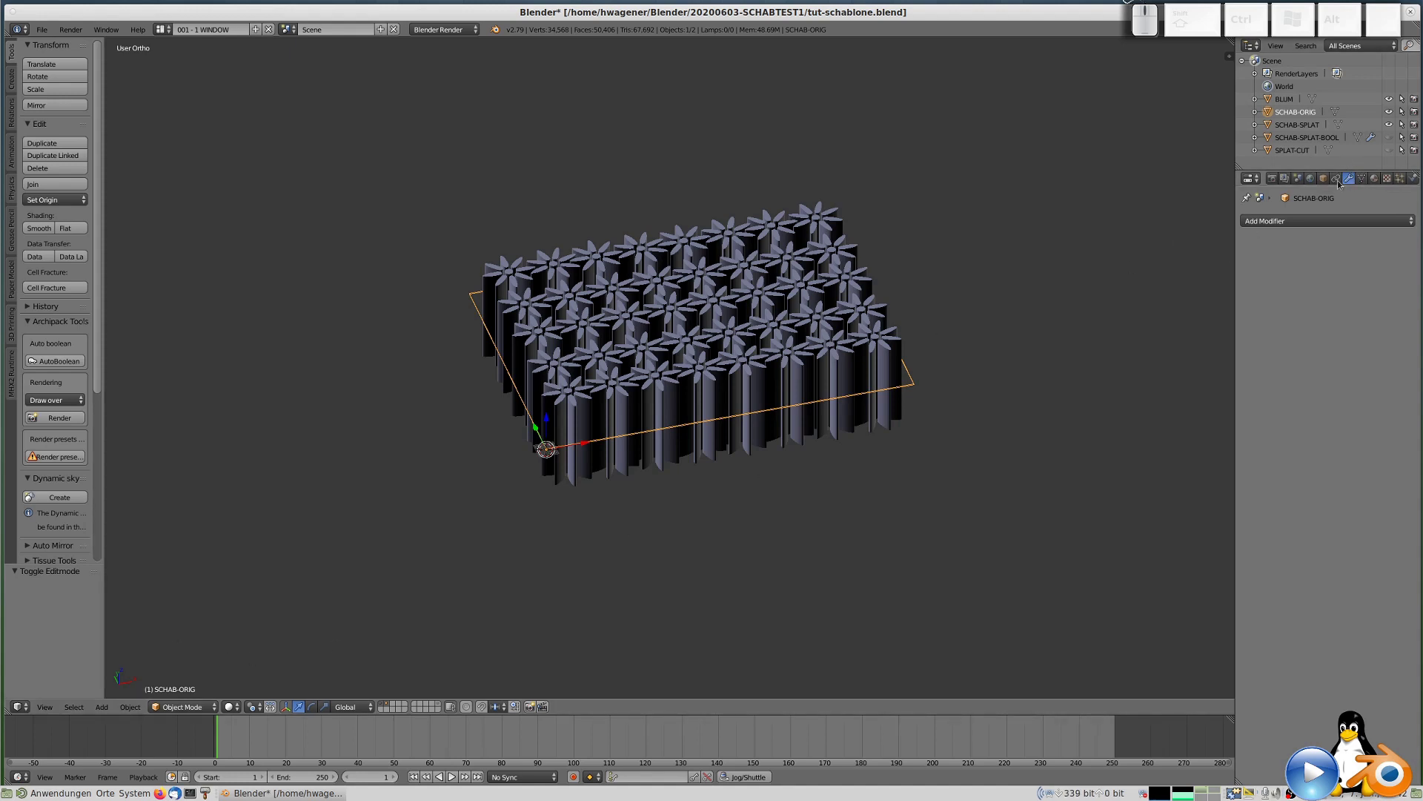
pyautogui.click(1327, 180)
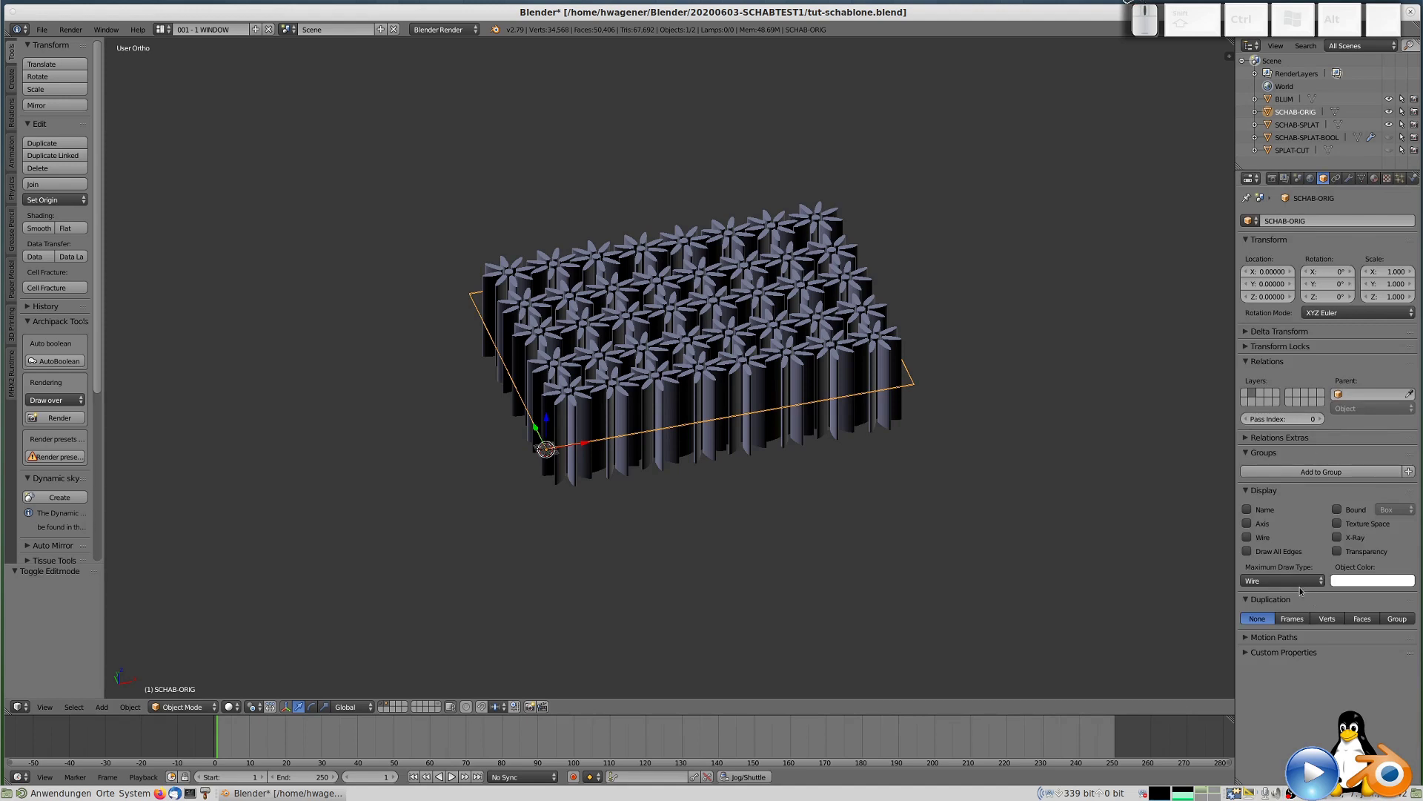
pyautogui.click(1298, 584)
pyautogui.click(610, 475)
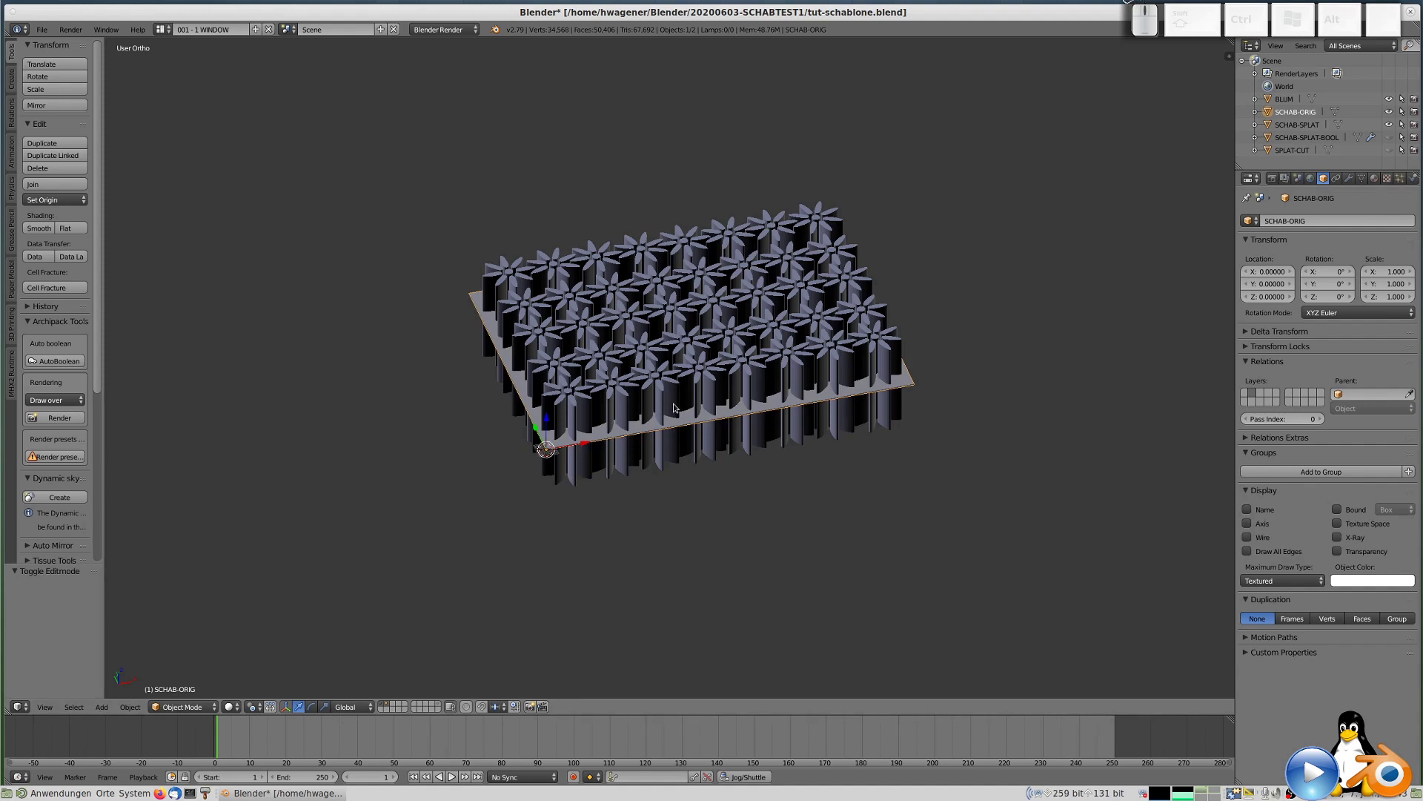
# Duplicate the BLUM flower prisms in place and send the BLUM.001 copy to another layer.
pyautogui.rightClick(666, 384)
pyautogui.rightClick(642, 431)
pyautogui.rightClick(846, 340)
pyautogui.press('shift+d')
pyautogui.press('x')
pyautogui.press('KP_0')
pyautogui.press('KP_Enter')
pyautogui.press('m')
pyautogui.press('0')
pyautogui.press('Return')
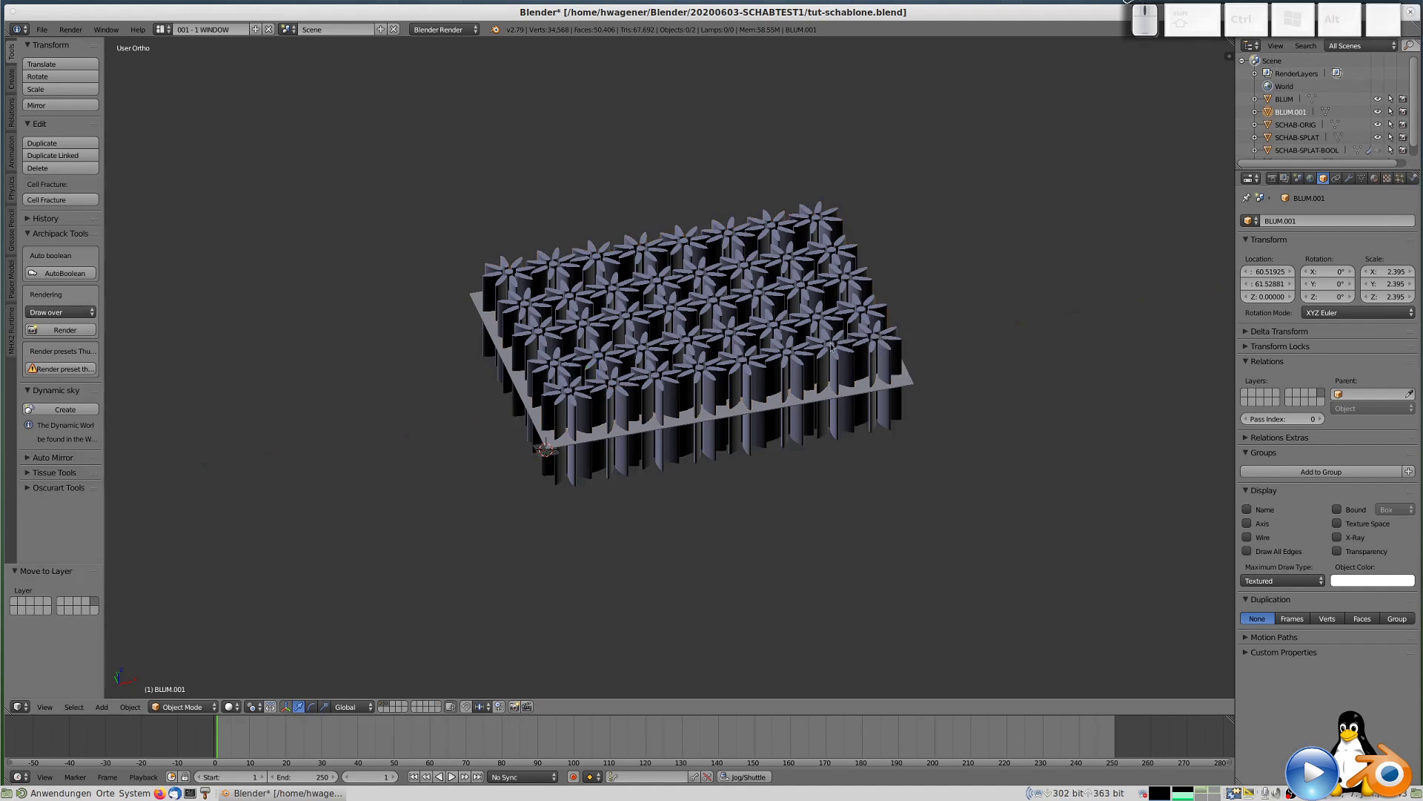
# Add a Boolean modifier to the SCHAB-ORIG plate.
pyautogui.rightClick(769, 414)
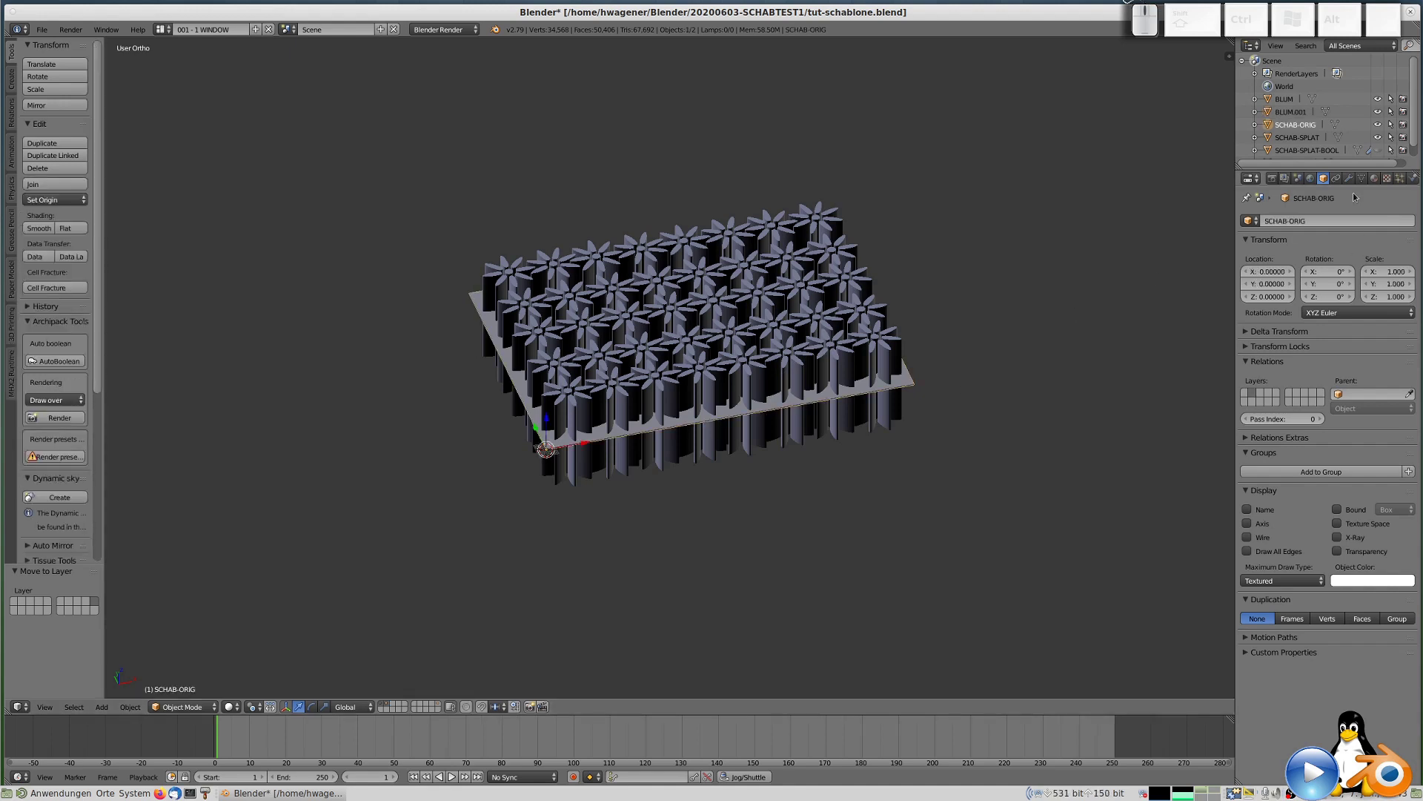
pyautogui.click(872, 428)
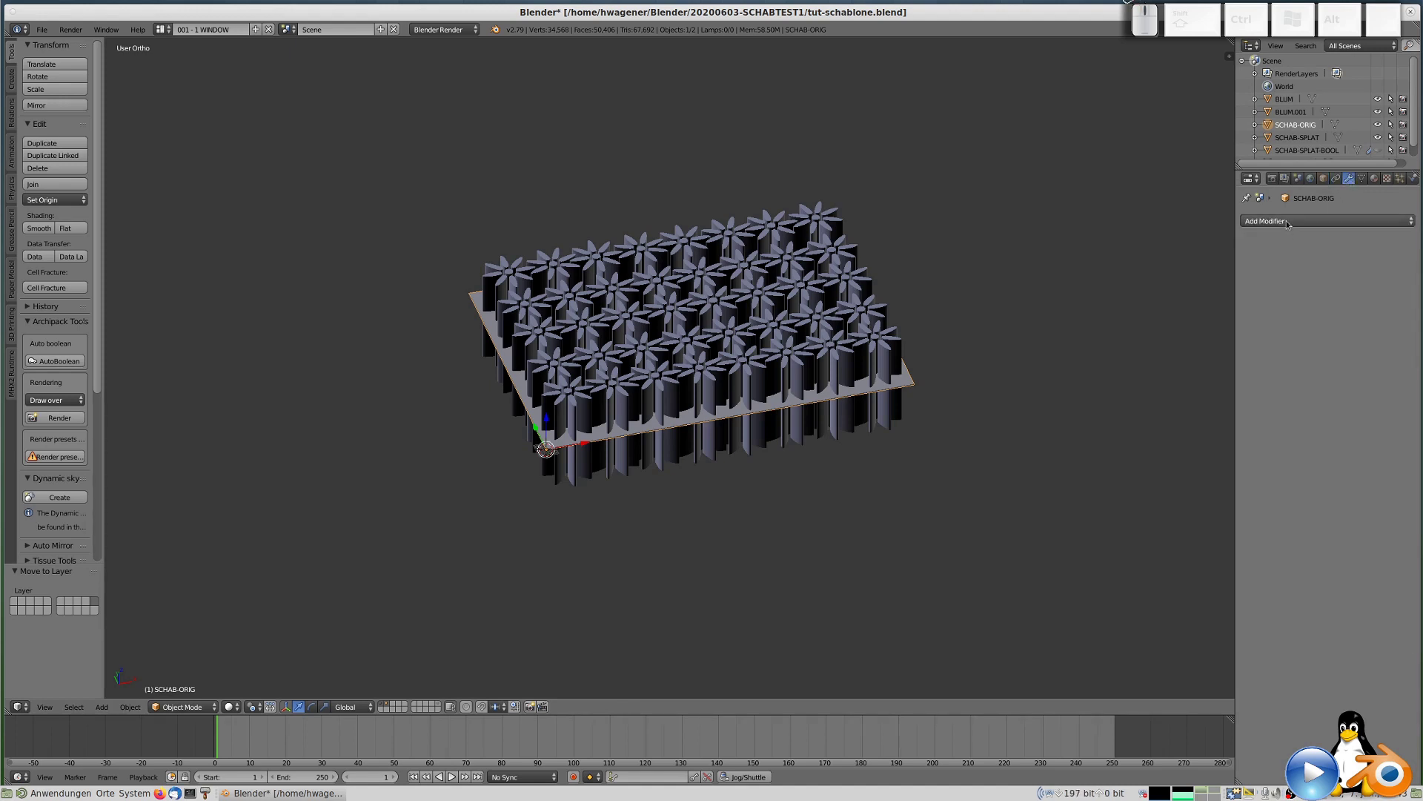
pyautogui.click(873, 428)
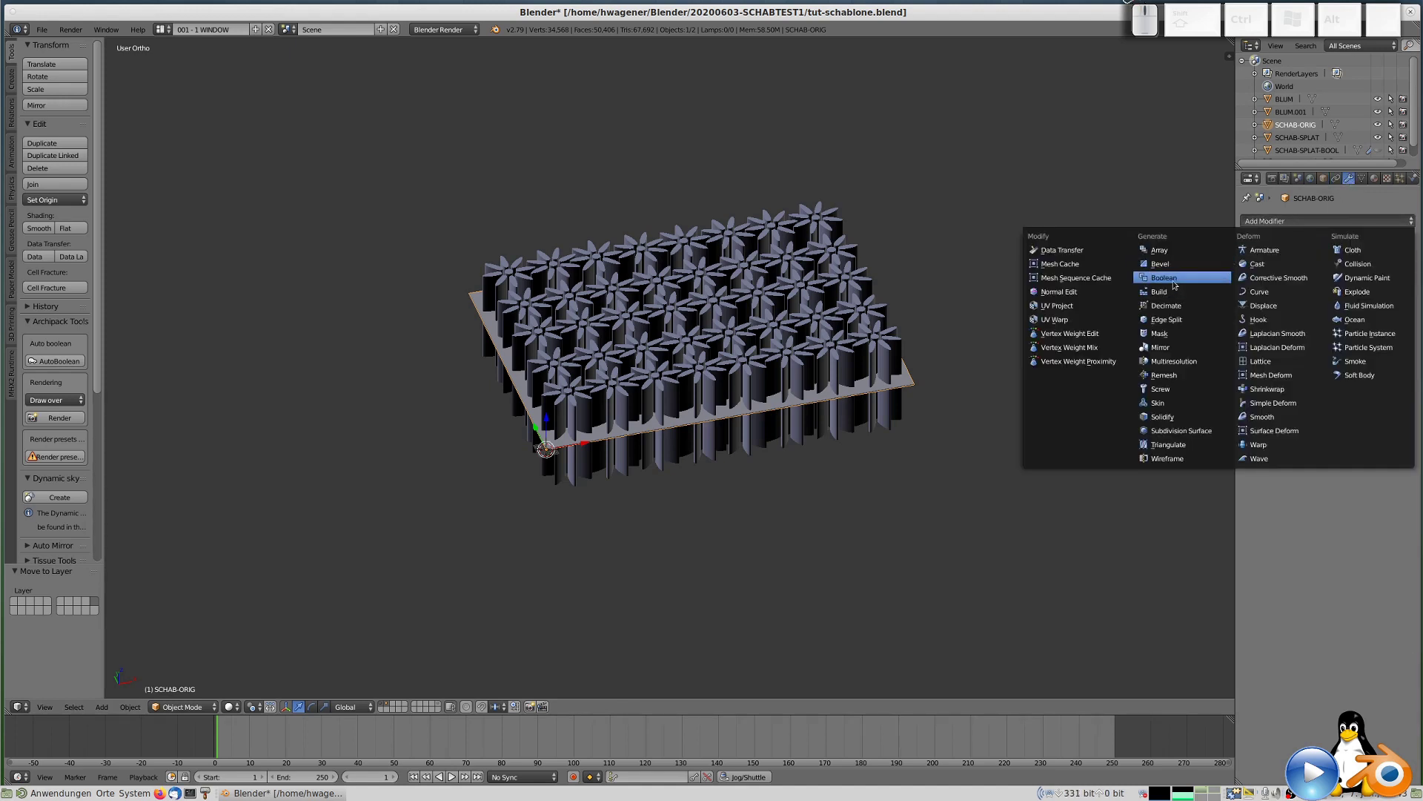
pyautogui.click(873, 428)
# Set the Boolean to Difference with the Carve solver, cutting with the BLUM object.
pyautogui.click(873, 429)
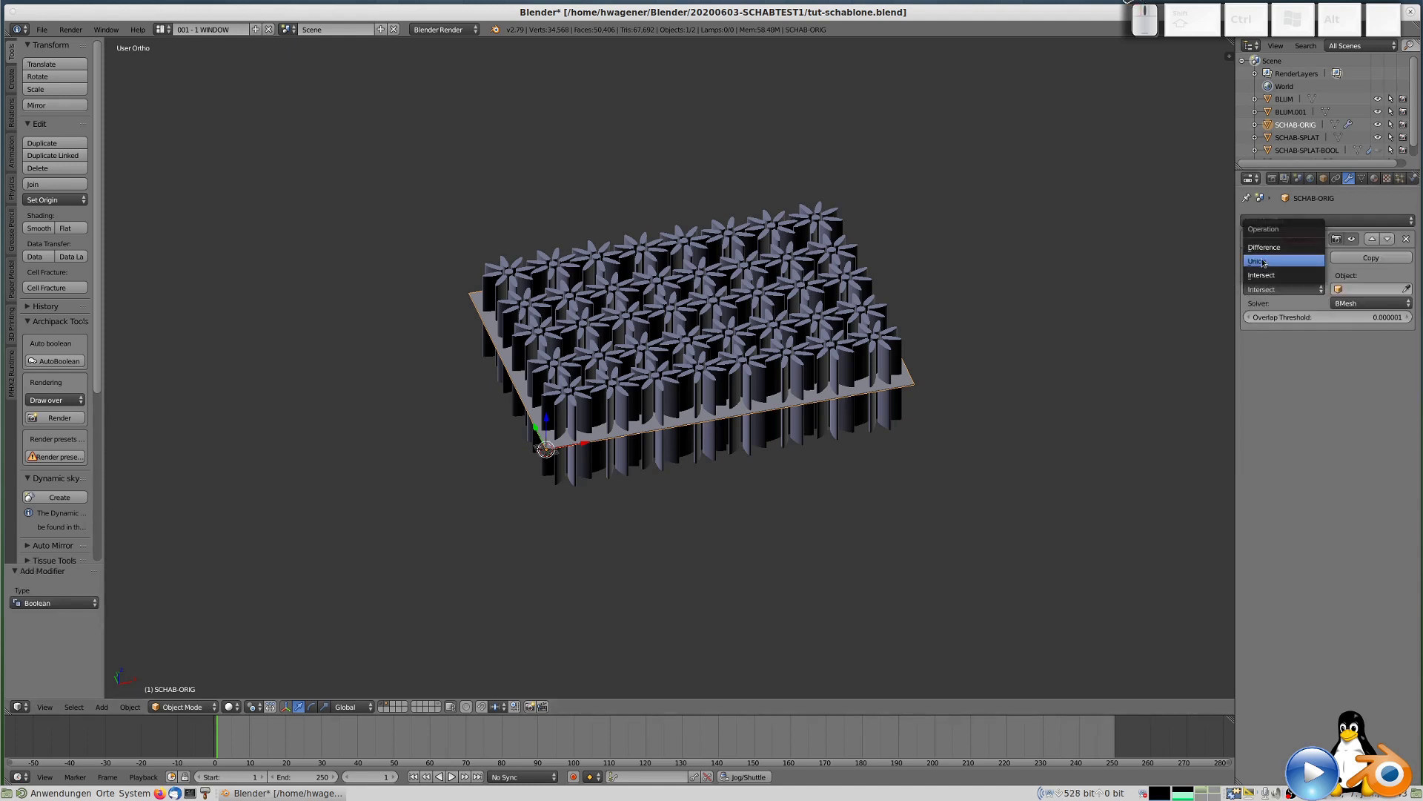
pyautogui.click(872, 428)
pyautogui.click(873, 429)
pyautogui.click(873, 429)
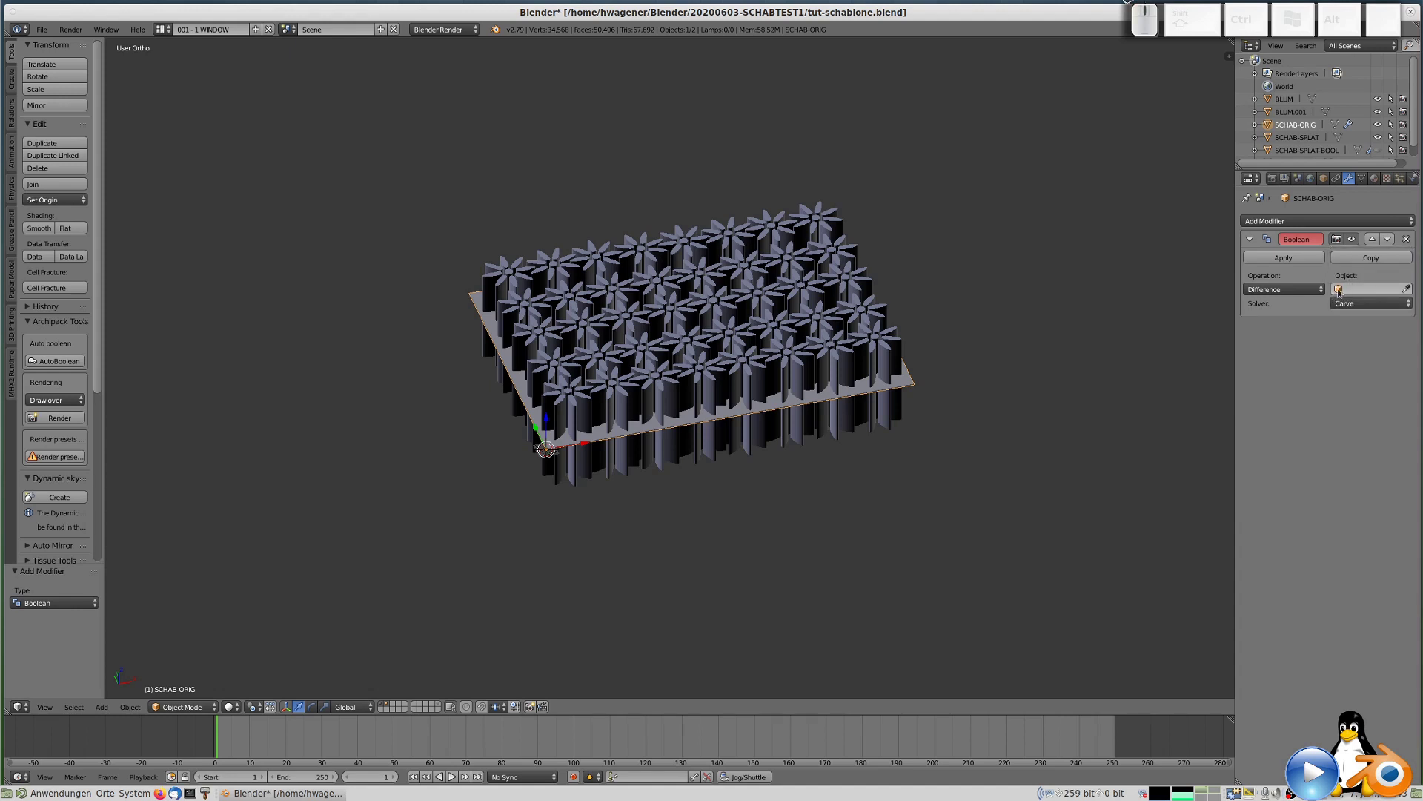
pyautogui.click(873, 429)
pyautogui.click(872, 428)
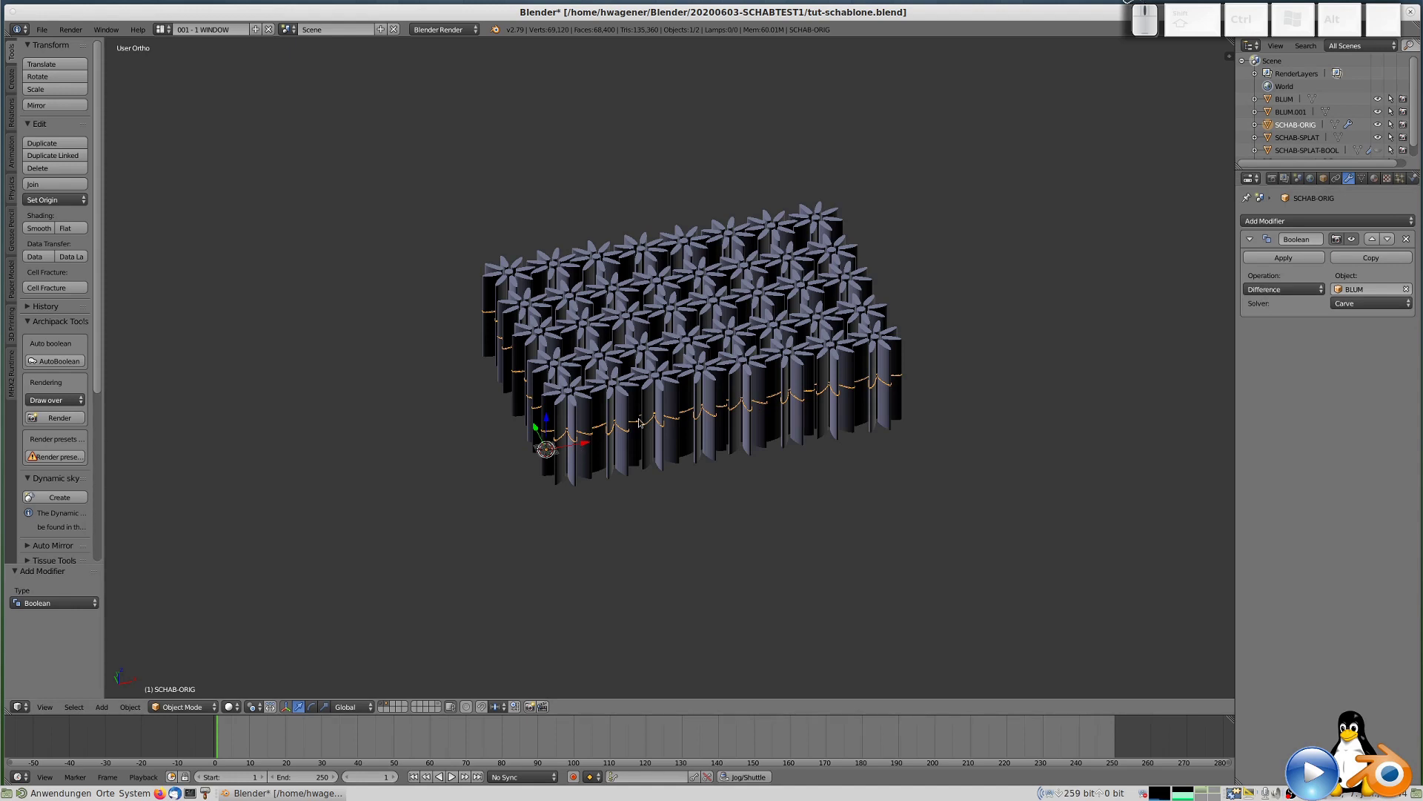
# Select all BLUM prism geometry in Edit Mode and recalculate its normals consistently.
pyautogui.rightClick(684, 387)
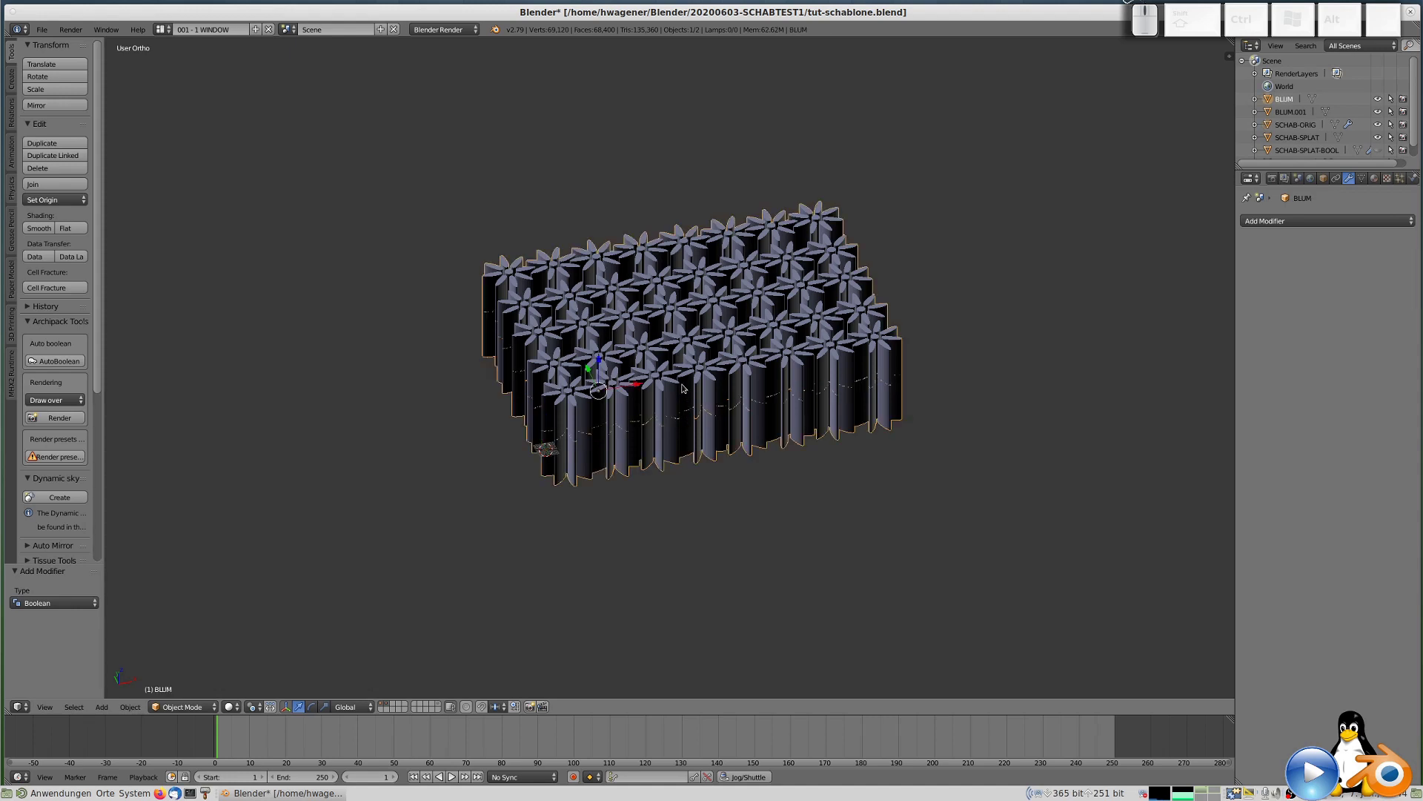
pyautogui.press('Tab')
pyautogui.press('a')
pyautogui.press('a')
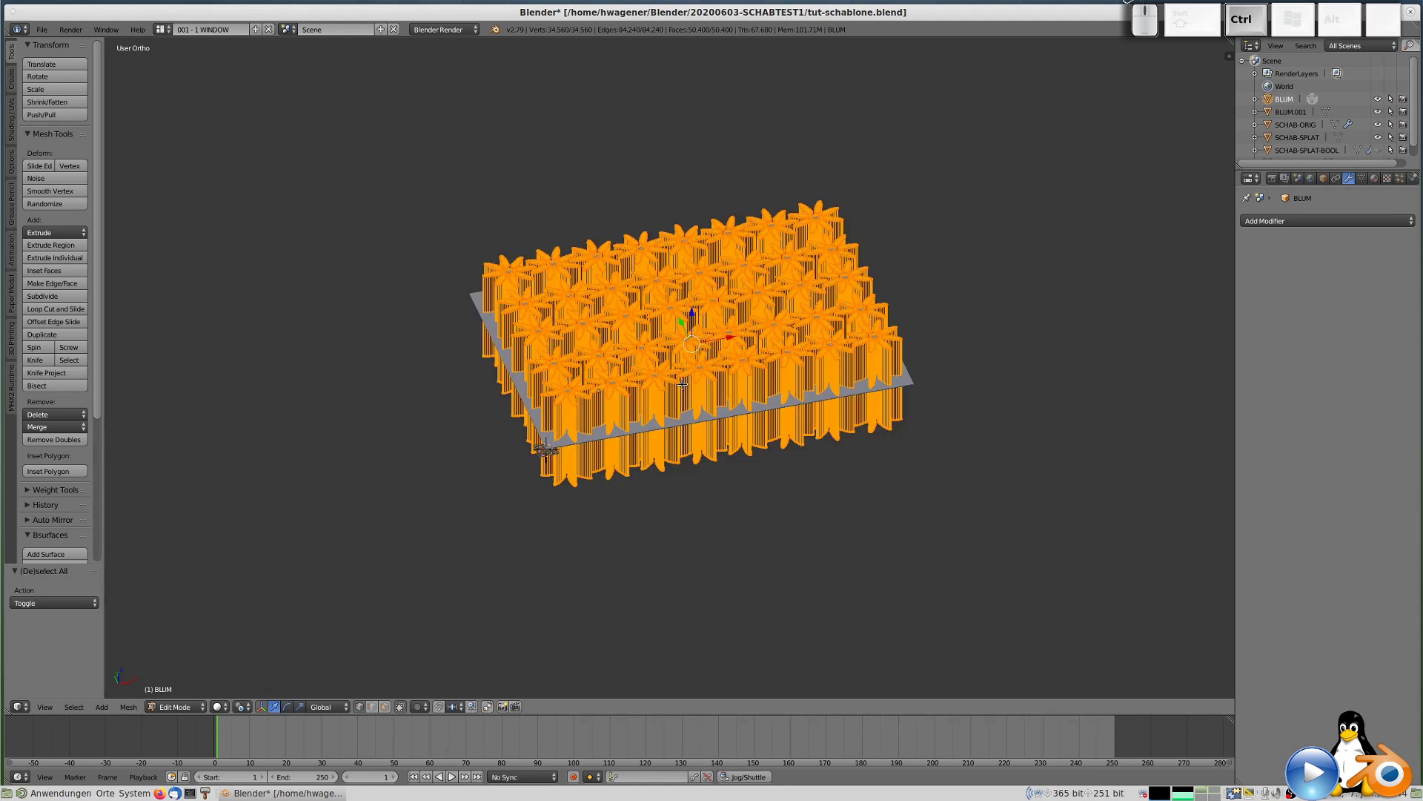
pyautogui.press('ctrl+n')
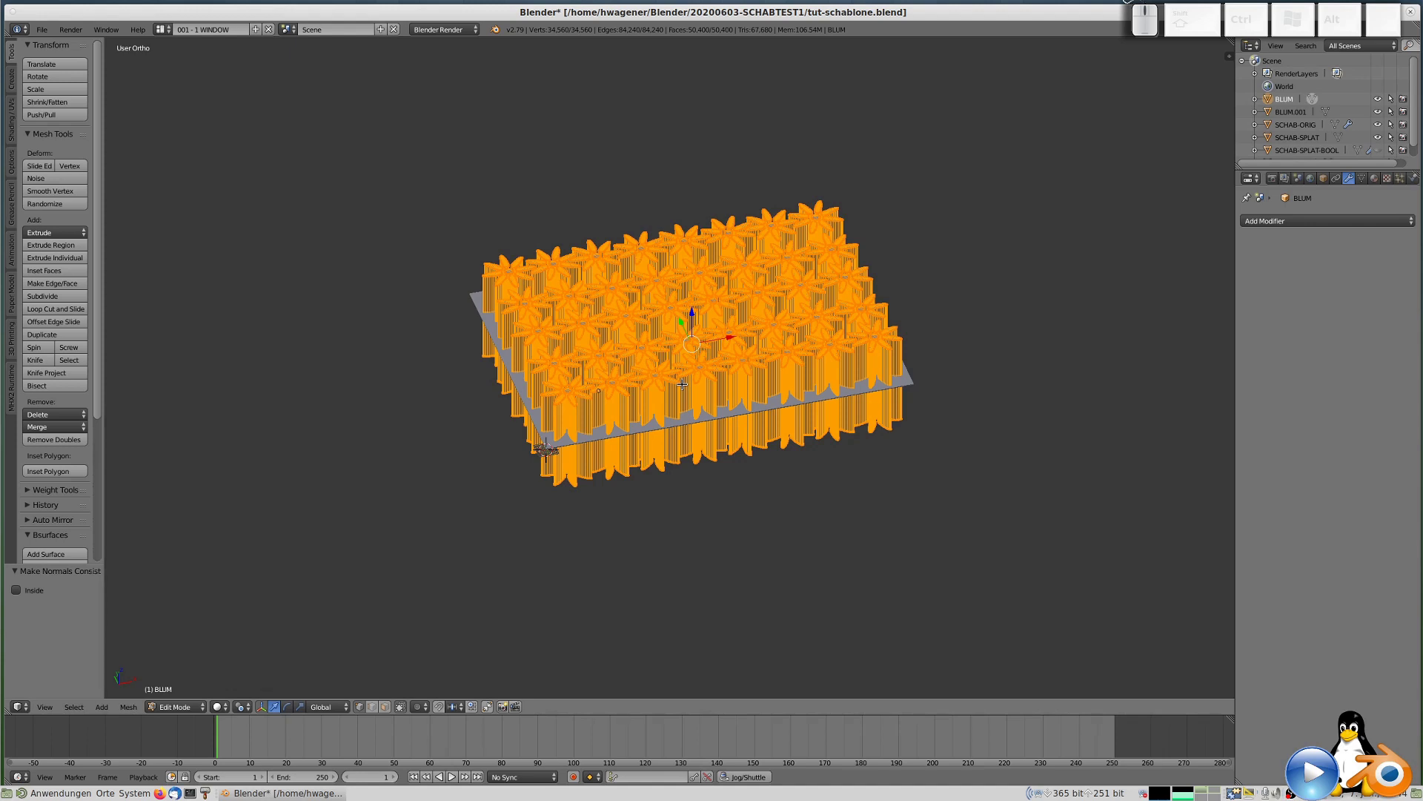
pyautogui.press('Return')
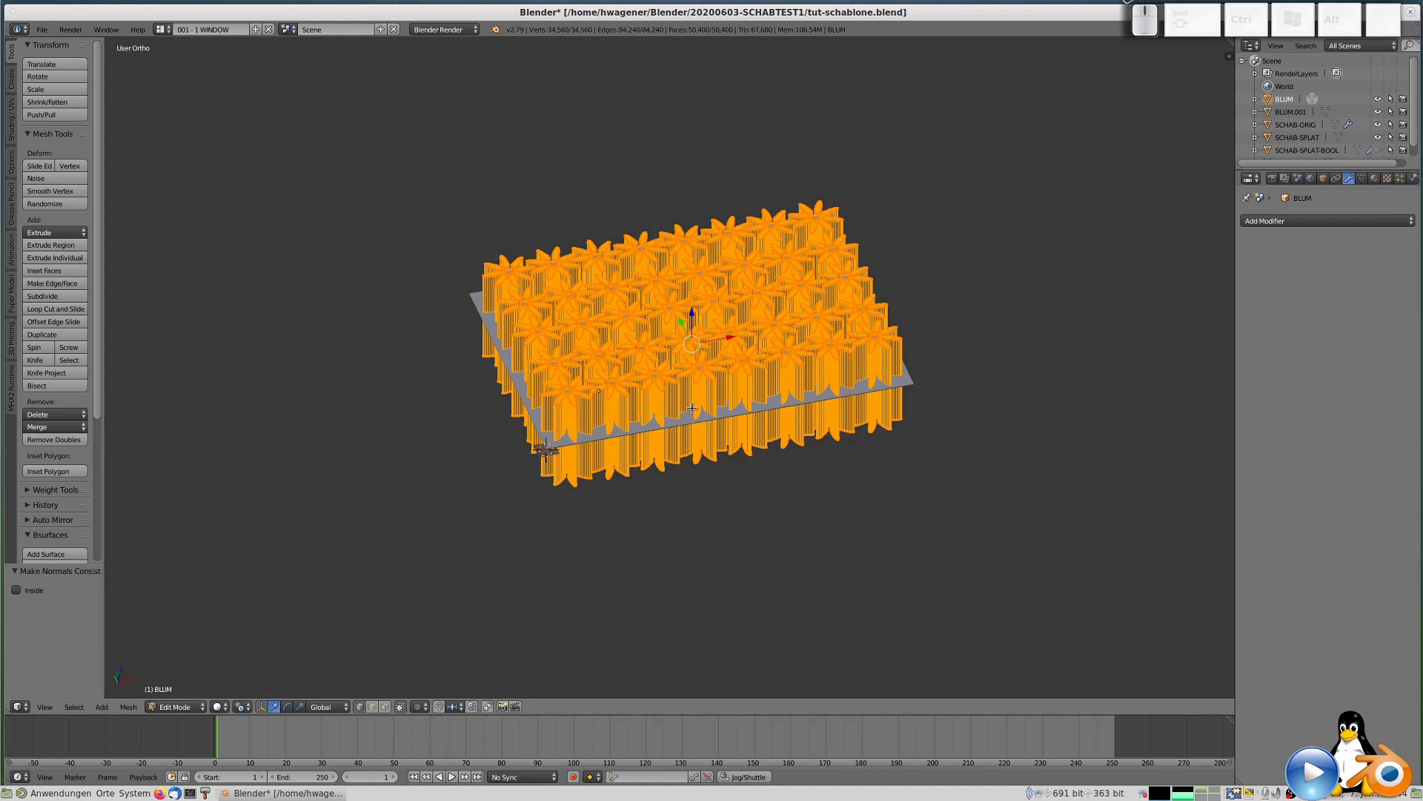
pyautogui.press('Tab')
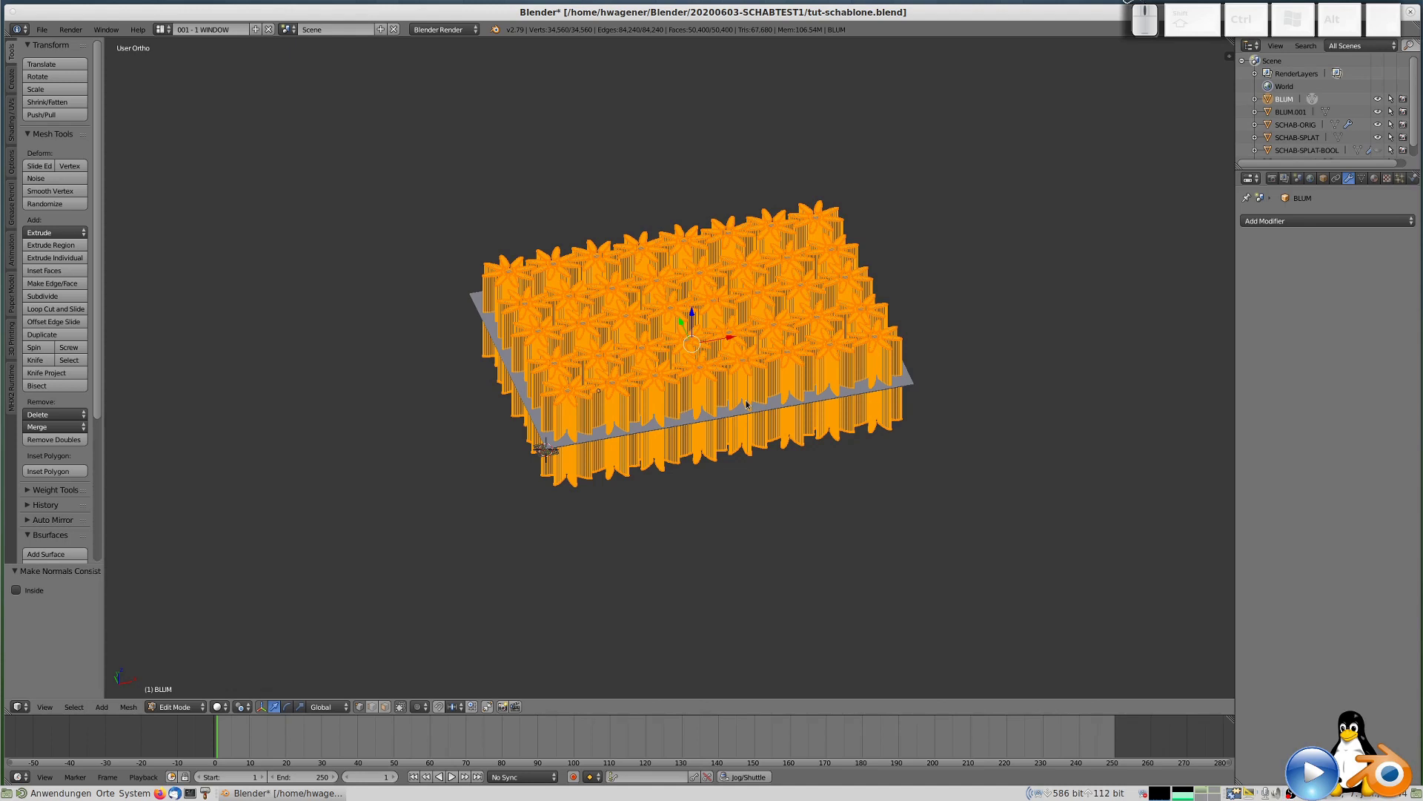
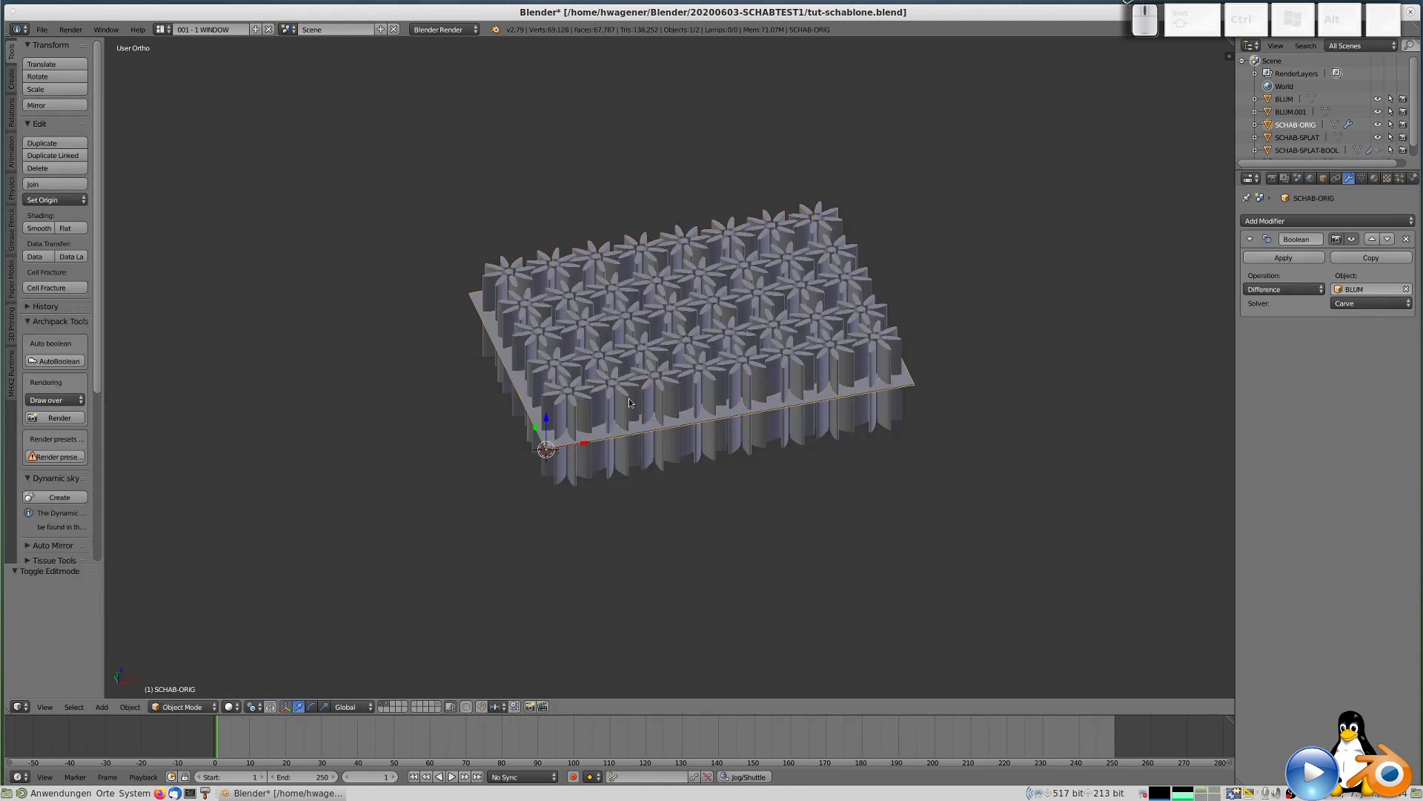
# Show only layer 2 from top view and select the cut plate with its flower holes.
pyautogui.press('1')
pyautogui.press('2')
pyautogui.moveTo(720, 353); pyautogui.dragTo(729, 342)
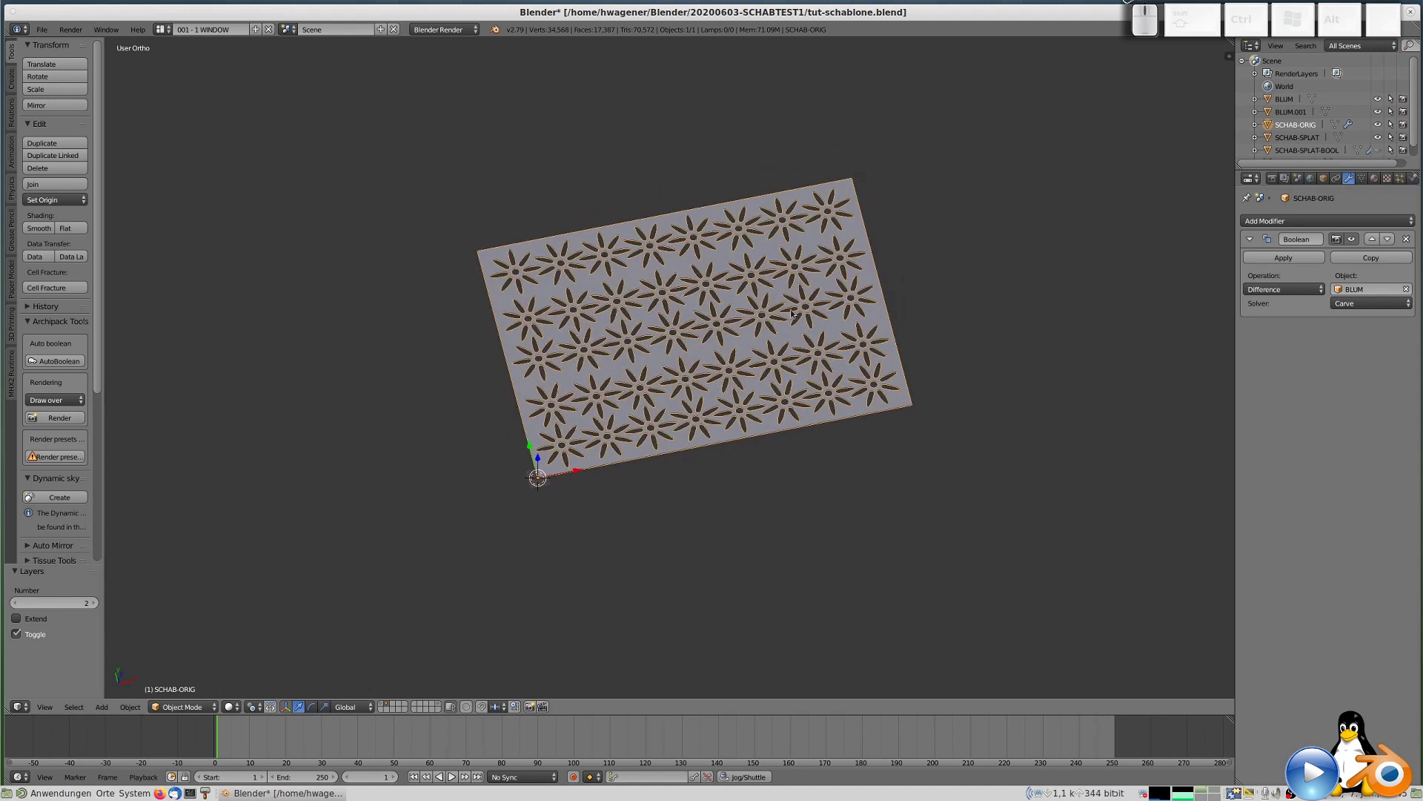
pyautogui.rightClick(861, 234)
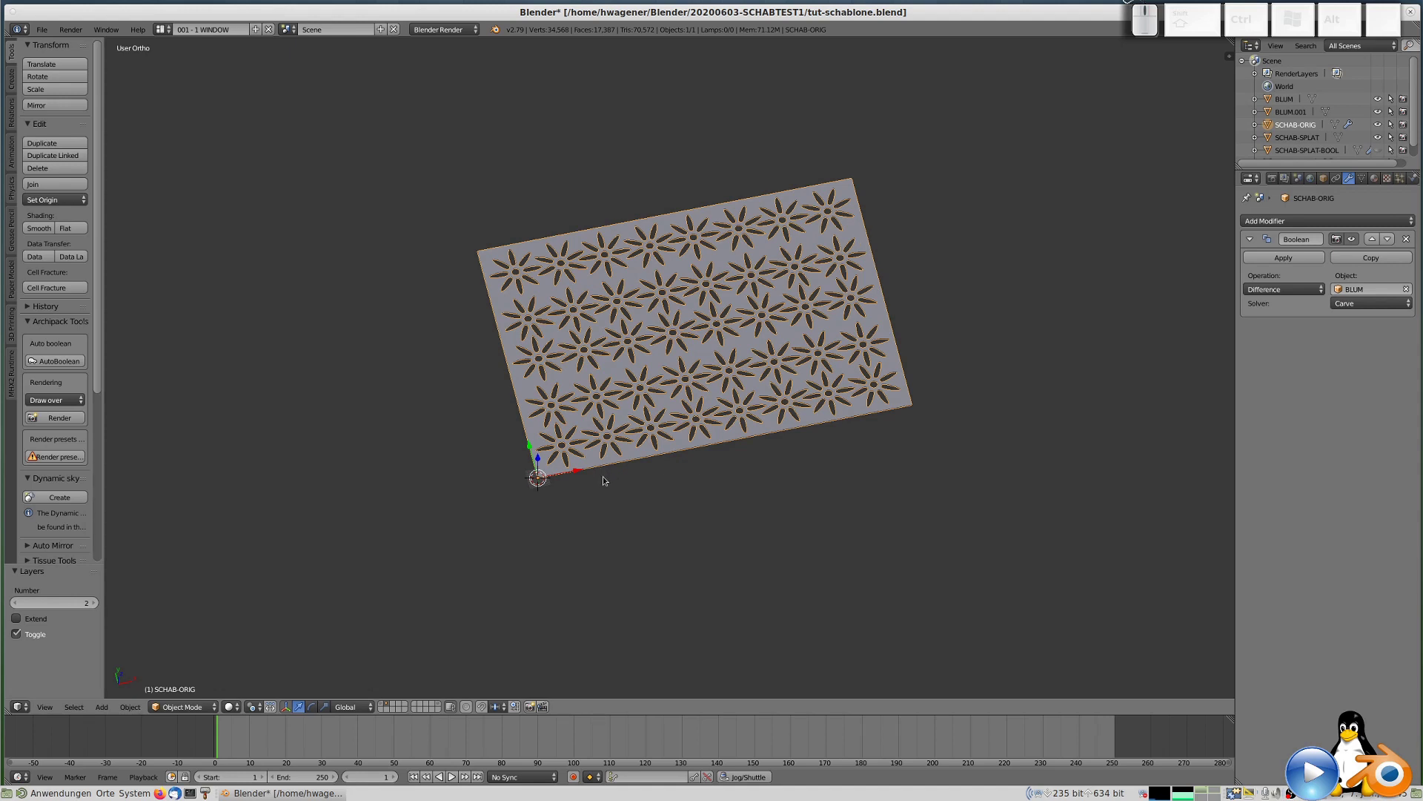
pyautogui.press('a')
pyautogui.rightClick(604, 461)
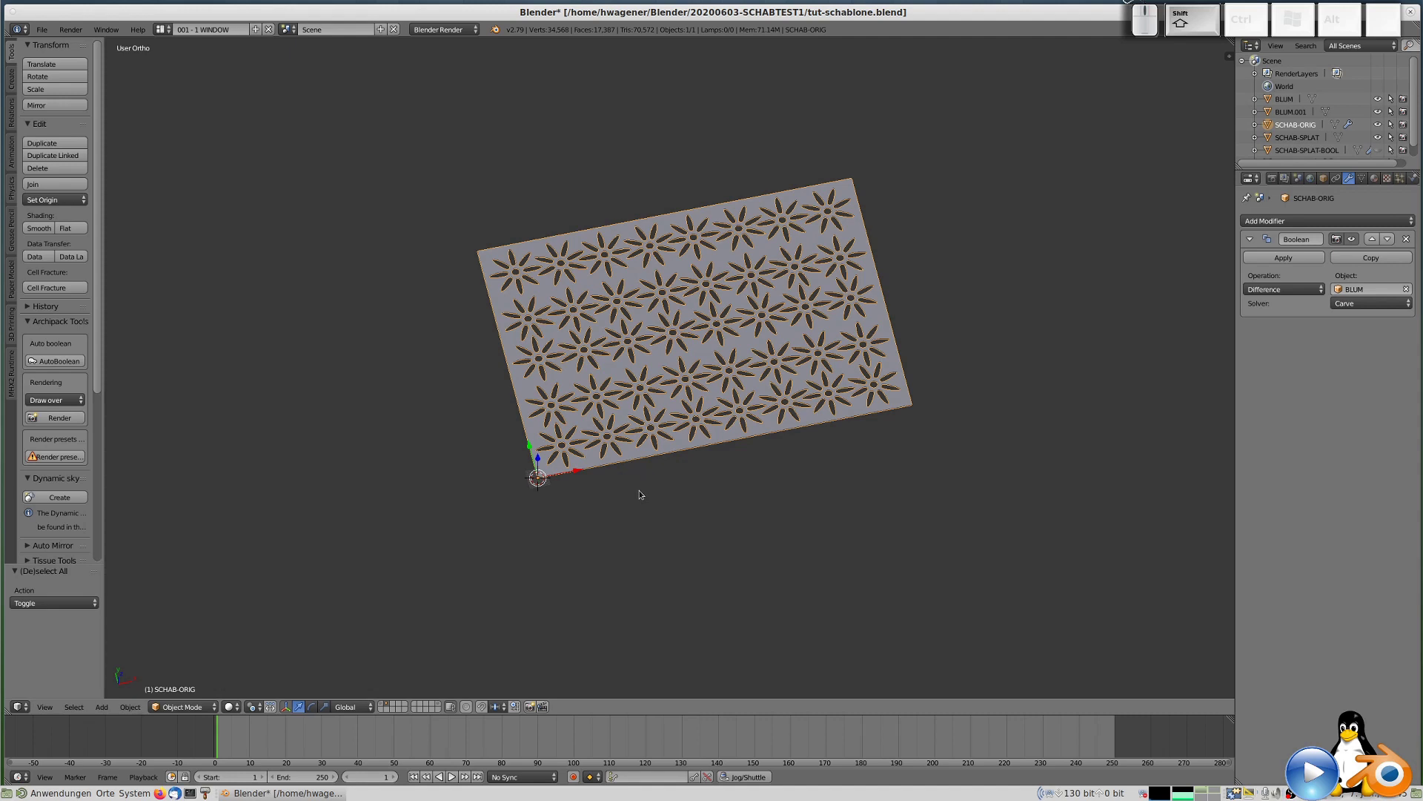
# Duplicate the cut plate and drop the copy in place.
pyautogui.press('shift+d')
pyautogui.press('x')
pyautogui.press('KP_0')
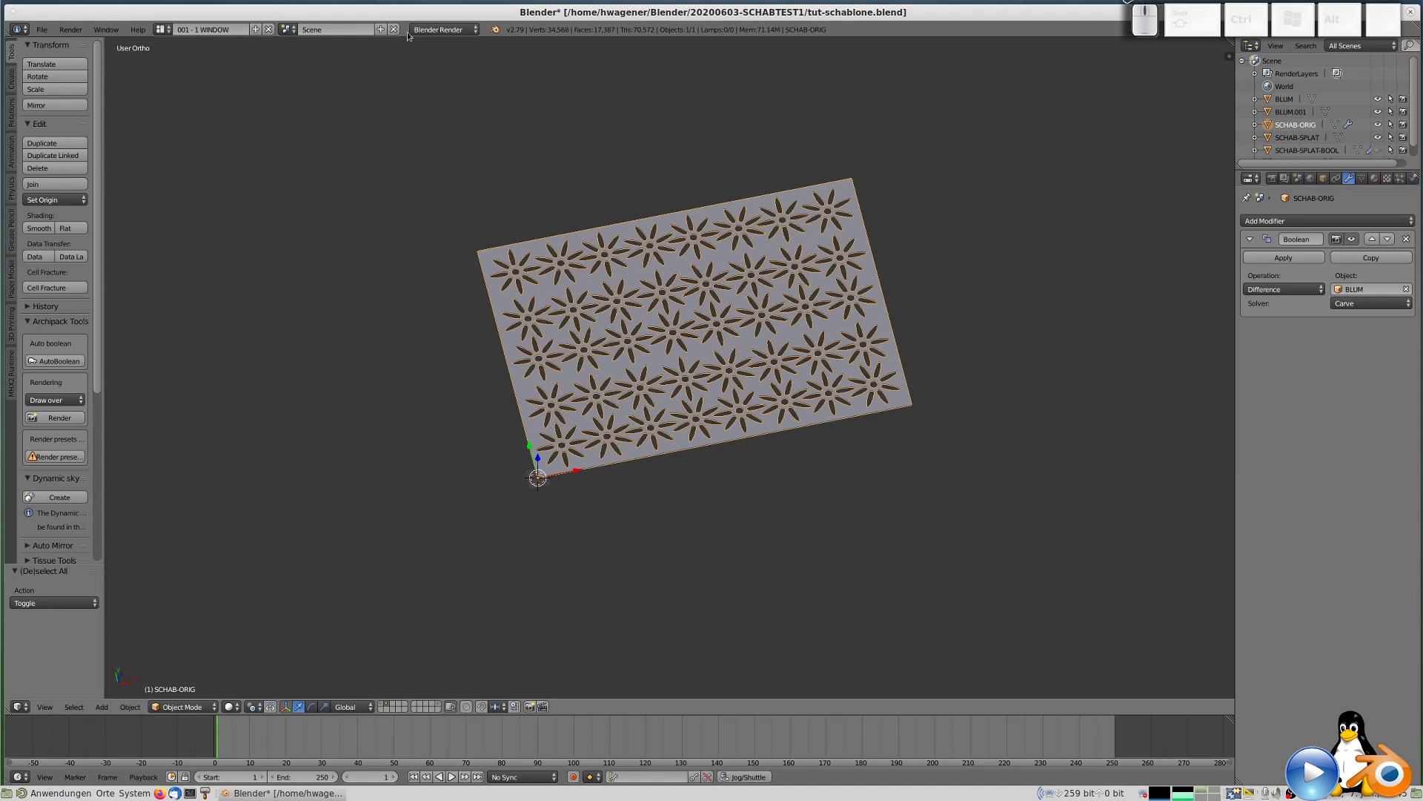
pyautogui.click(902, 355)
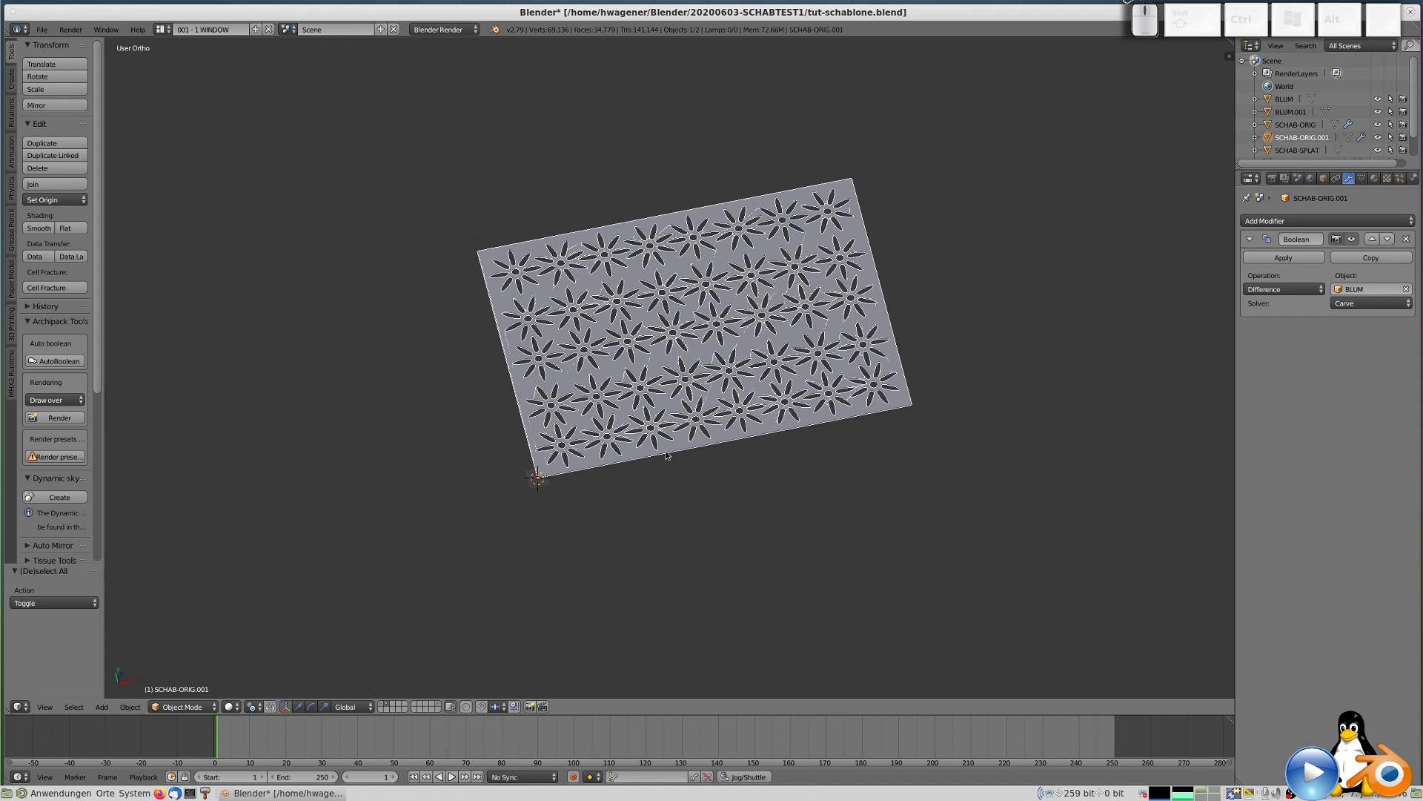
# Move the SCHAB-ORIG.001 copy to another layer and select the original SCHAB-ORIG plate.
pyautogui.rightClick(670, 452)
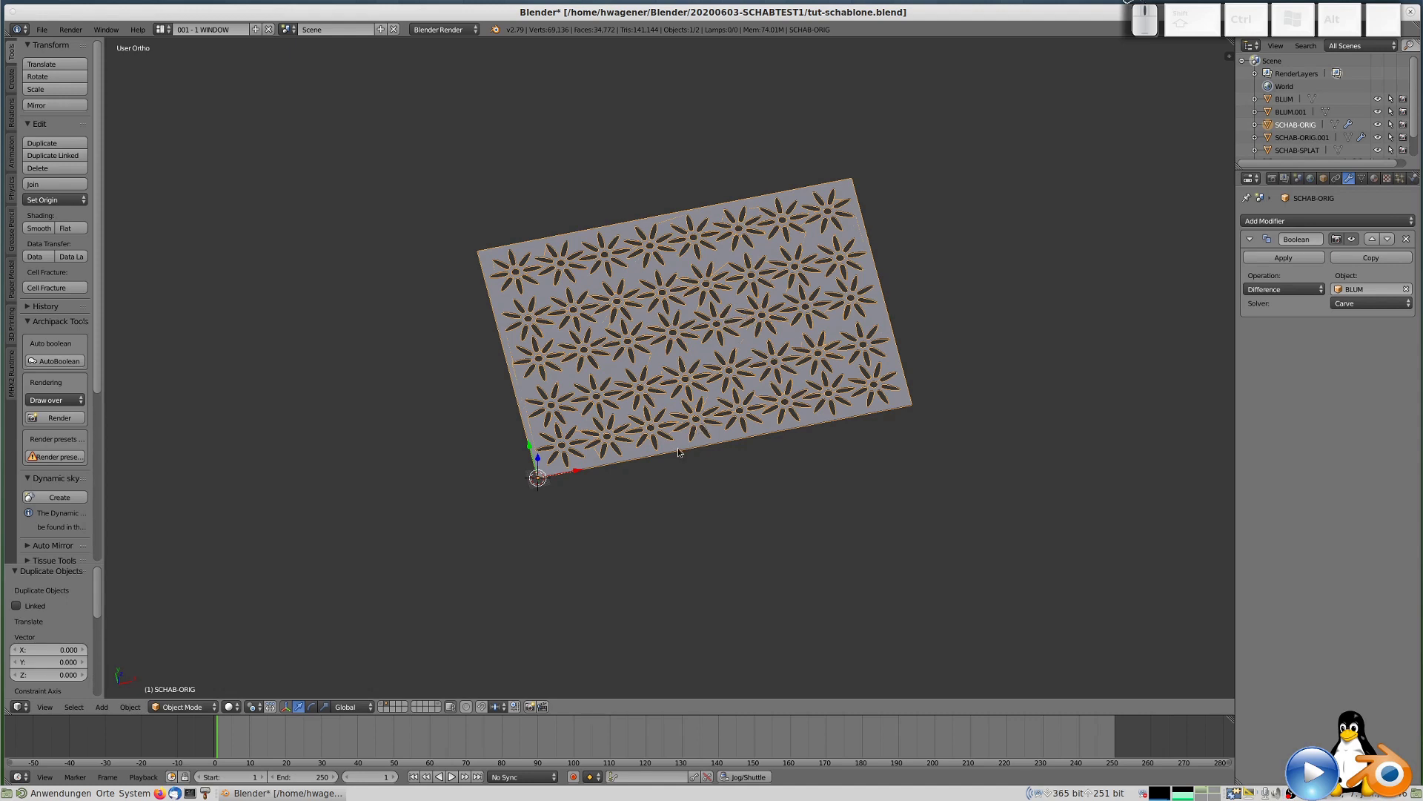
pyautogui.rightClick(679, 451)
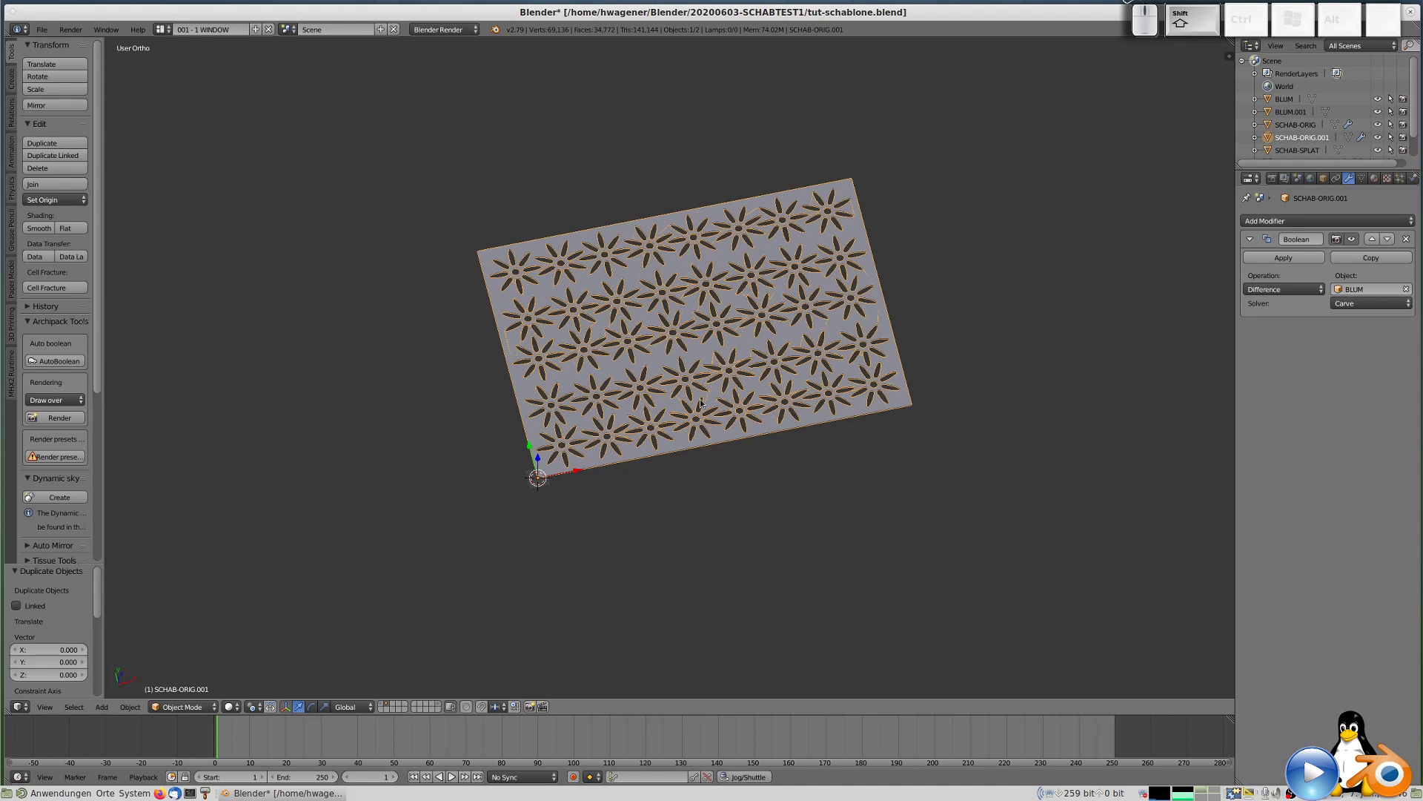
pyautogui.press('m')
pyautogui.press('0')
pyautogui.press('Return')
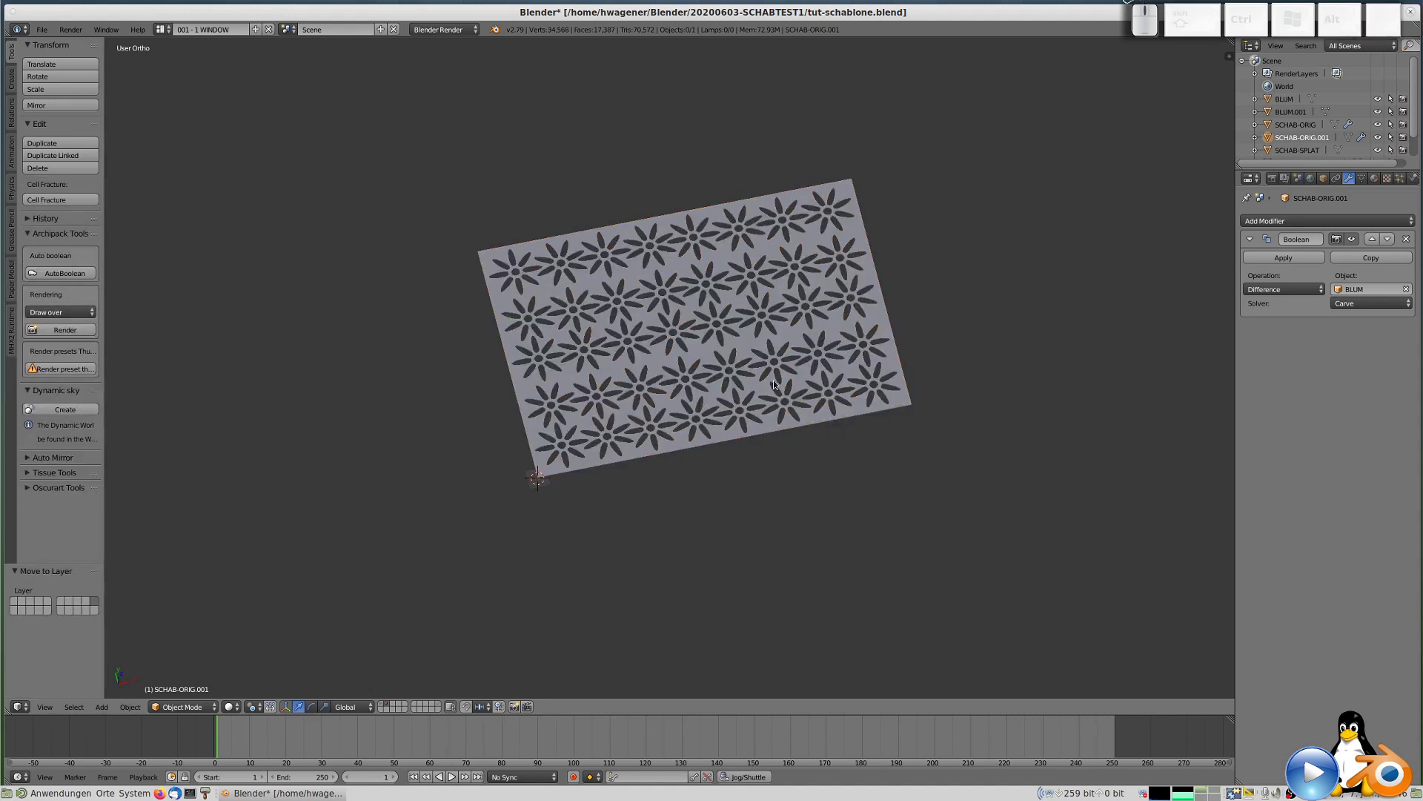
pyautogui.rightClick(720, 338)
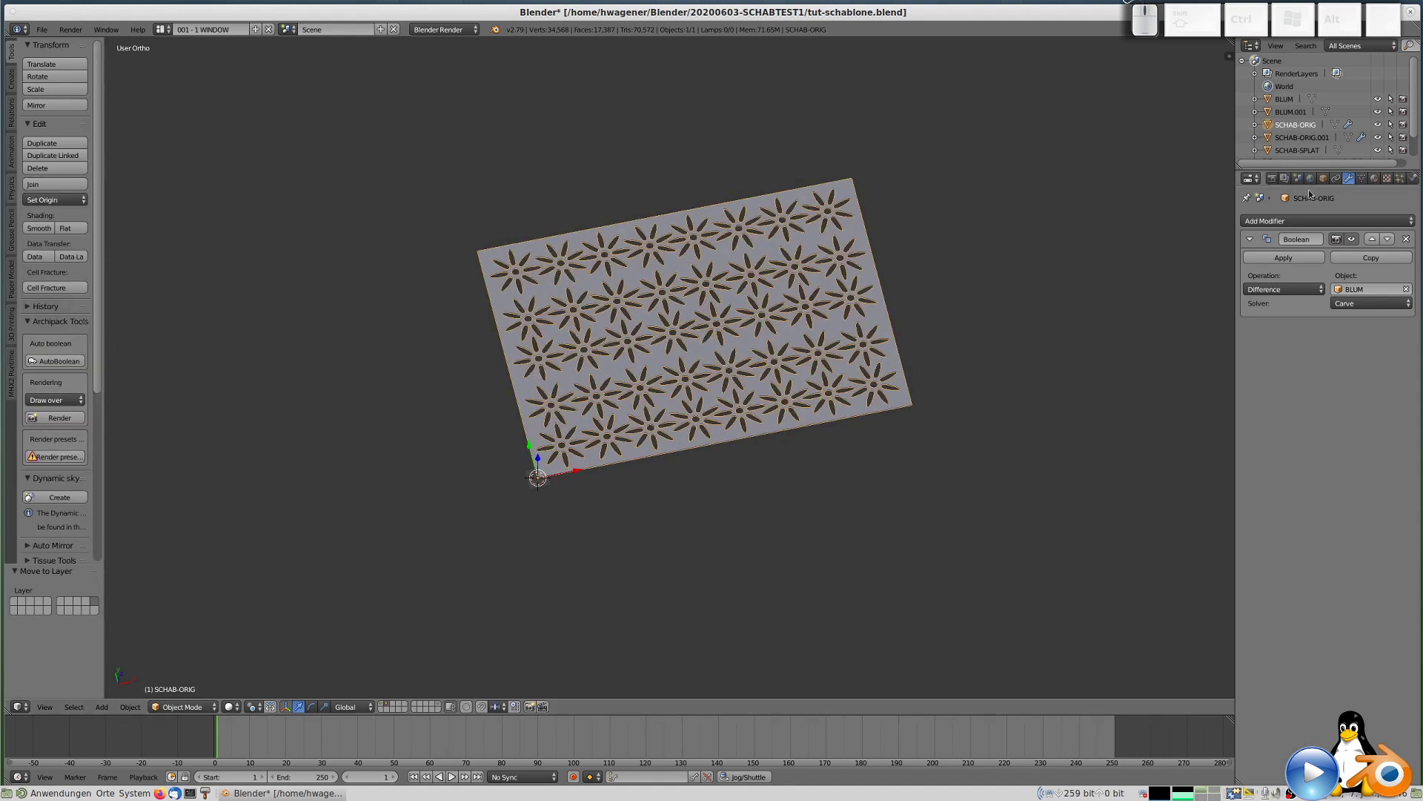
# Rename the SCHAB-ORIG plate to FLOWERX in Object properties.
pyautogui.click(1324, 182)
pyautogui.click(1310, 223)
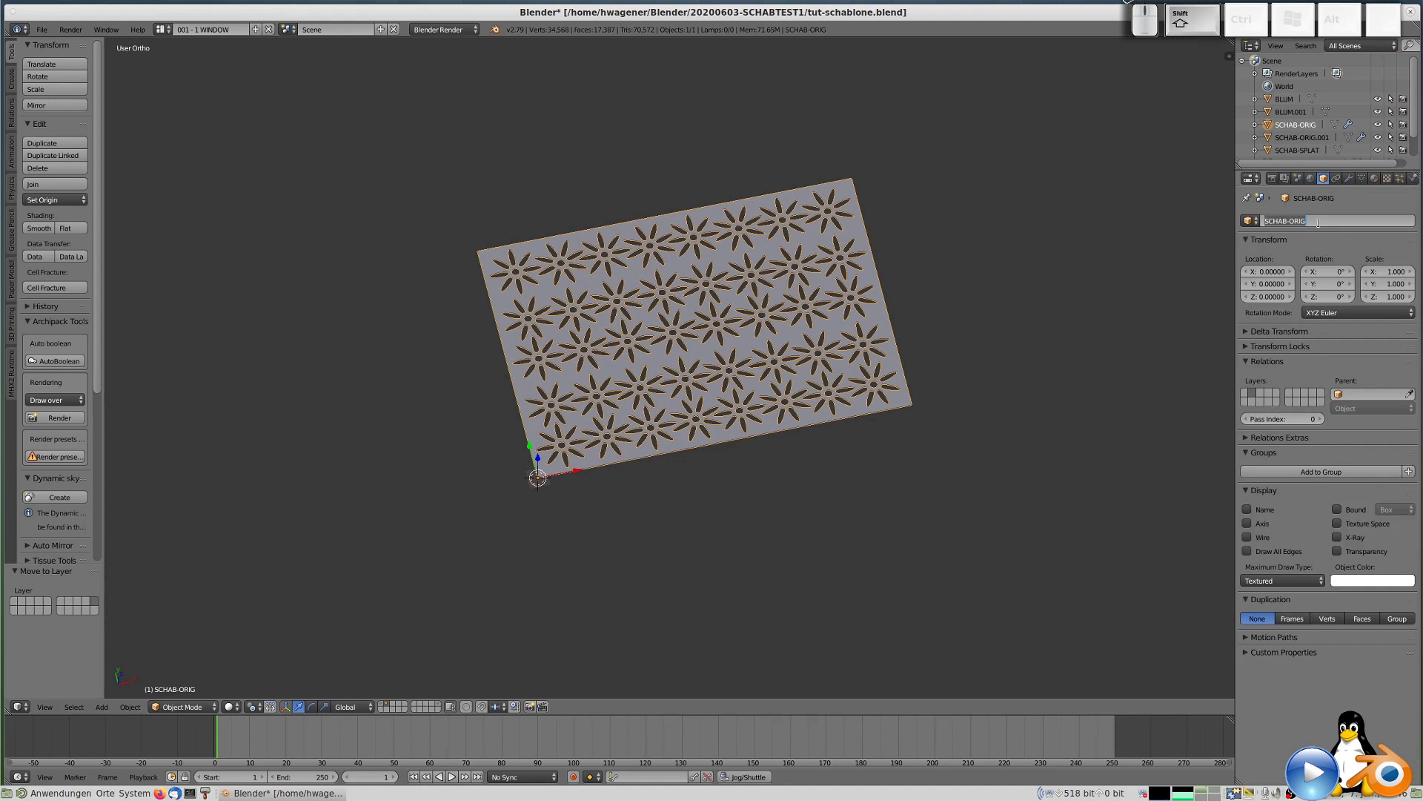
pyautogui.press('shift+f')
pyautogui.press('l')
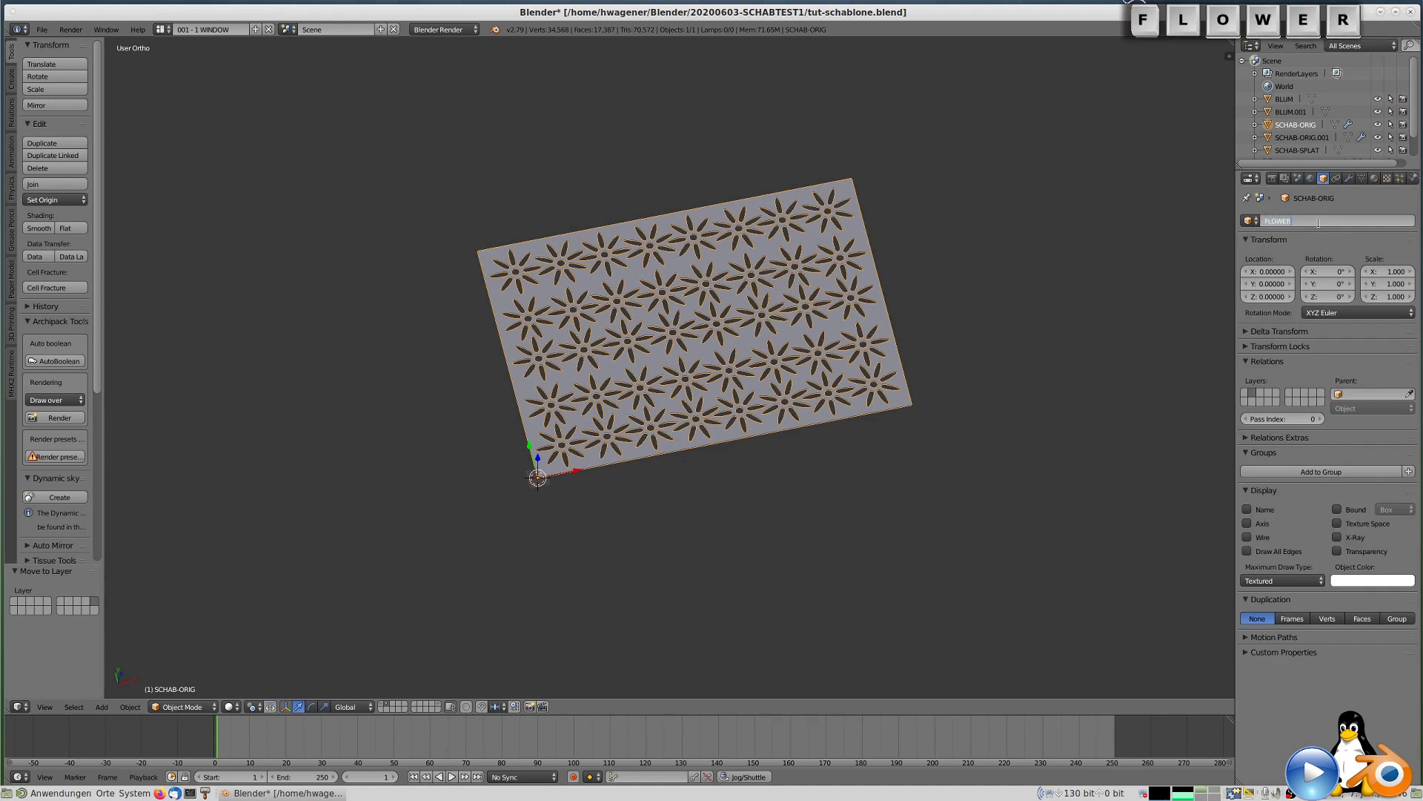
pyautogui.press('Return')
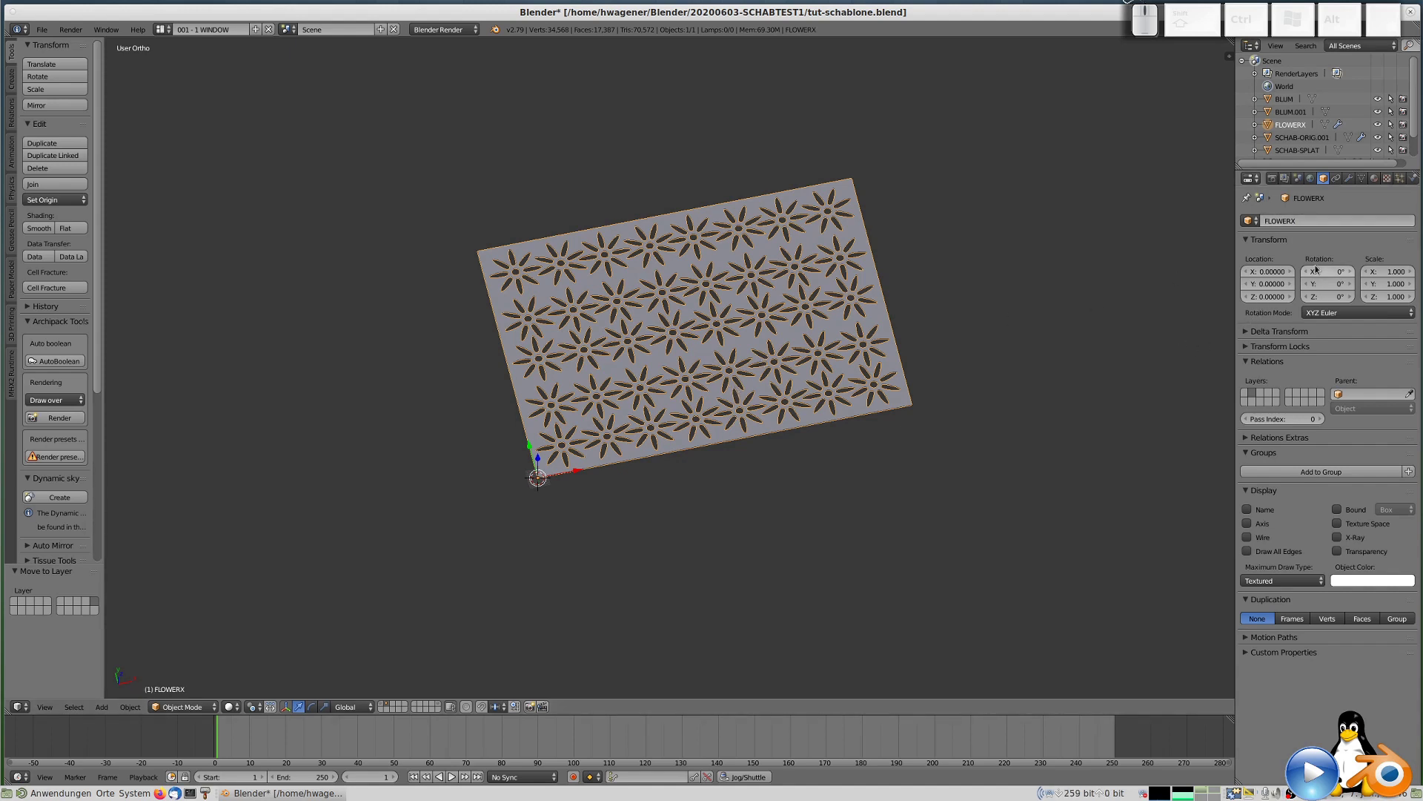
# Apply the Boolean modifier so the flower cut-outs become permanent geometry.
pyautogui.click(1352, 185)
pyautogui.click(1288, 260)
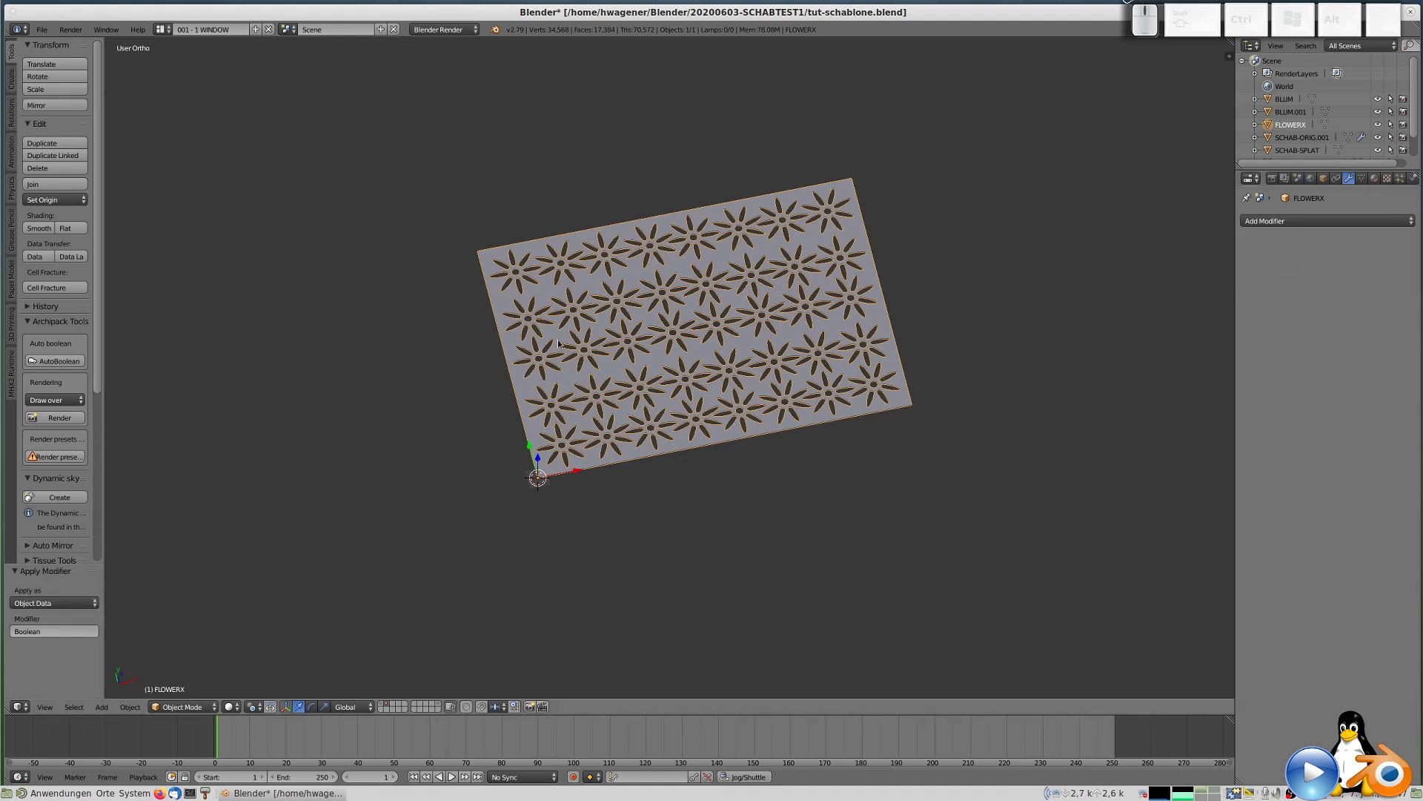
# Inspect the FLOWERX mesh in Edit Mode and return to Object Mode.
pyautogui.press('Tab')
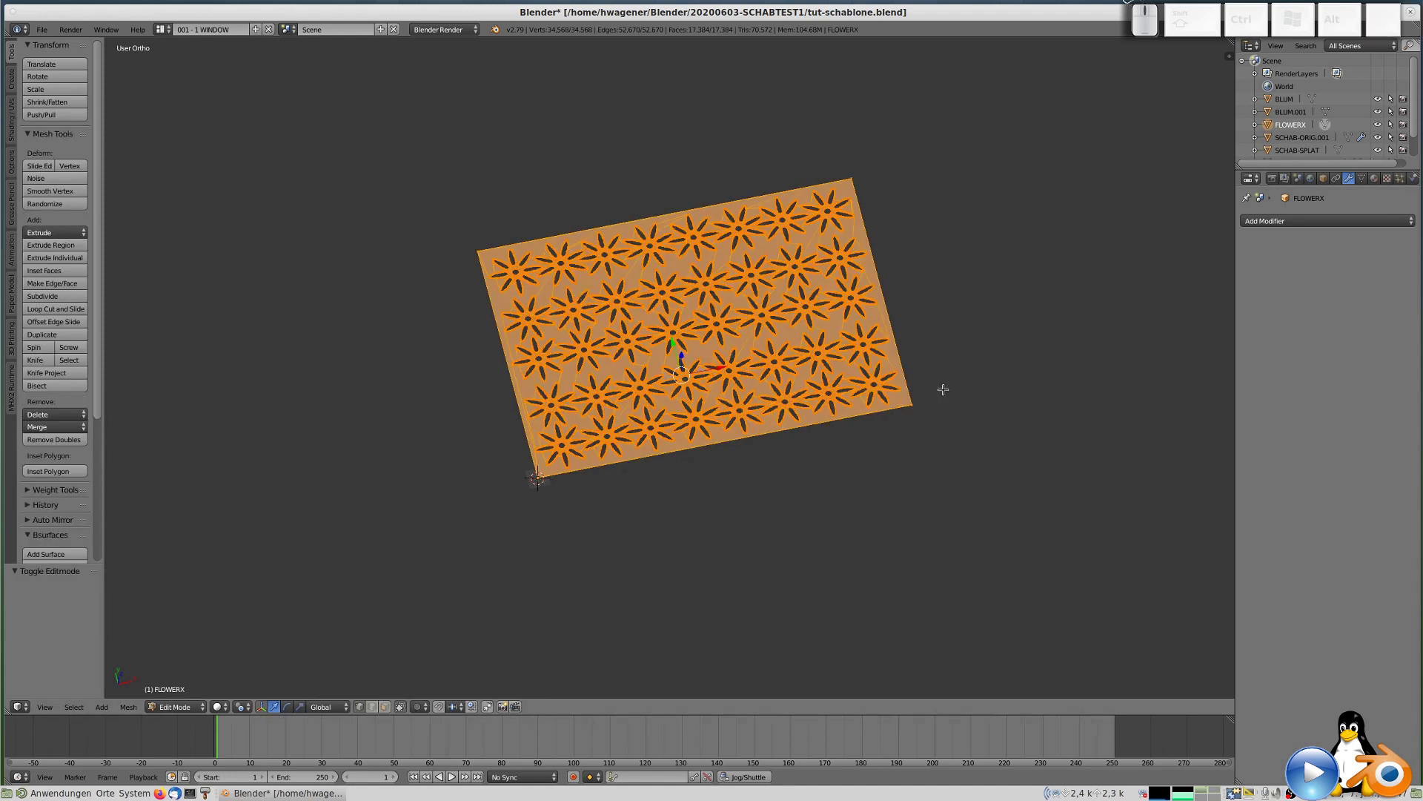
pyautogui.scroll(3)
pyautogui.scroll(-3)
pyautogui.scroll(3)
pyautogui.press('Tab')
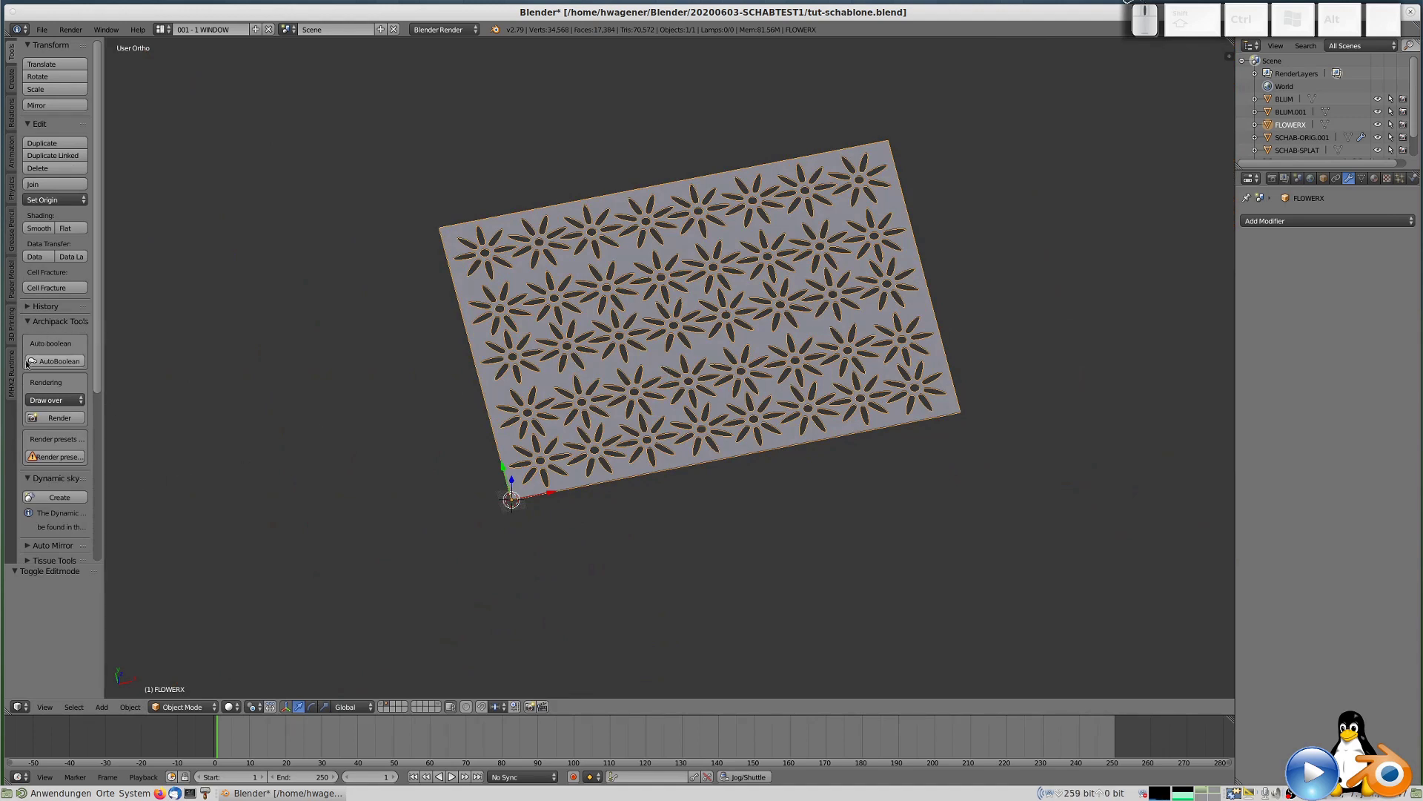
# Save the Blender project, export FLOWERX as STL via the Print3D toolbox, and launch Cura.
pyautogui.click(13, 330)
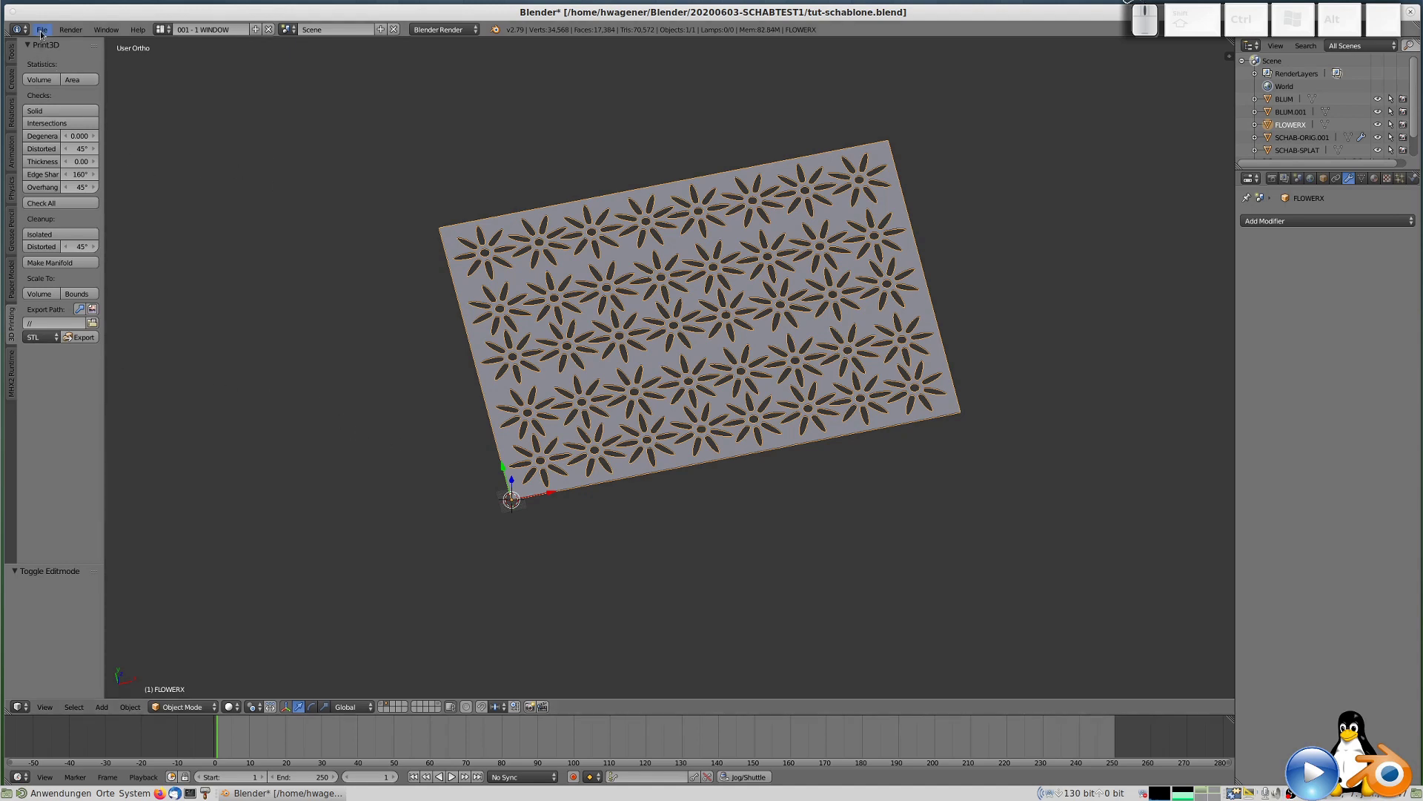
pyautogui.click(42, 33)
pyautogui.click(77, 135)
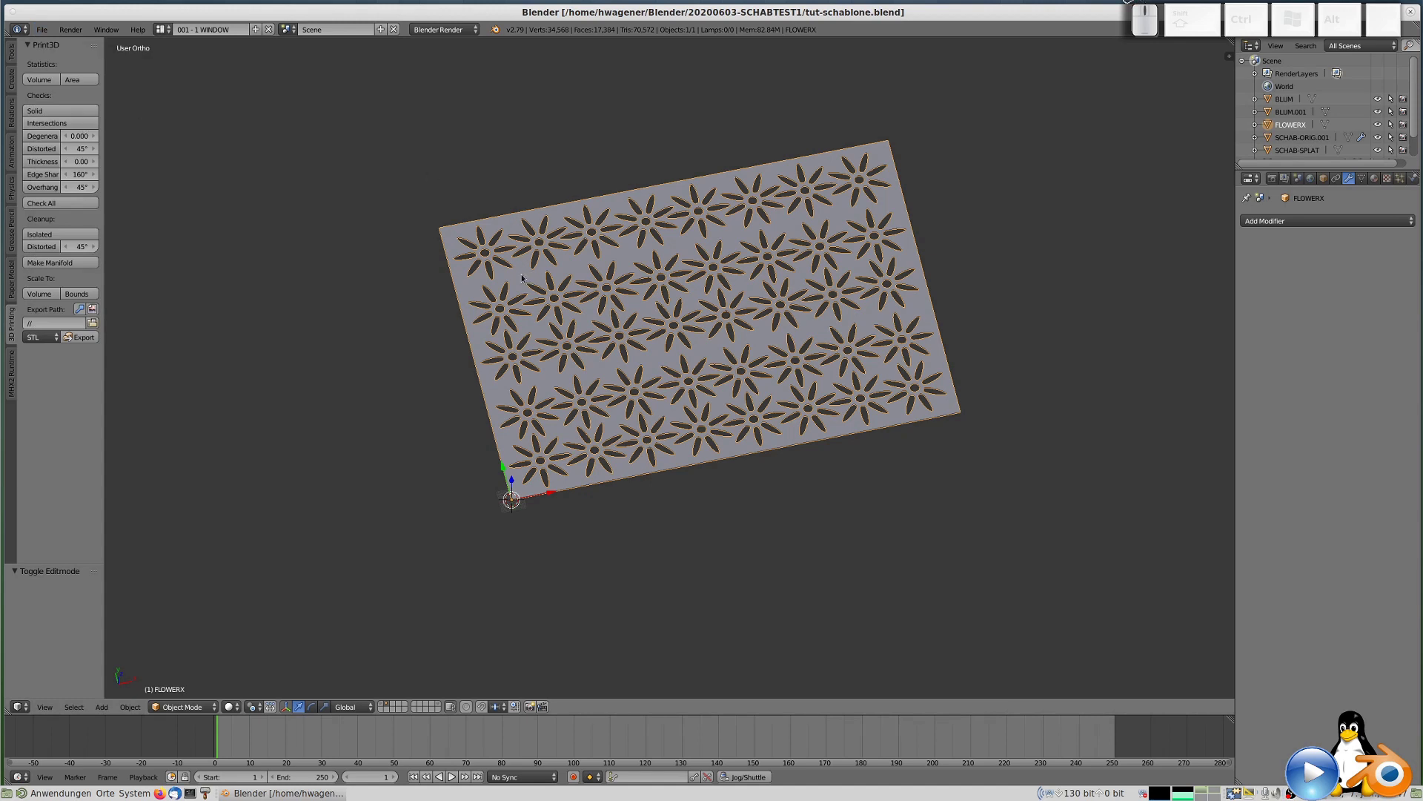
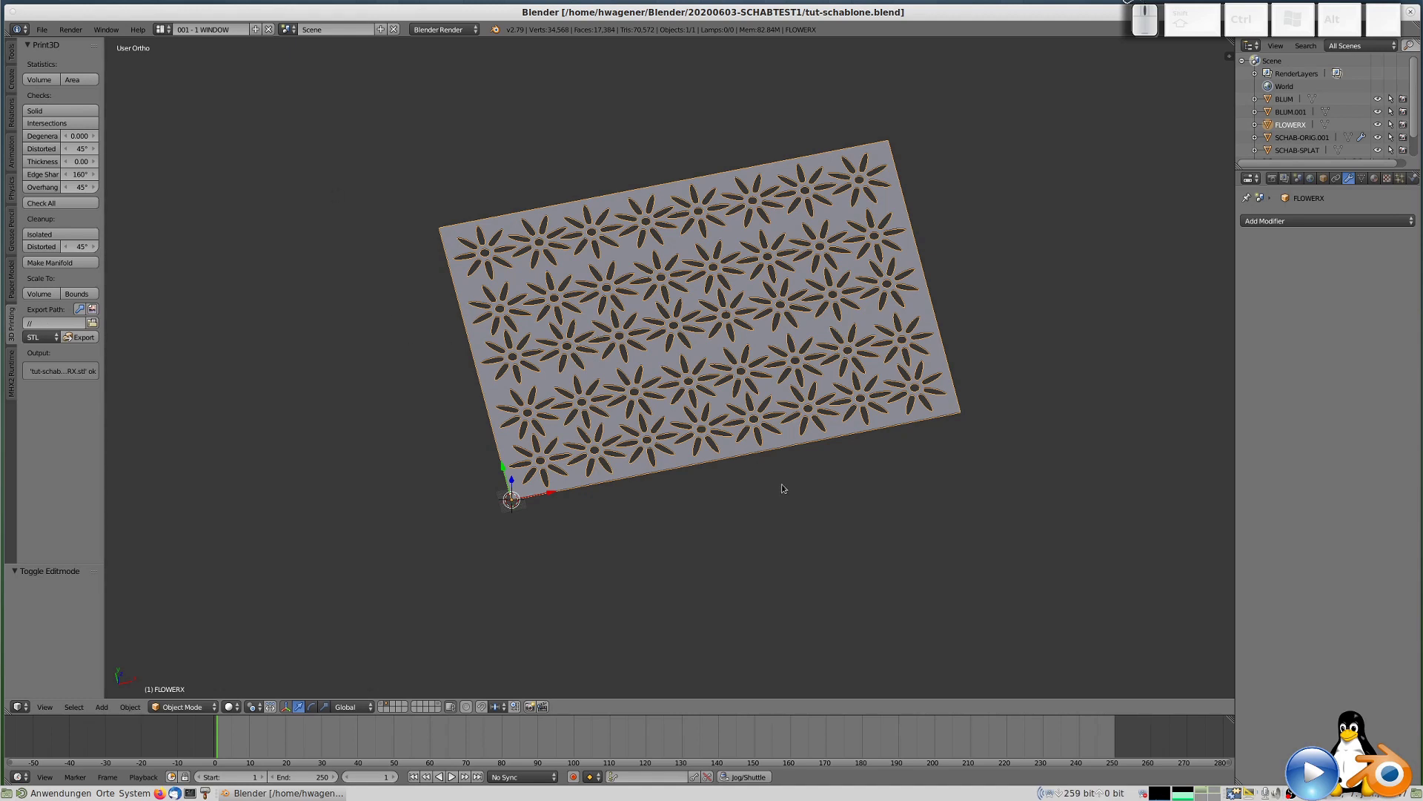
pyautogui.press('ctrl+alt+b')
# Bring up Cura's Open File(s) dialog and browse the home folder.
pyautogui.press('KP_7')
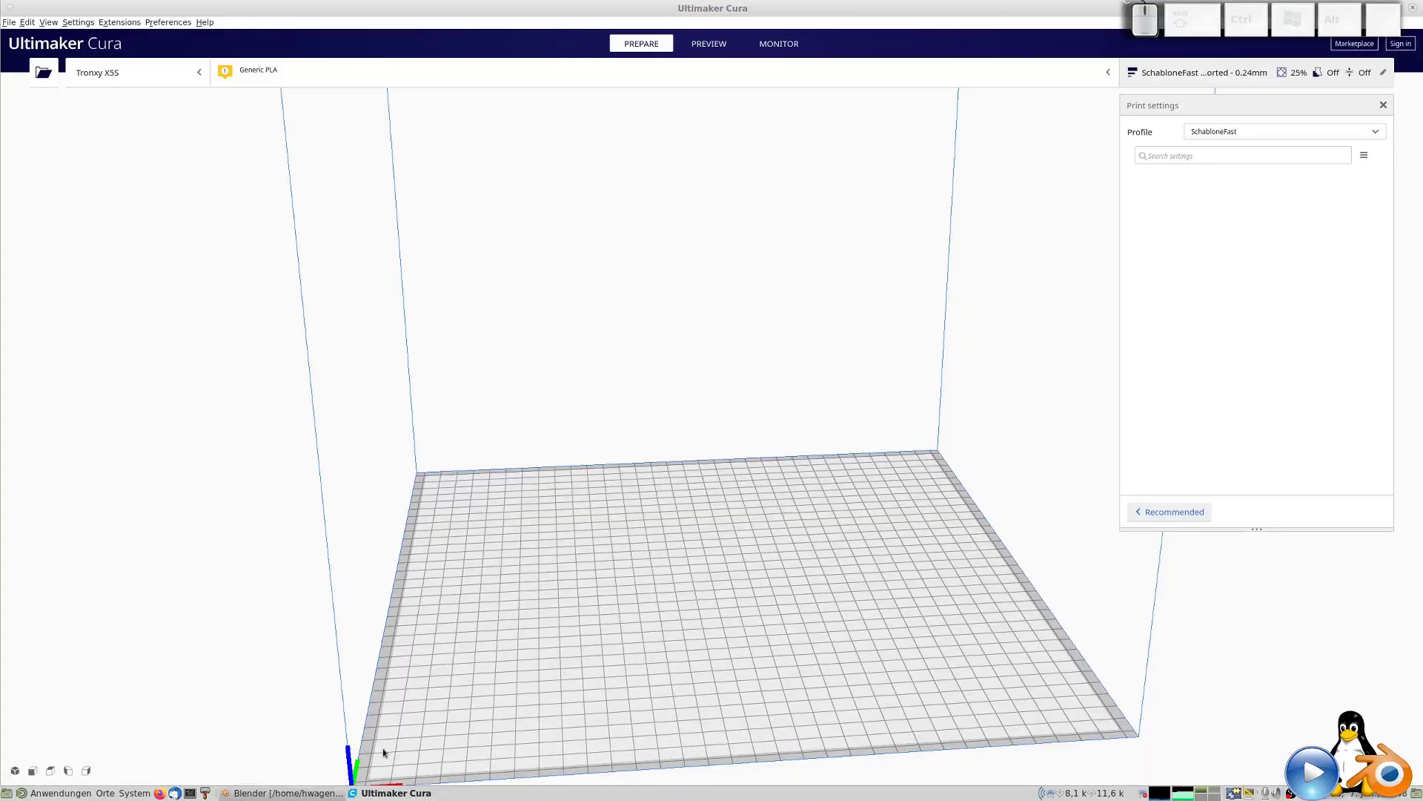
pyautogui.press('ctrl+o')
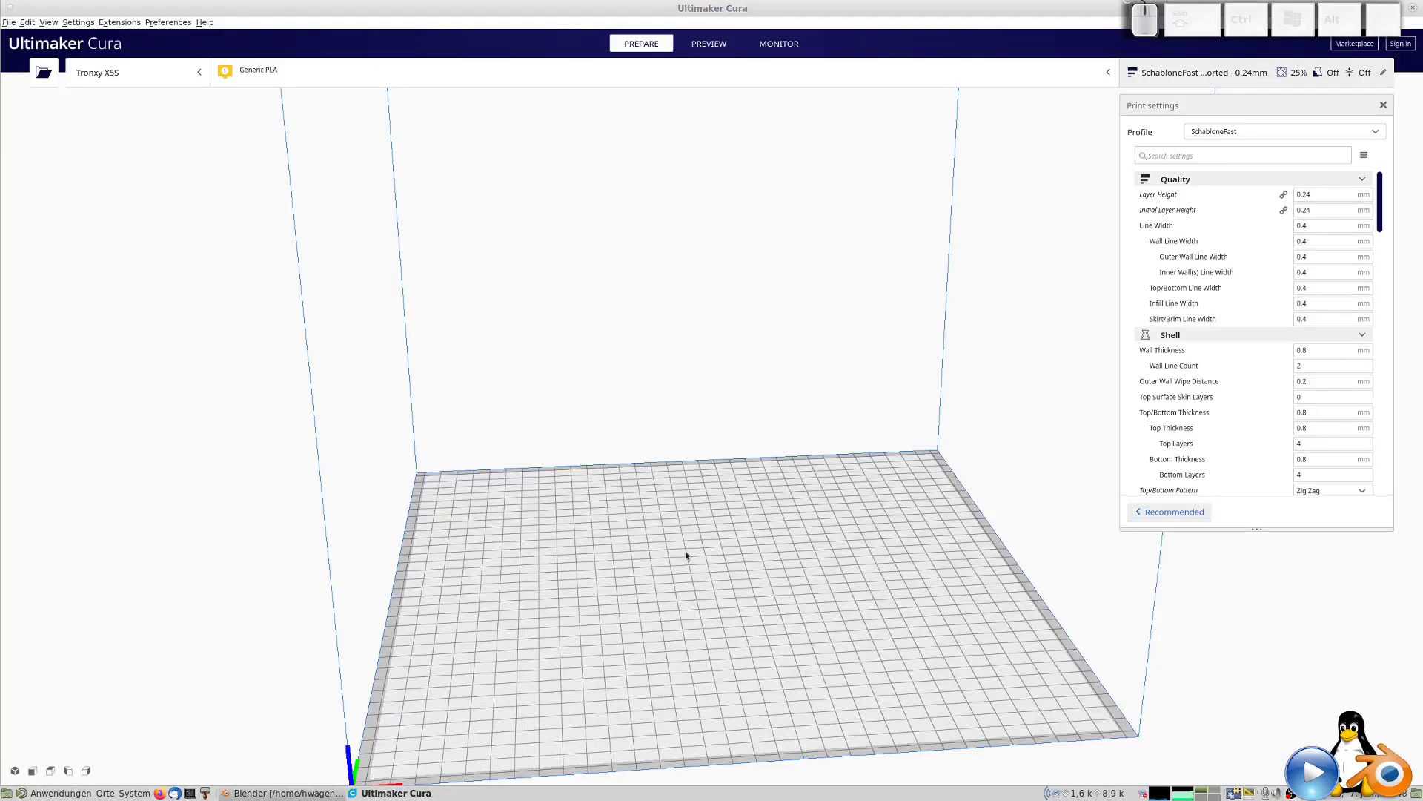
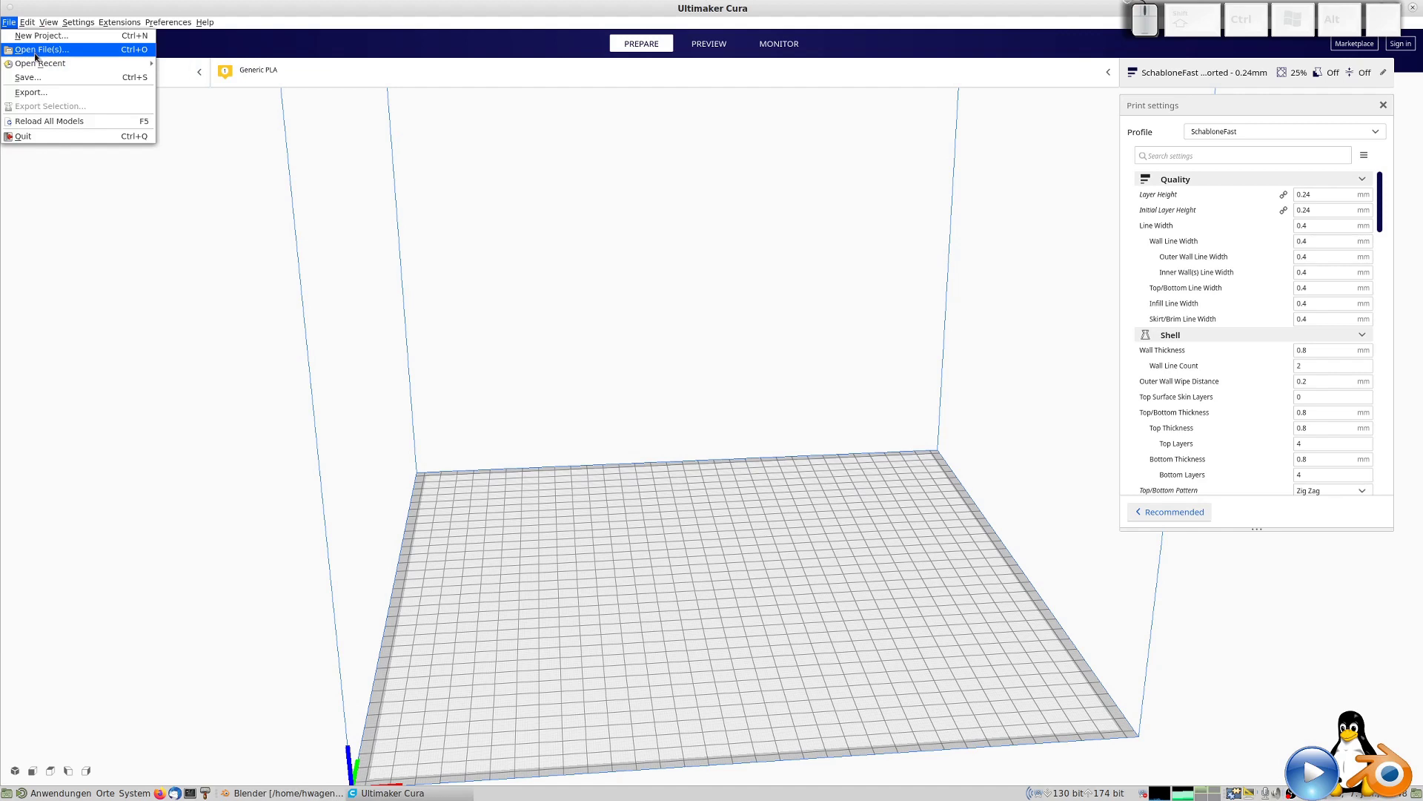
pyautogui.click(38, 56)
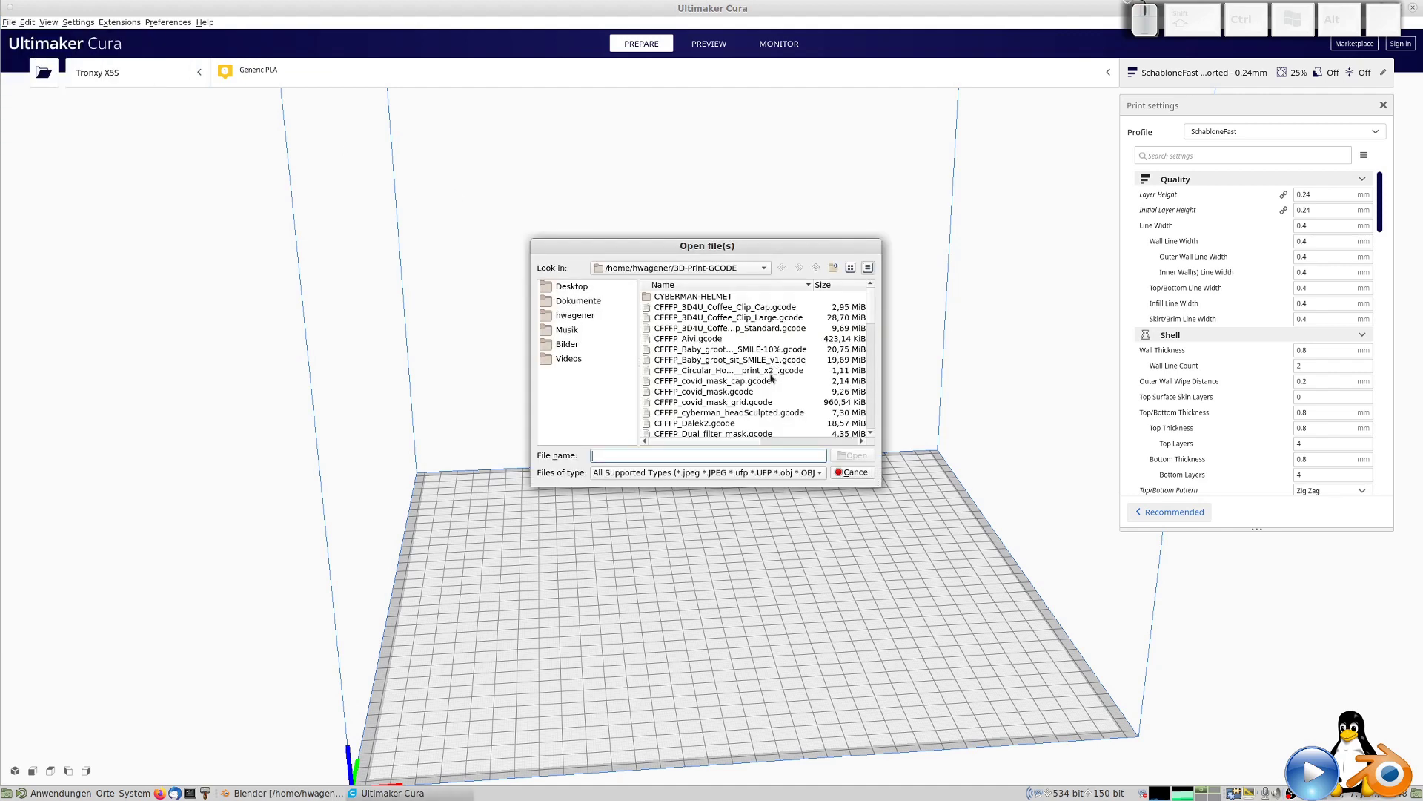
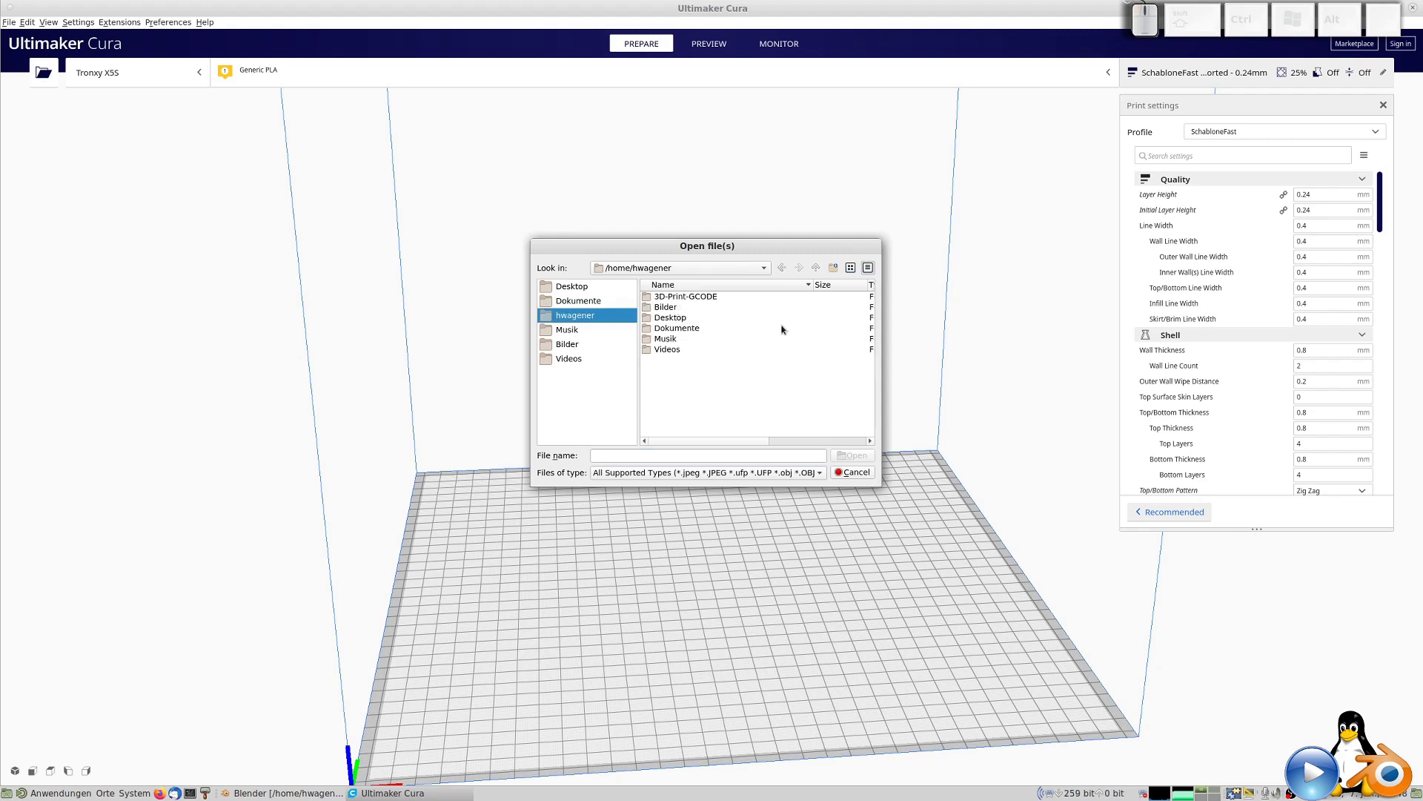
pyautogui.scroll(-3)
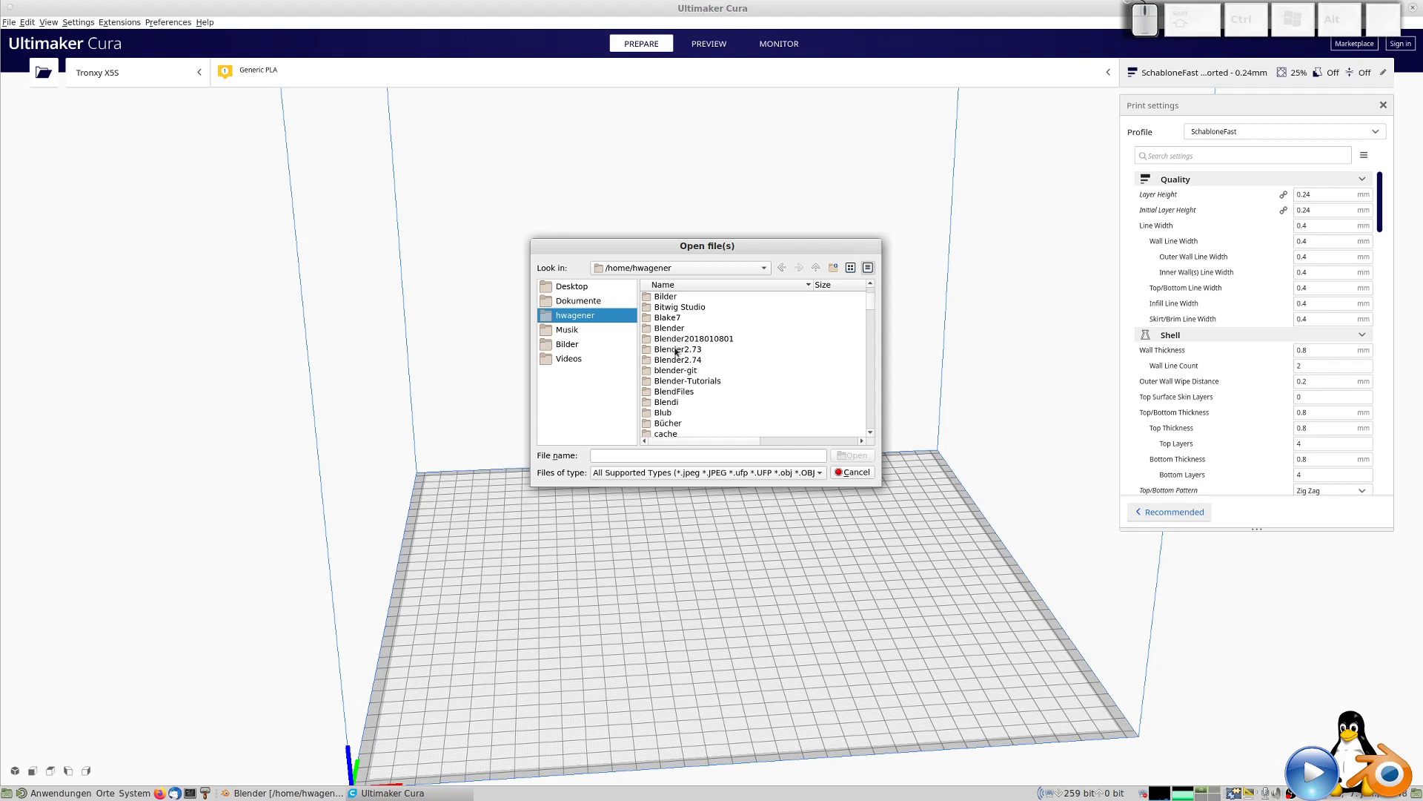
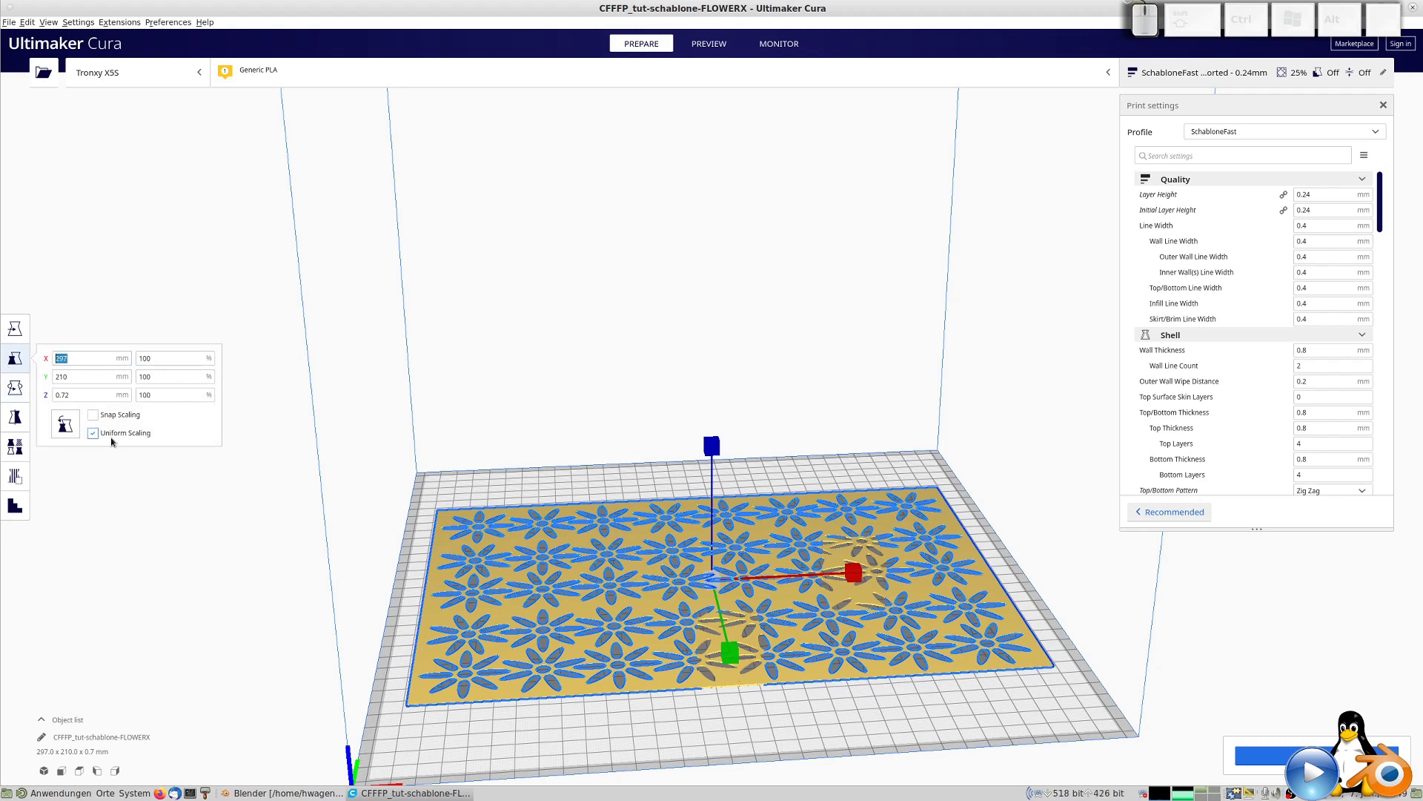
# Scale FLOWERX uniformly to 210 mm width, then untick Uniform Scaling to restore thickness.
pyautogui.press('KP_2')
pyautogui.press('KP_0')
pyautogui.press('BackSpace')
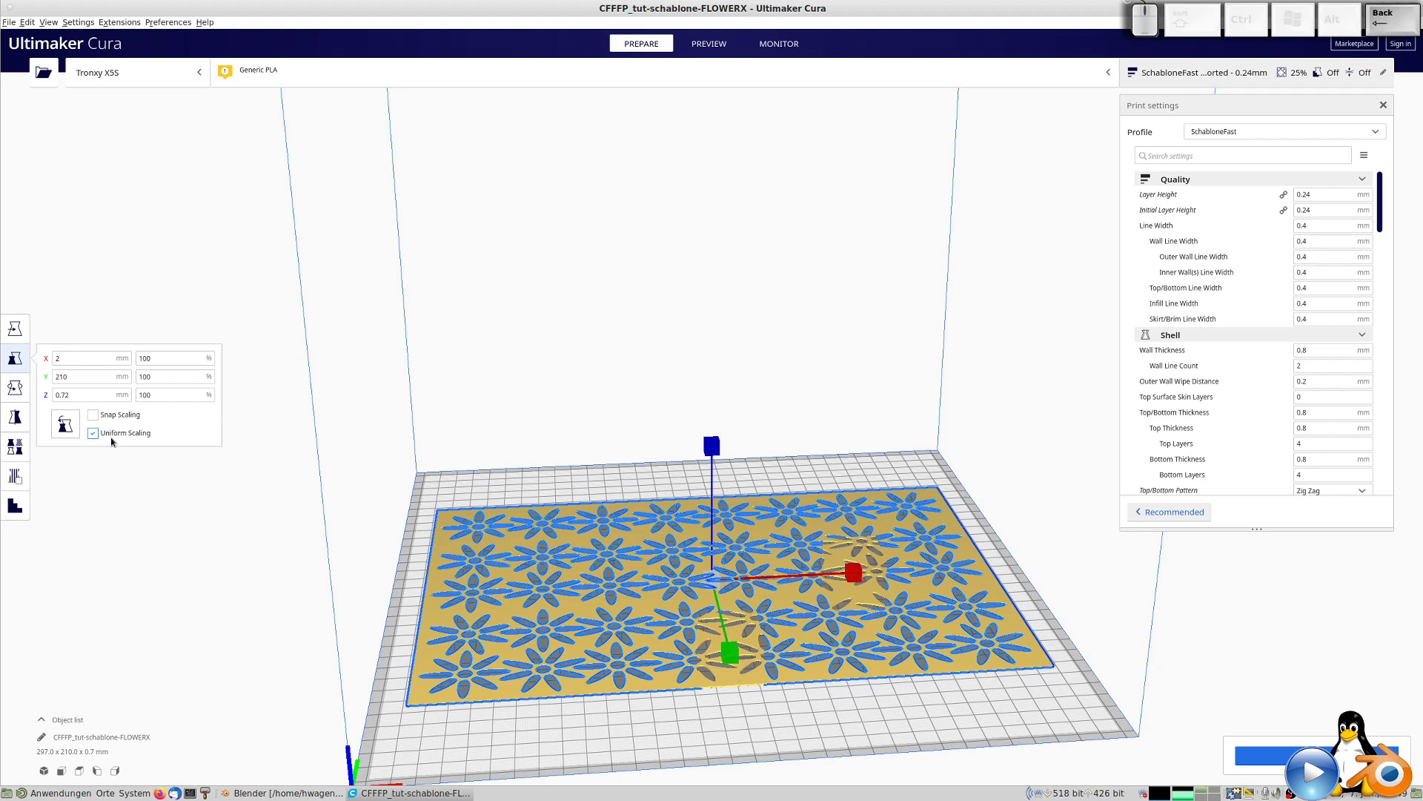
pyautogui.press('KP_1')
pyautogui.press('KP_0')
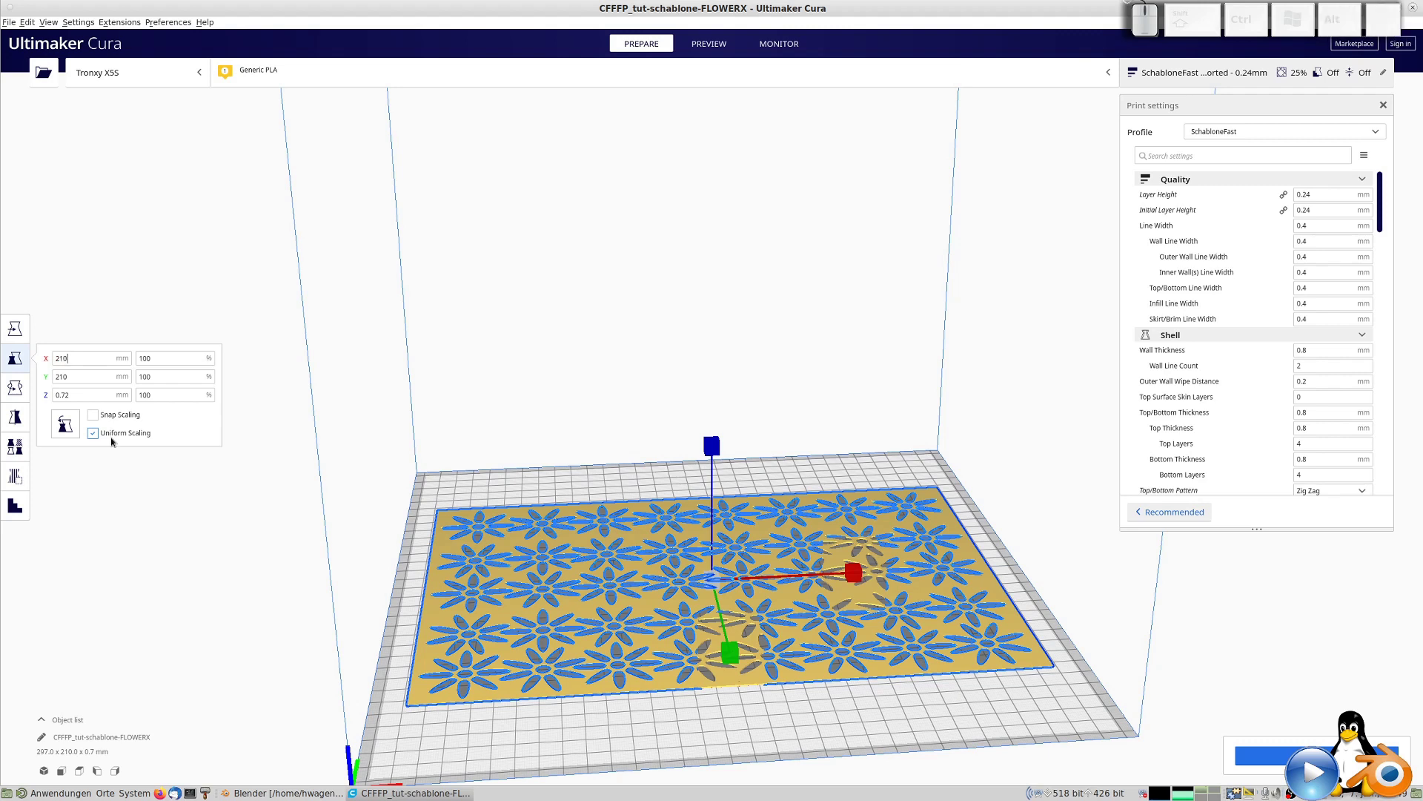
pyautogui.press('Tab')
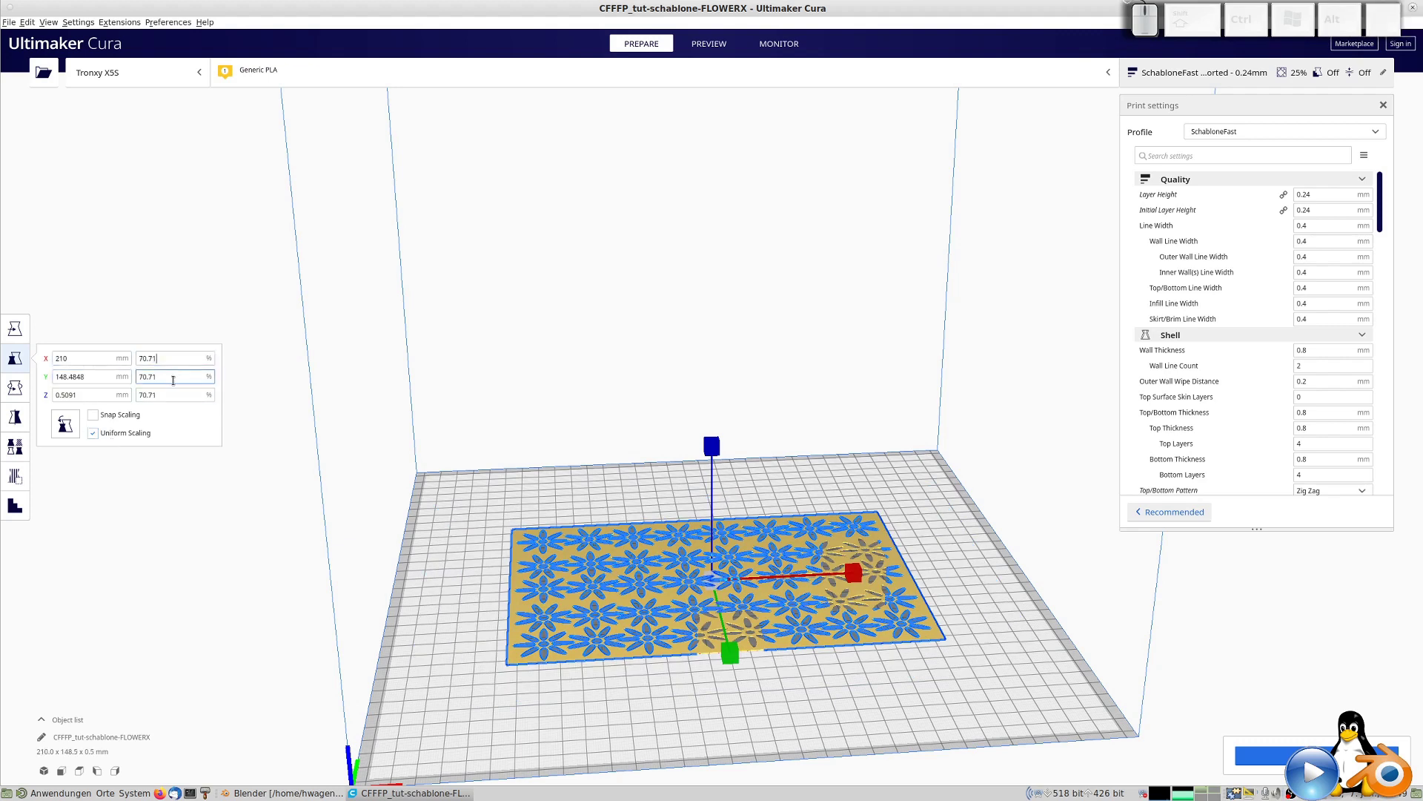
pyautogui.click(96, 440)
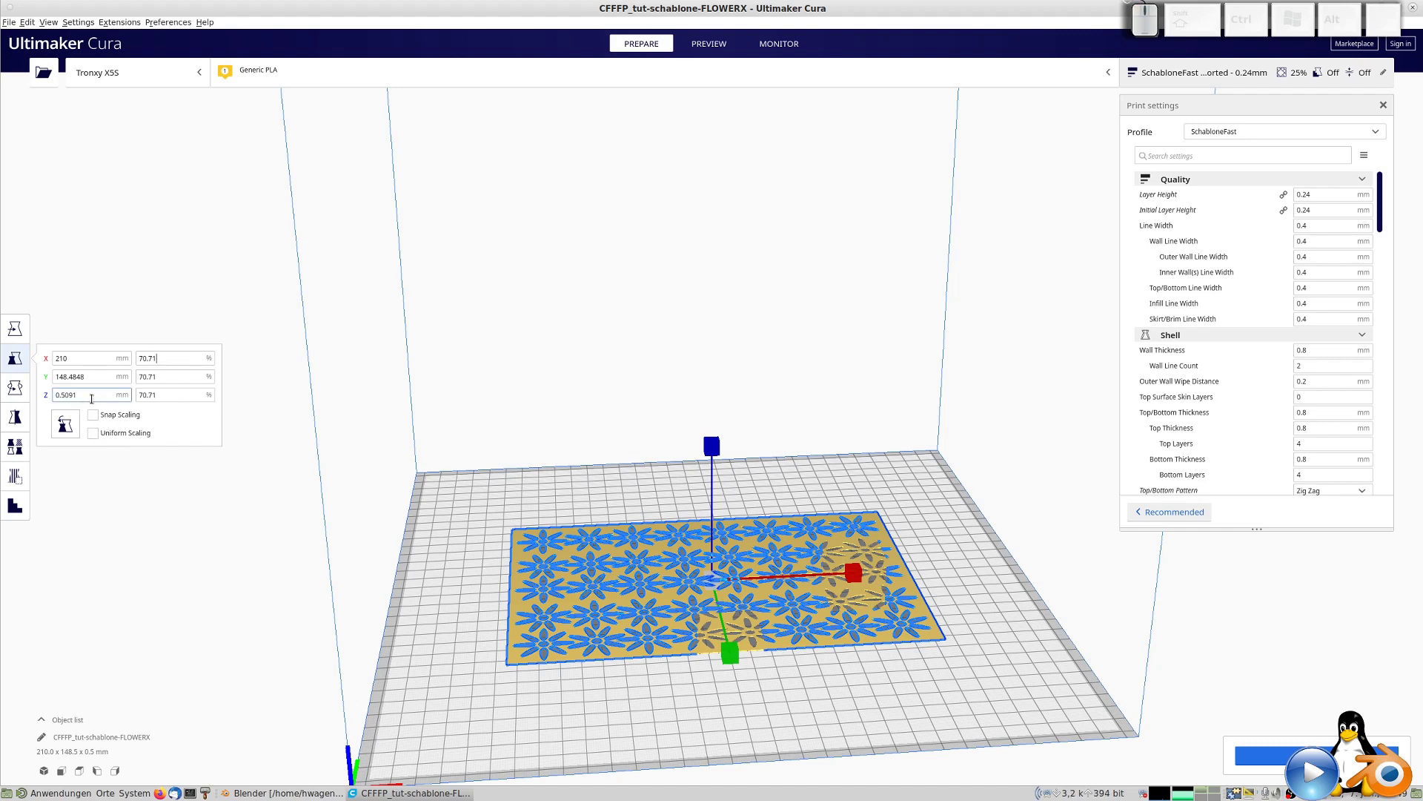
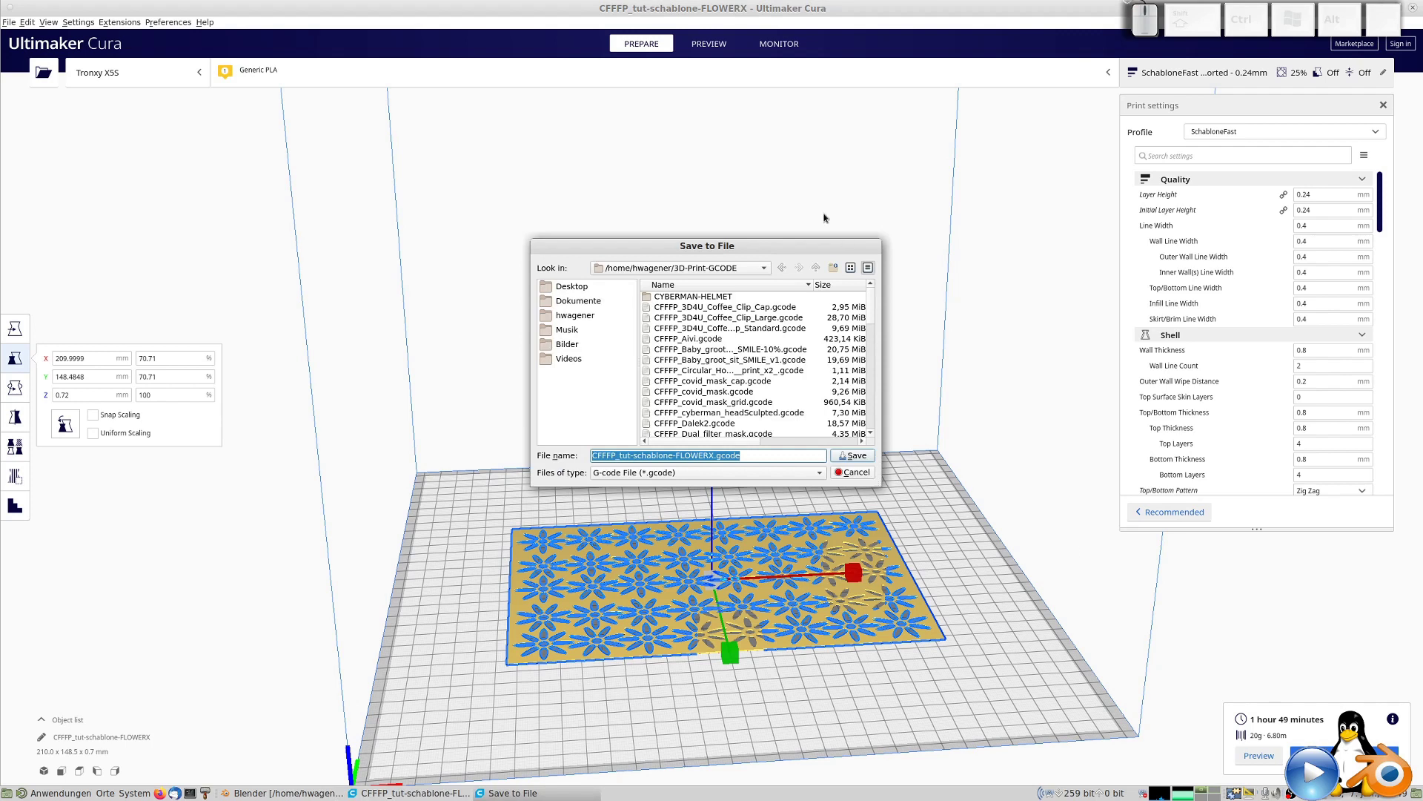
# Save the sliced stencil as CFFFP_tut-schablone-FLOWERX.gcode in the 3D-Print-GCODE folder.
pyautogui.click(858, 453)
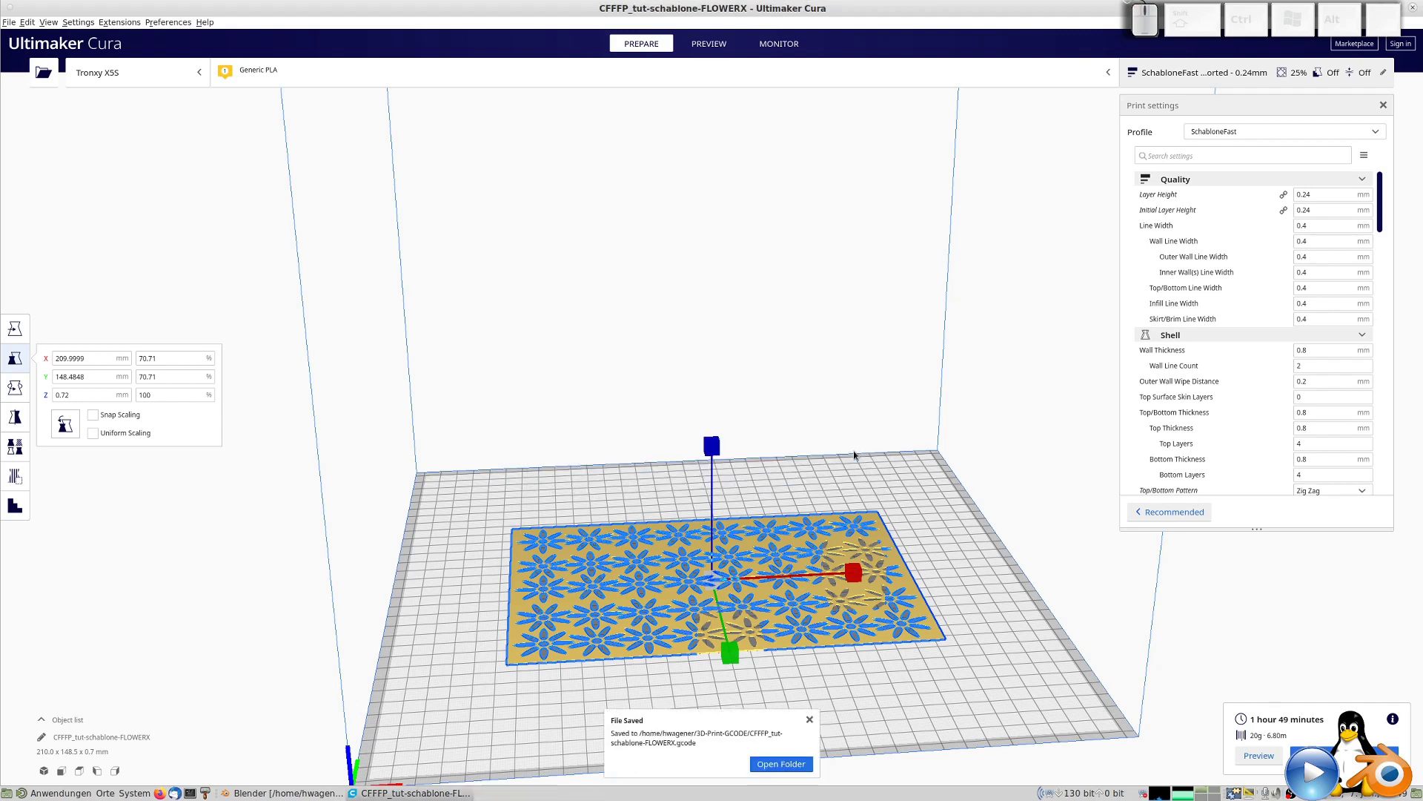